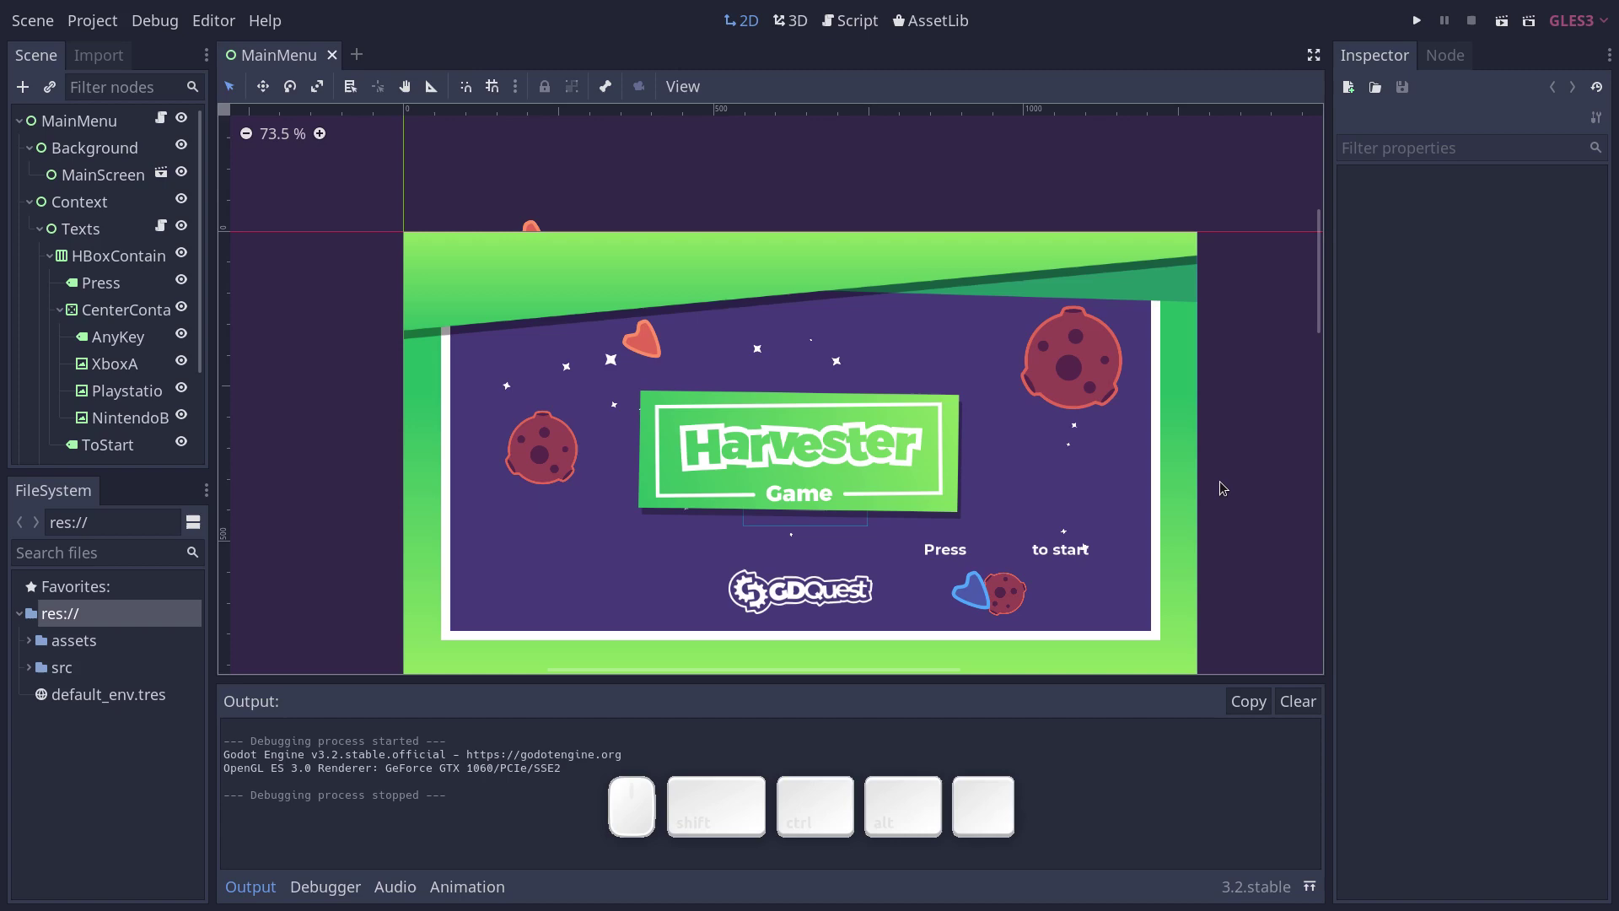
Run the Harvester game, fly the ship with WASD while toggling the minimap with M, then stop it.
key(F5)
key(w)
key(w)
key(m)
key(d)
key(d)
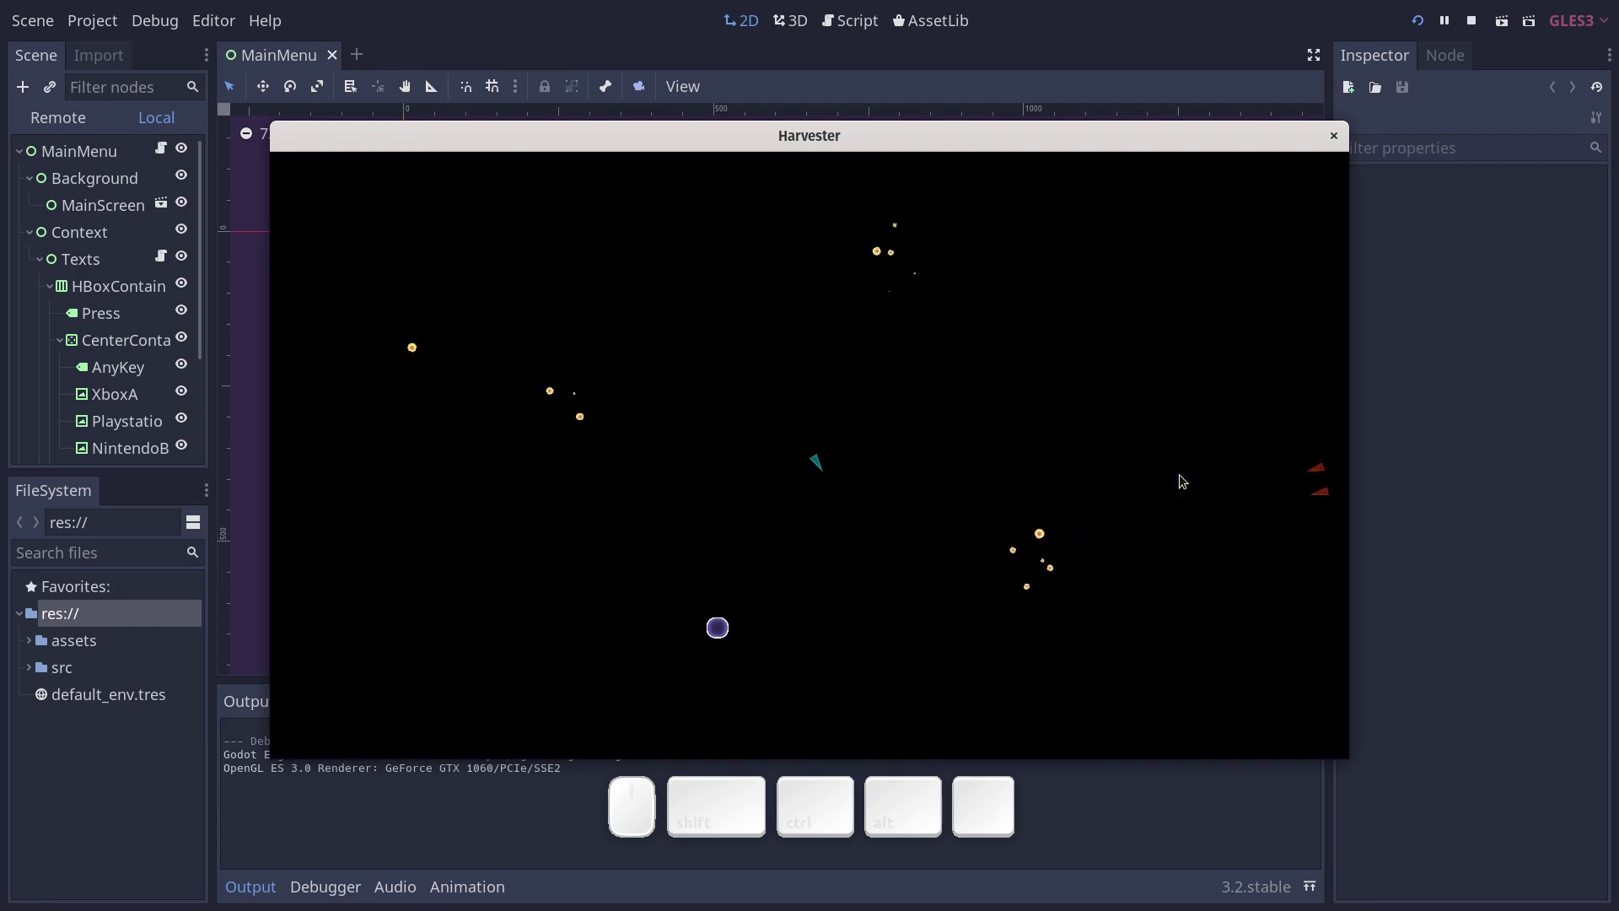
key(a)
key(m)
key(d)
key(m)
key(d)
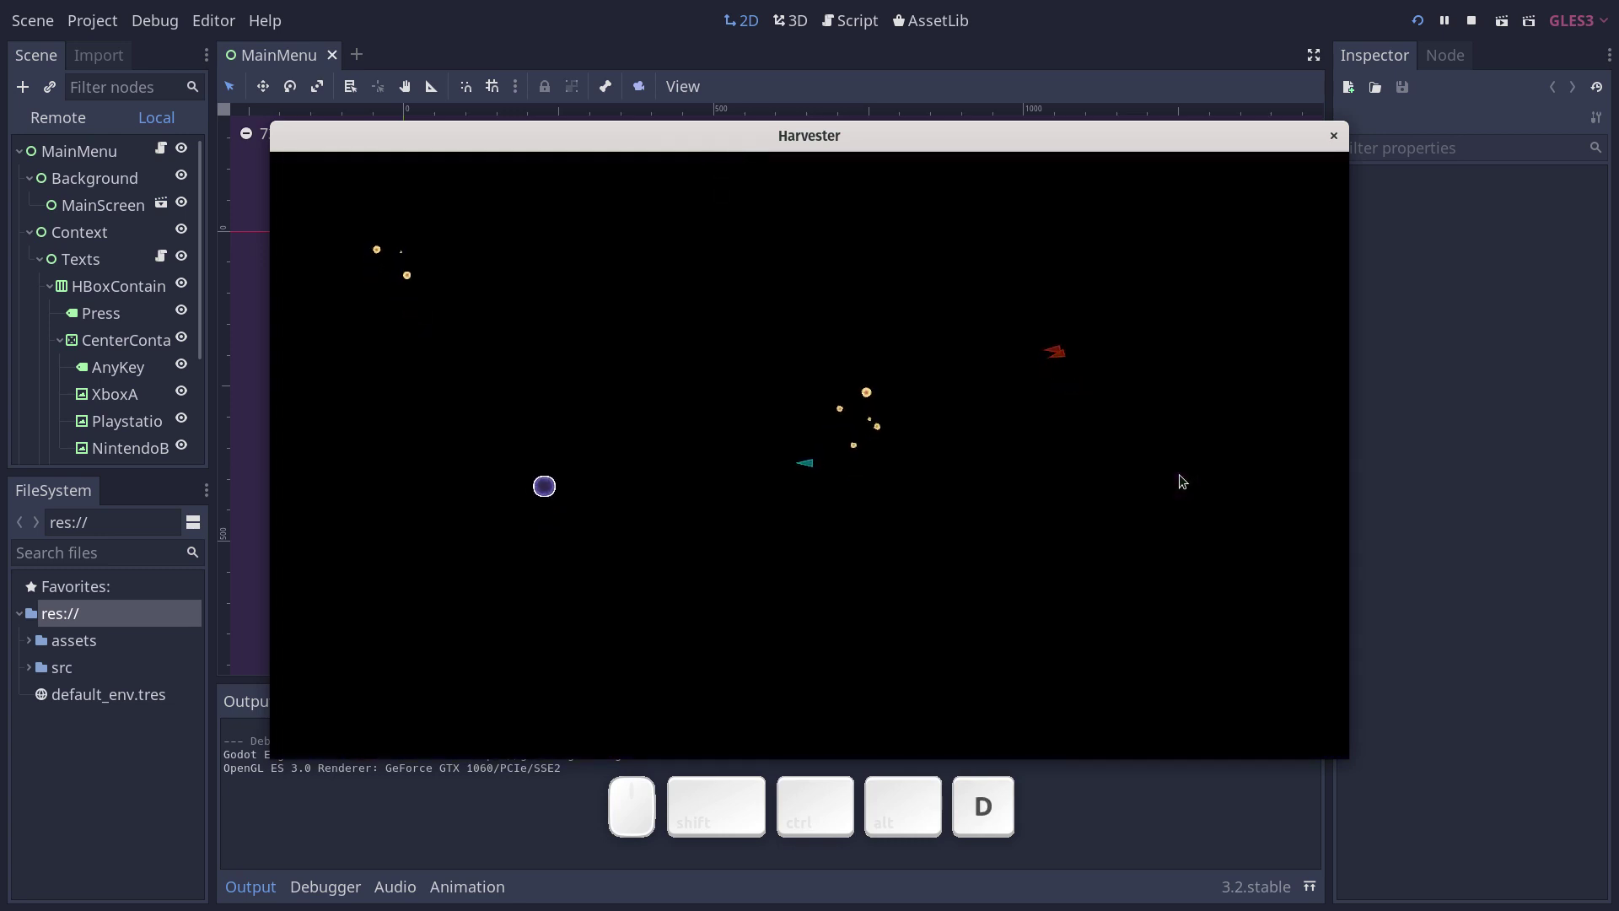
key(m)
key(d)
key(a)
key(m)
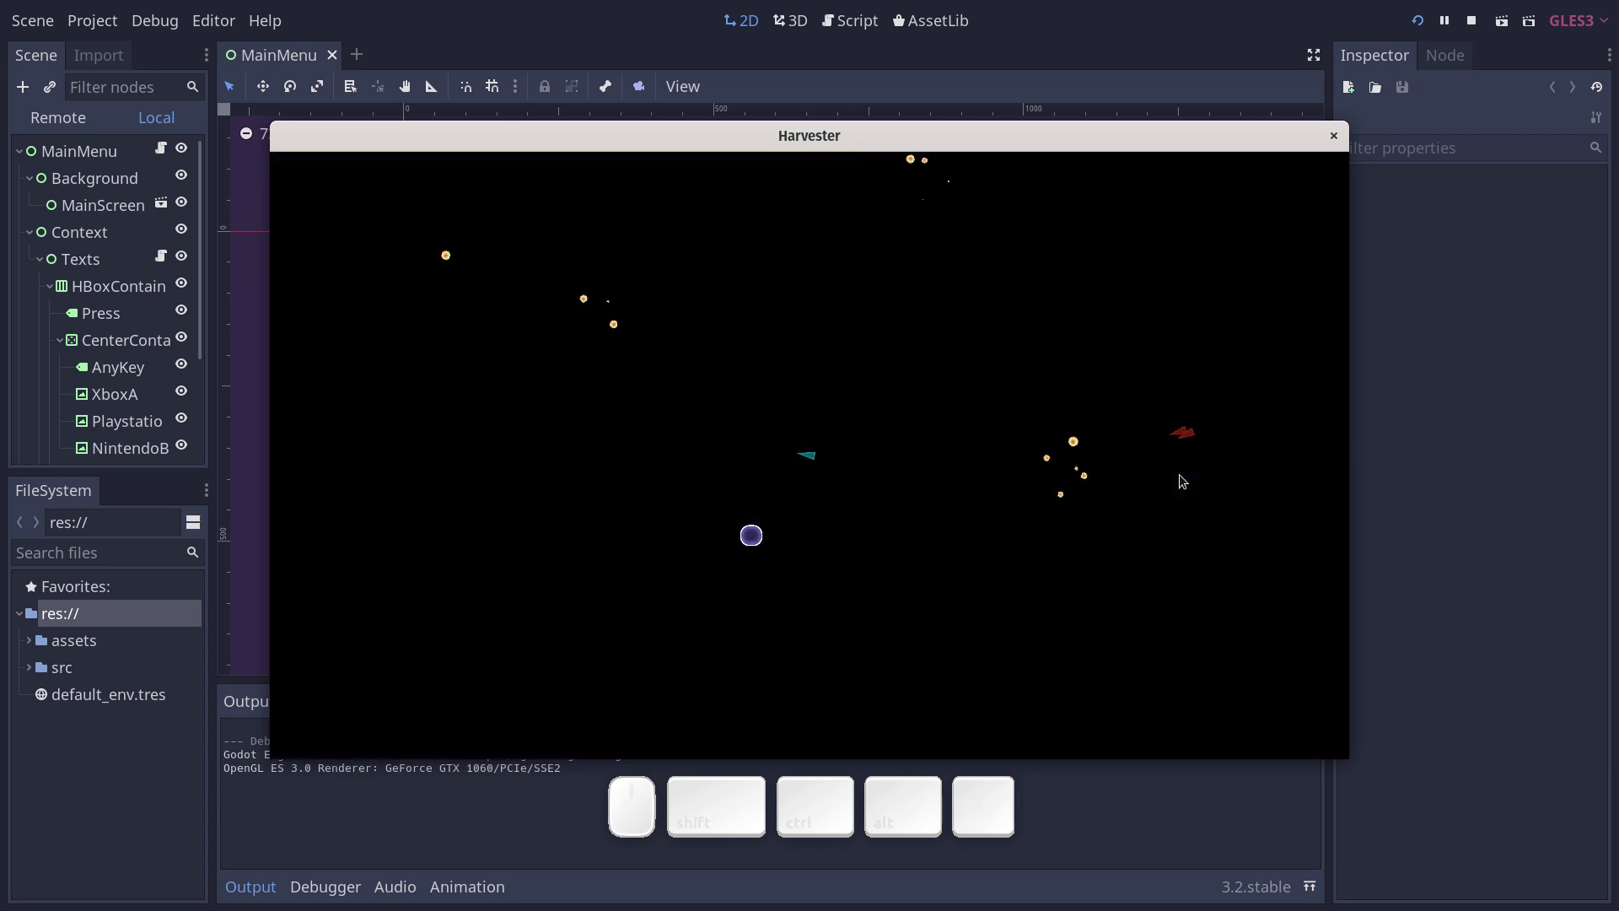
key(w)
key(d)
key(m)
key(d)
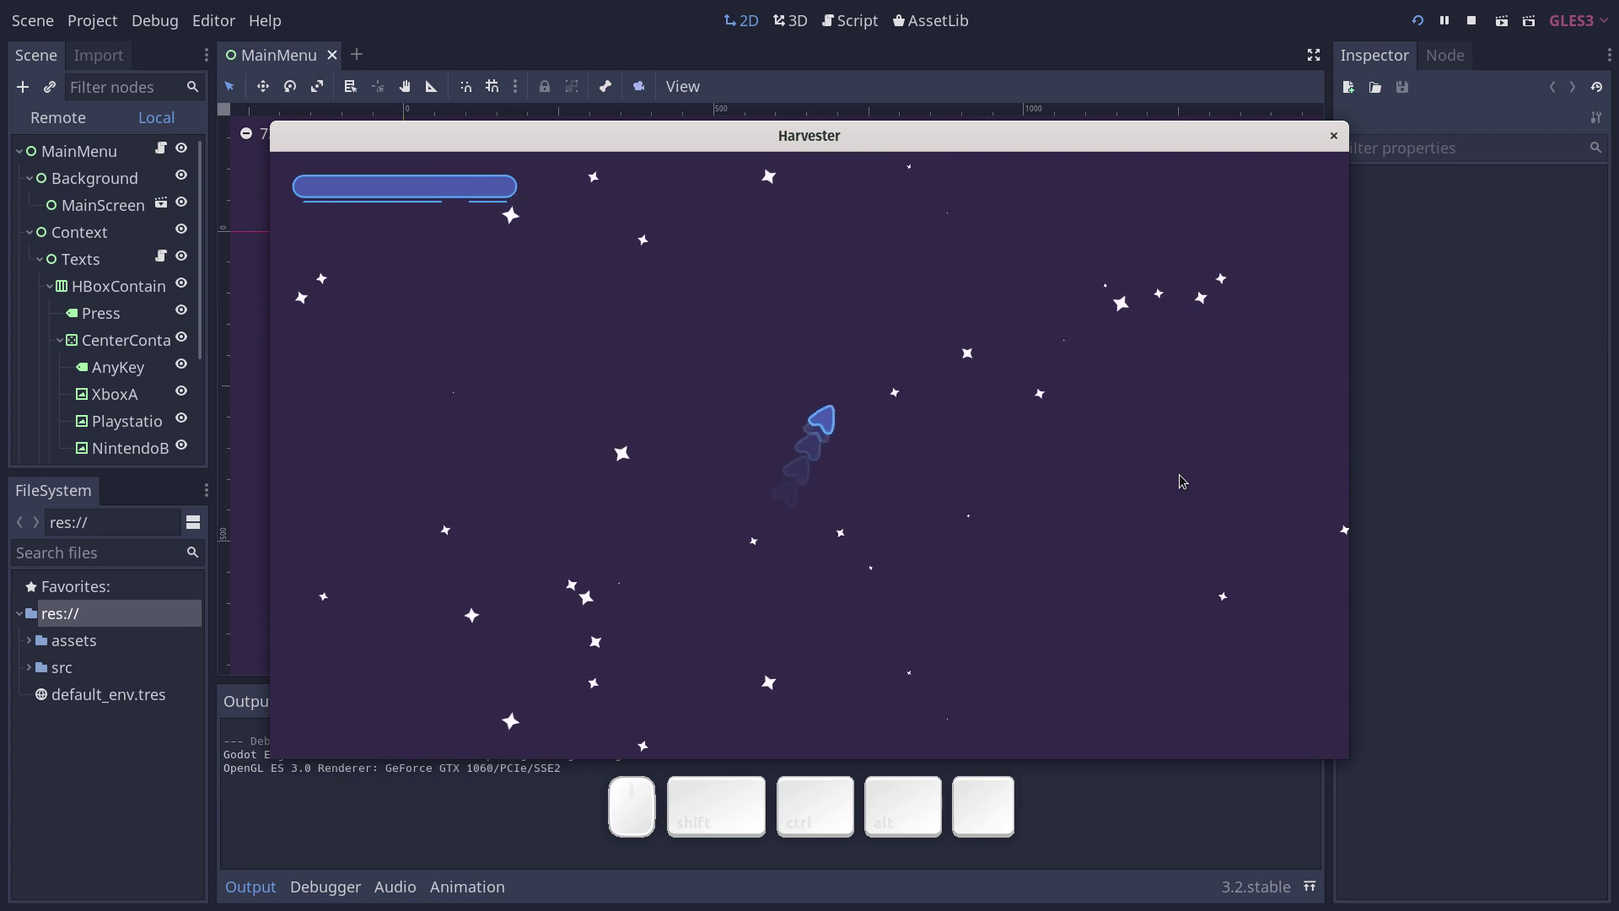
key(F8)
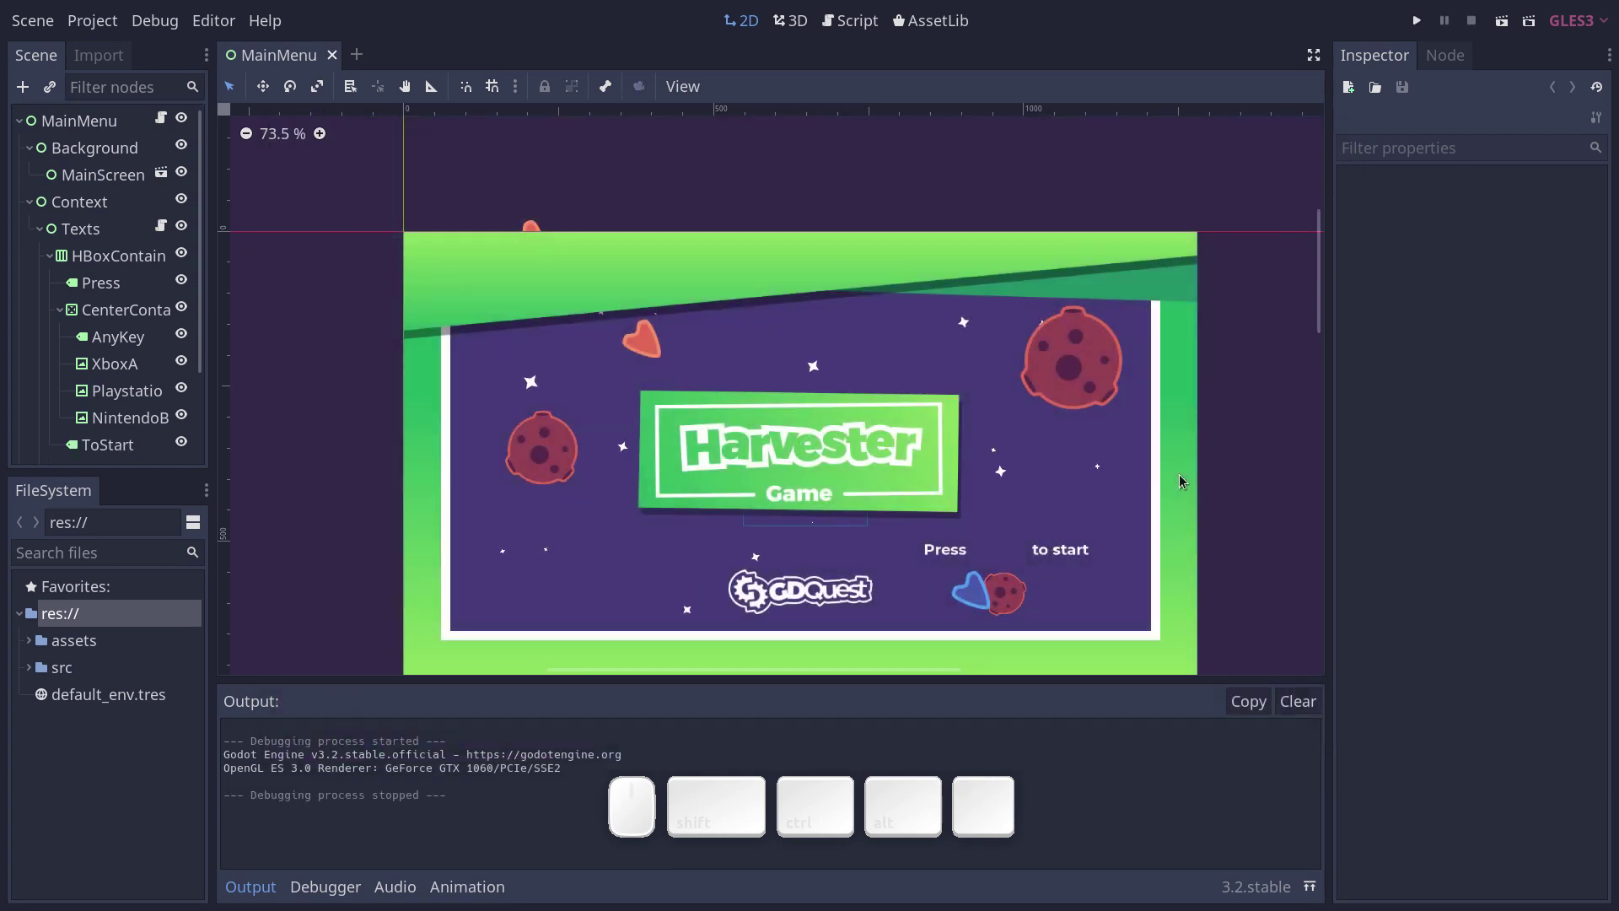
Cycle through the open scene tabs to land on the Game scene.
key(ctrl+shift+o)
key(ctrl+shift+g)
key(ctrl+shift+m)
key(ctrl+shift+e)
key(ctrl+shift+Return)
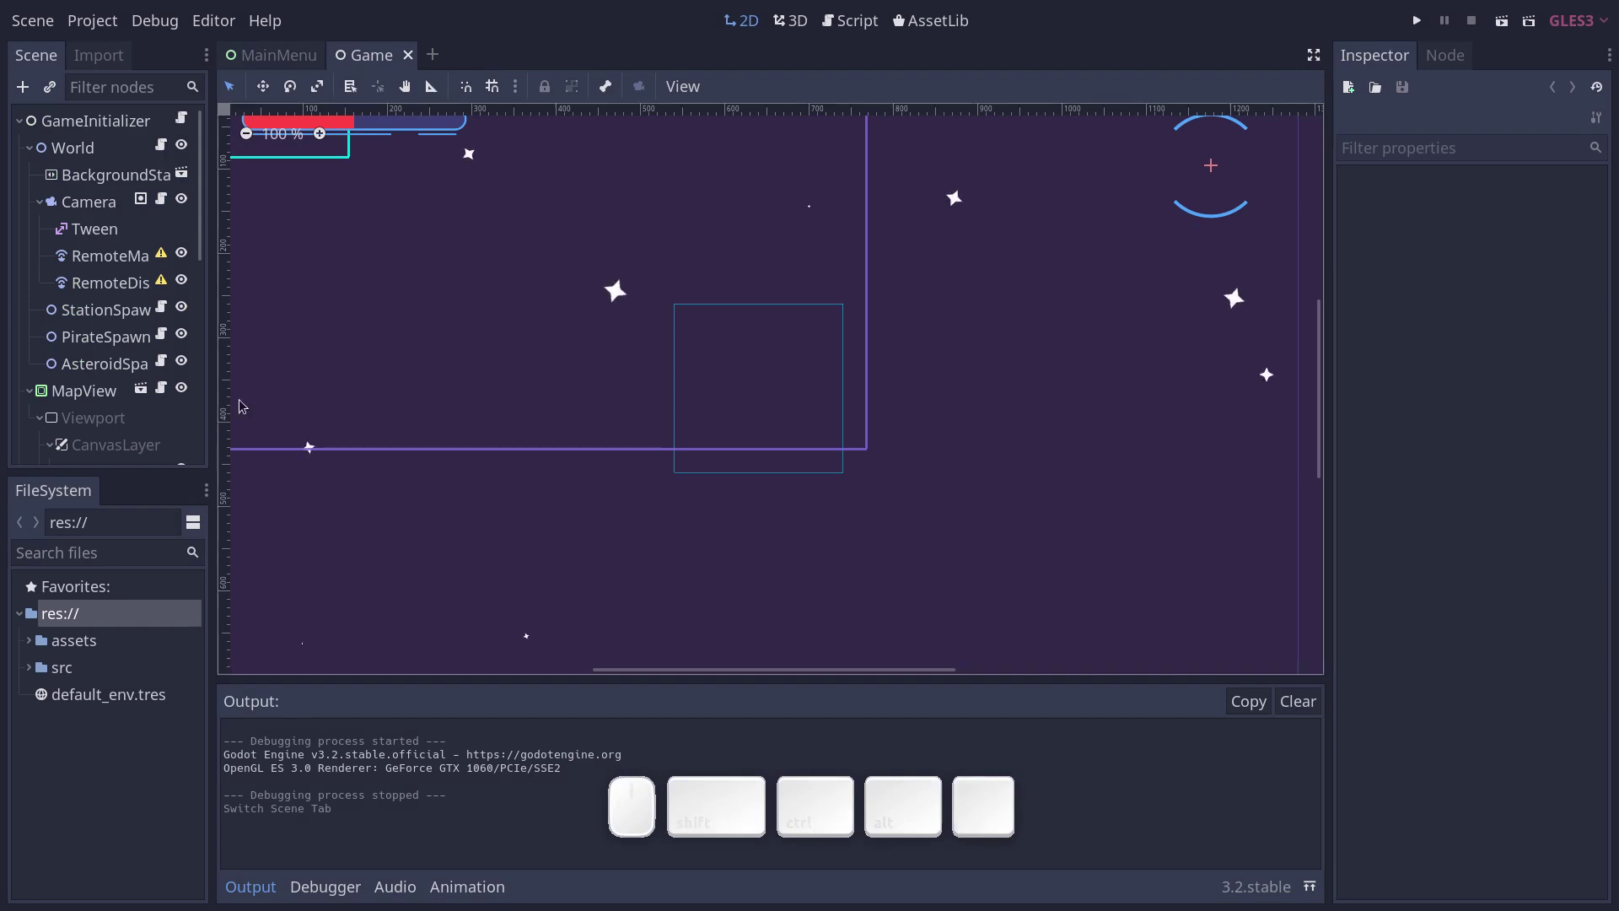
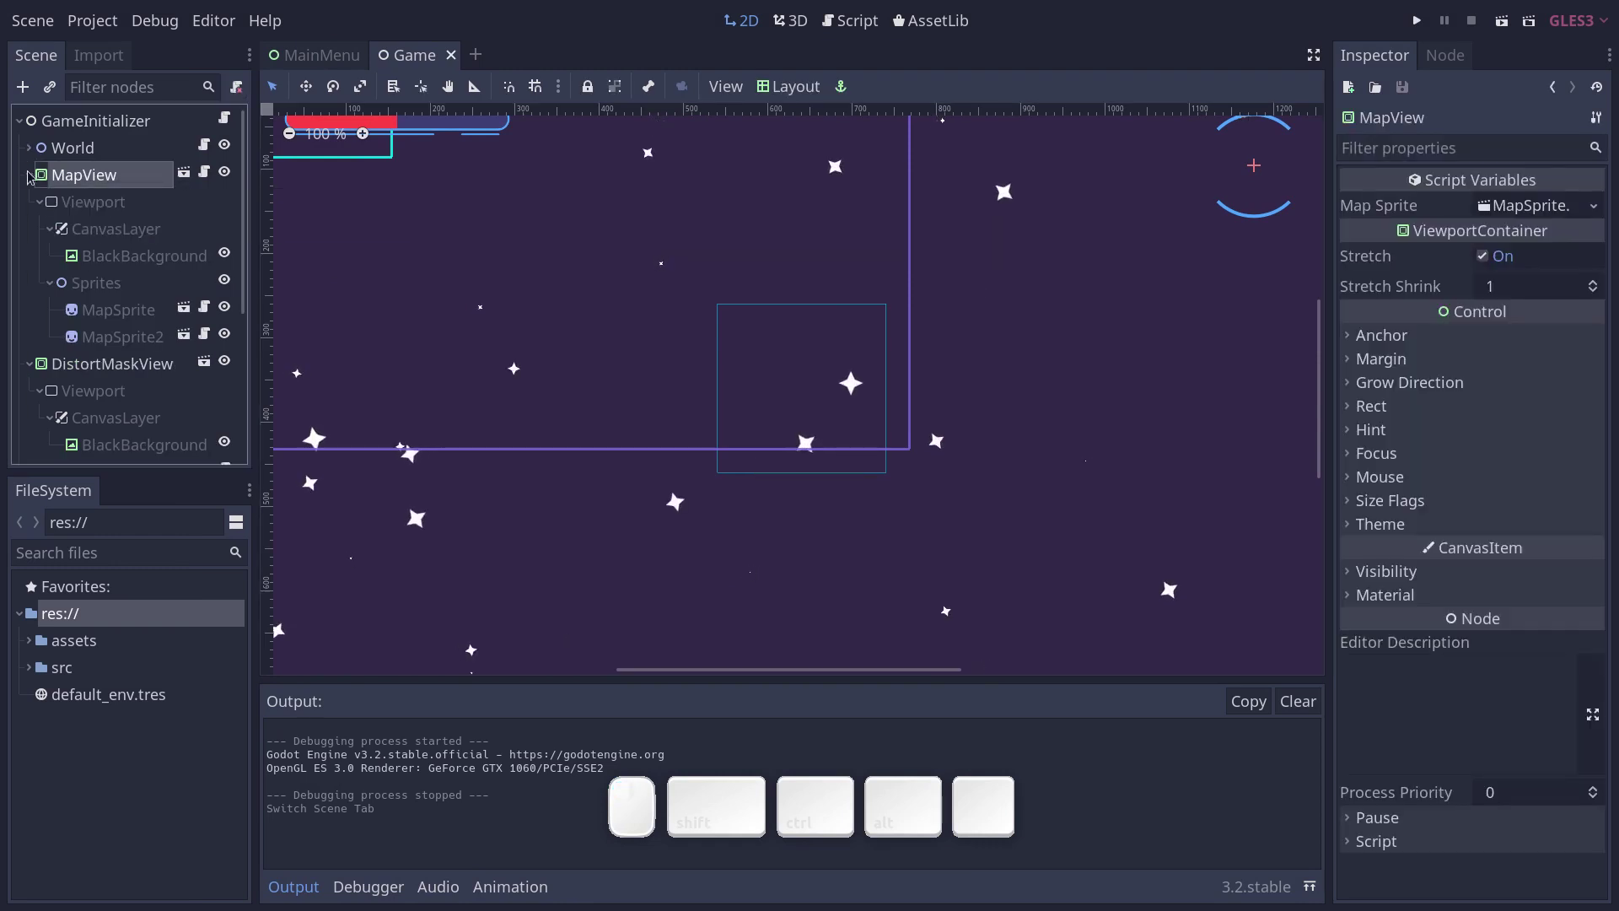
Fold MapView in the Scene dock and frame its viewport, canvas layer and sprites in the 2D view.
click(31, 171)
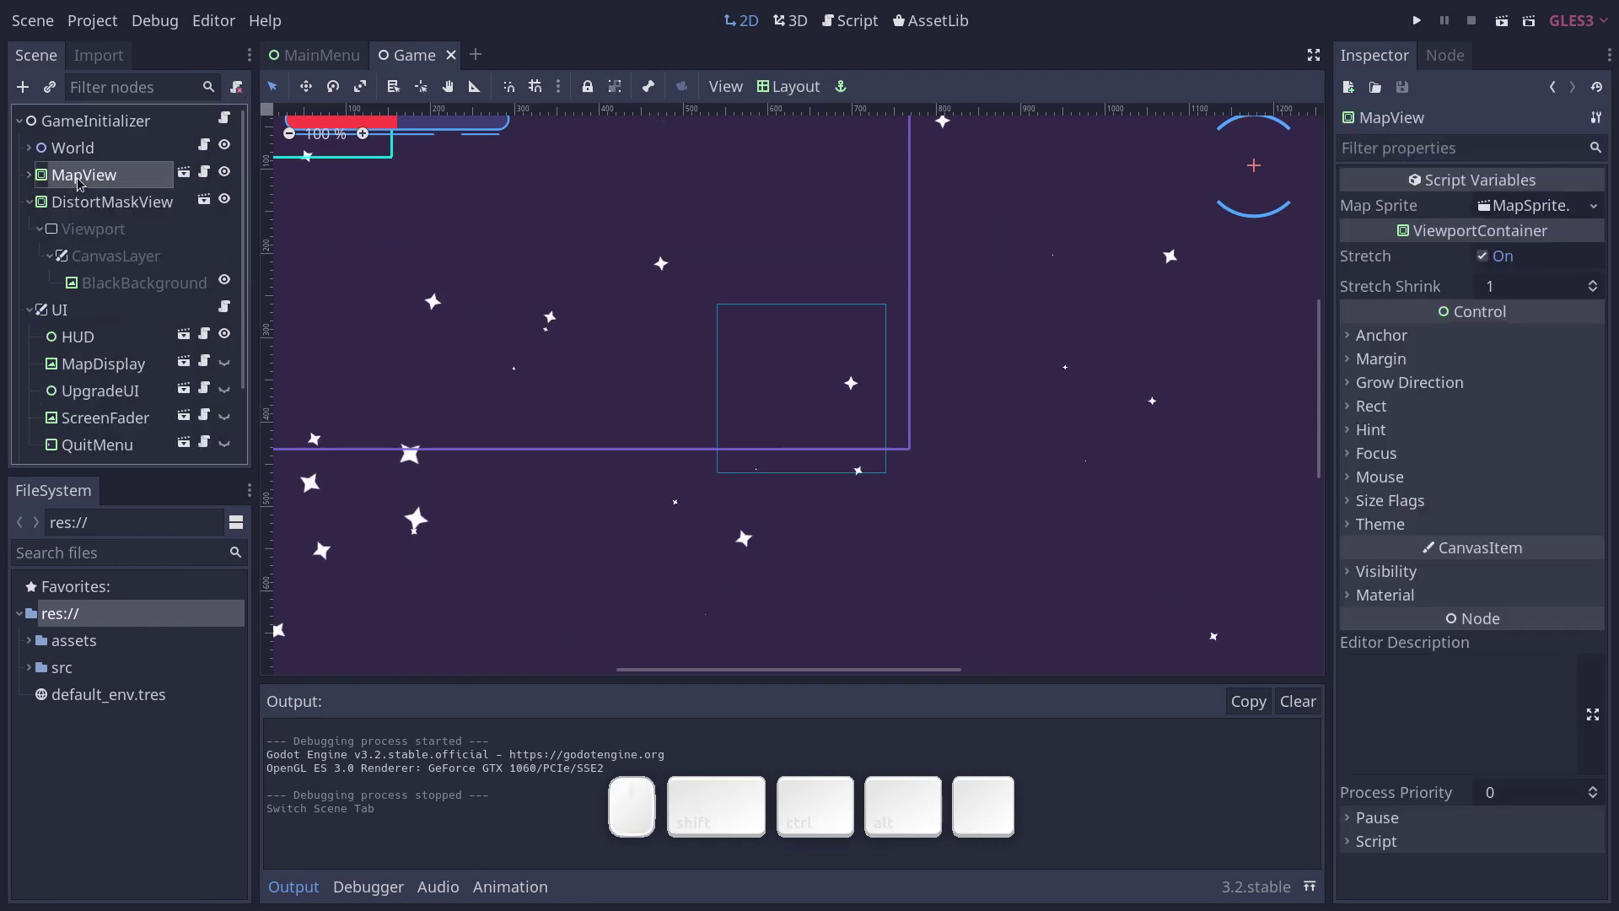
middle_click(474, 283)
scroll(down, 3)
middle_click(891, 397)
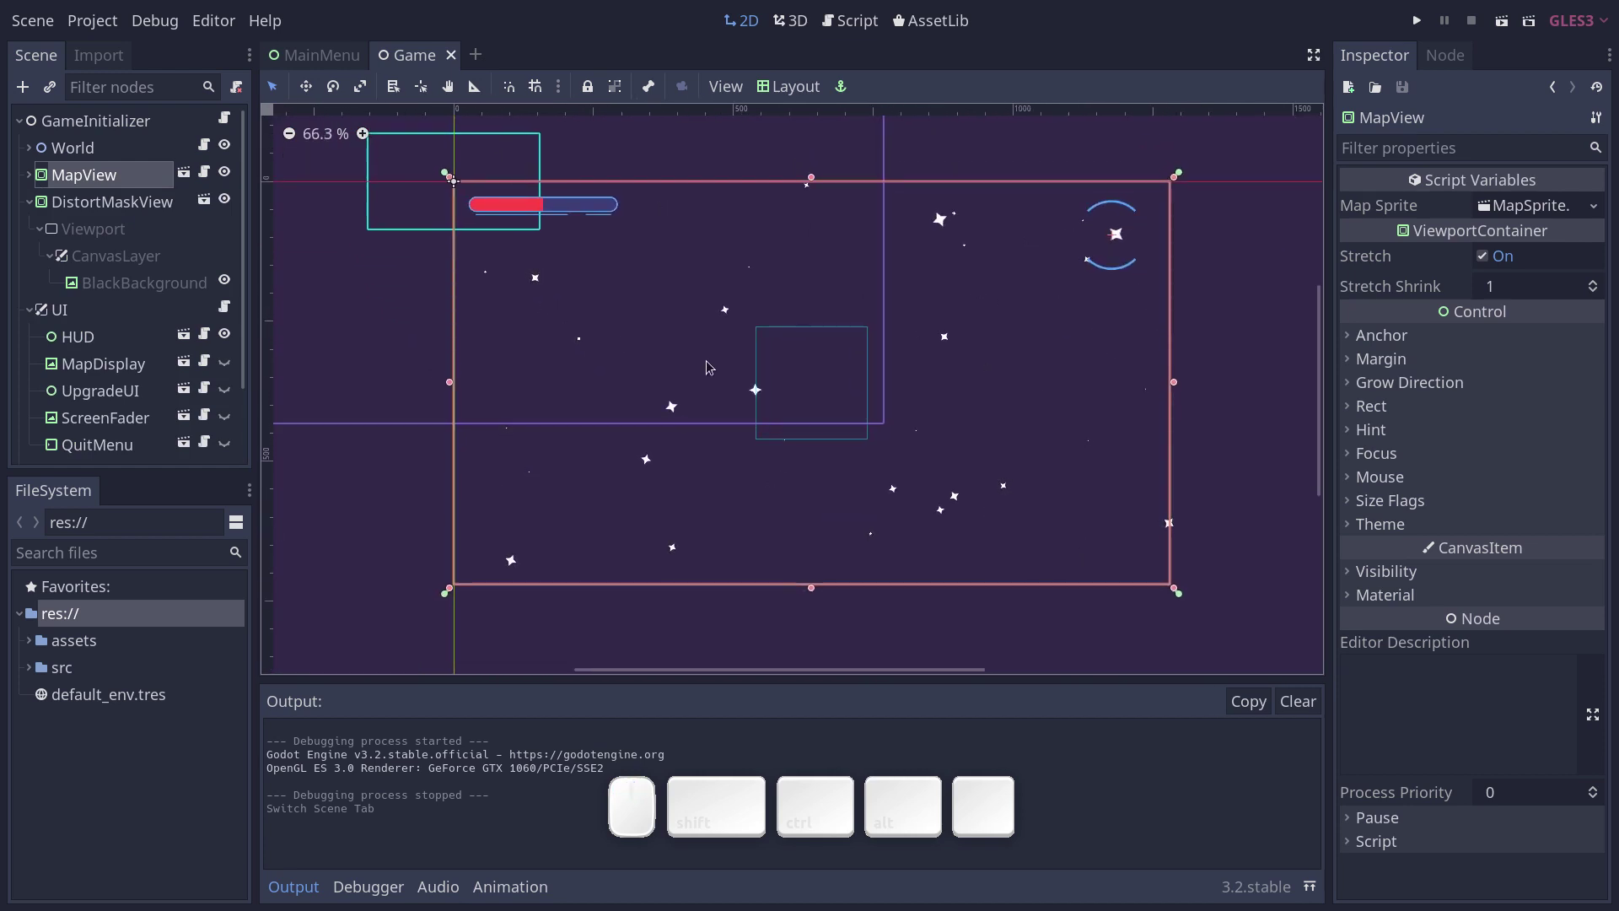
Run the game again, toggle the minimap on and off with M, then stop it.
key(F5)
key(m)
key(m)
key(F8)
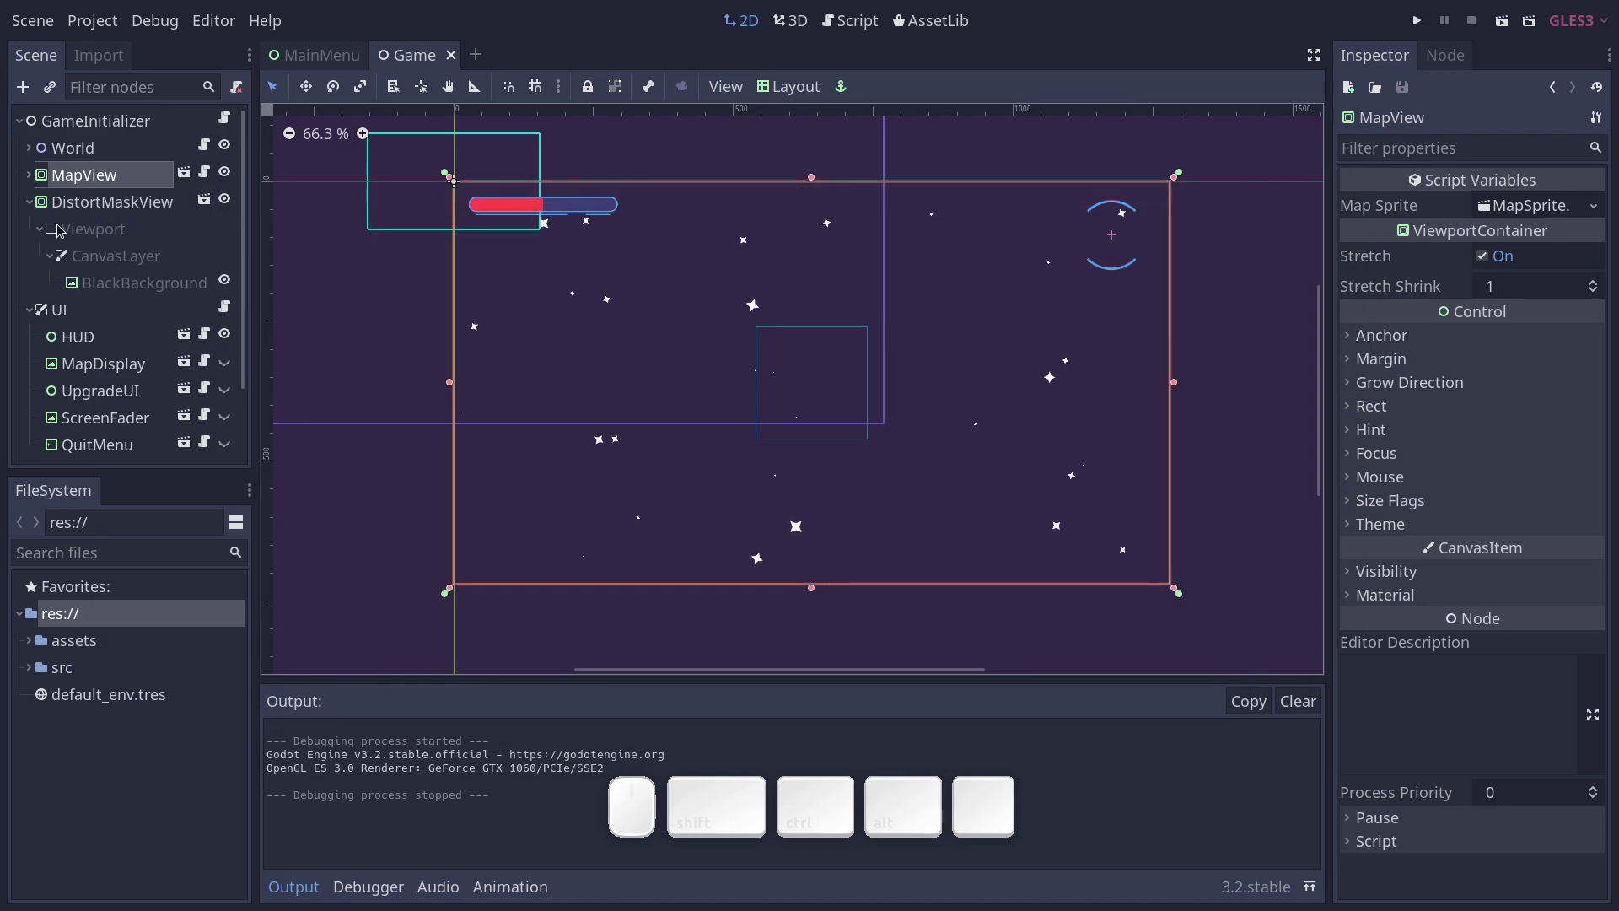
click(36, 179)
click(95, 201)
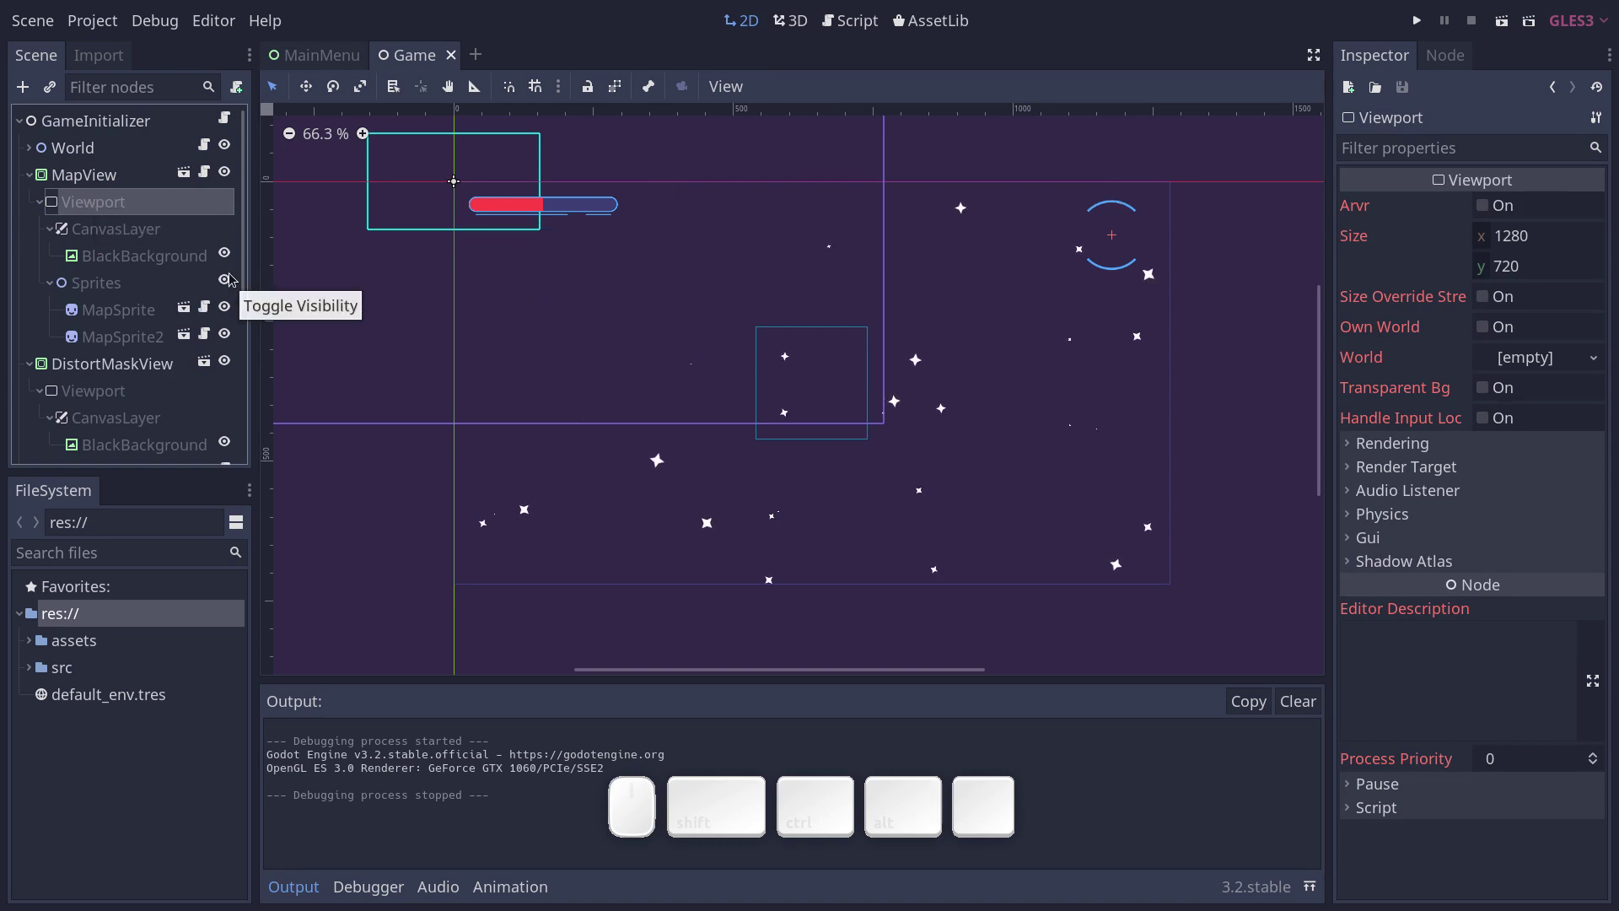
click(33, 363)
scroll(down, 3)
click(132, 283)
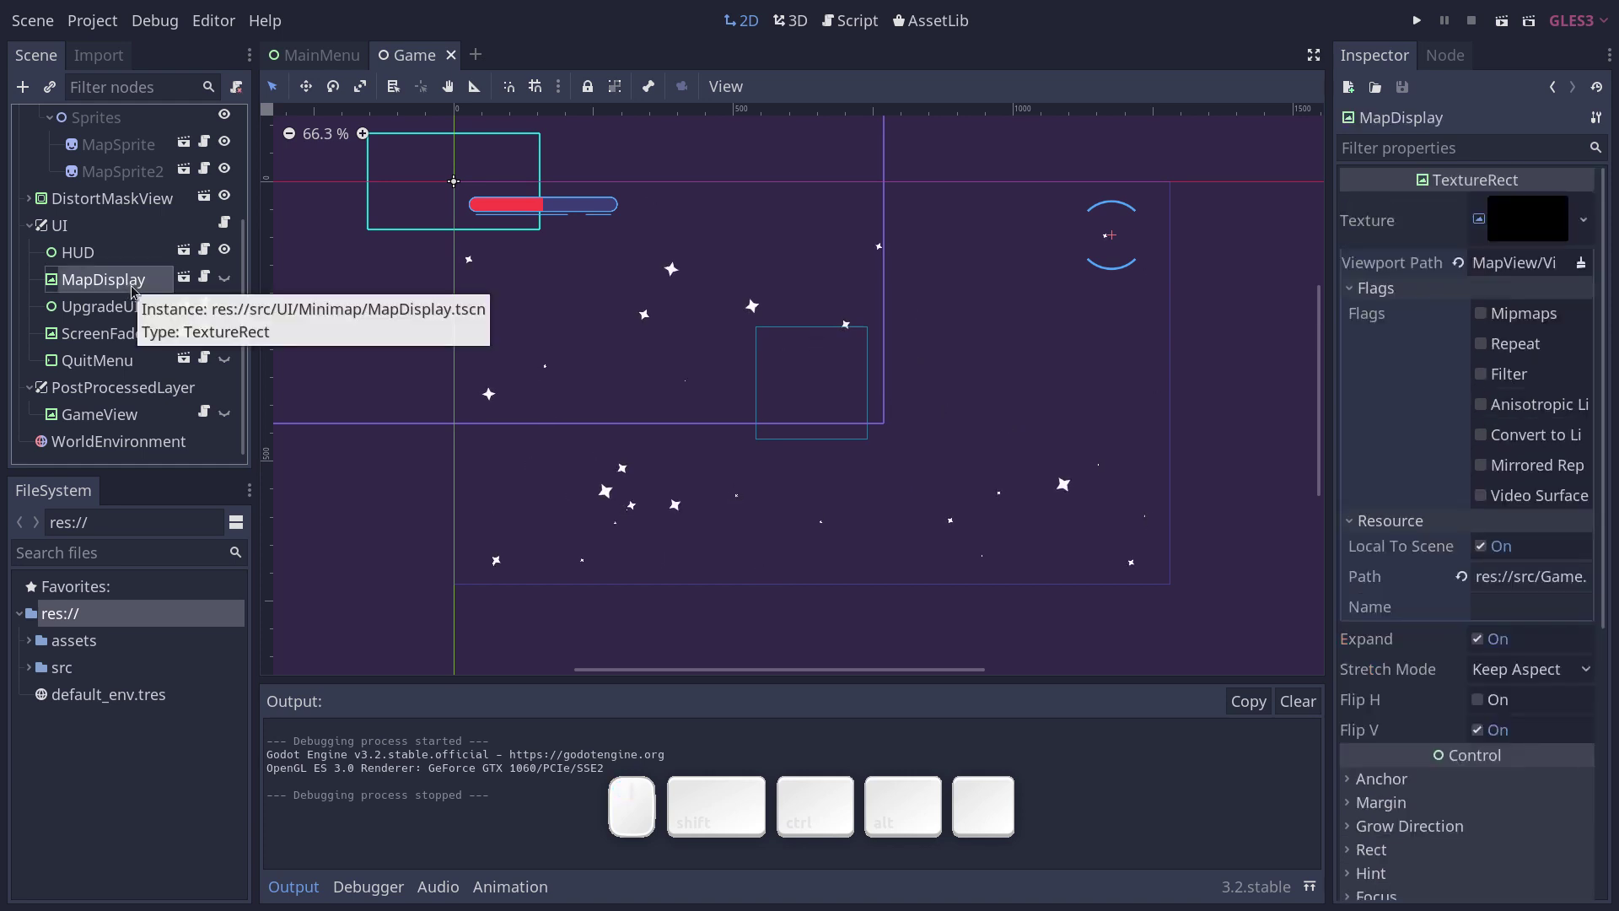
click(98, 231)
click(109, 284)
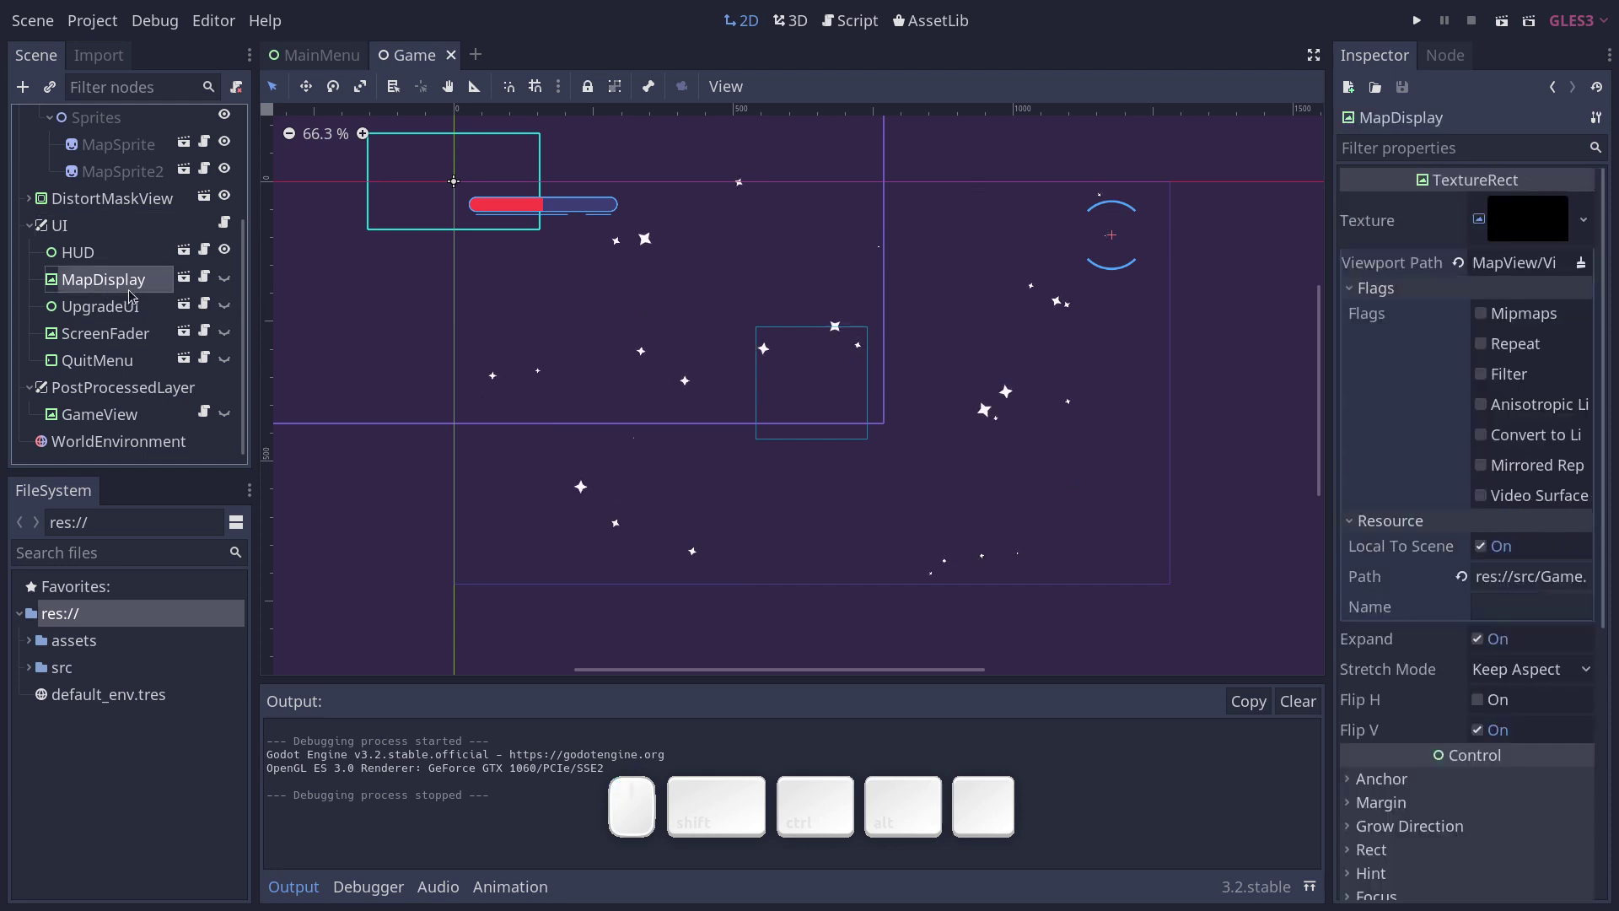
scroll(up, 3)
scroll(up, 3)
Reselect MapView, then browse the FileSystem dock into src/UI/Minimap.
click(133, 182)
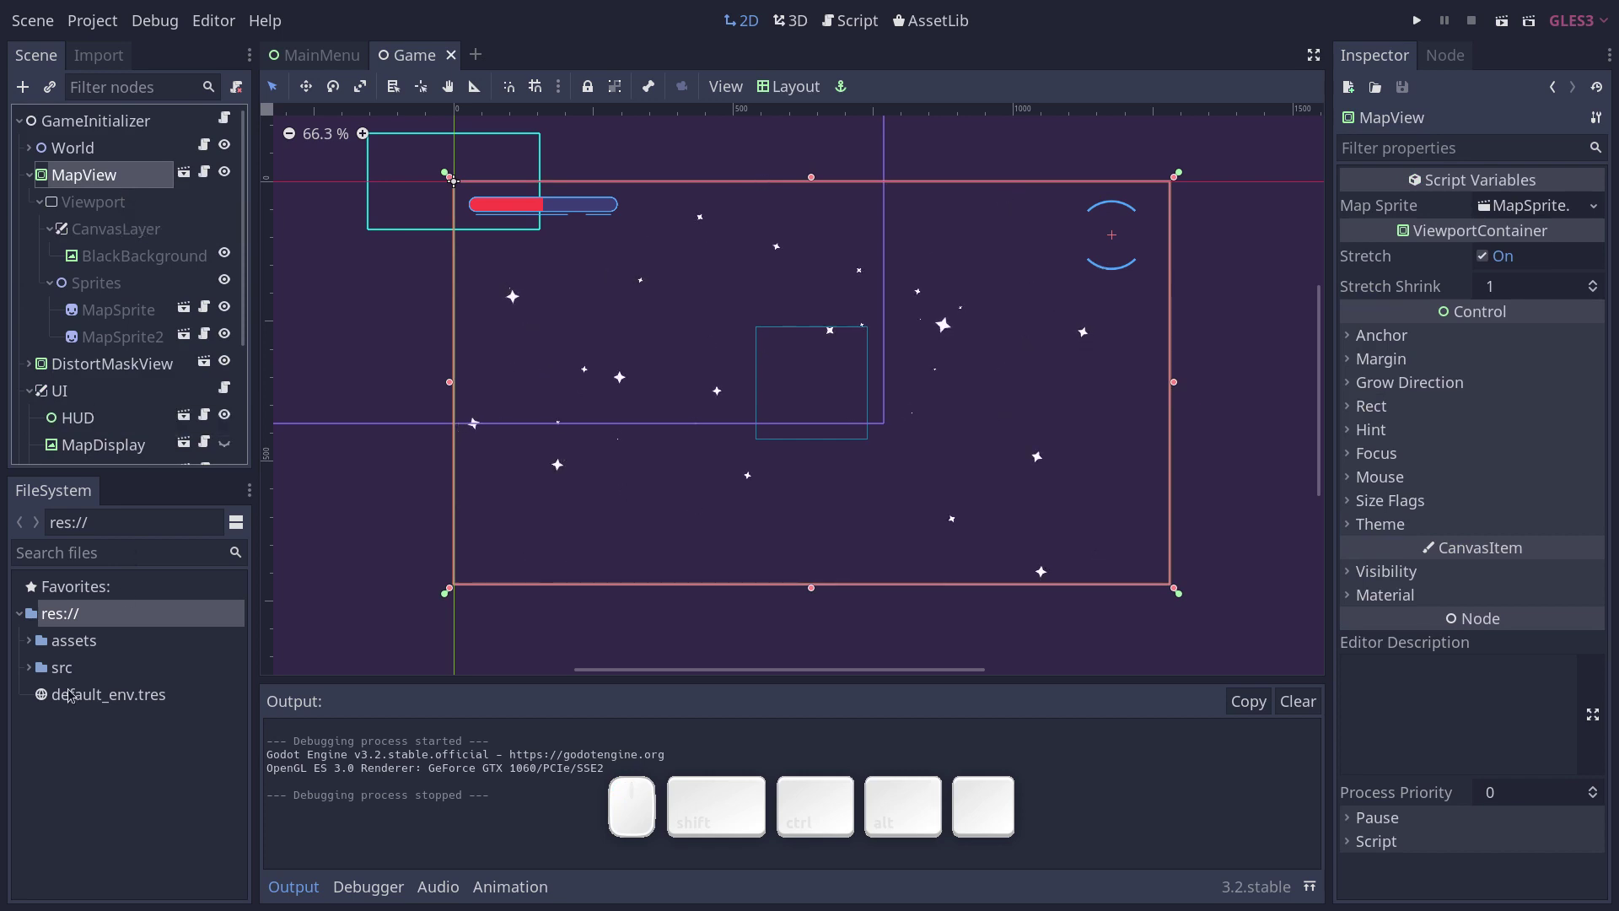
click(67, 663)
scroll(down, 3)
click(95, 704)
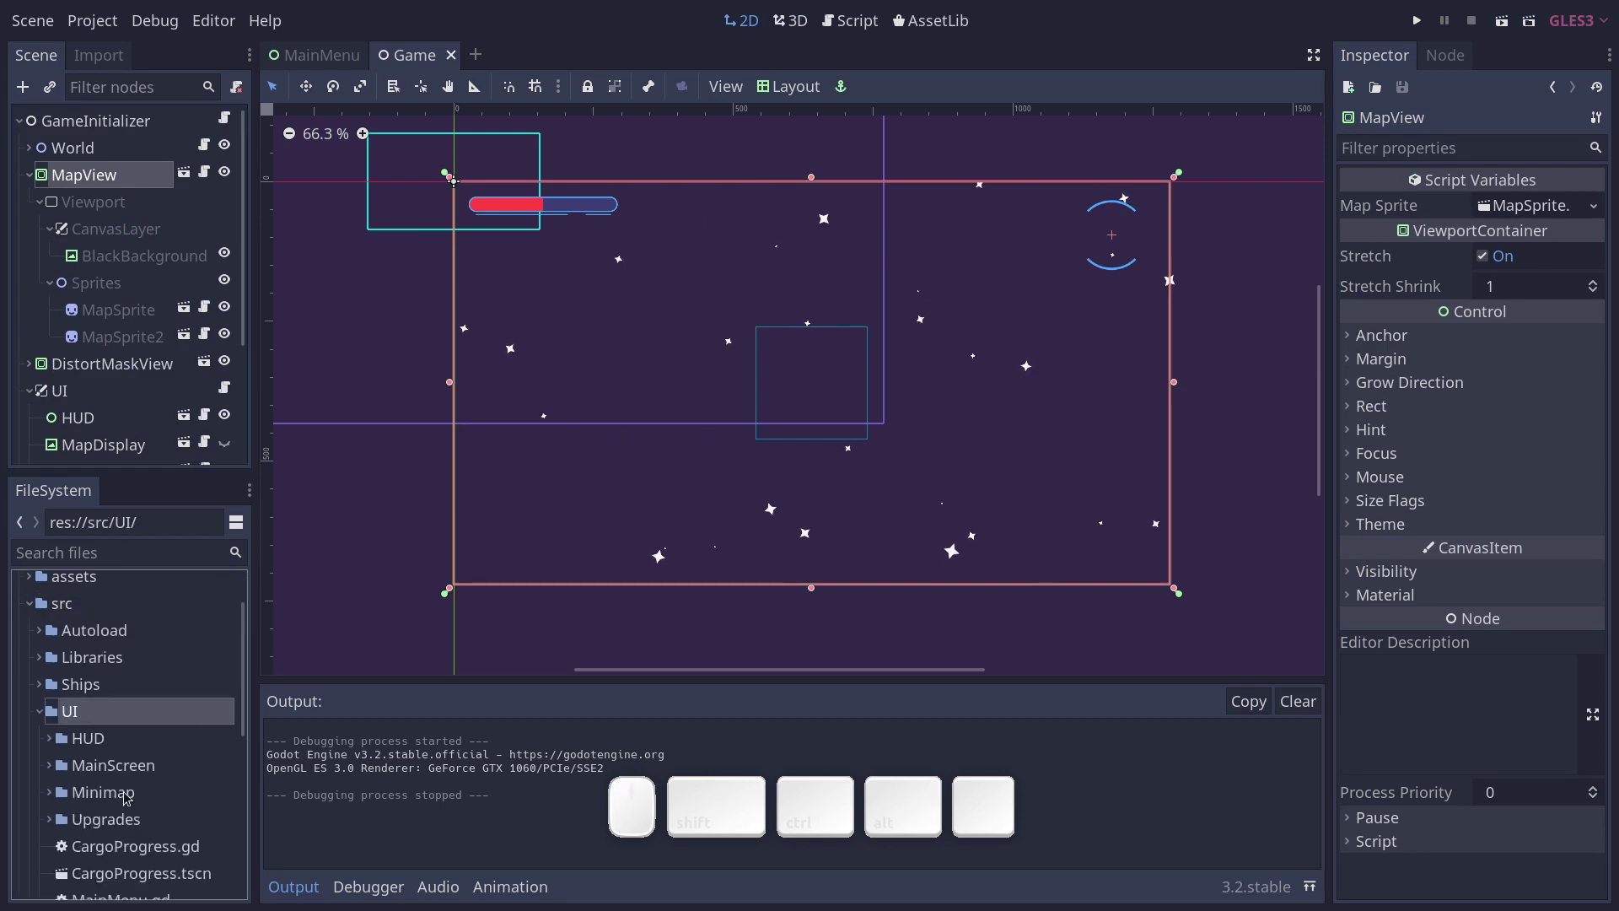
click(128, 792)
scroll(down, 3)
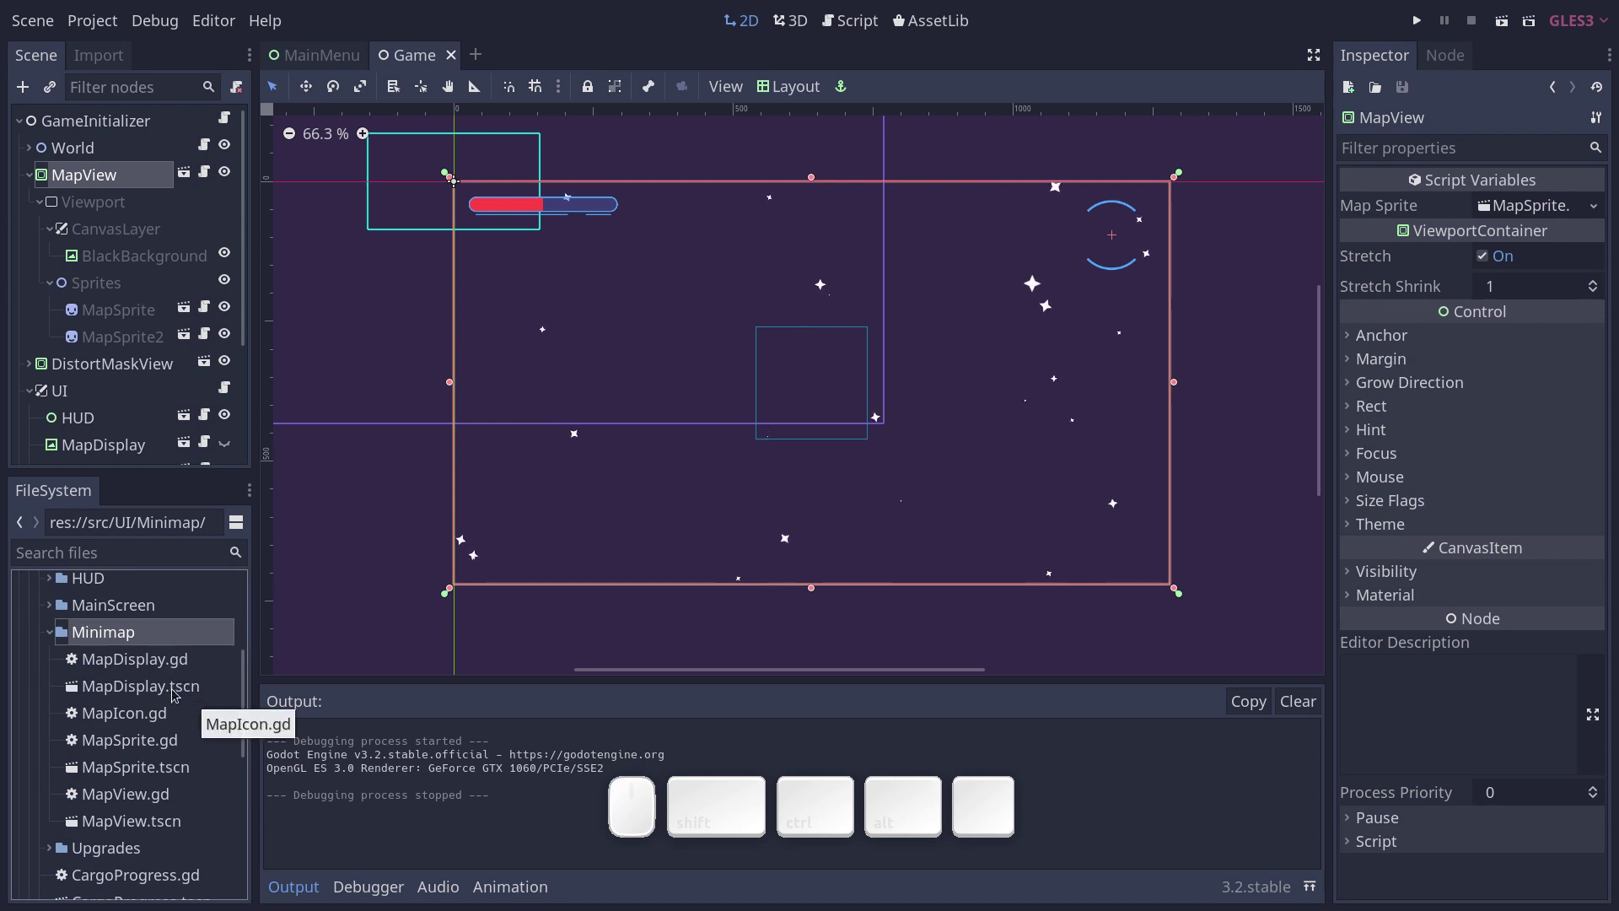
Select MapDisplay.gd and look through the Minimap folder's file listing.
click(180, 657)
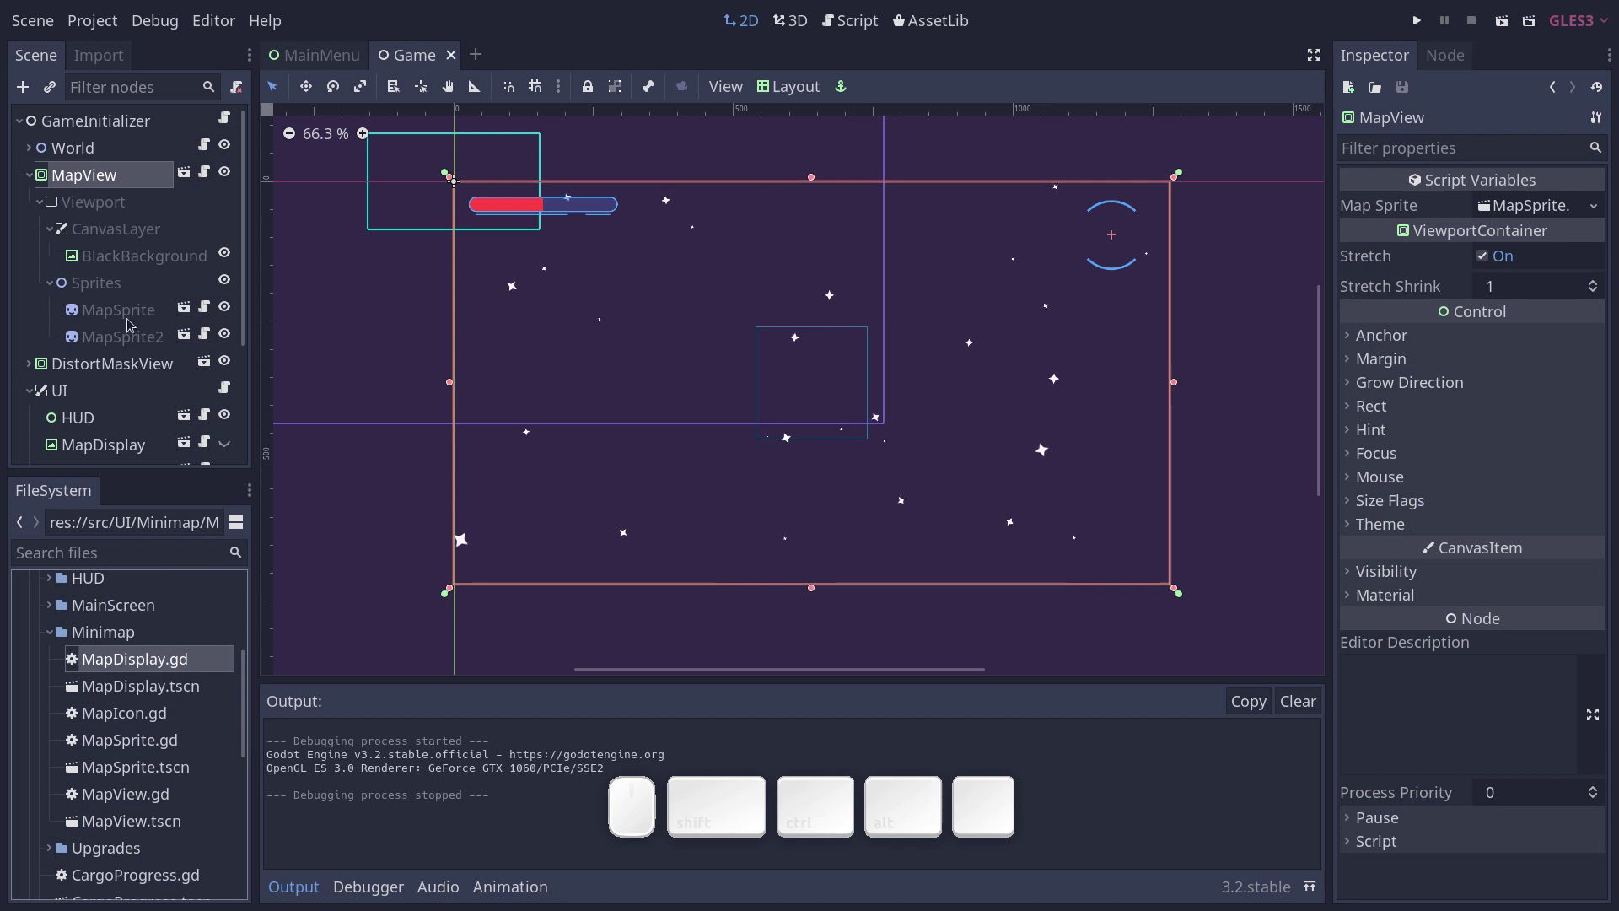
scroll(down, 3)
click(135, 285)
scroll(up, 3)
click(135, 180)
scroll(down, 3)
click(153, 718)
scroll(up, 3)
click(151, 723)
Select MapSprite.gd and MapIcon.gd in turn to compare the minimap scripts.
click(156, 747)
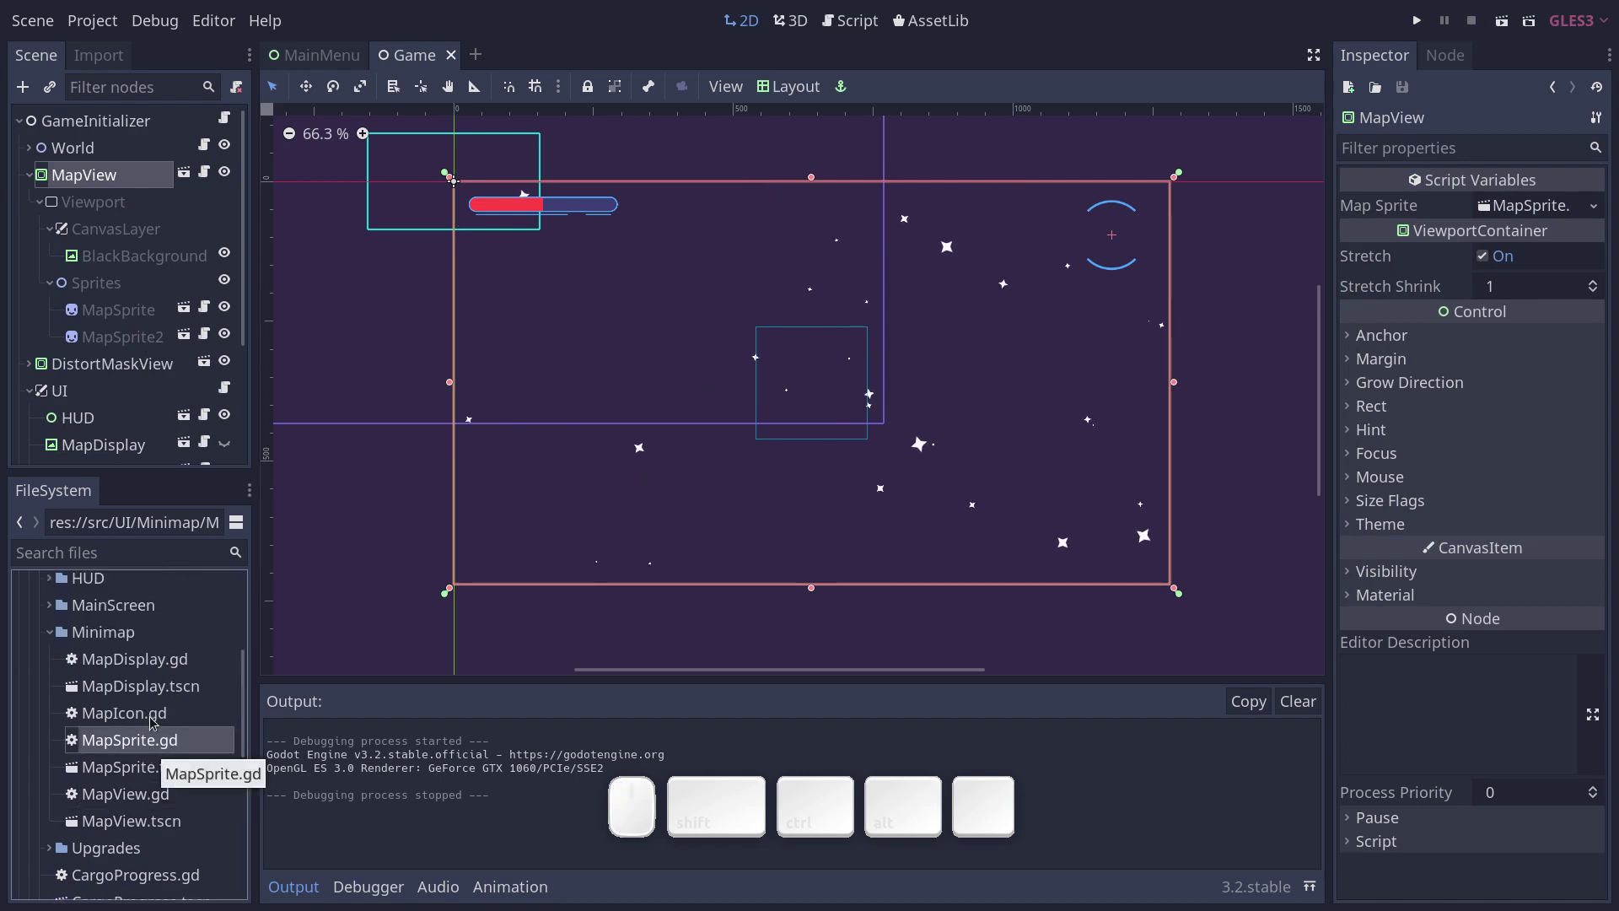
click(158, 717)
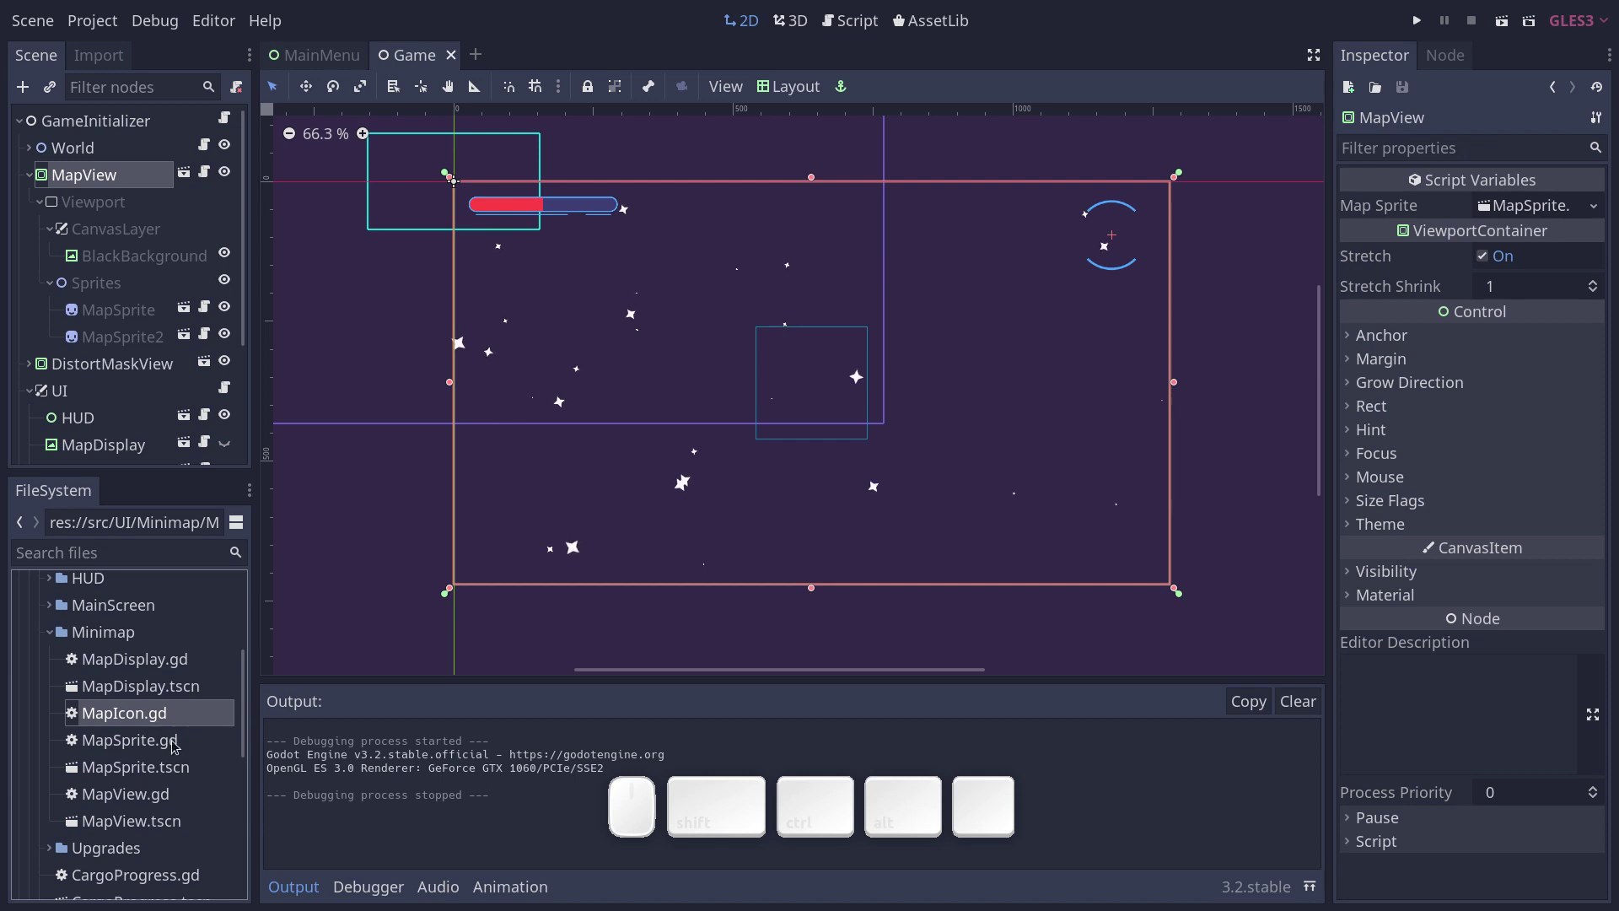
click(178, 744)
click(166, 716)
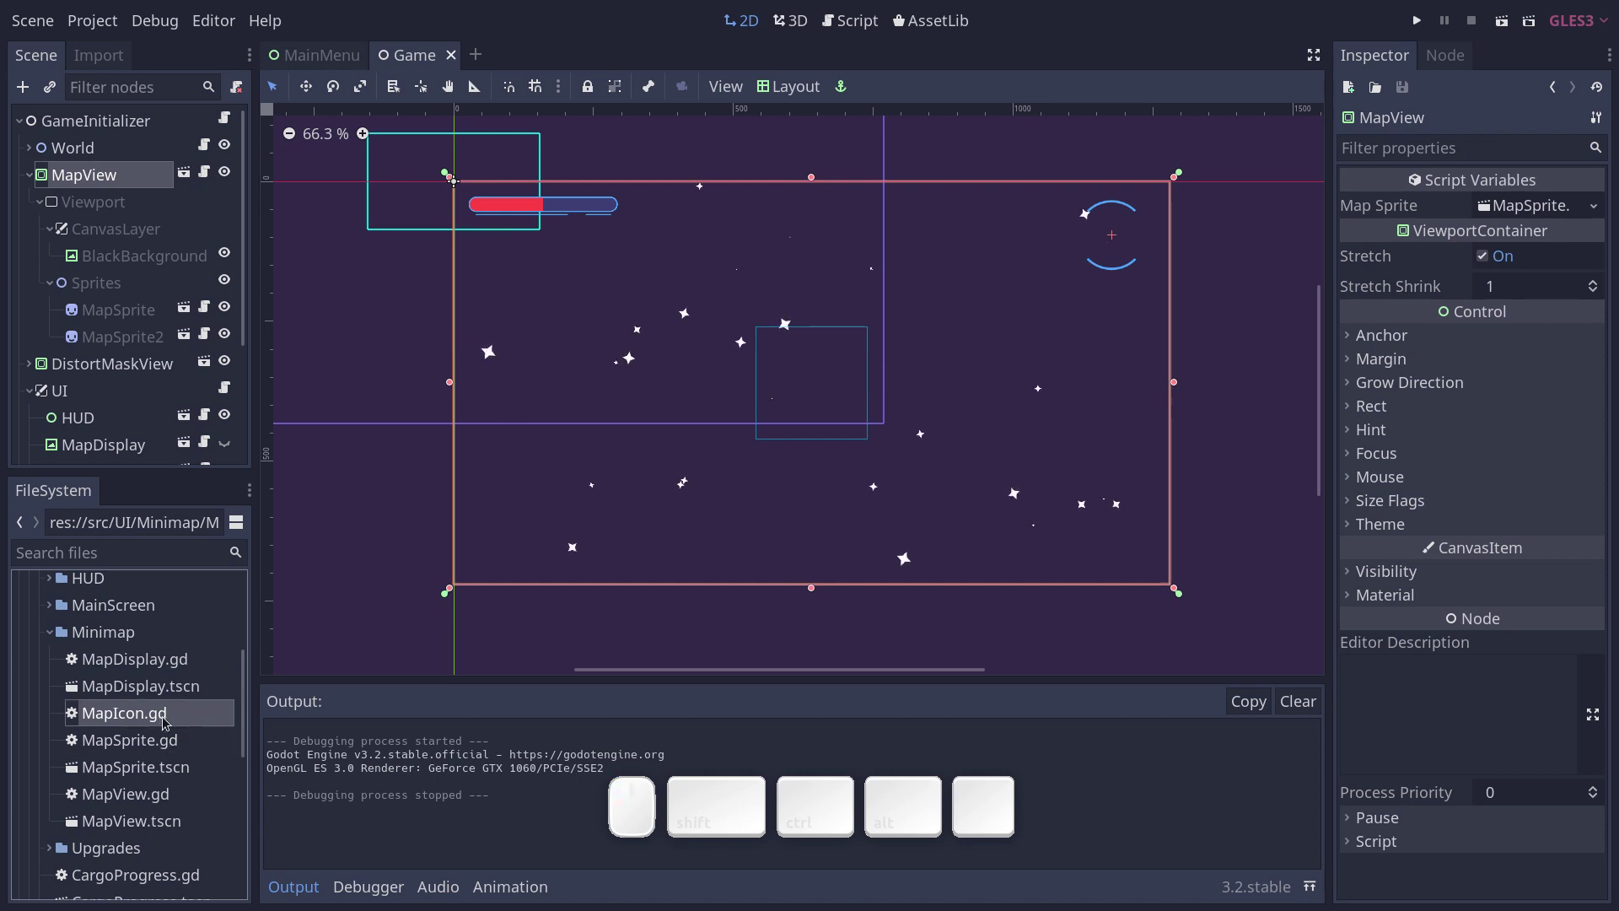
click(172, 747)
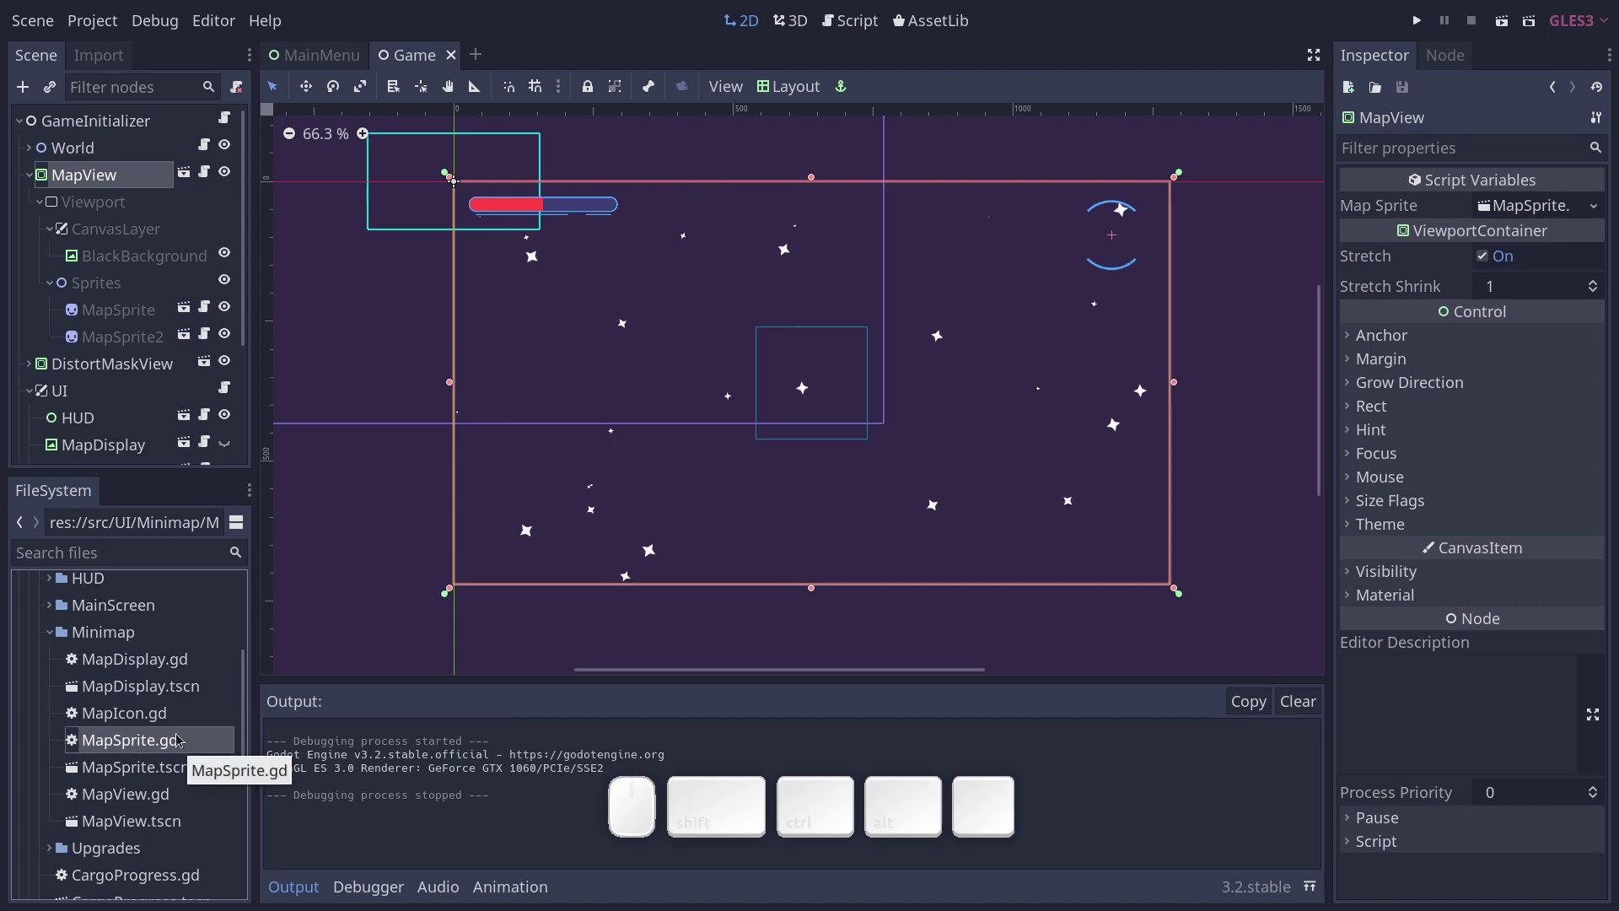
key(F5)
key(w)
key(w)
key(d)
key(m)
key(d)
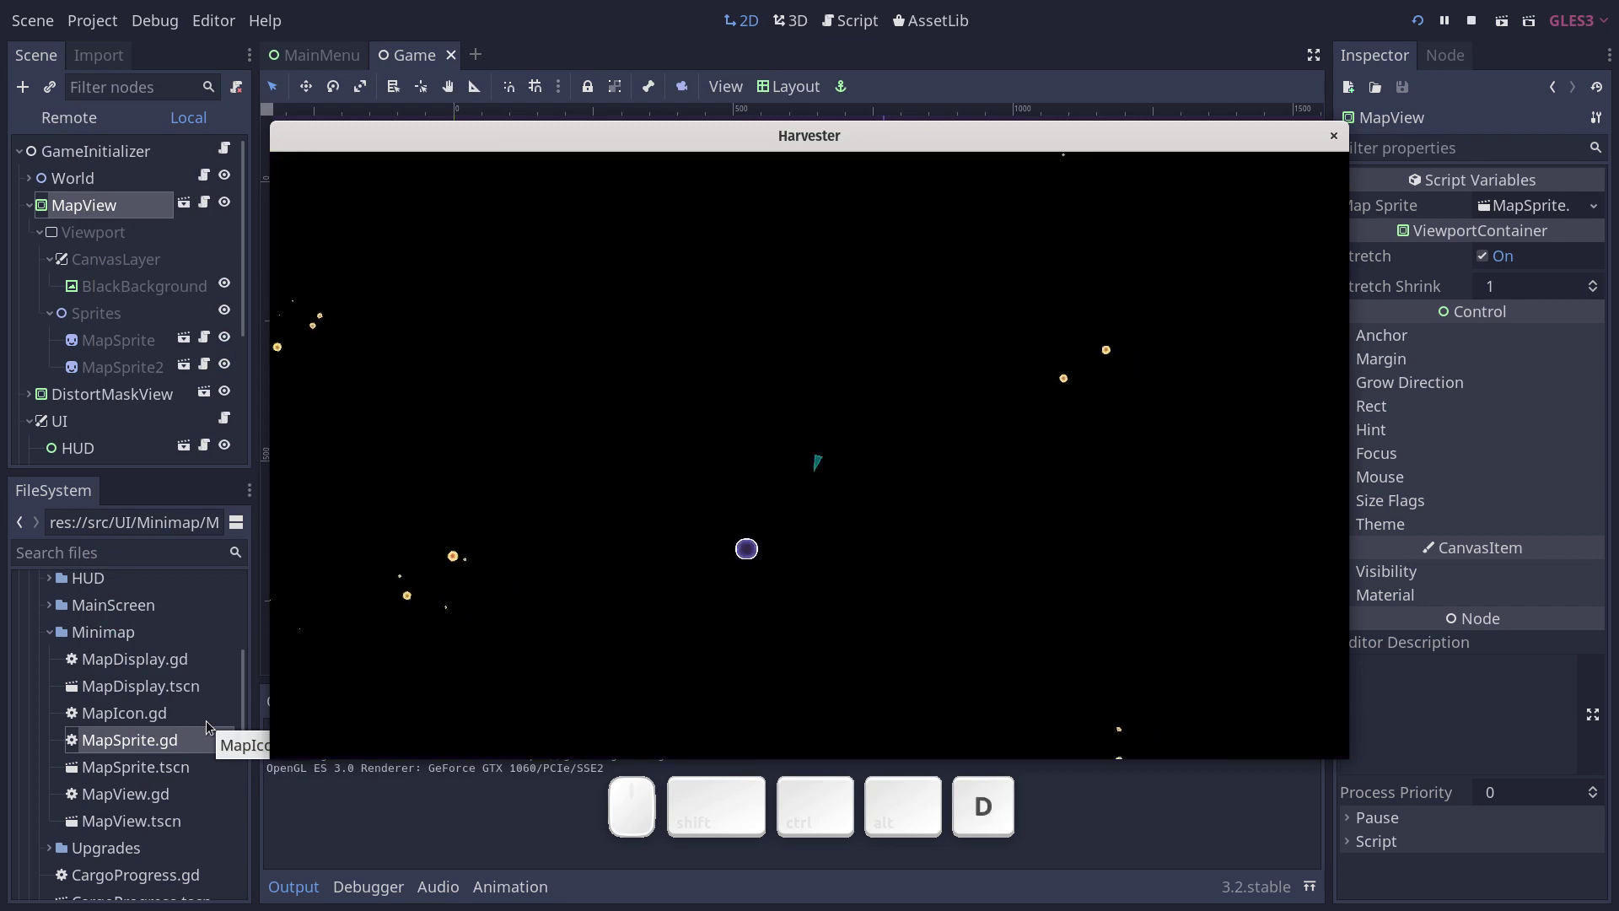
key(a)
key(d)
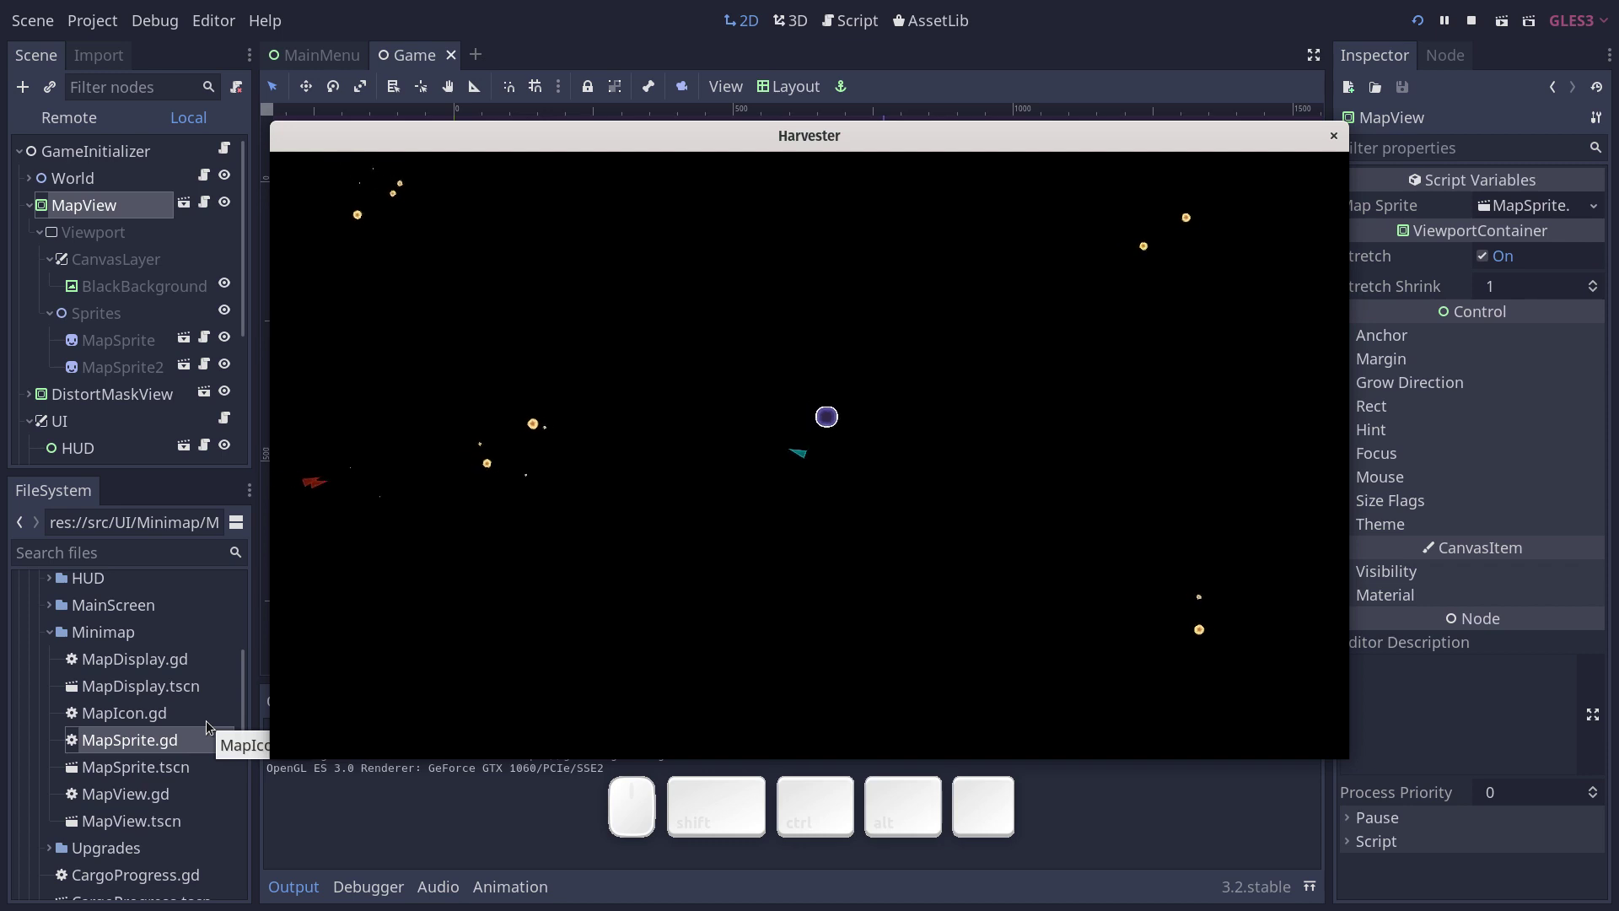
key(a)
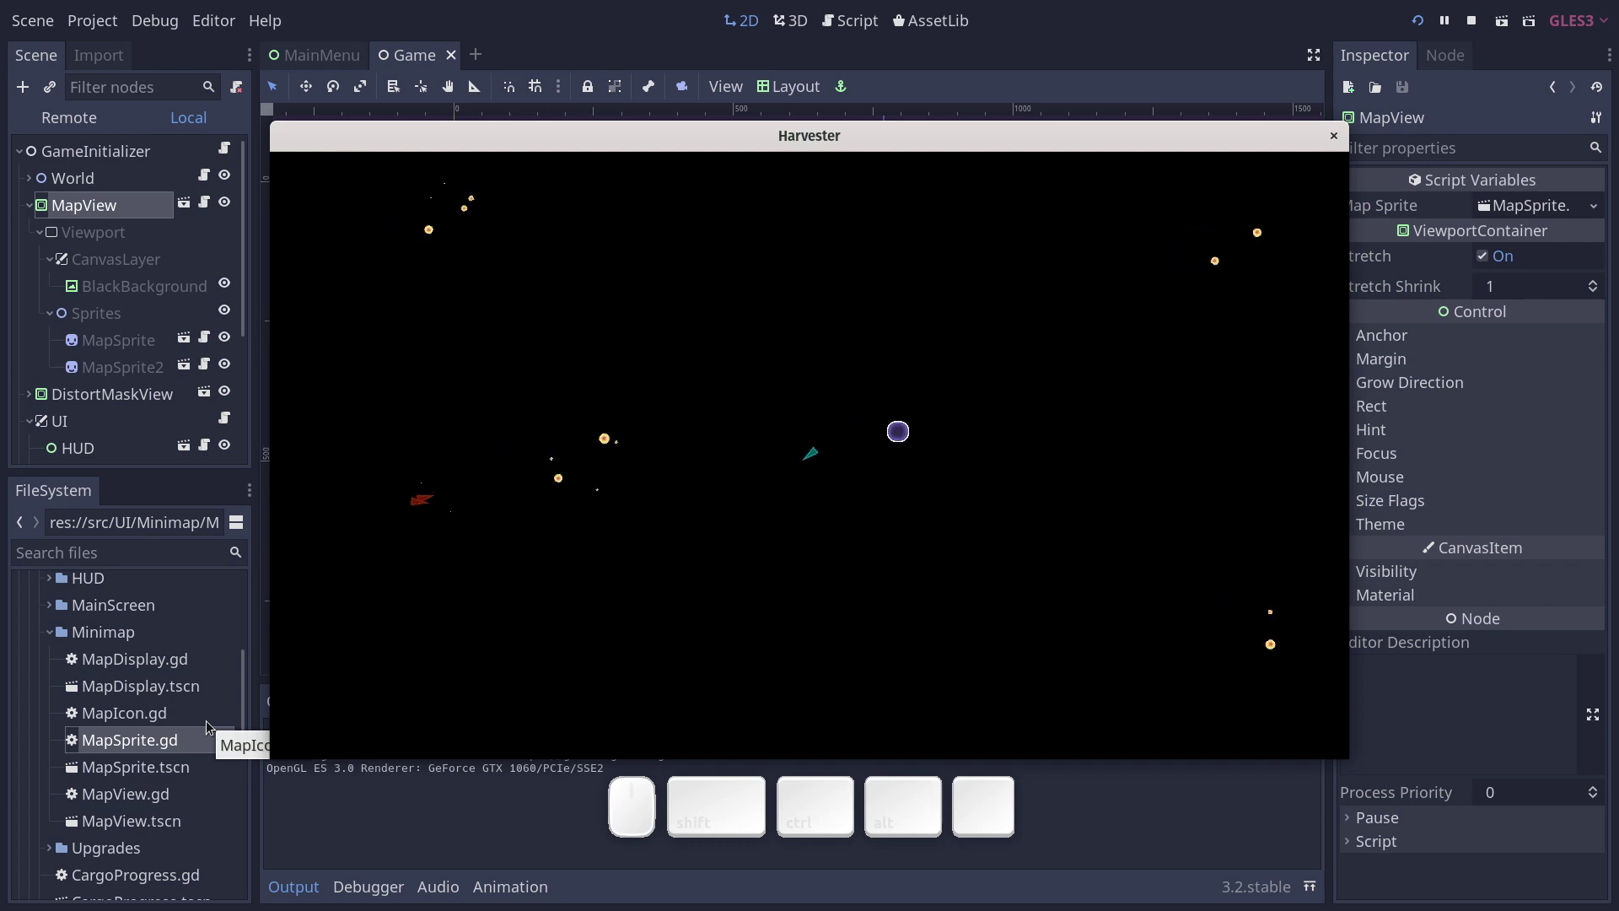
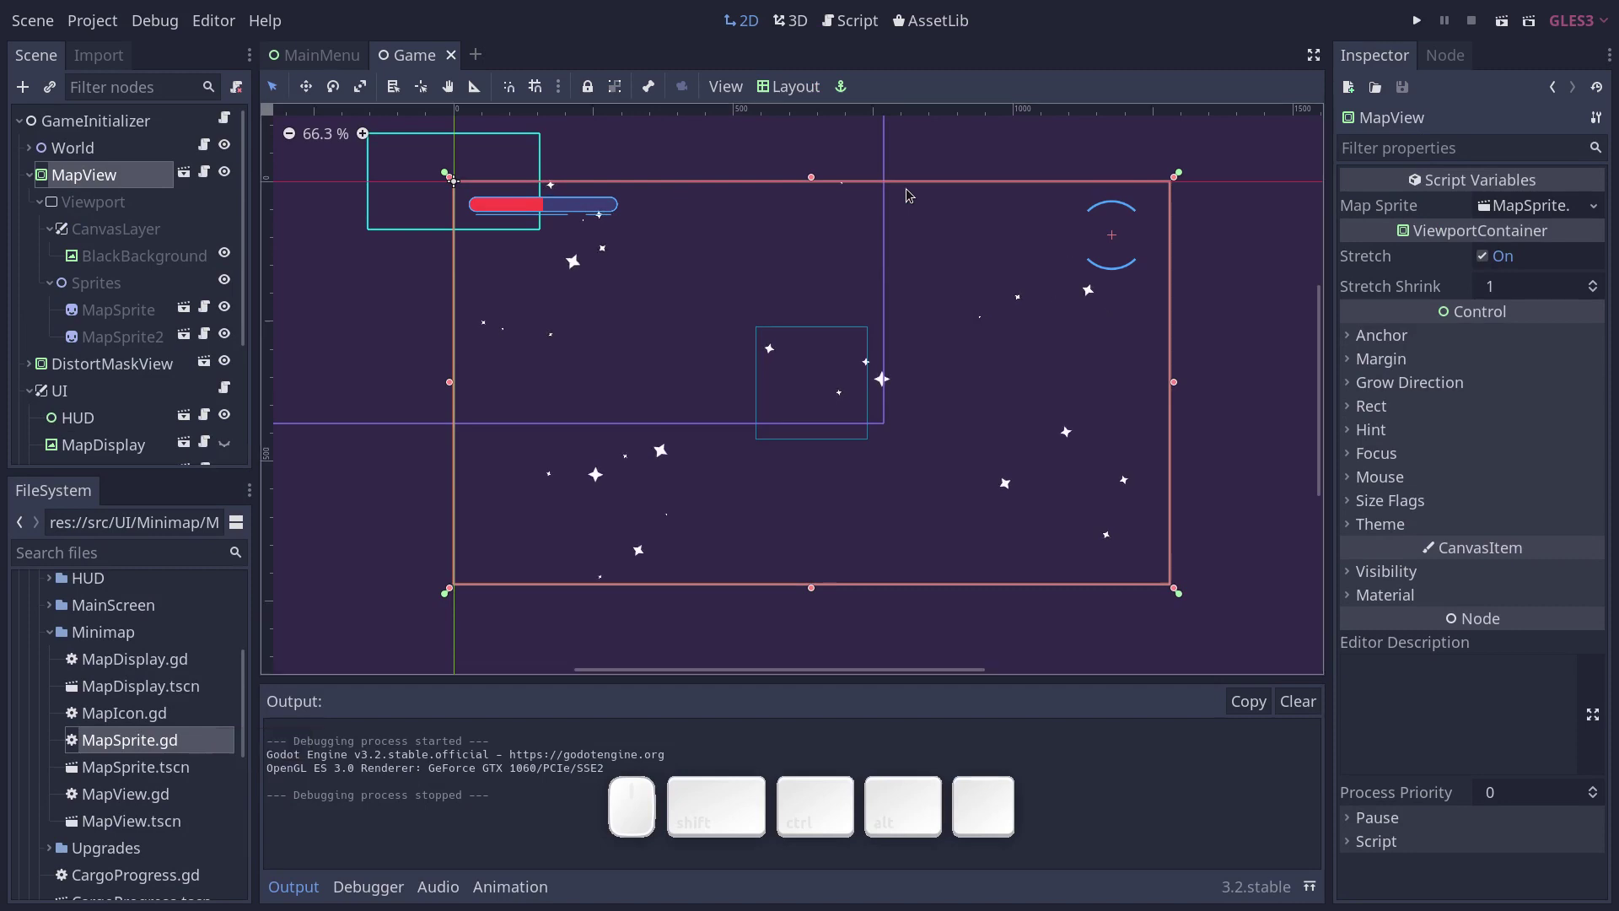
click(79, 446)
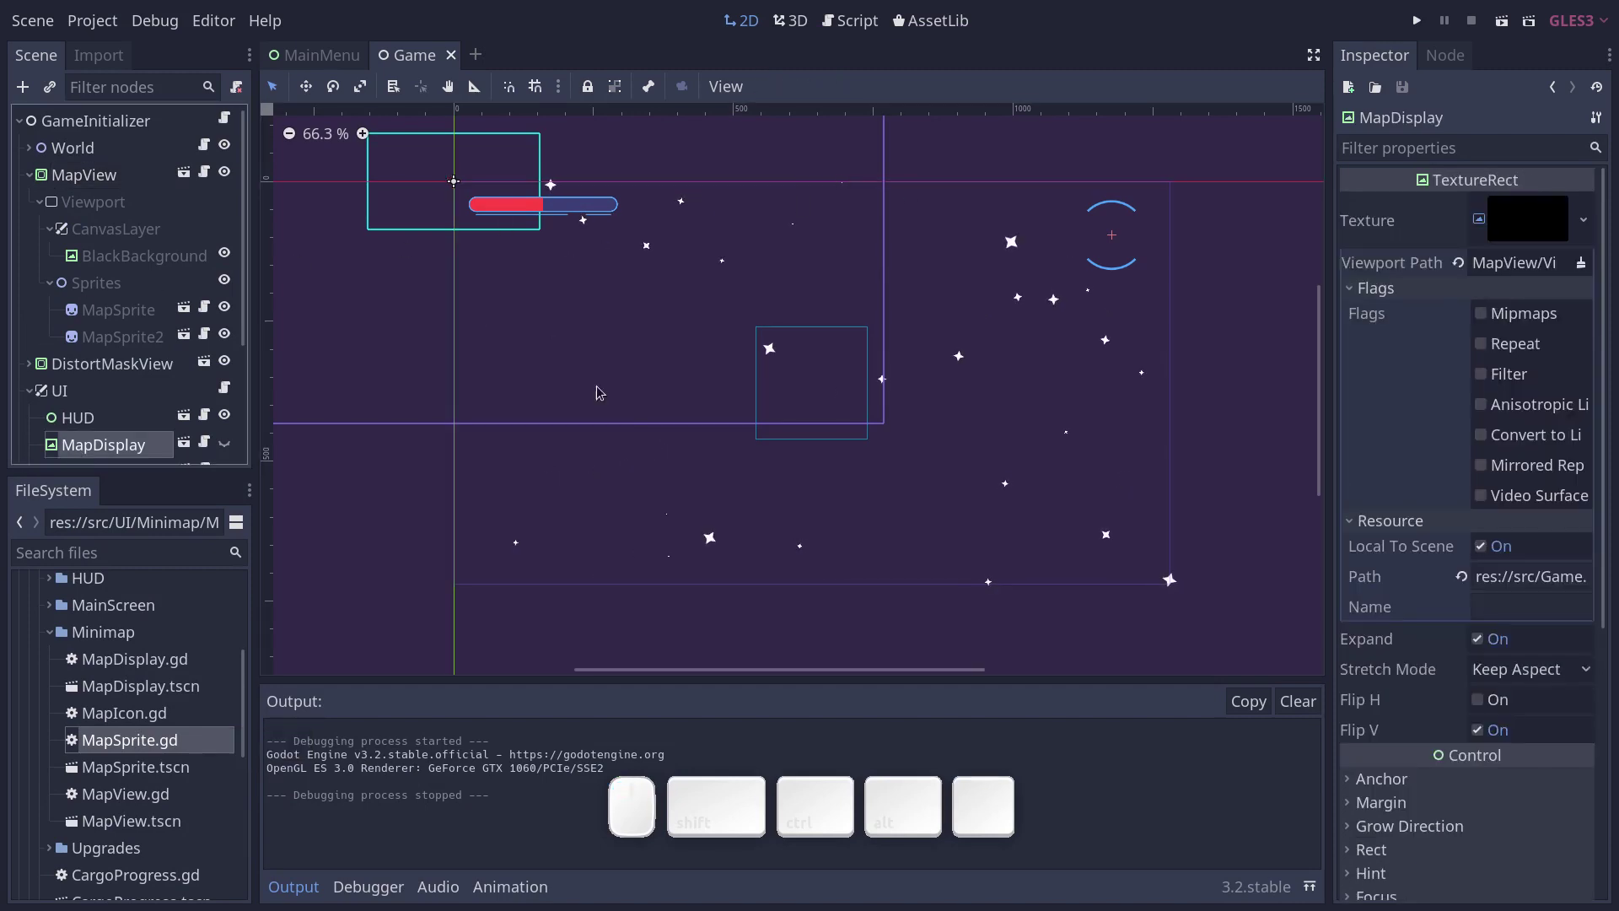
click(1537, 208)
click(1536, 209)
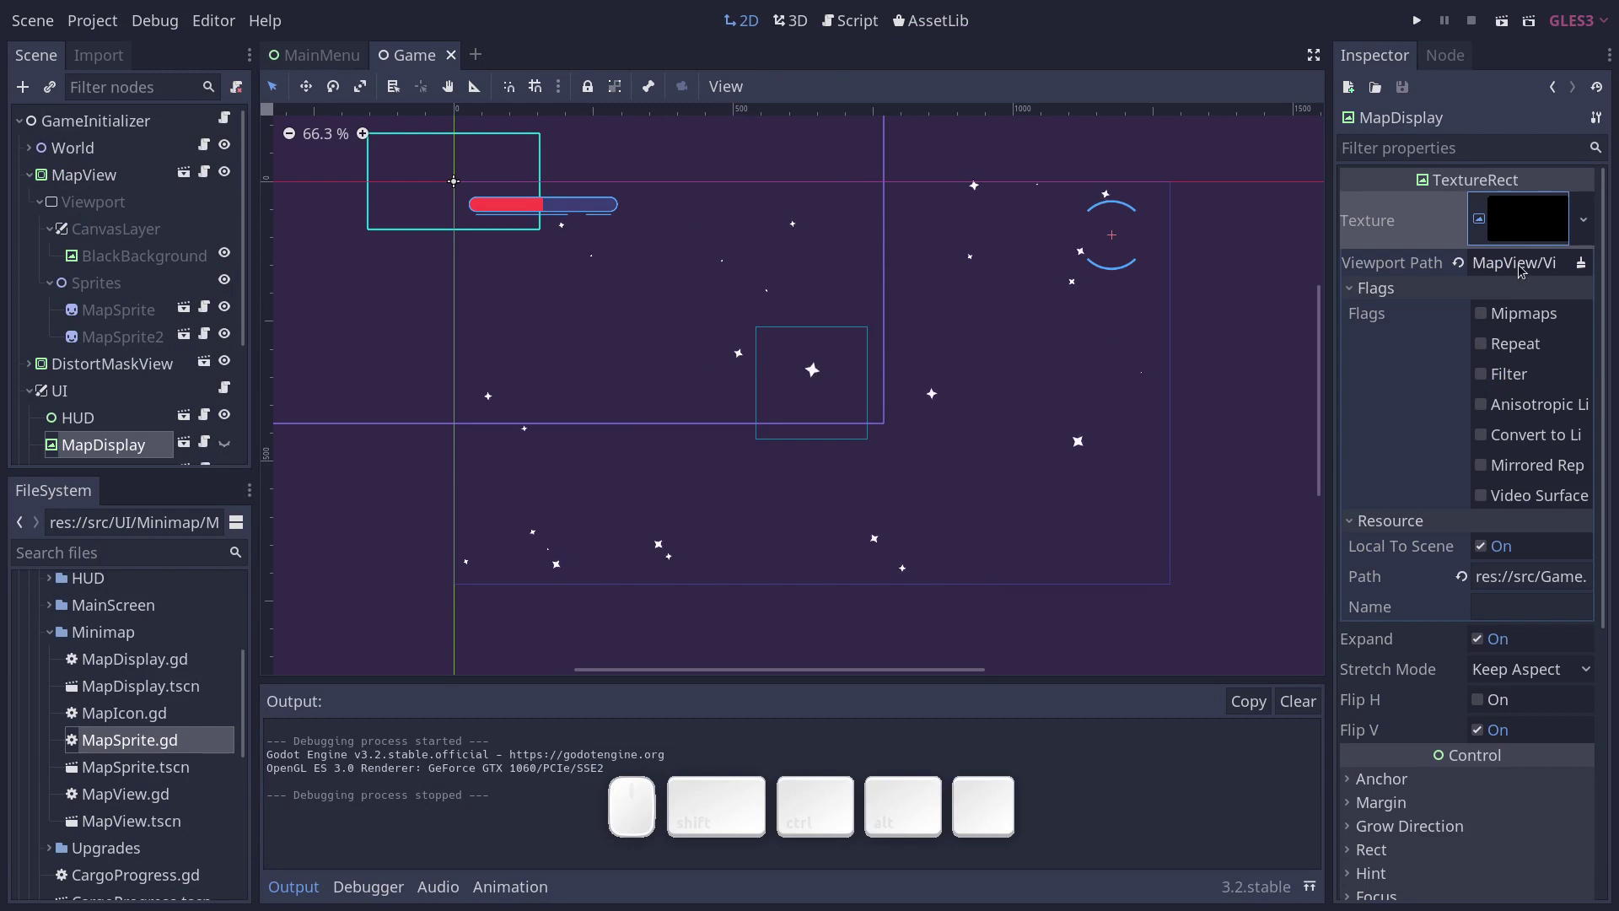
click(1521, 267)
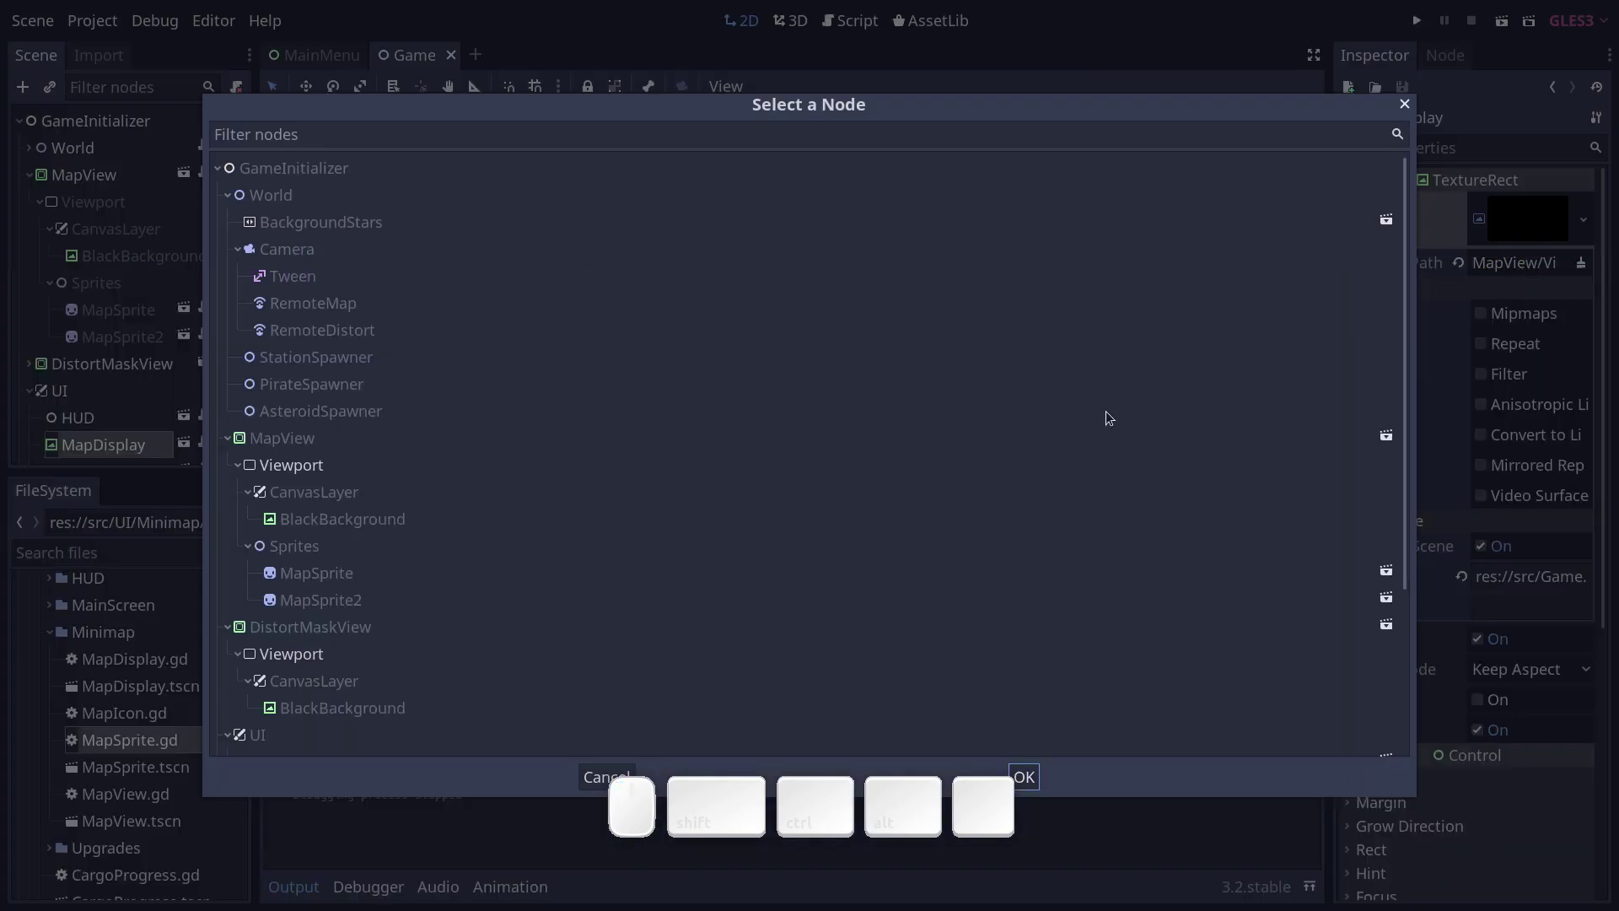
click(287, 459)
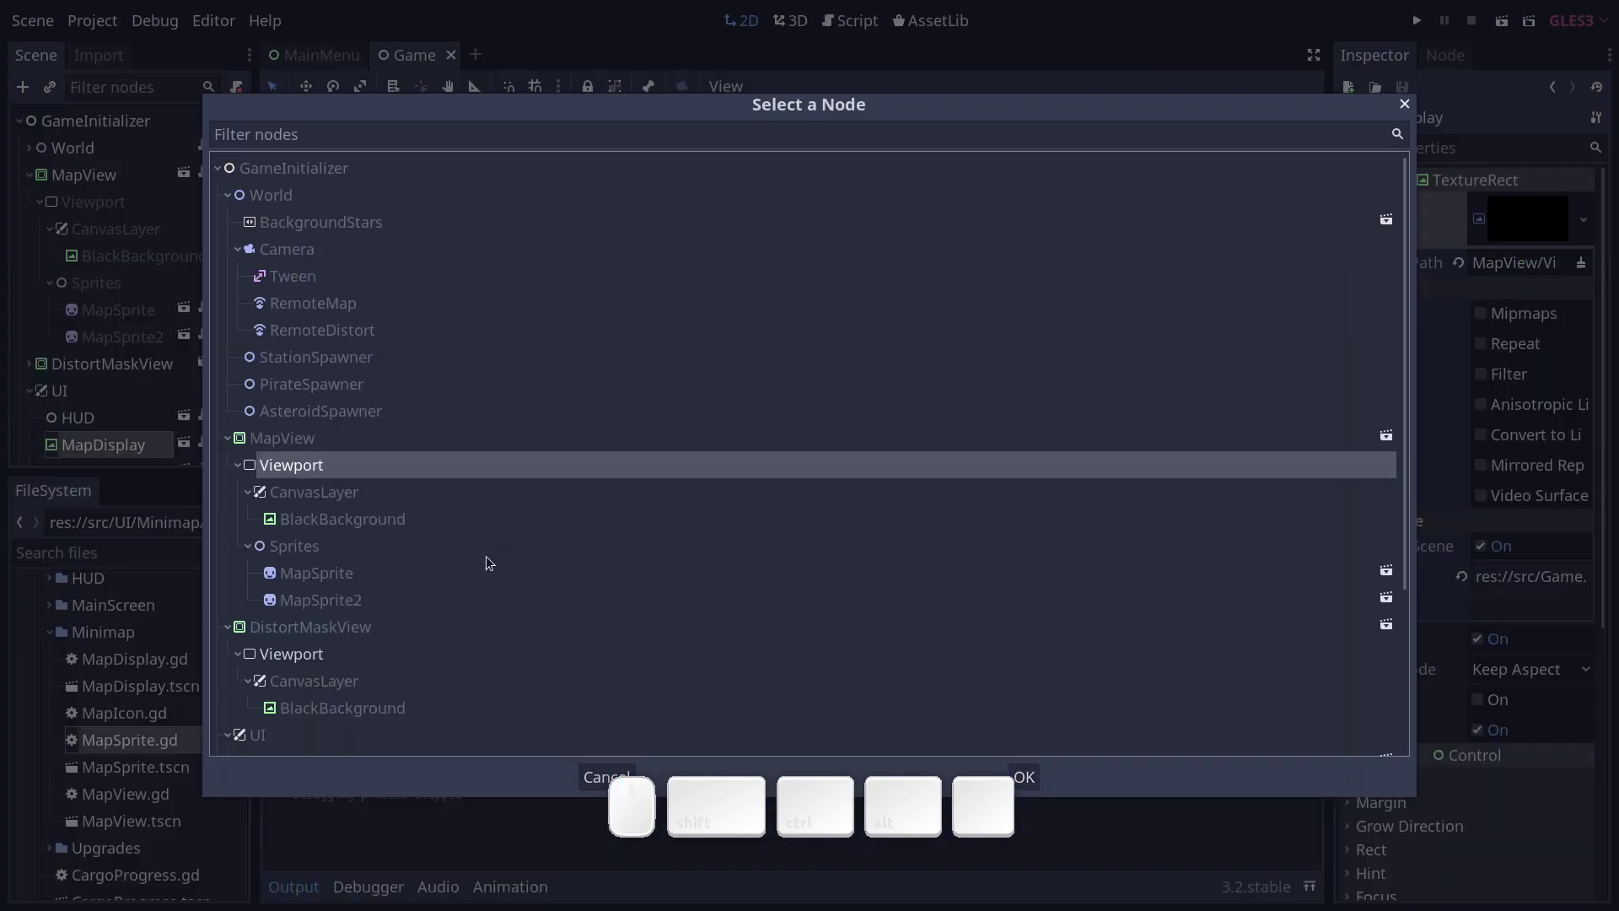
key(Escape)
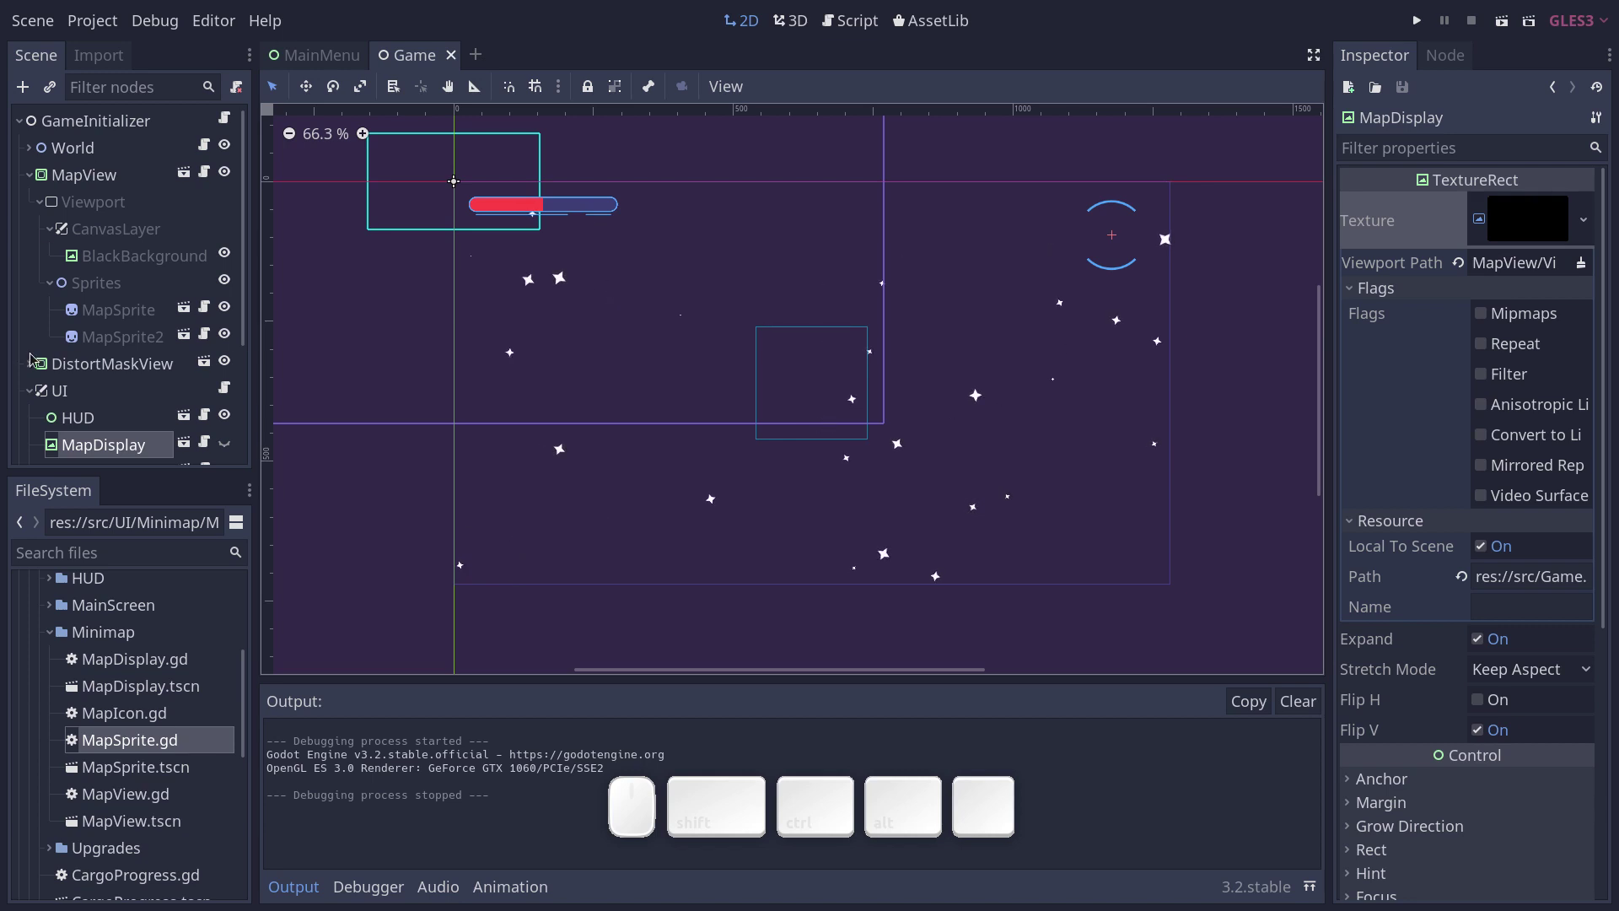
Run the current scene with F6 and fly the ship around the level with A, D and space.
click(31, 362)
scroll(down, 3)
key(F6)
key(space)
key(d)
key(a)
key(d)
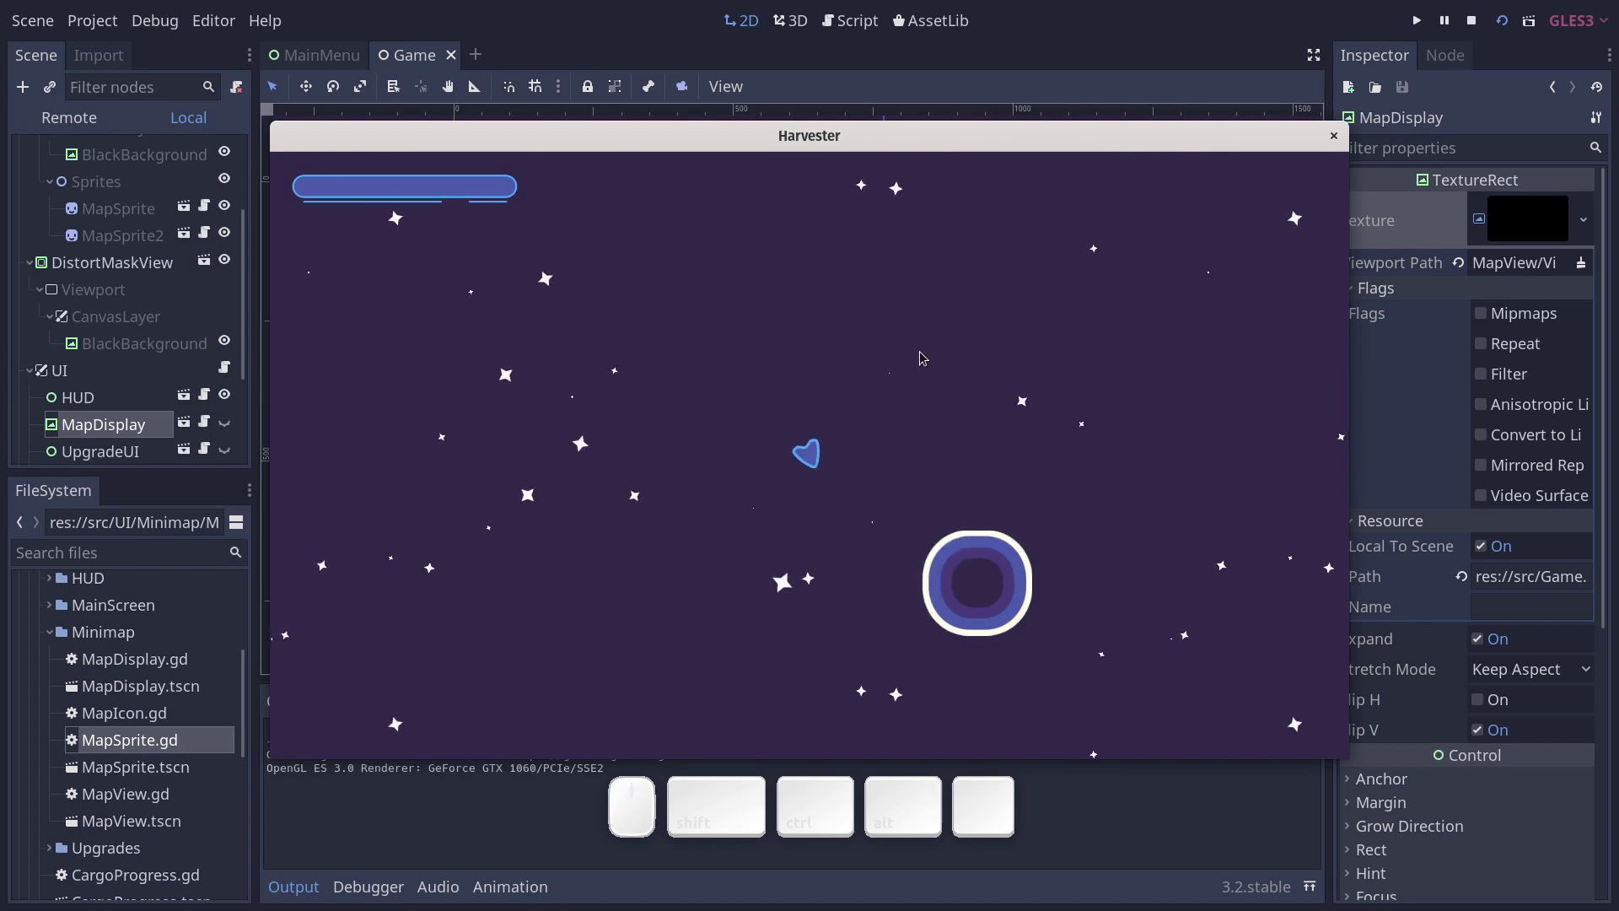
key(space)
key(a)
key(a)
key(d)
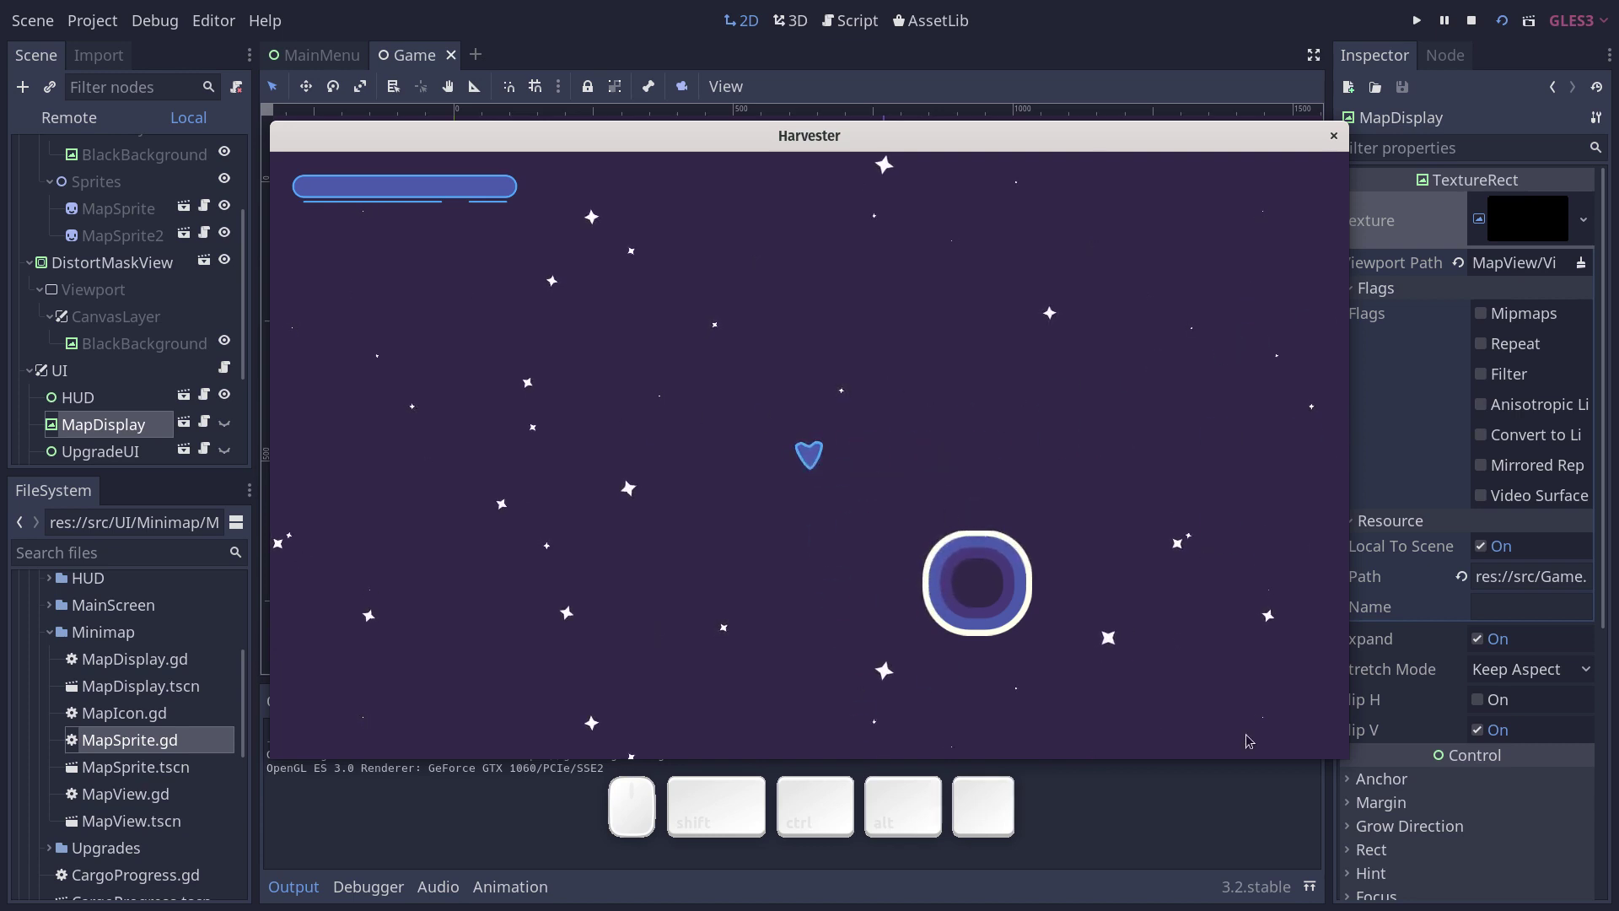
key(a)
key(space)
key(a)
key(d)
key(d)
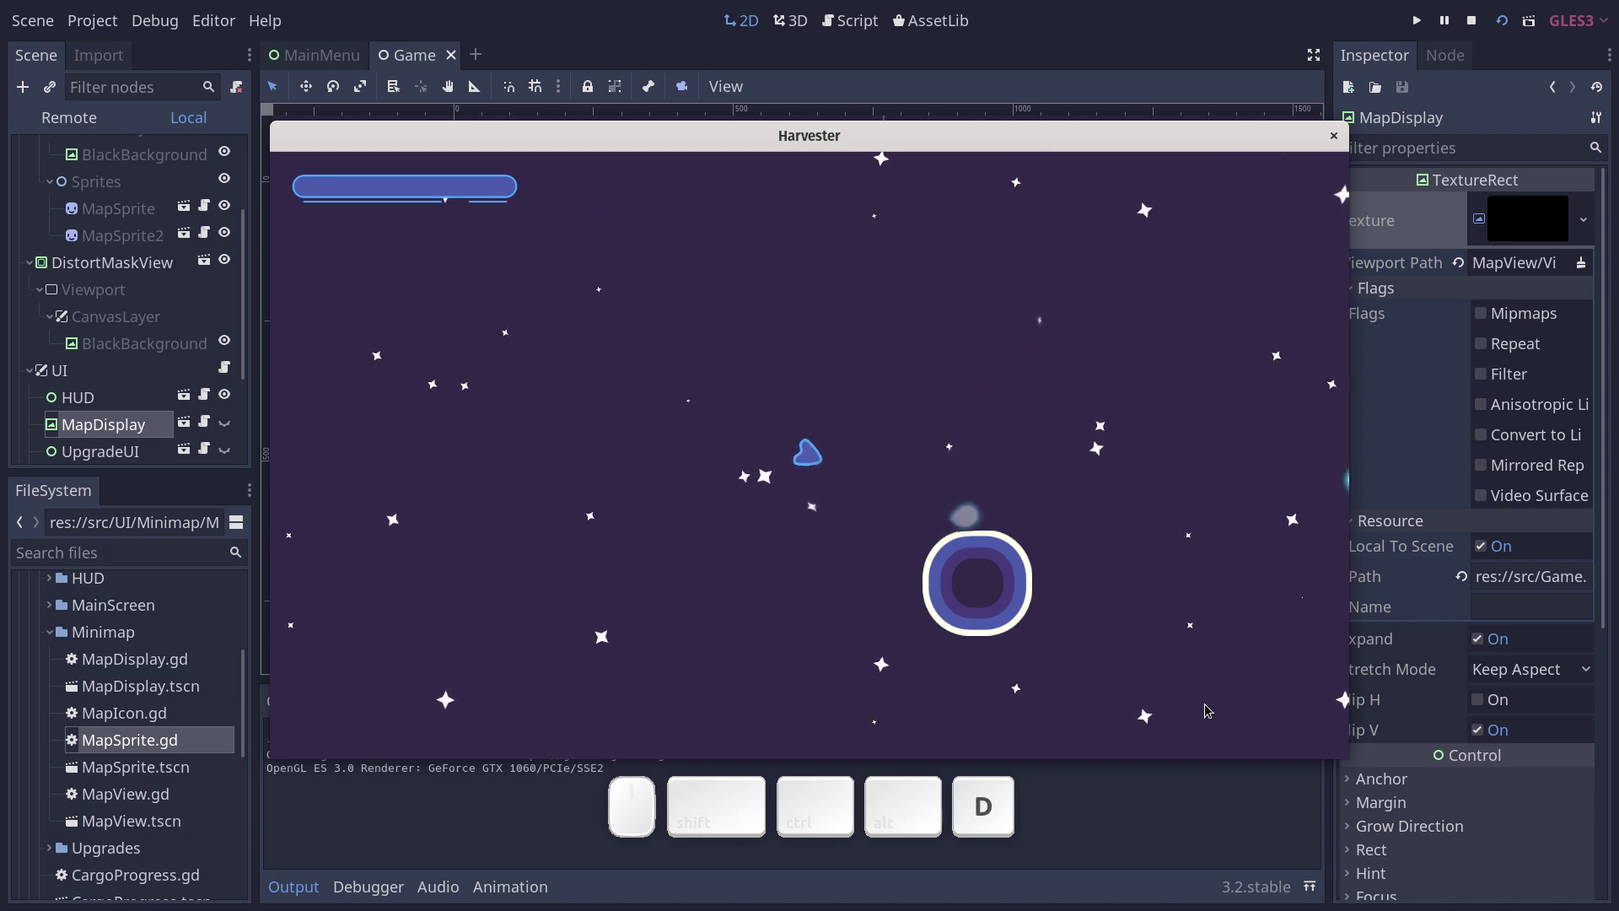
key(a)
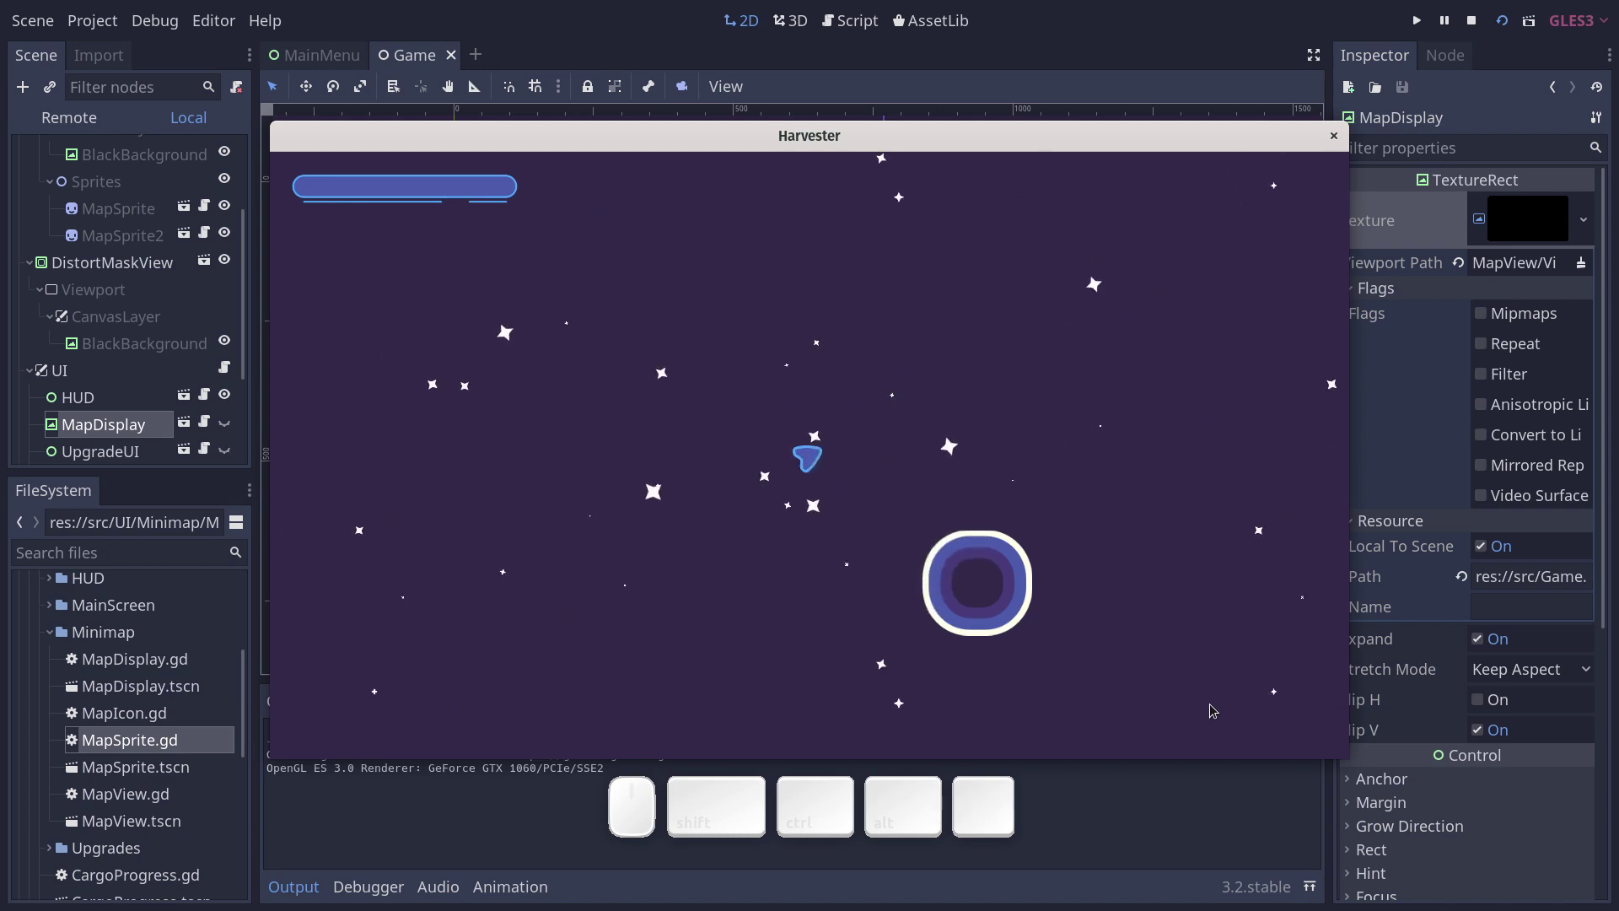
Stop the game, relaunch it, switch to the full minimap view with M, then stop again.
key(F8)
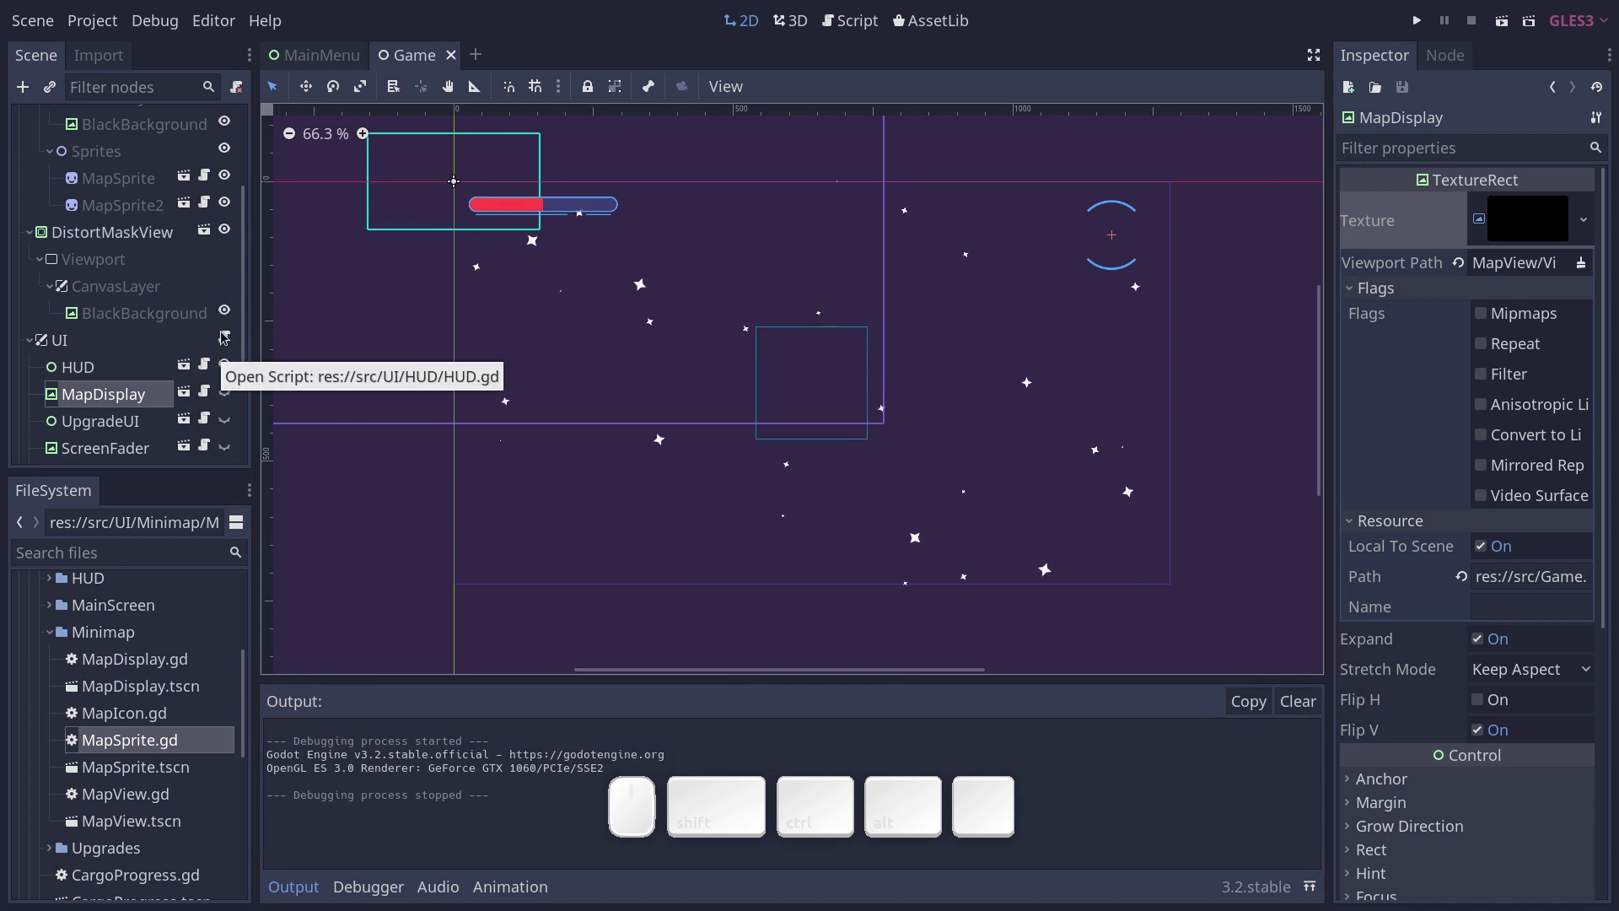
key(F6)
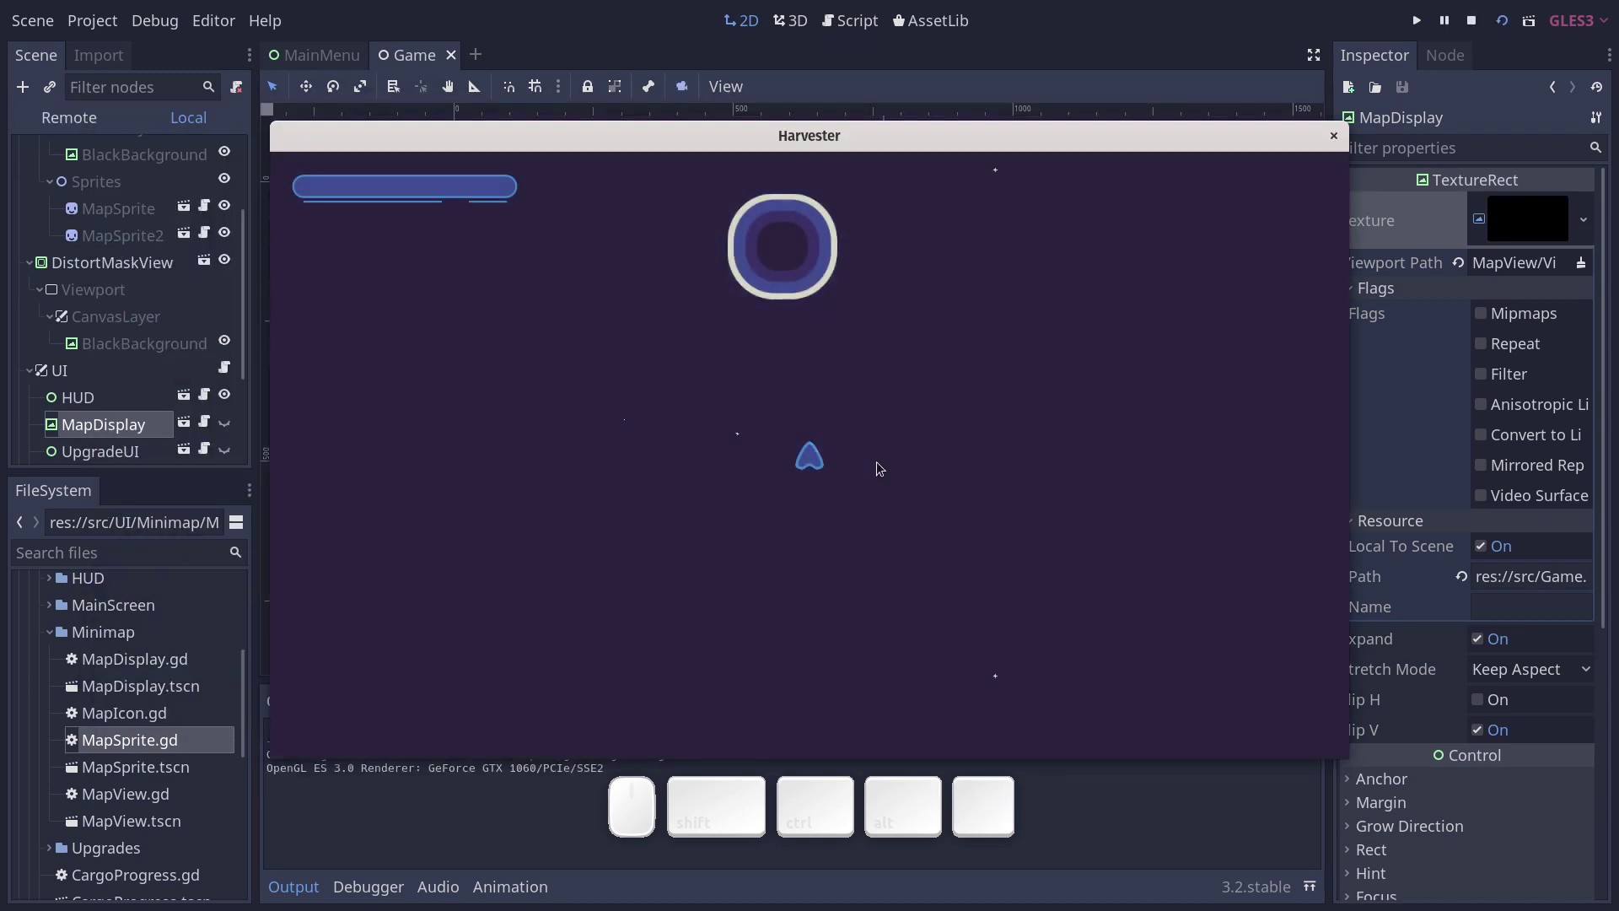
key(m)
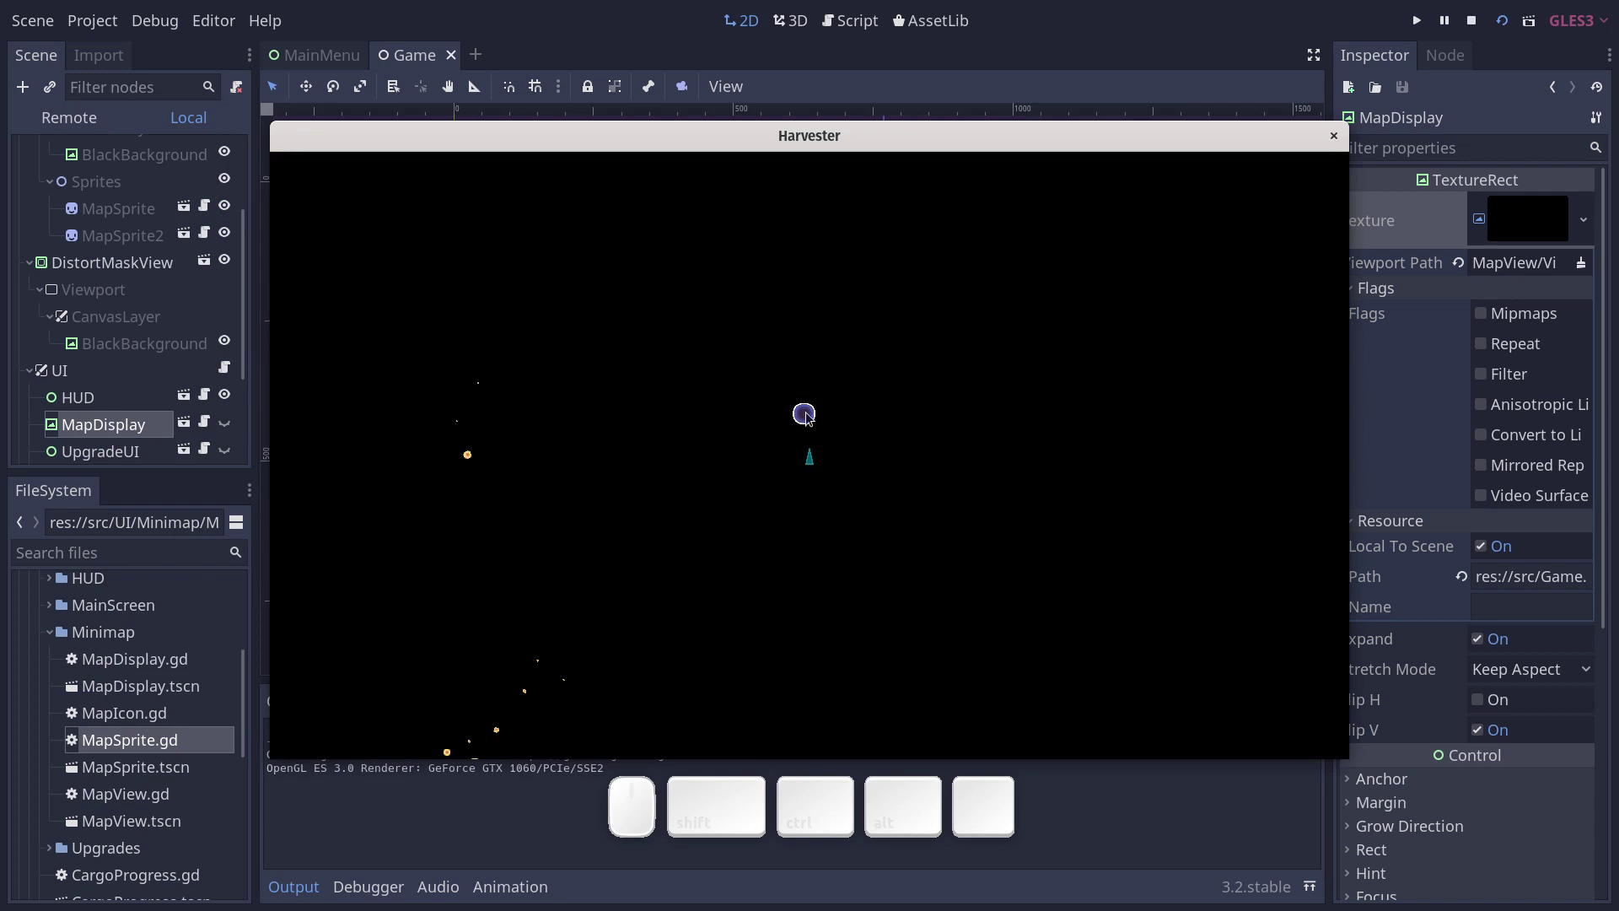
key(F8)
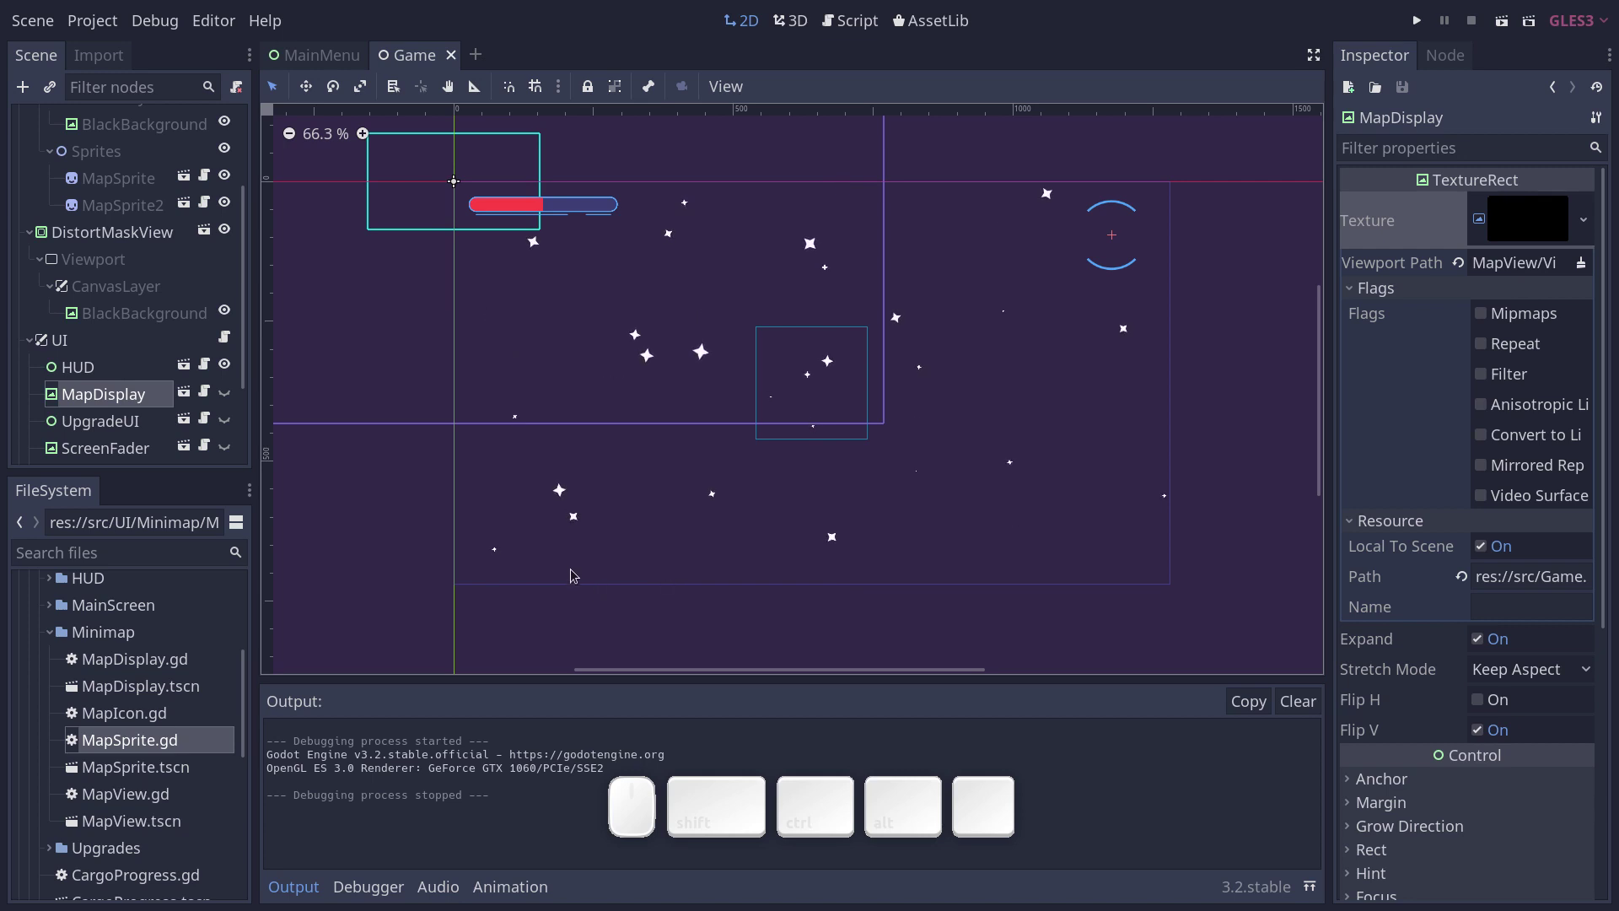
Quick-open PlayerShip.tscn by searching 'pl' and select its root node.
scroll(up, 3)
key(ctrl+shift+o)
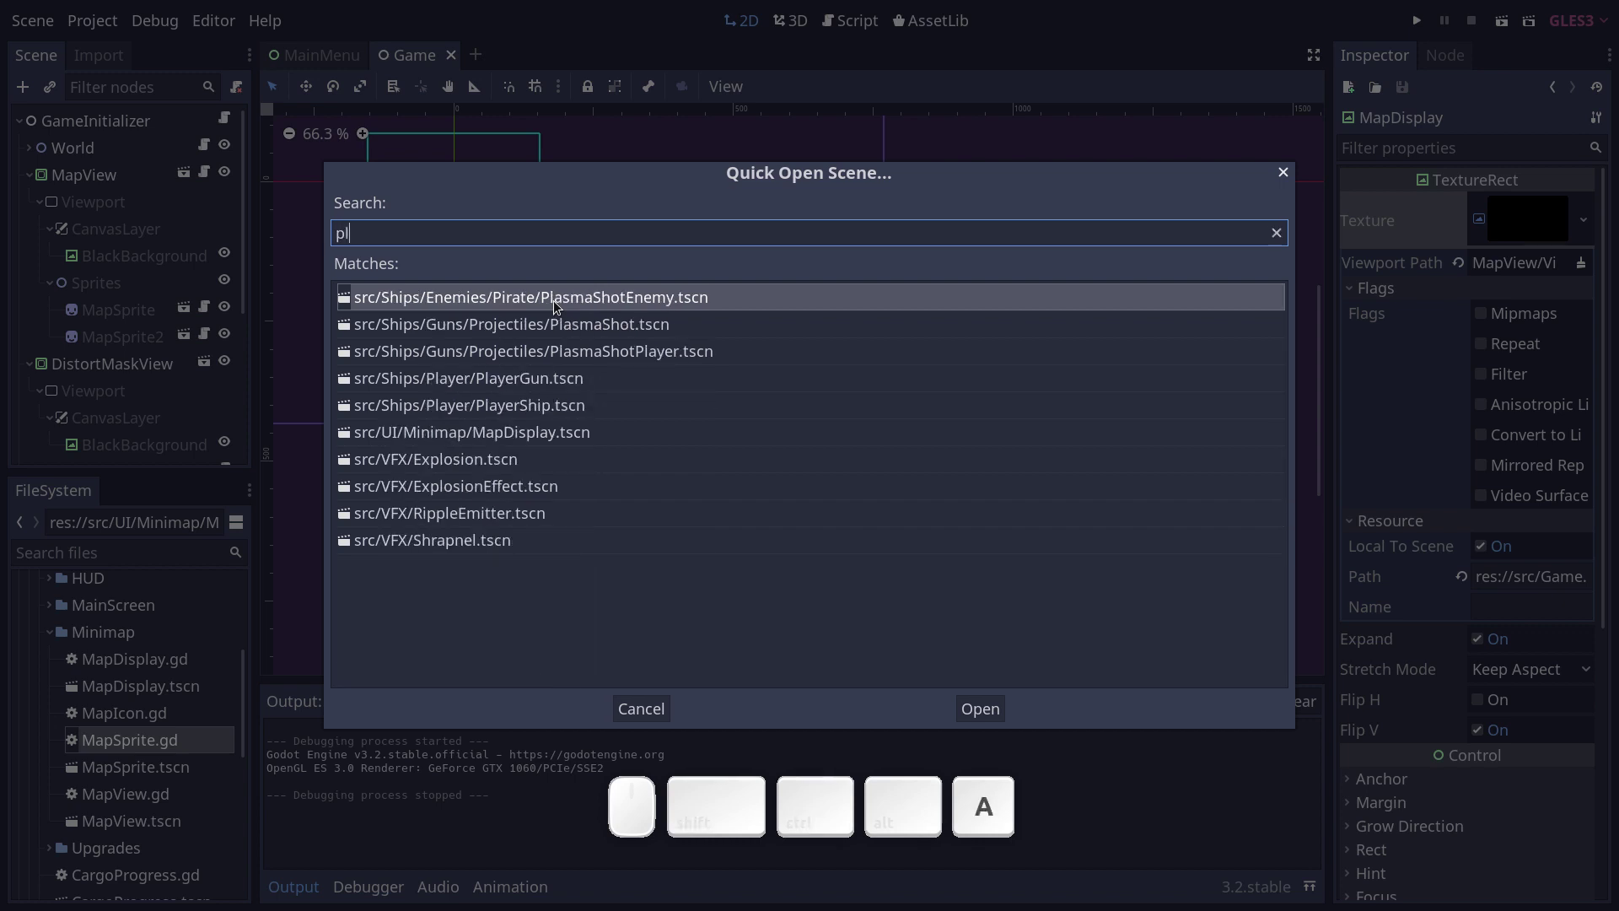
key(Down)
key(Return)
click(75, 126)
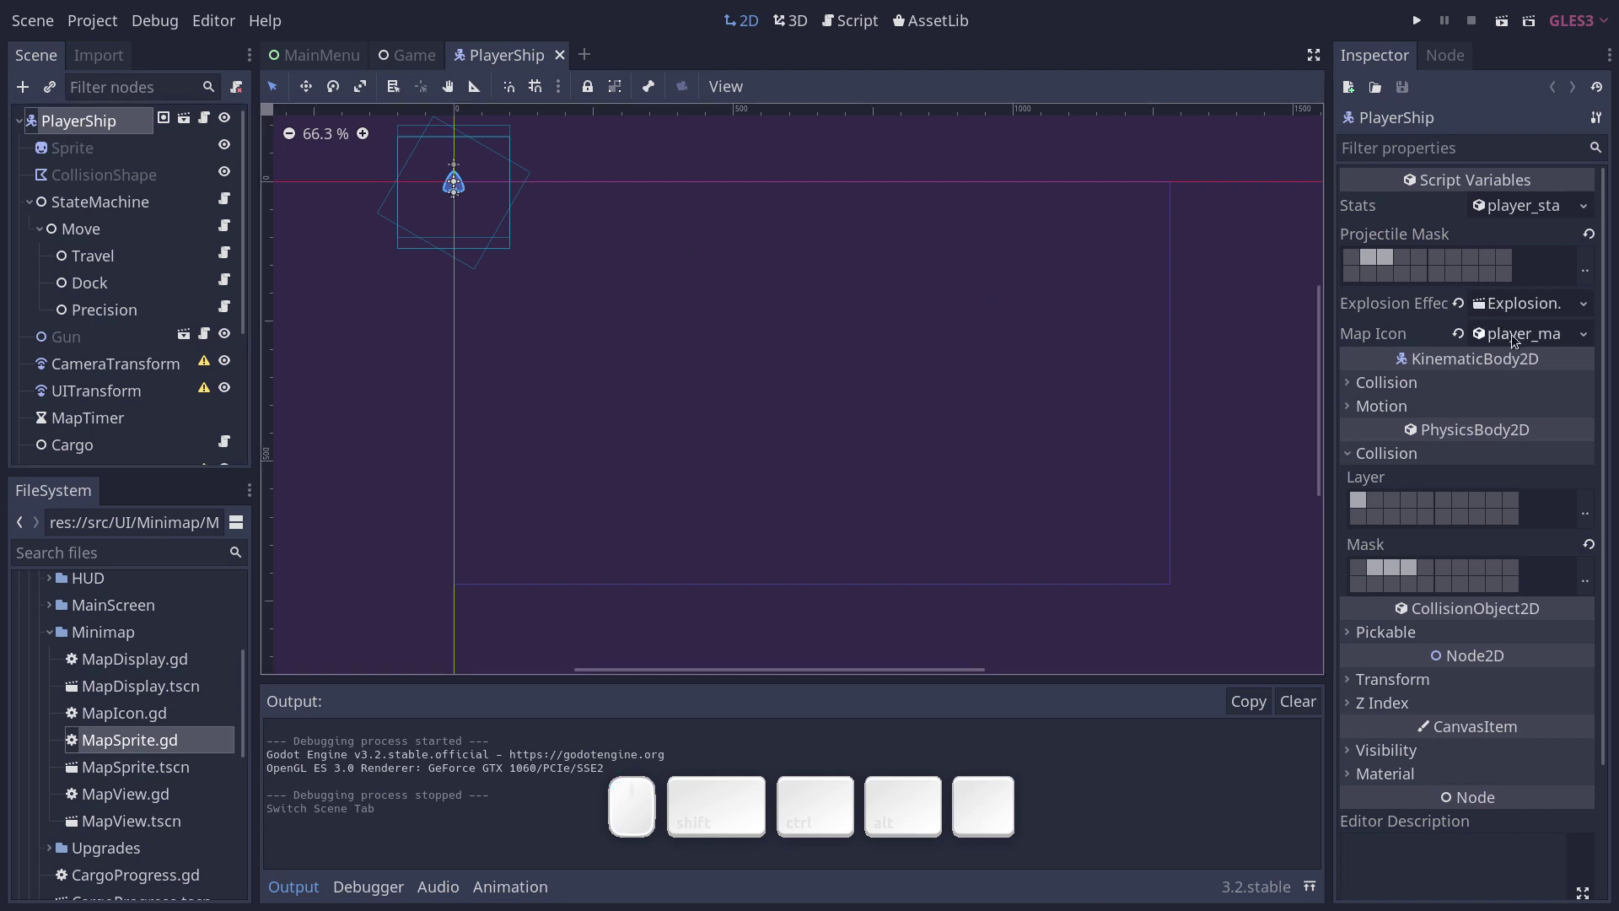
Expand the player's Map Icon resource showing the spike texture, cyan colour and 0.75 scale.
click(1396, 340)
click(1524, 339)
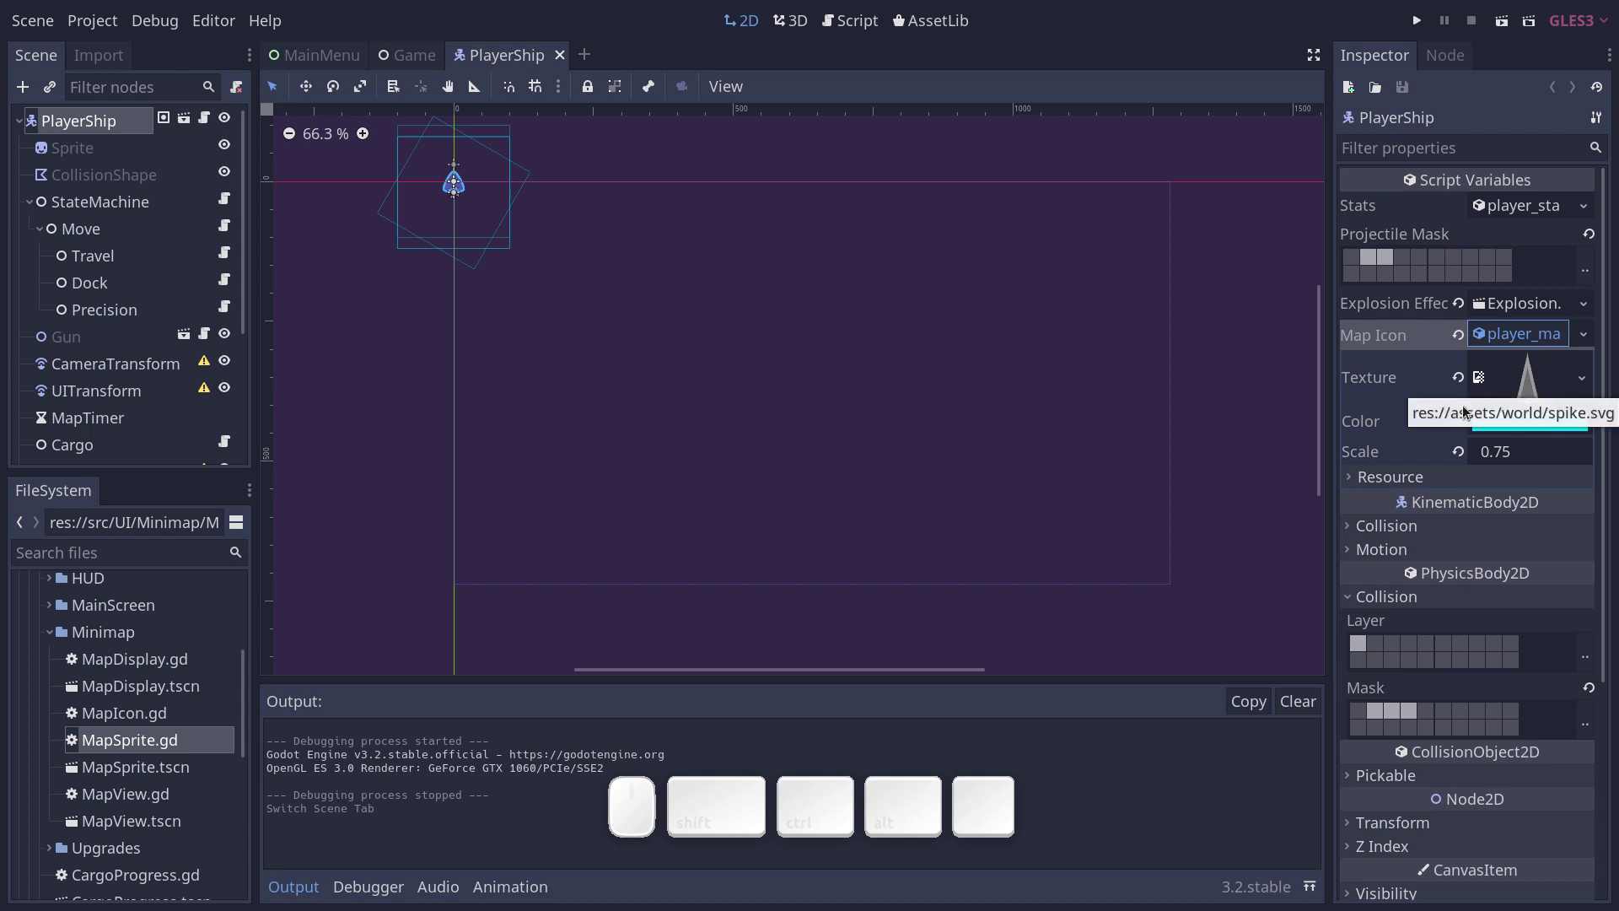
click(1420, 420)
click(1402, 452)
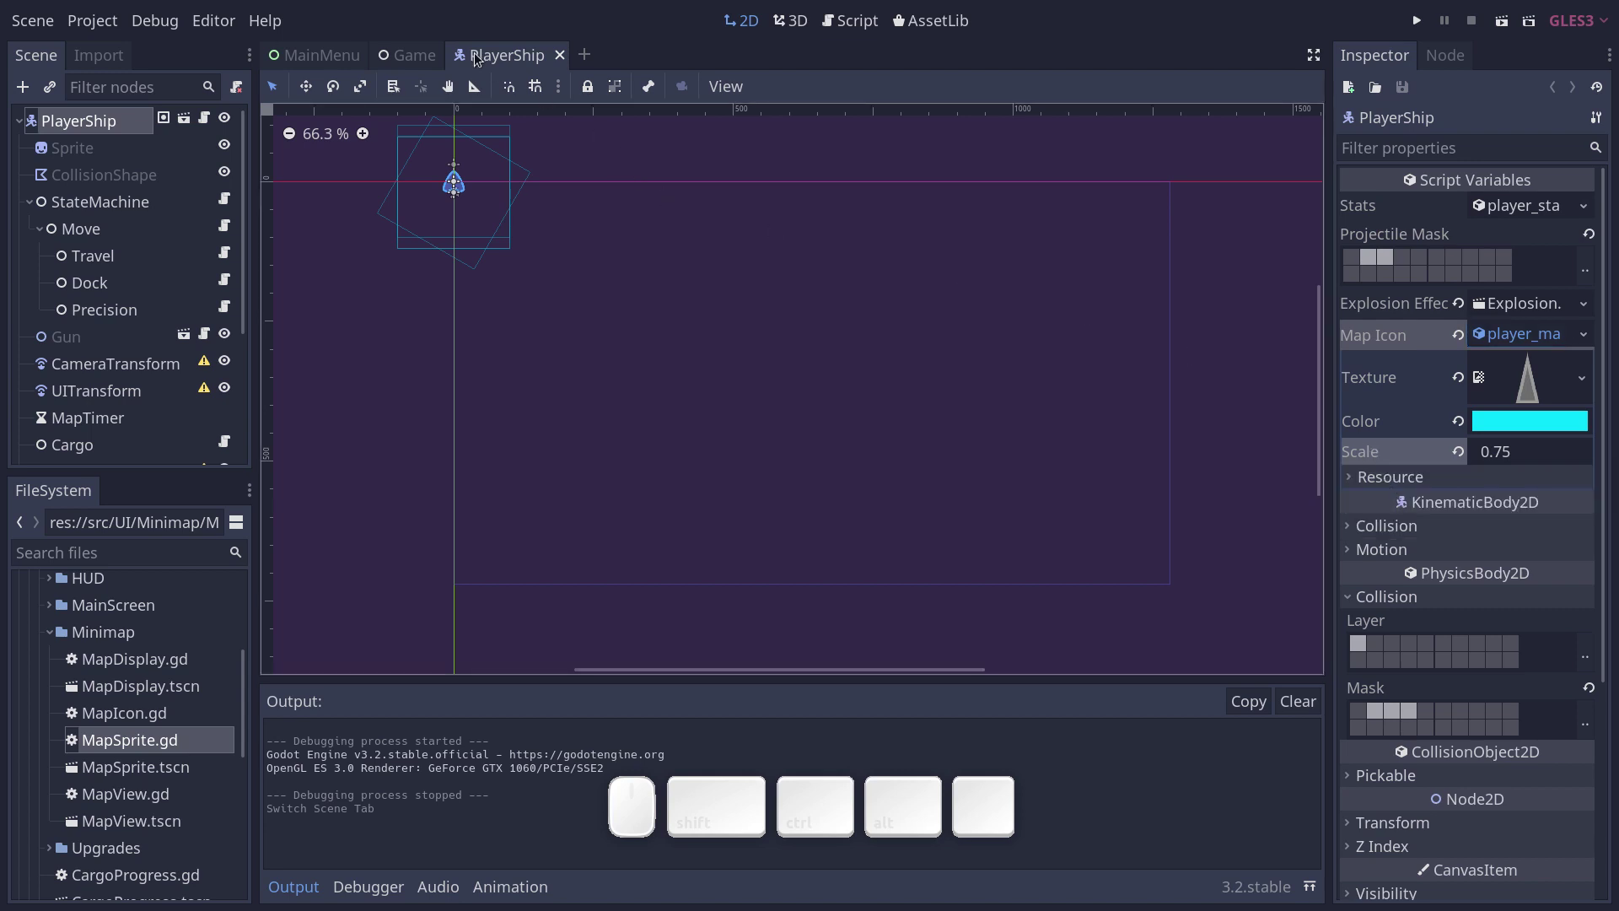
Close the PlayerShip tab, quick-open Asteroid.tscn and select its root node.
middle_click(479, 53)
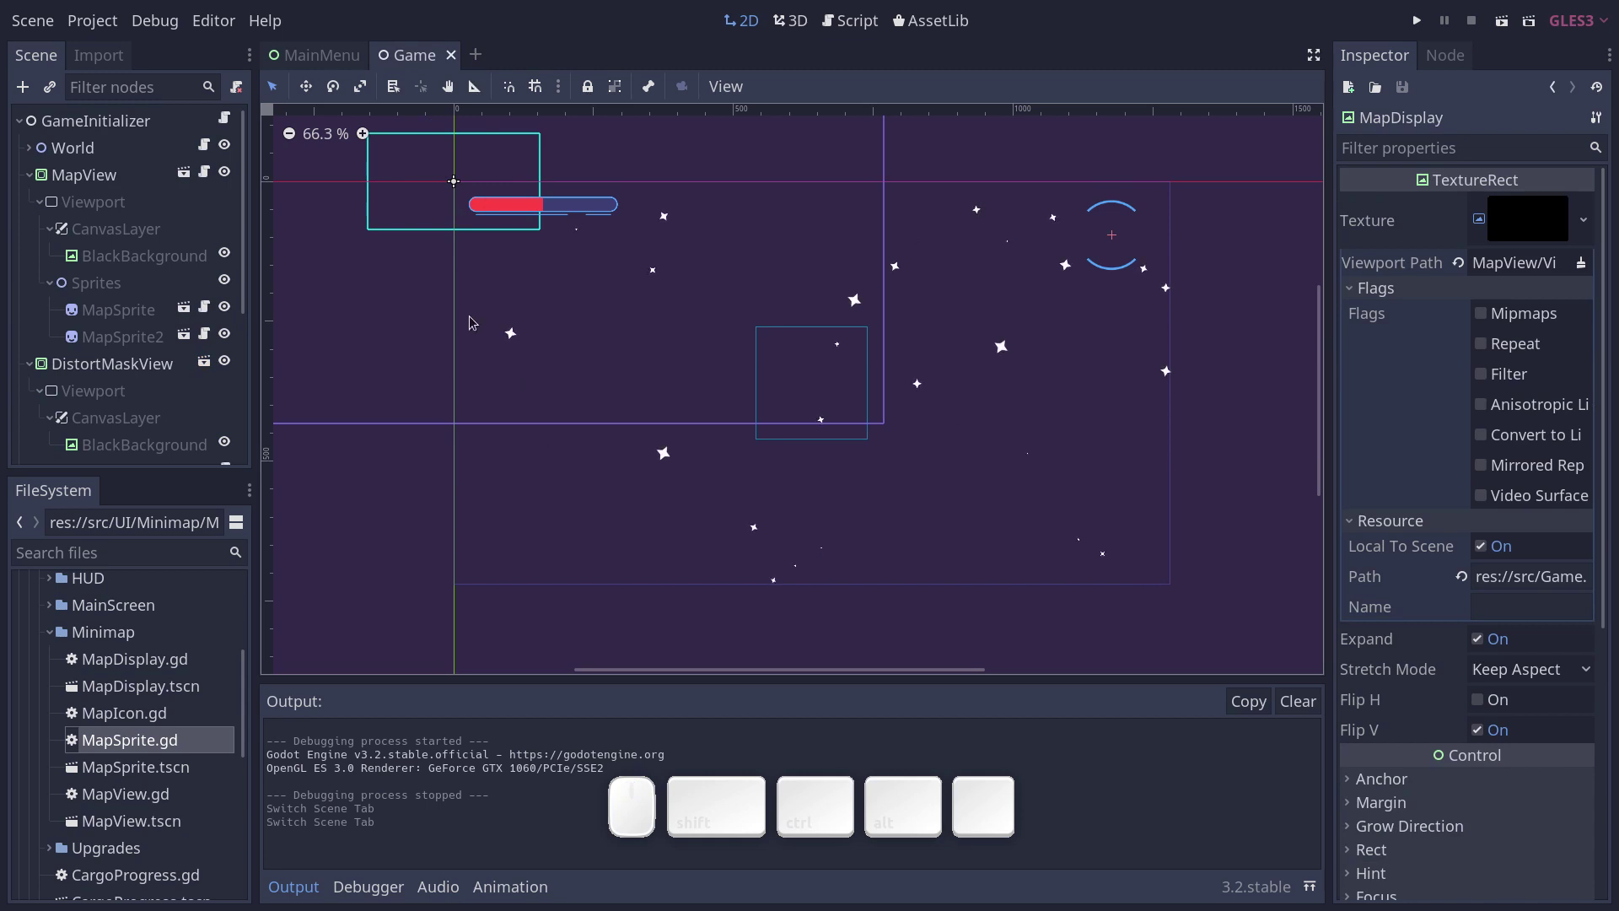
key(ctrl+shift+o)
key(ctrl+shift+a)
key(Return)
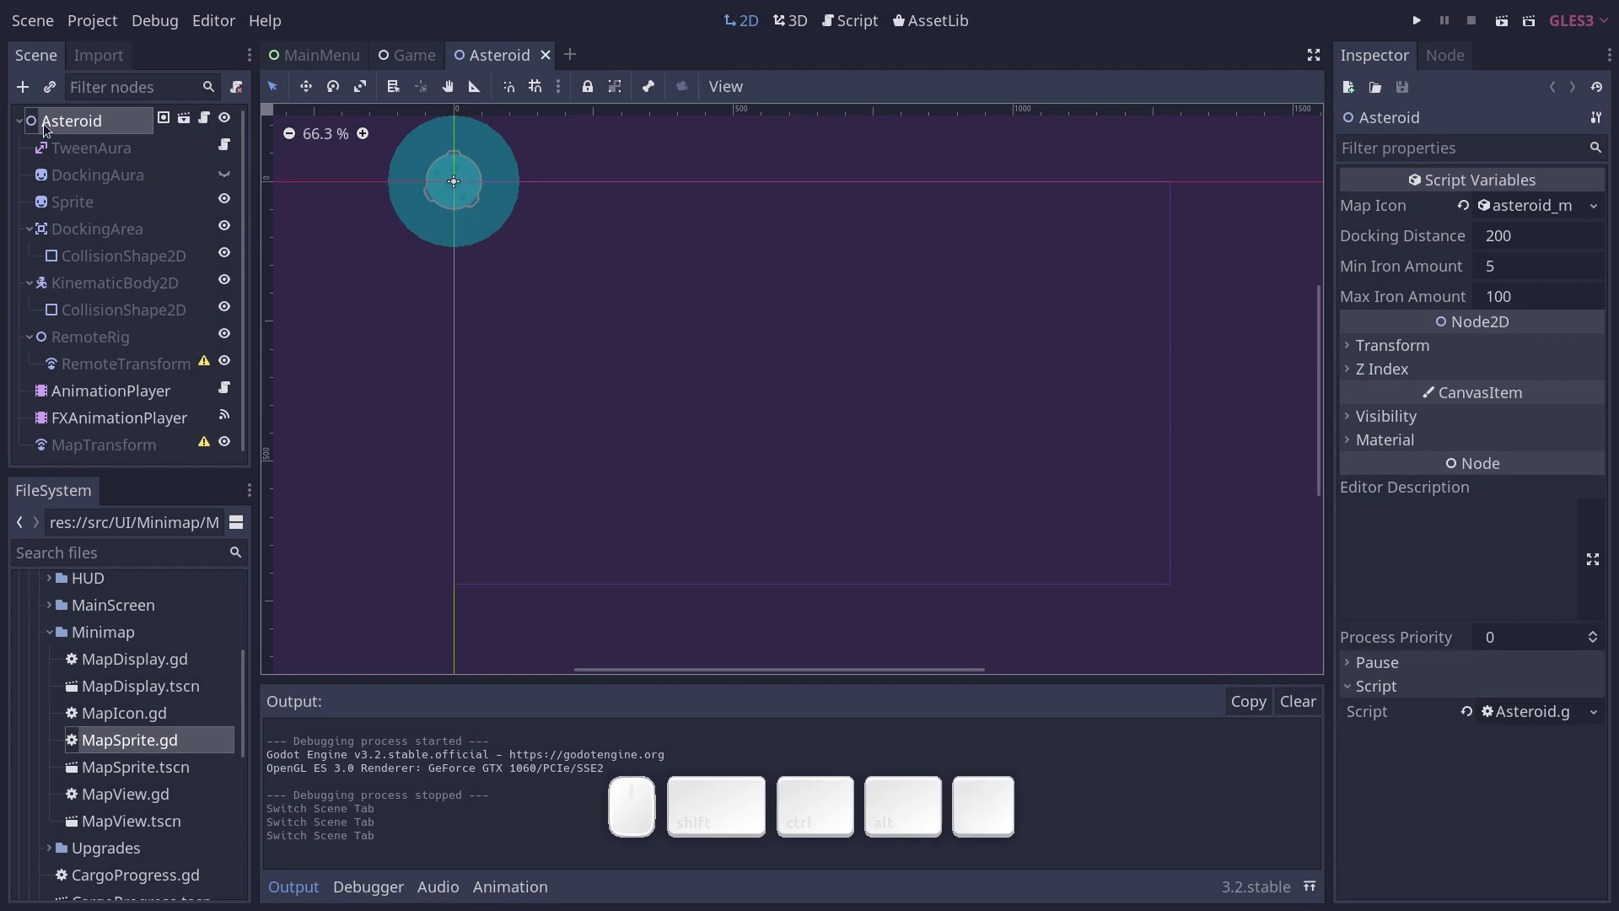
scroll(up, 3)
middle_click(451, 203)
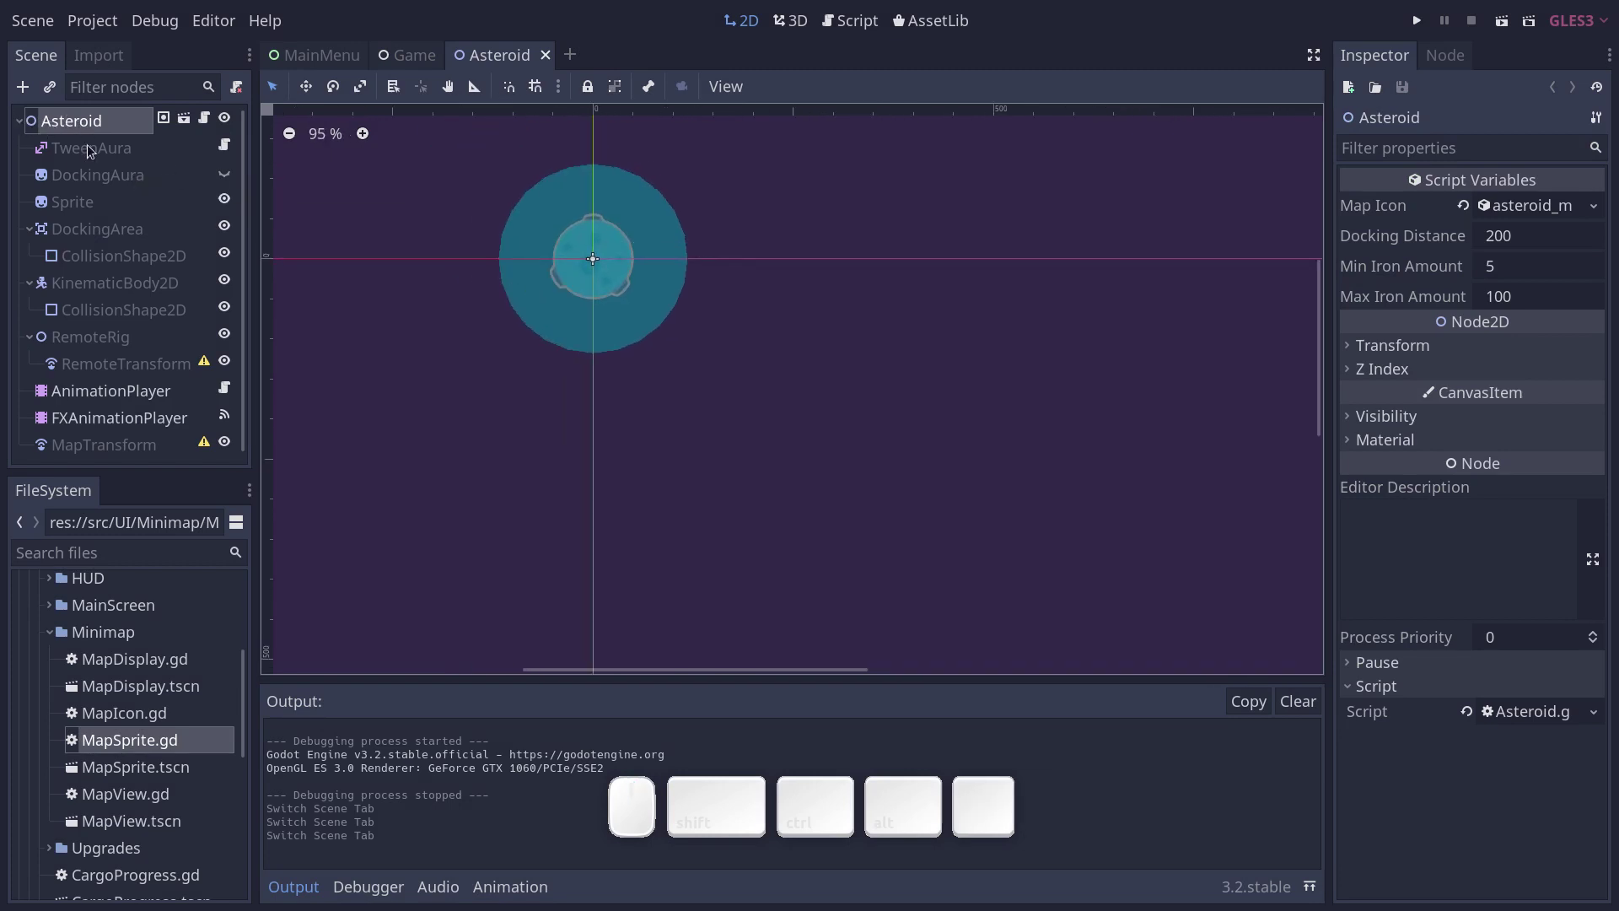
click(79, 122)
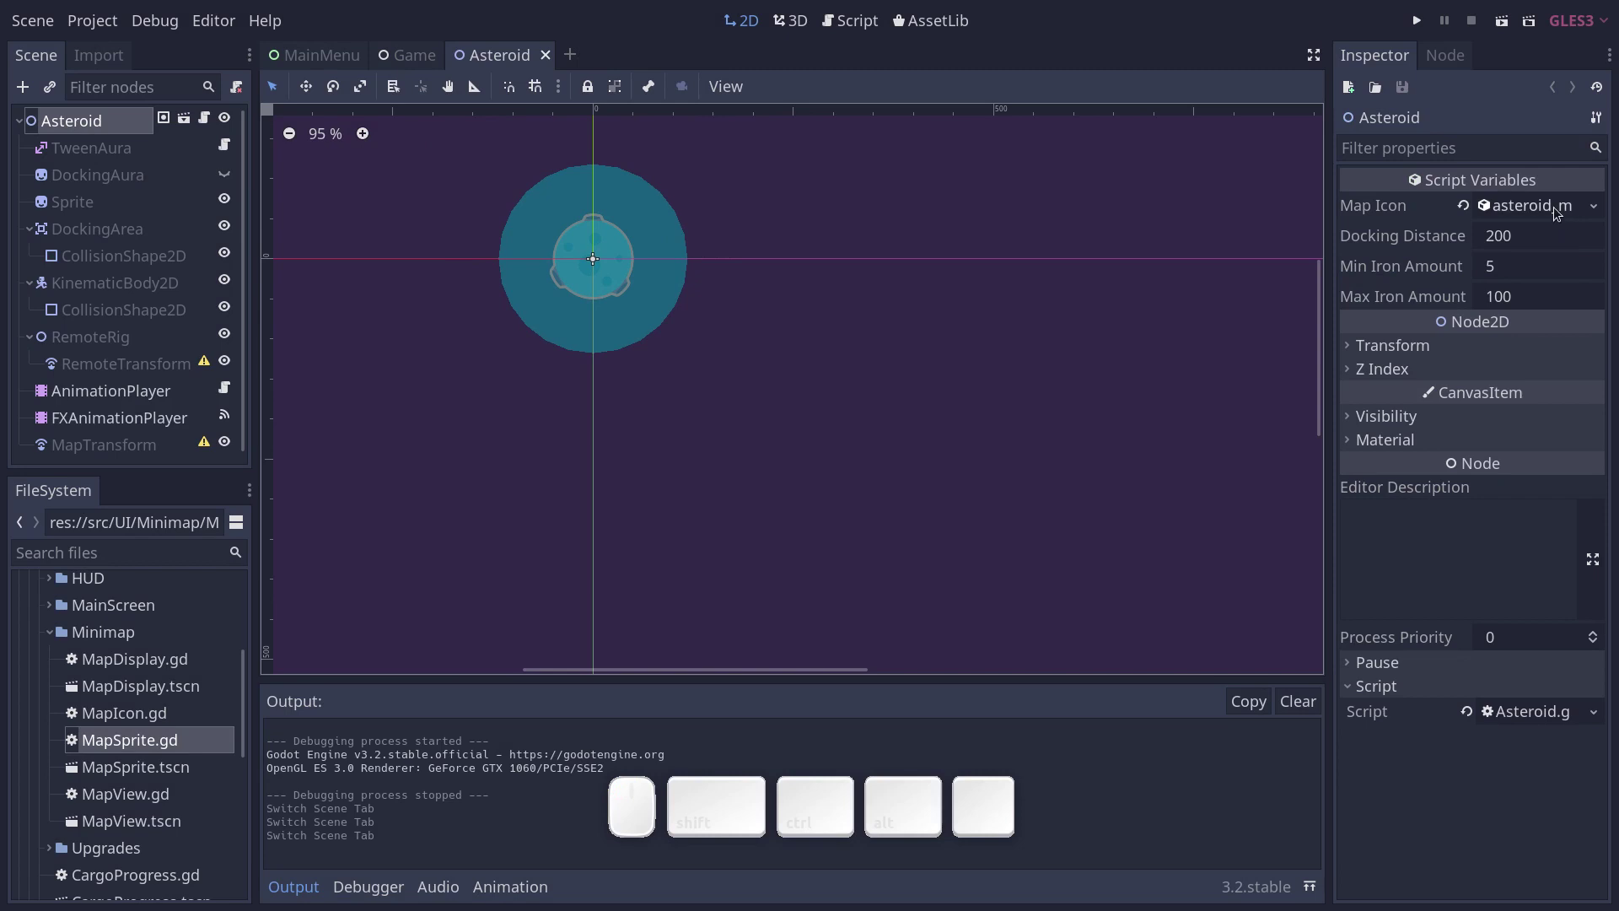
Expand the asteroid's star Map Icon, check its node groups, then close the Asteroid scene.
click(1558, 207)
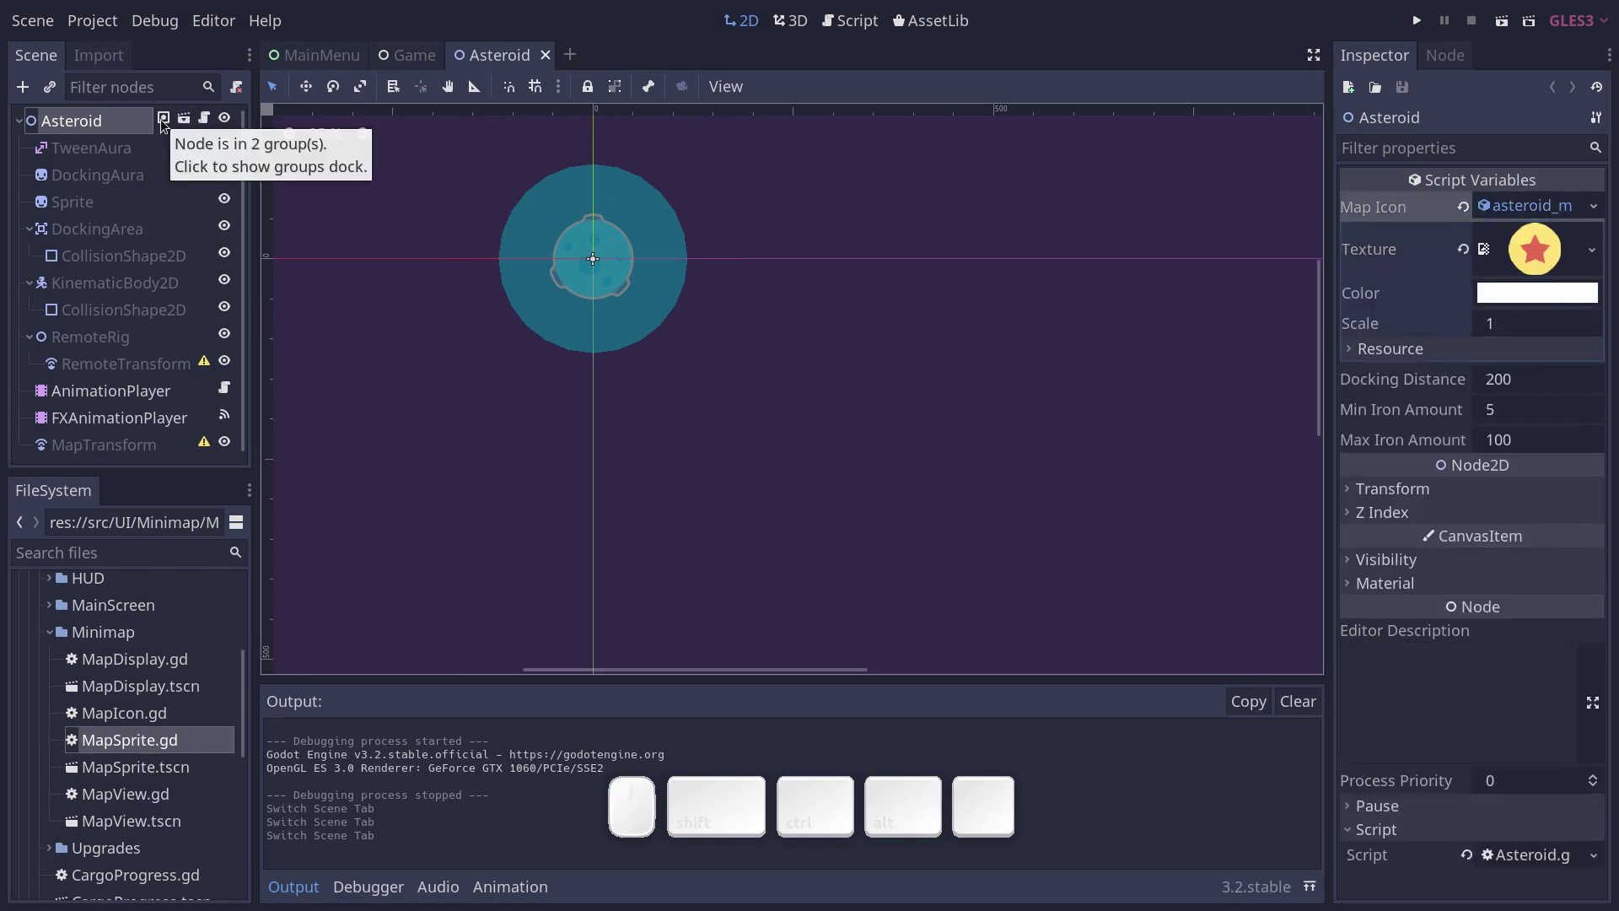
click(165, 120)
click(1436, 183)
click(1413, 186)
middle_click(488, 59)
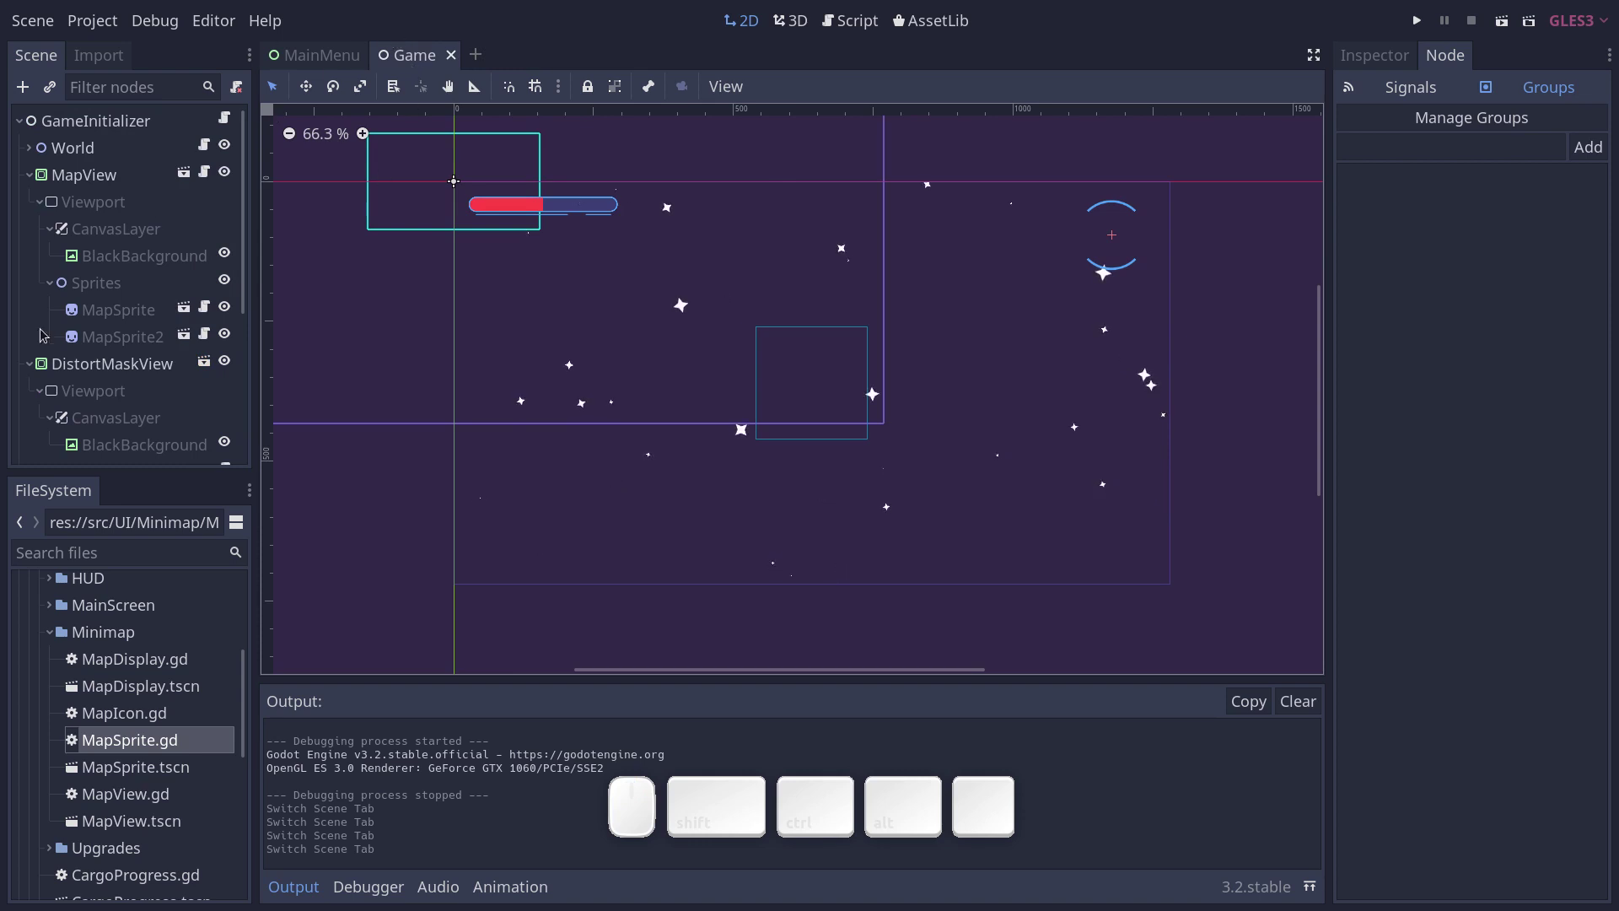
click(30, 363)
click(34, 175)
key(F6)
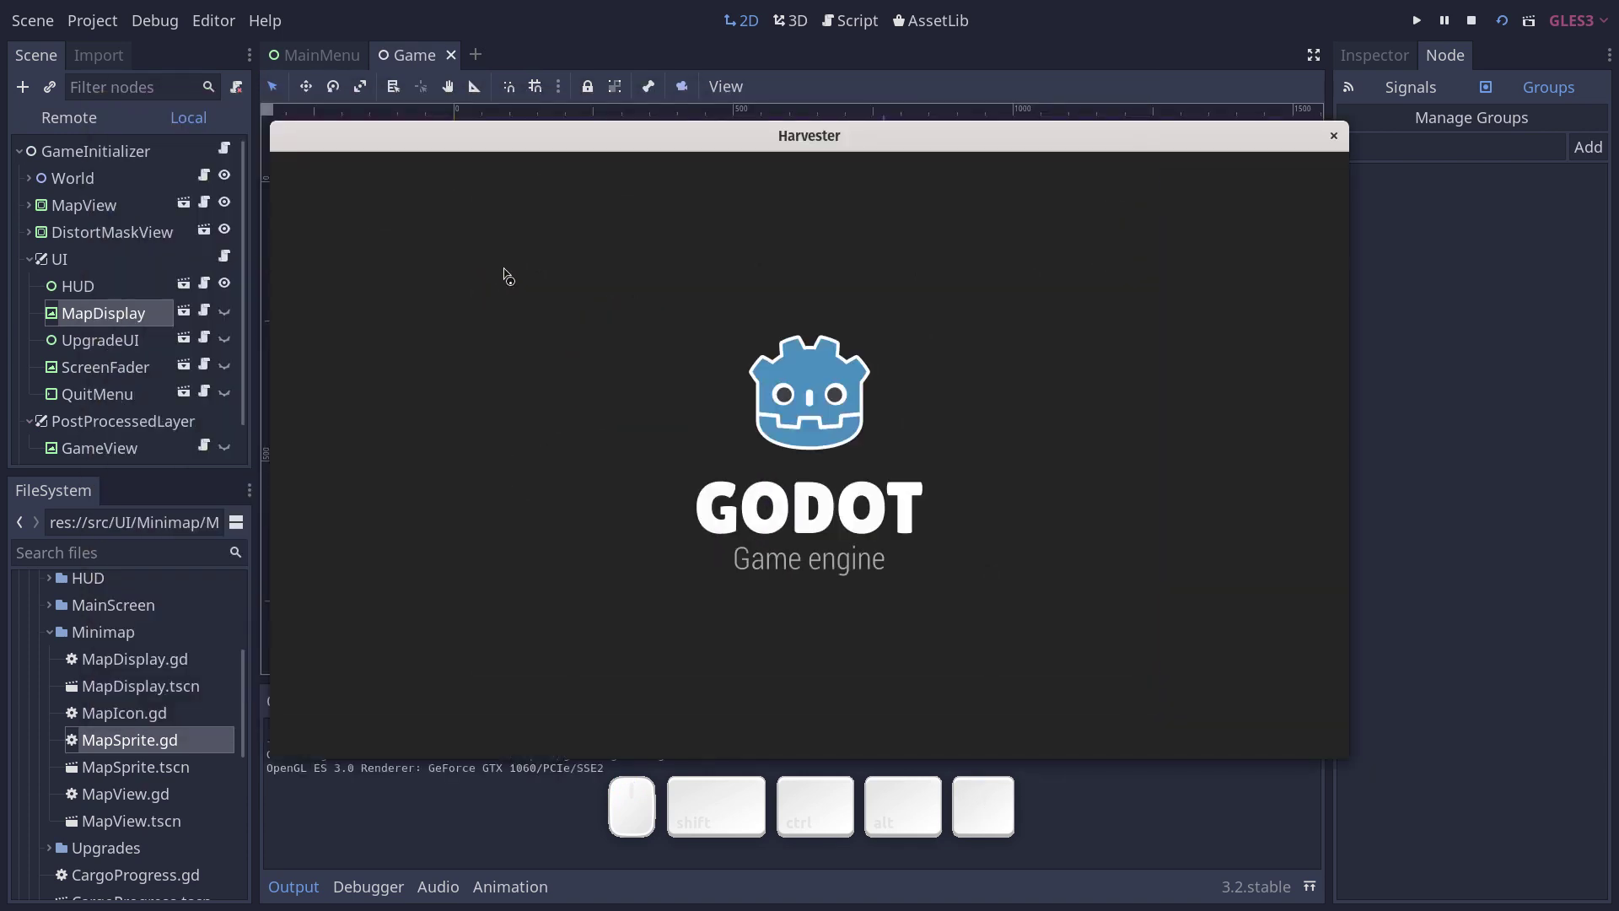
key(m)
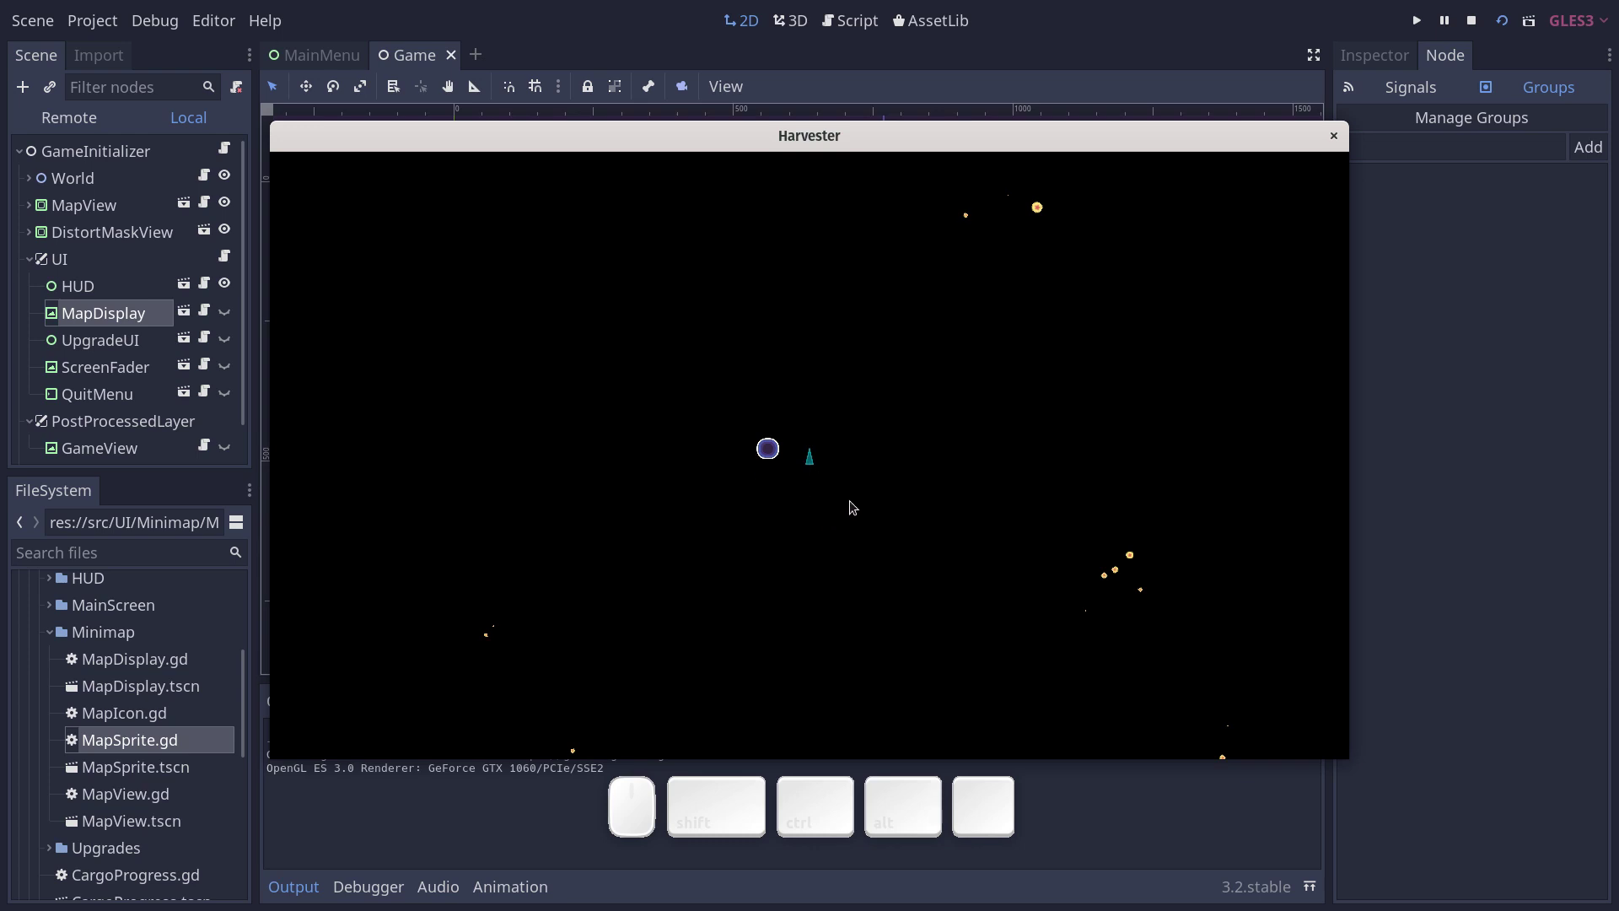
key(m)
key(F8)
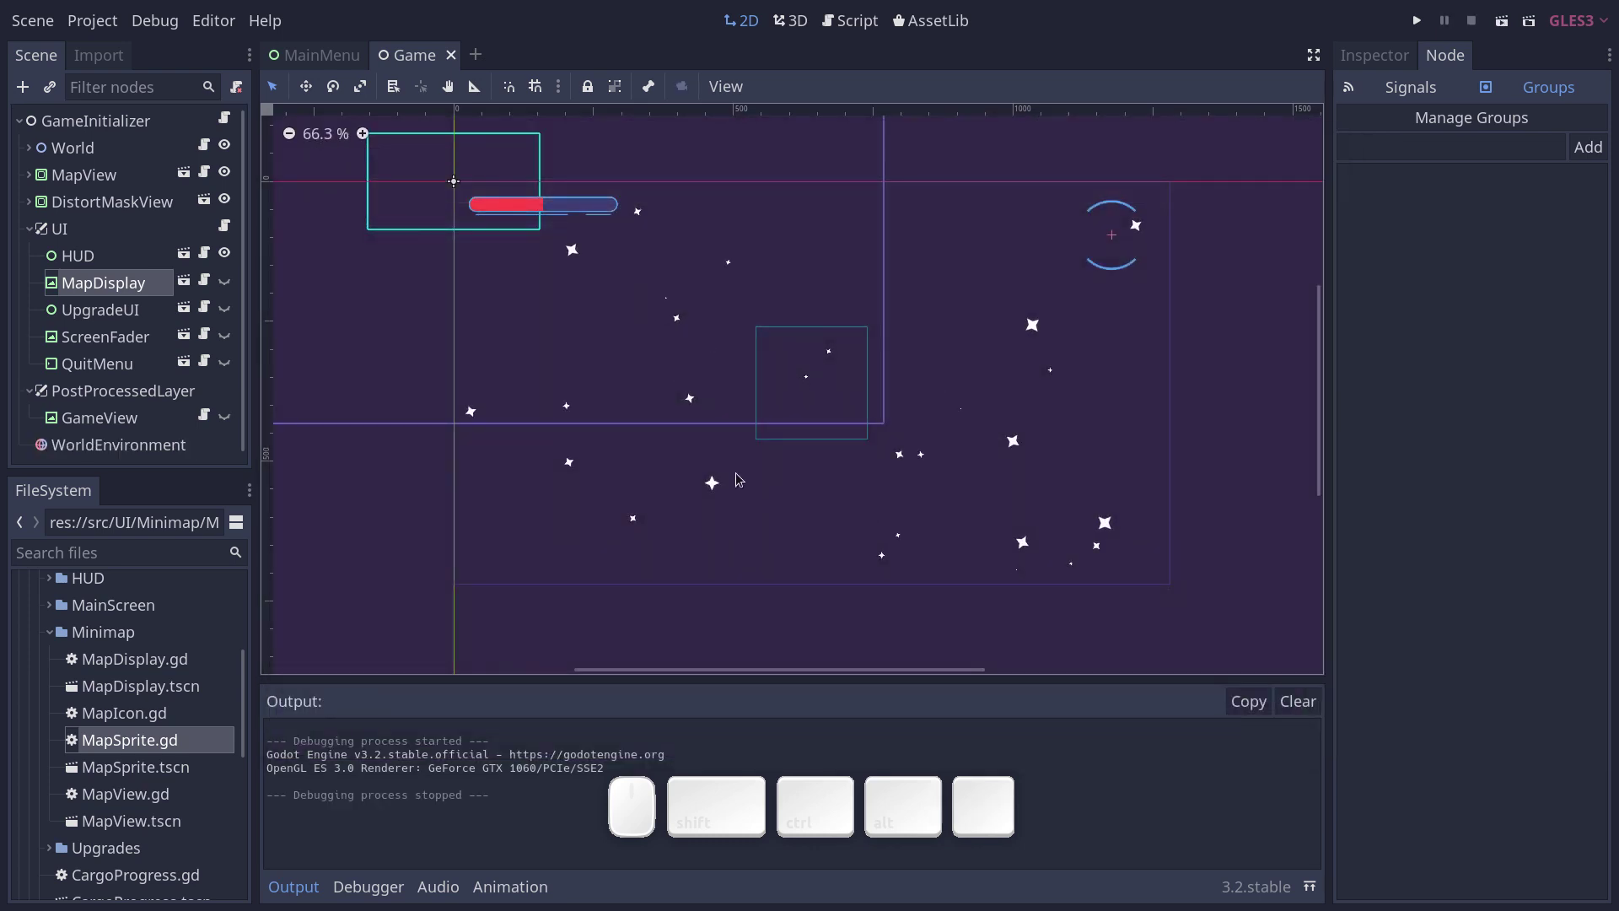
Expand World under the Game scene and click through its Camera, Station, Pirate and Asteroid spawners.
click(123, 173)
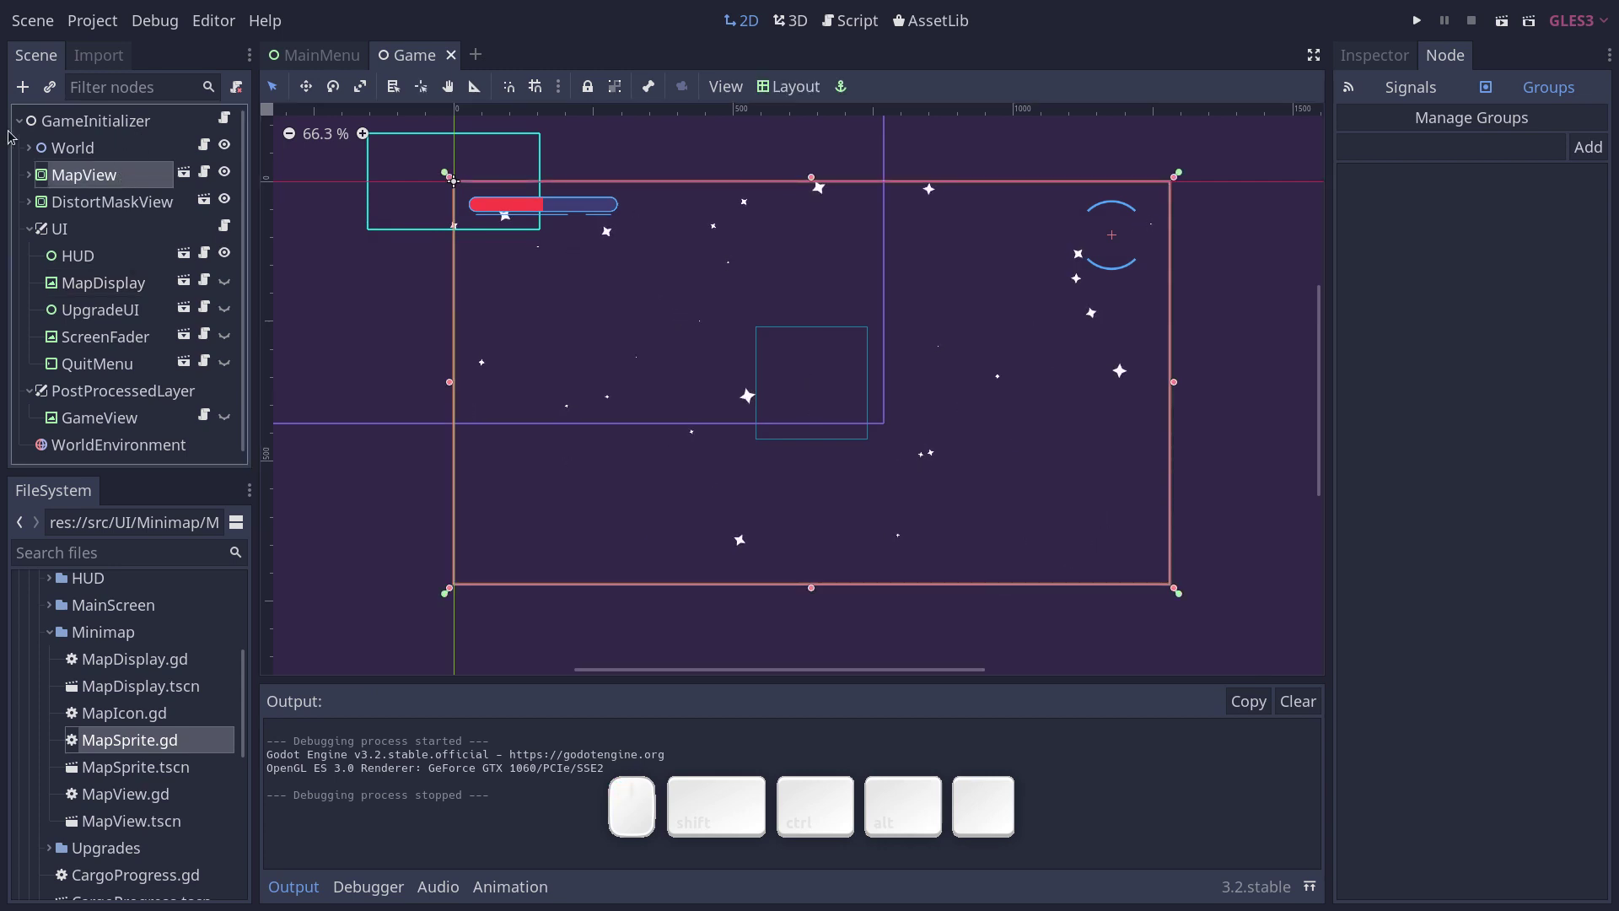
click(32, 151)
click(96, 323)
click(109, 298)
click(118, 342)
click(123, 359)
click(143, 319)
click(132, 342)
click(143, 356)
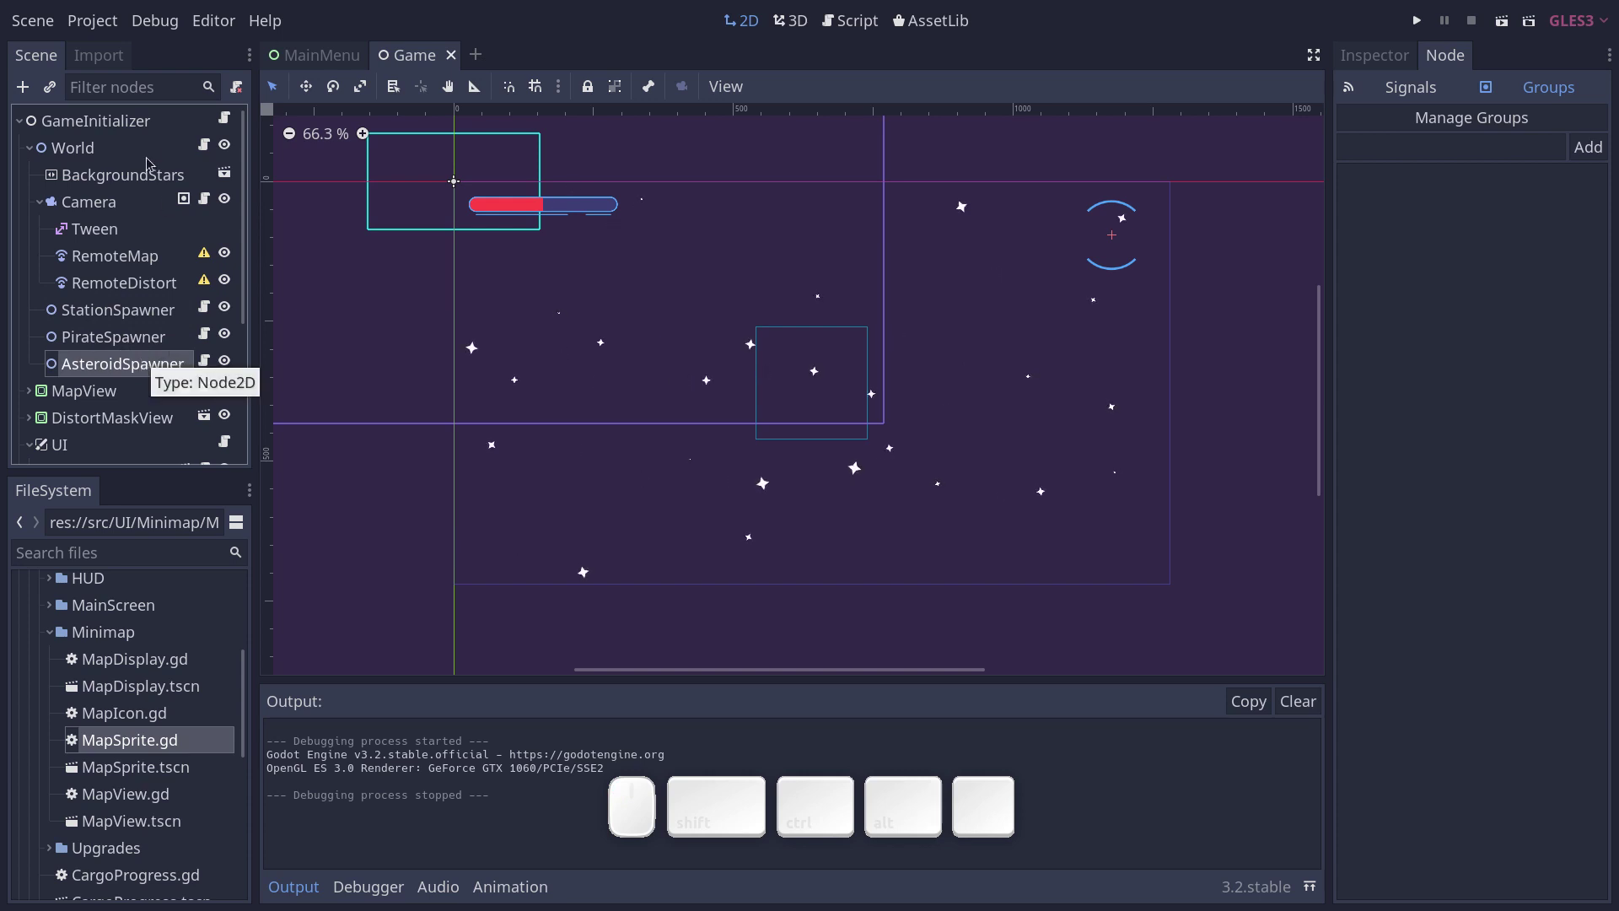
click(166, 119)
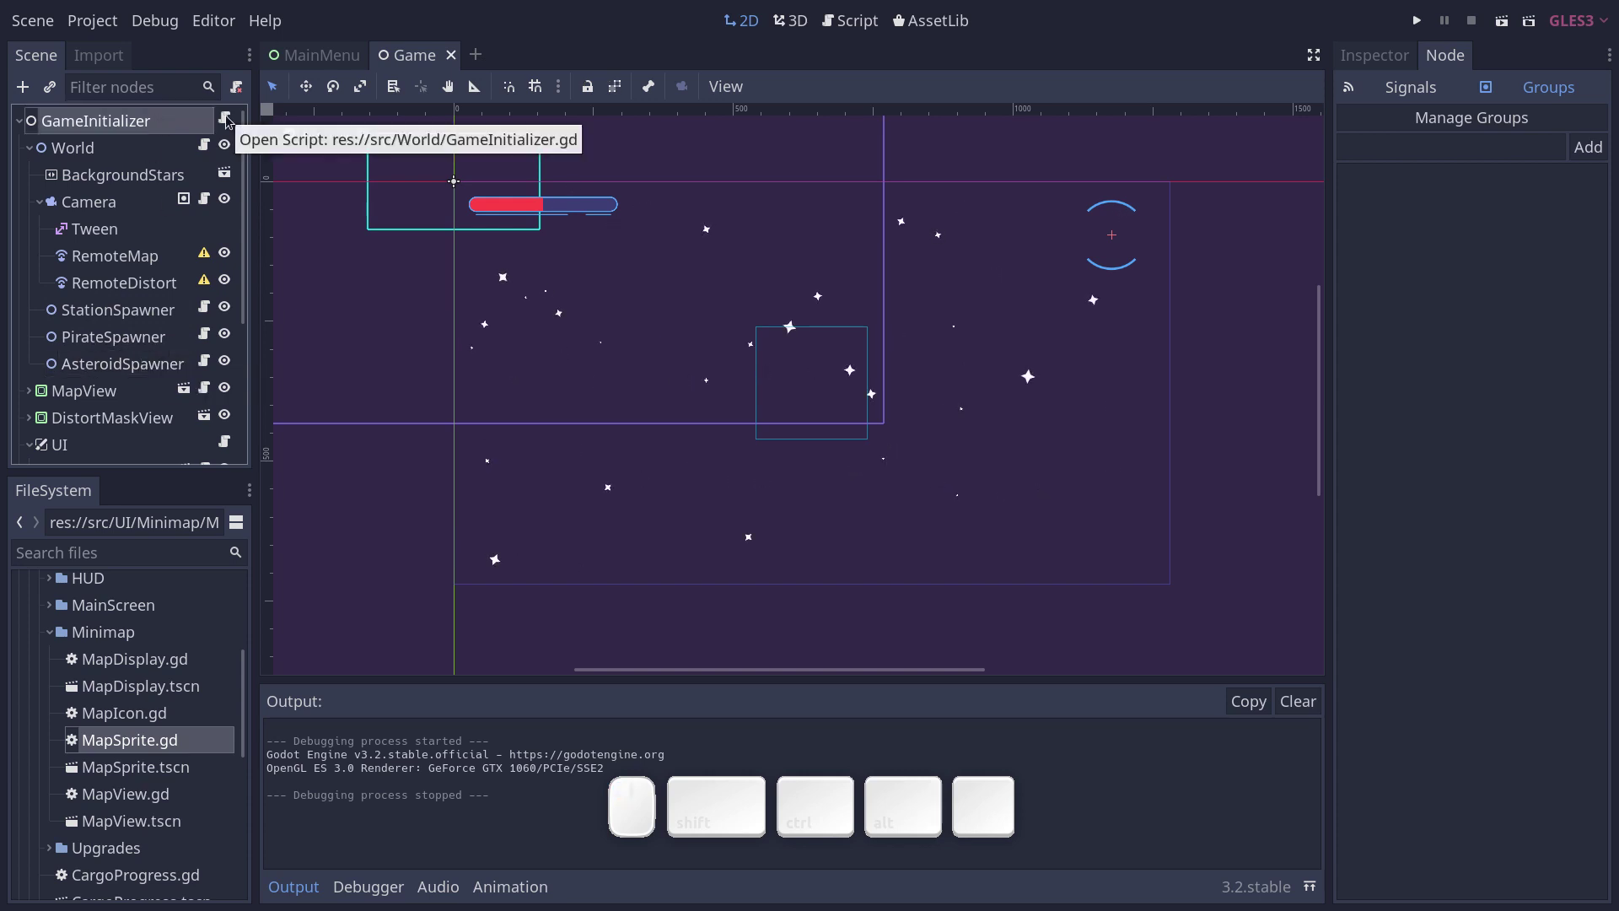
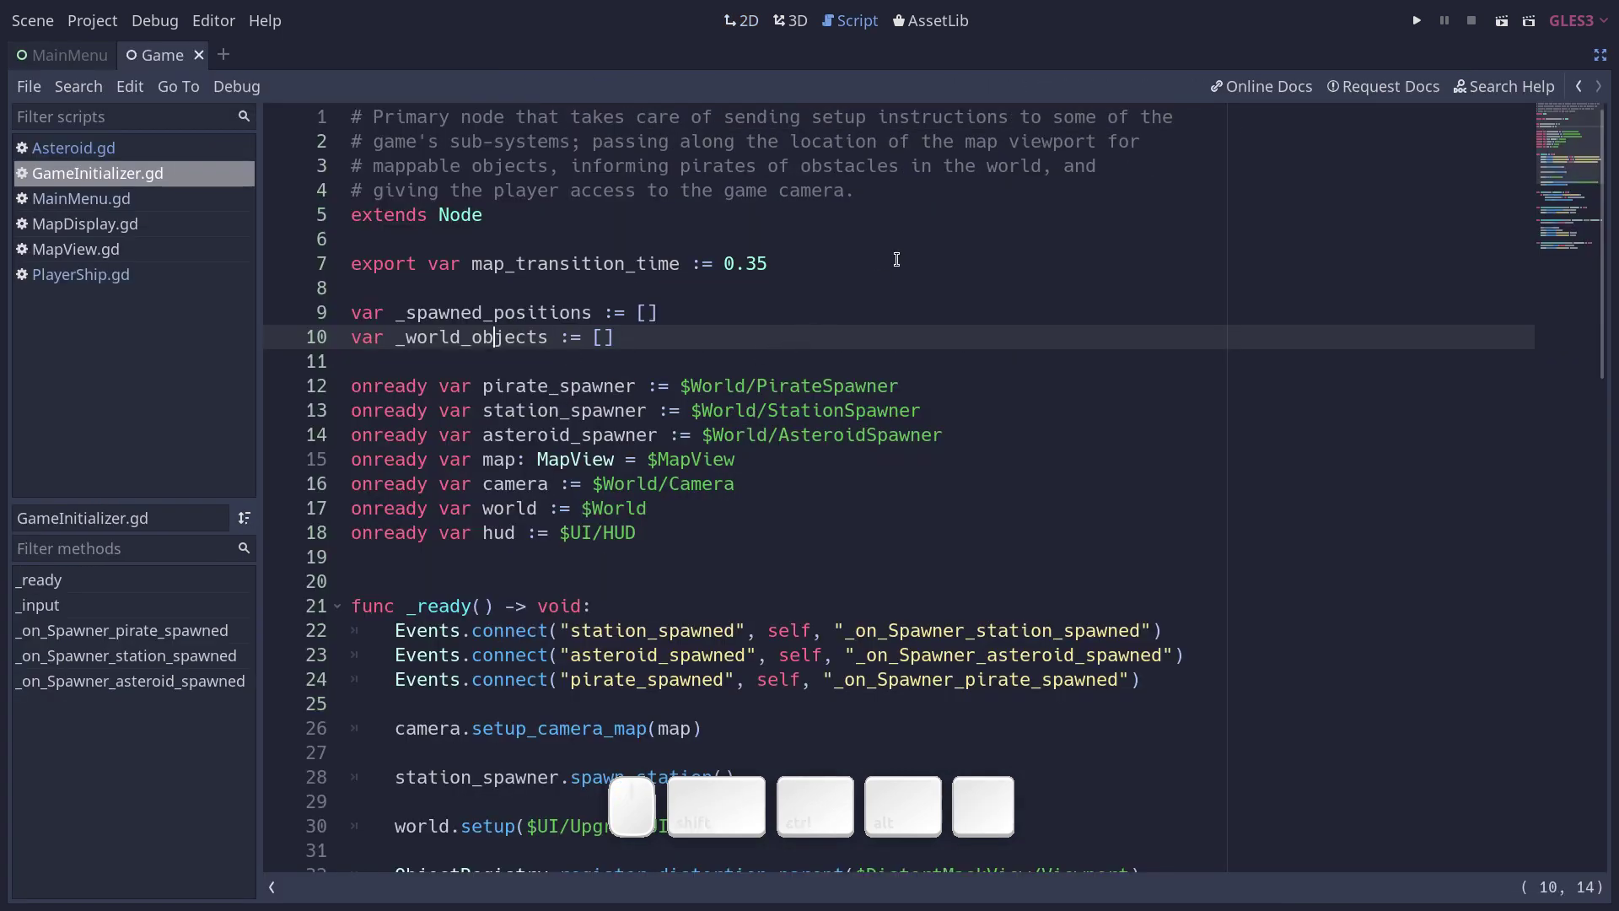
Scroll GameInitializer.gd's node_spawned handlers, return from Events.gd and restore the editor docks.
scroll(down, 3)
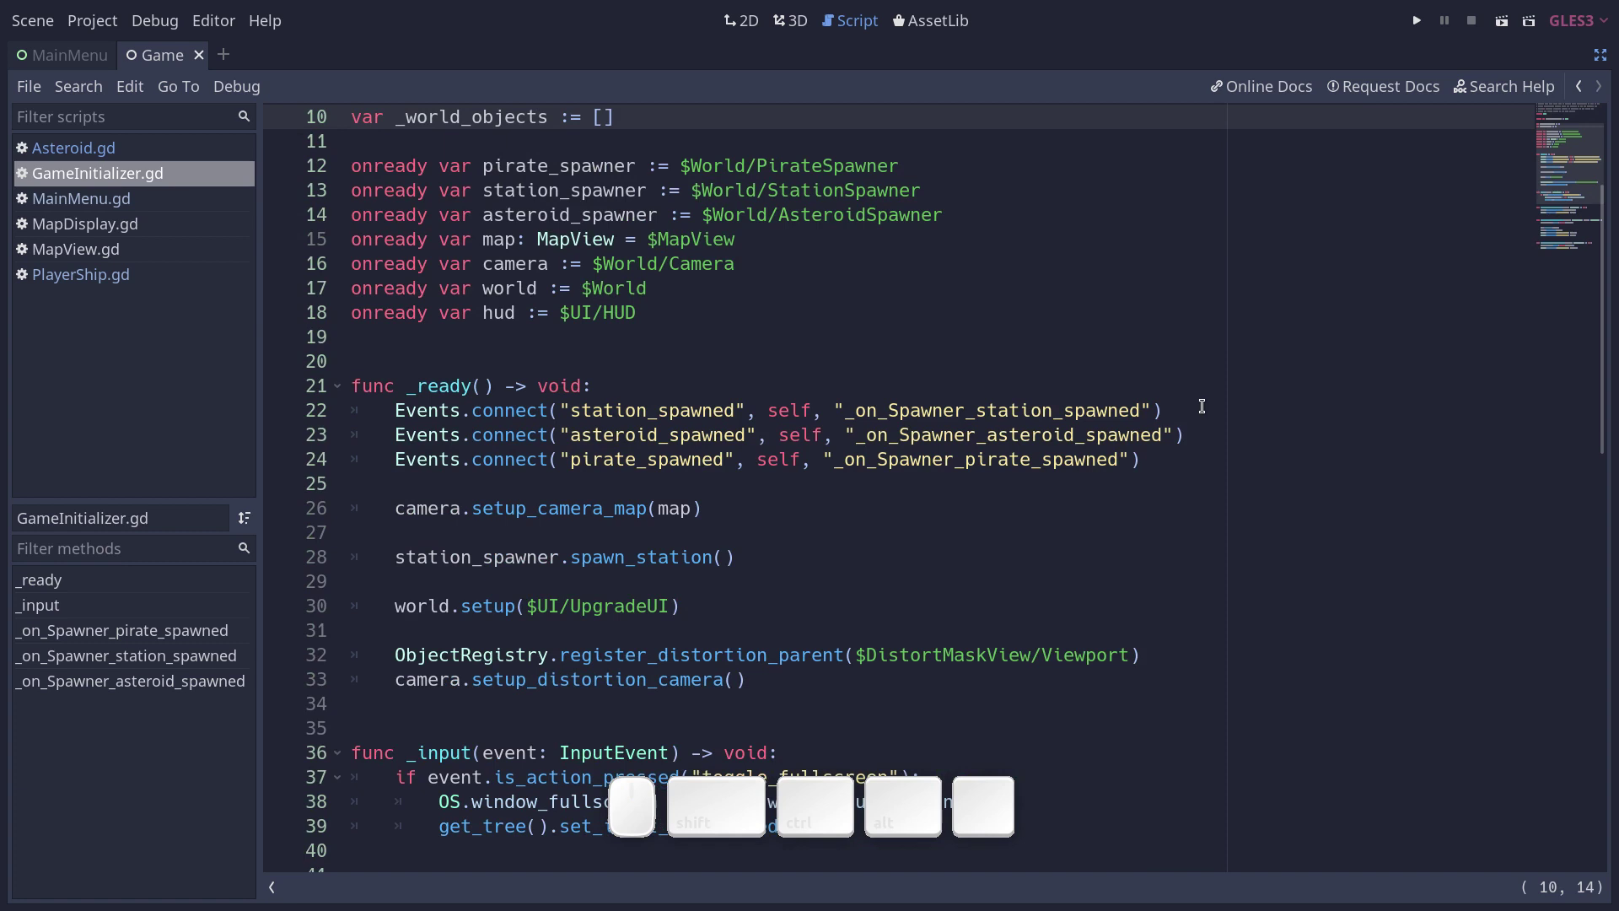
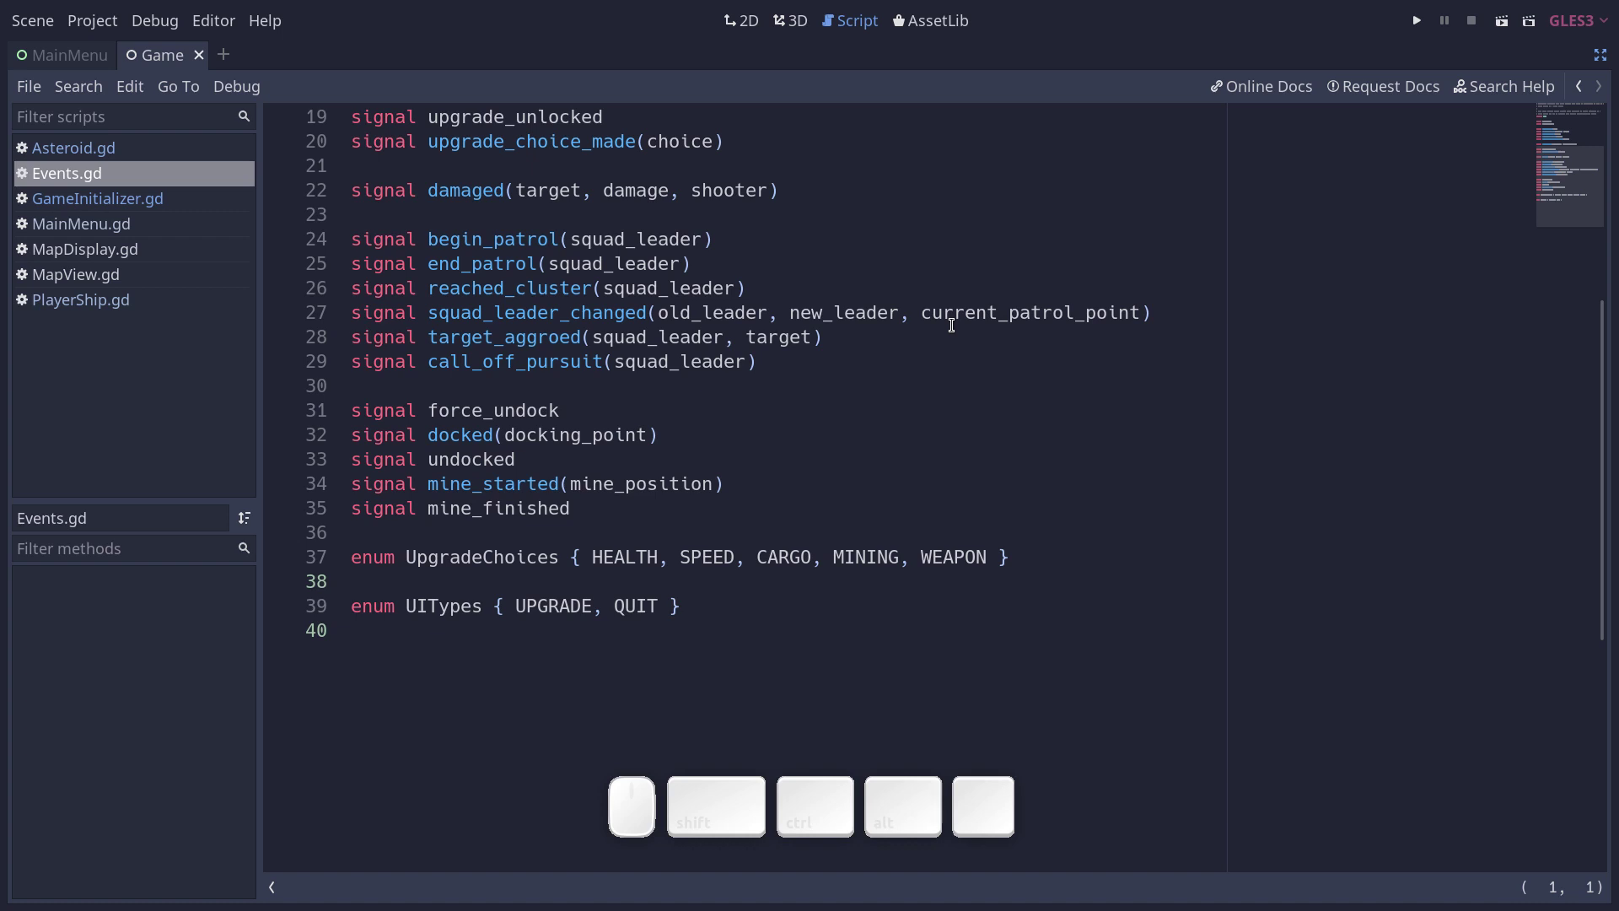
key(alt+Left)
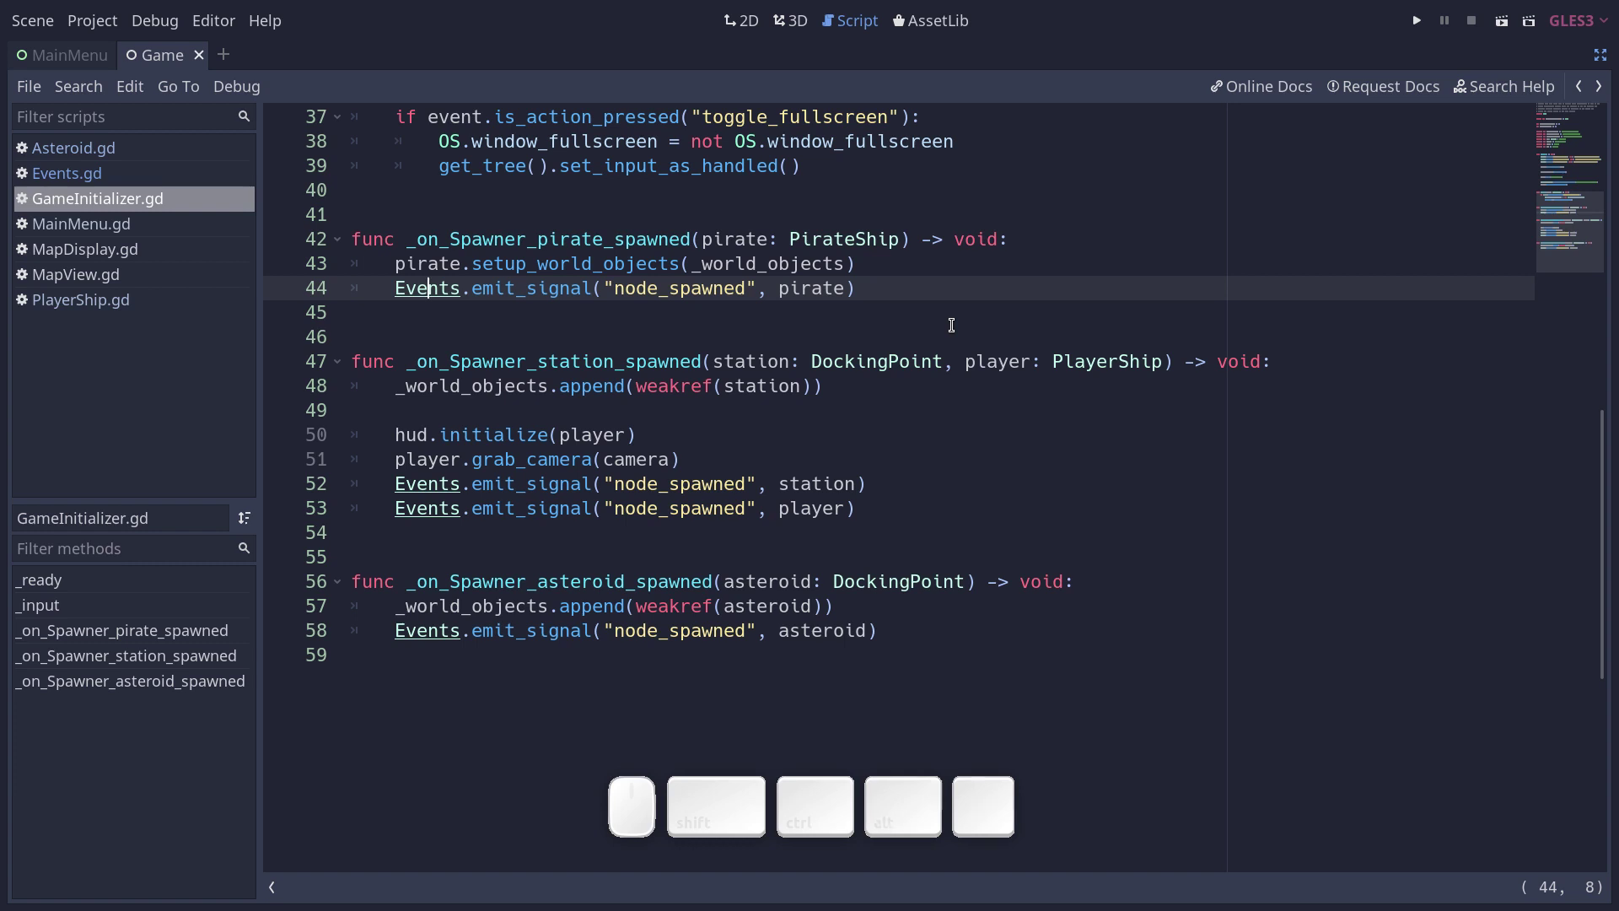
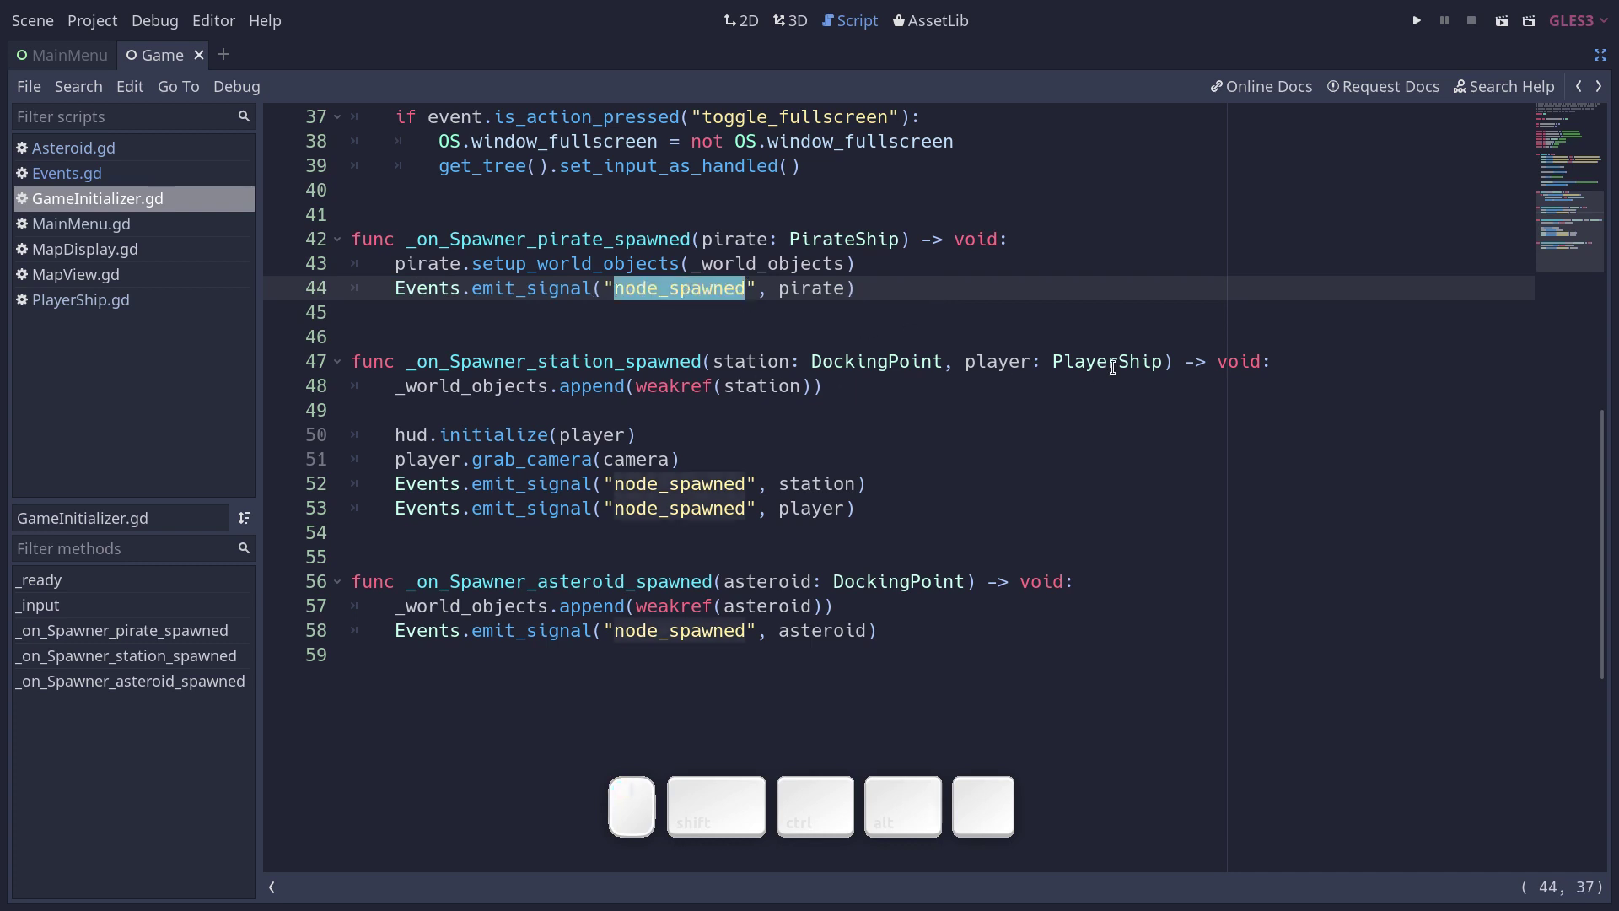
key(ctrl+shift+F11)
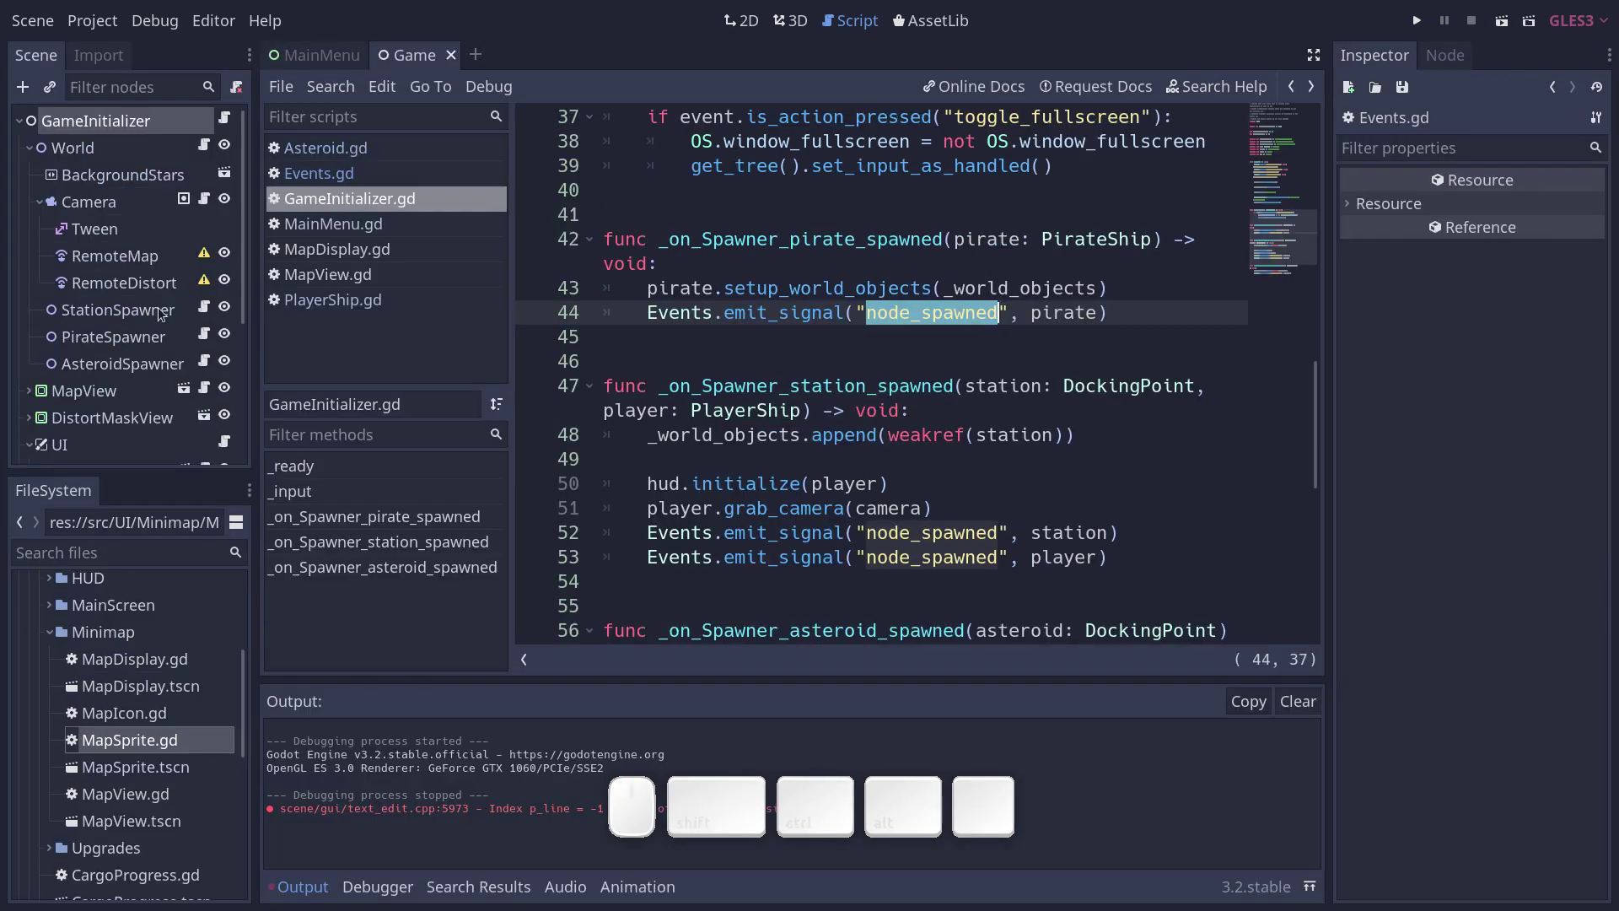
Select MapView.gd in the script list and close all the other open scripts.
click(104, 379)
click(205, 386)
right_click(405, 268)
click(477, 375)
Read MapView.gd in distraction-free mode, restore the docks and bring up Quick Open Scene.
key(ctrl+shift+F11)
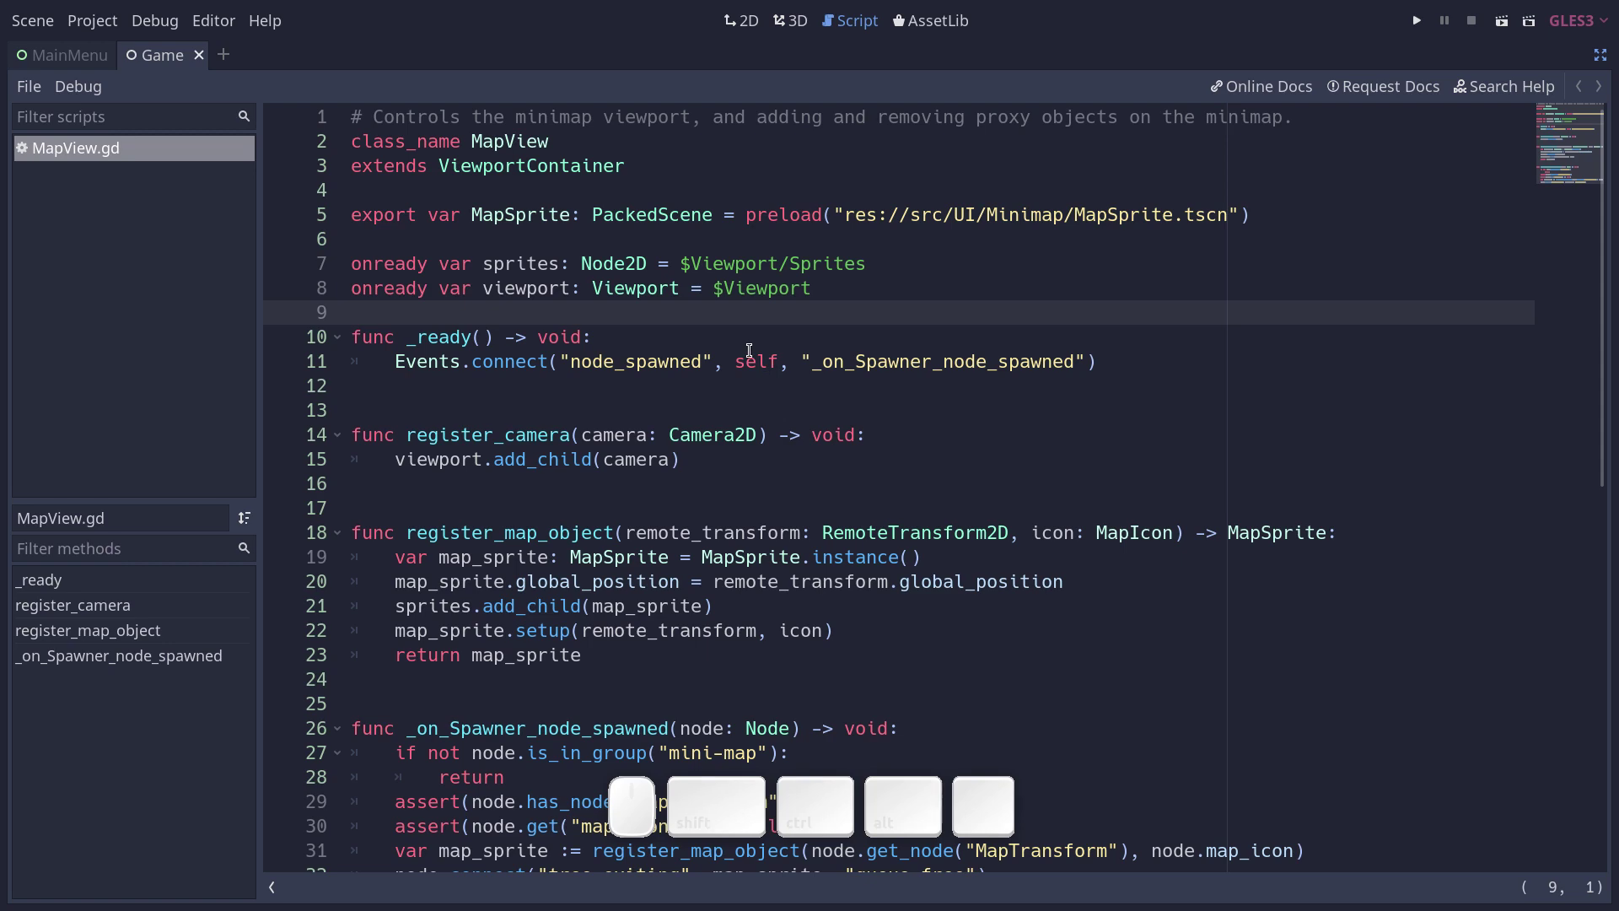
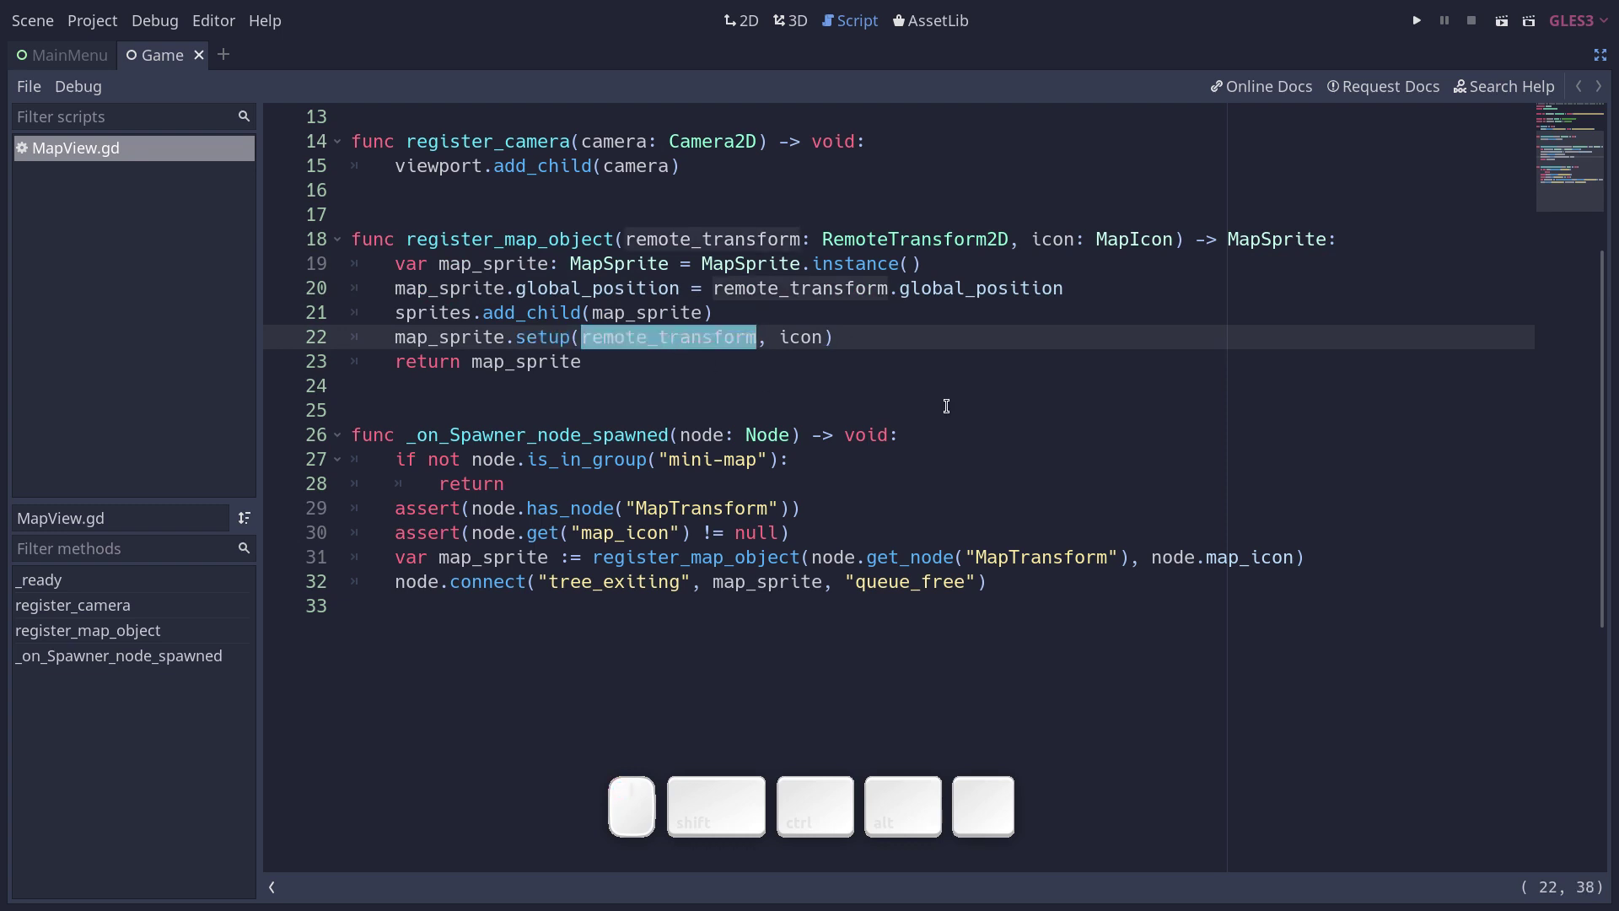
key(ctrl+shift+F11)
key(ctrl+shift+o)
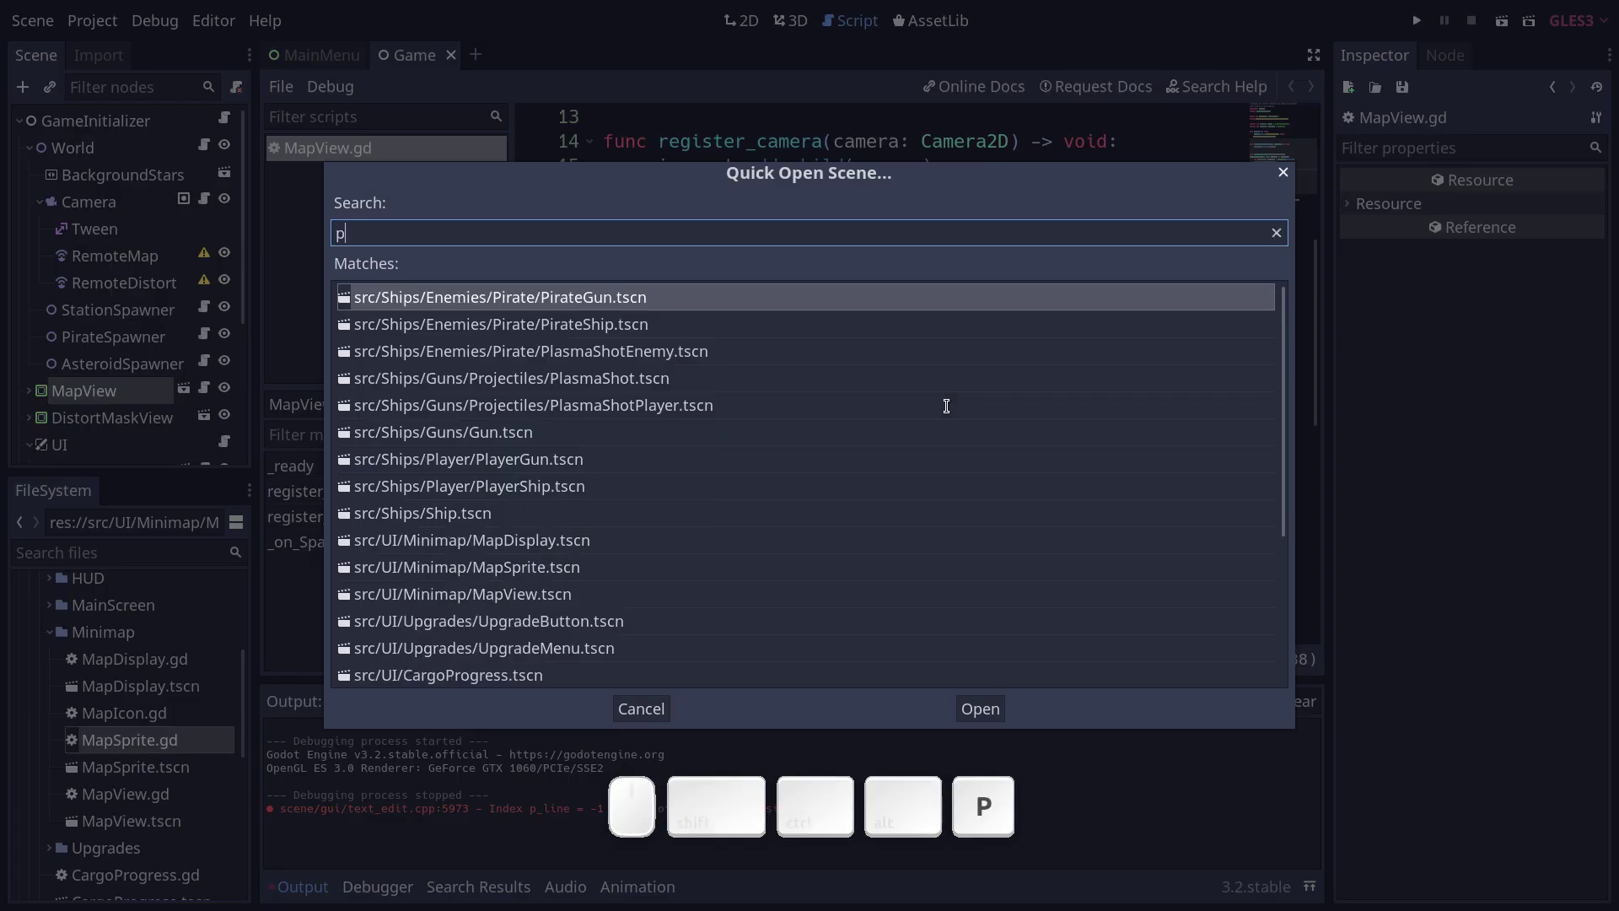
Open PlayerShip.tscn from Quick Open and select its MapTransform RemoteTransform2D node.
key(Down)
key(Return)
click(85, 367)
scroll(down, 3)
scroll(down, 3)
scroll(up, 3)
scroll(down, 3)
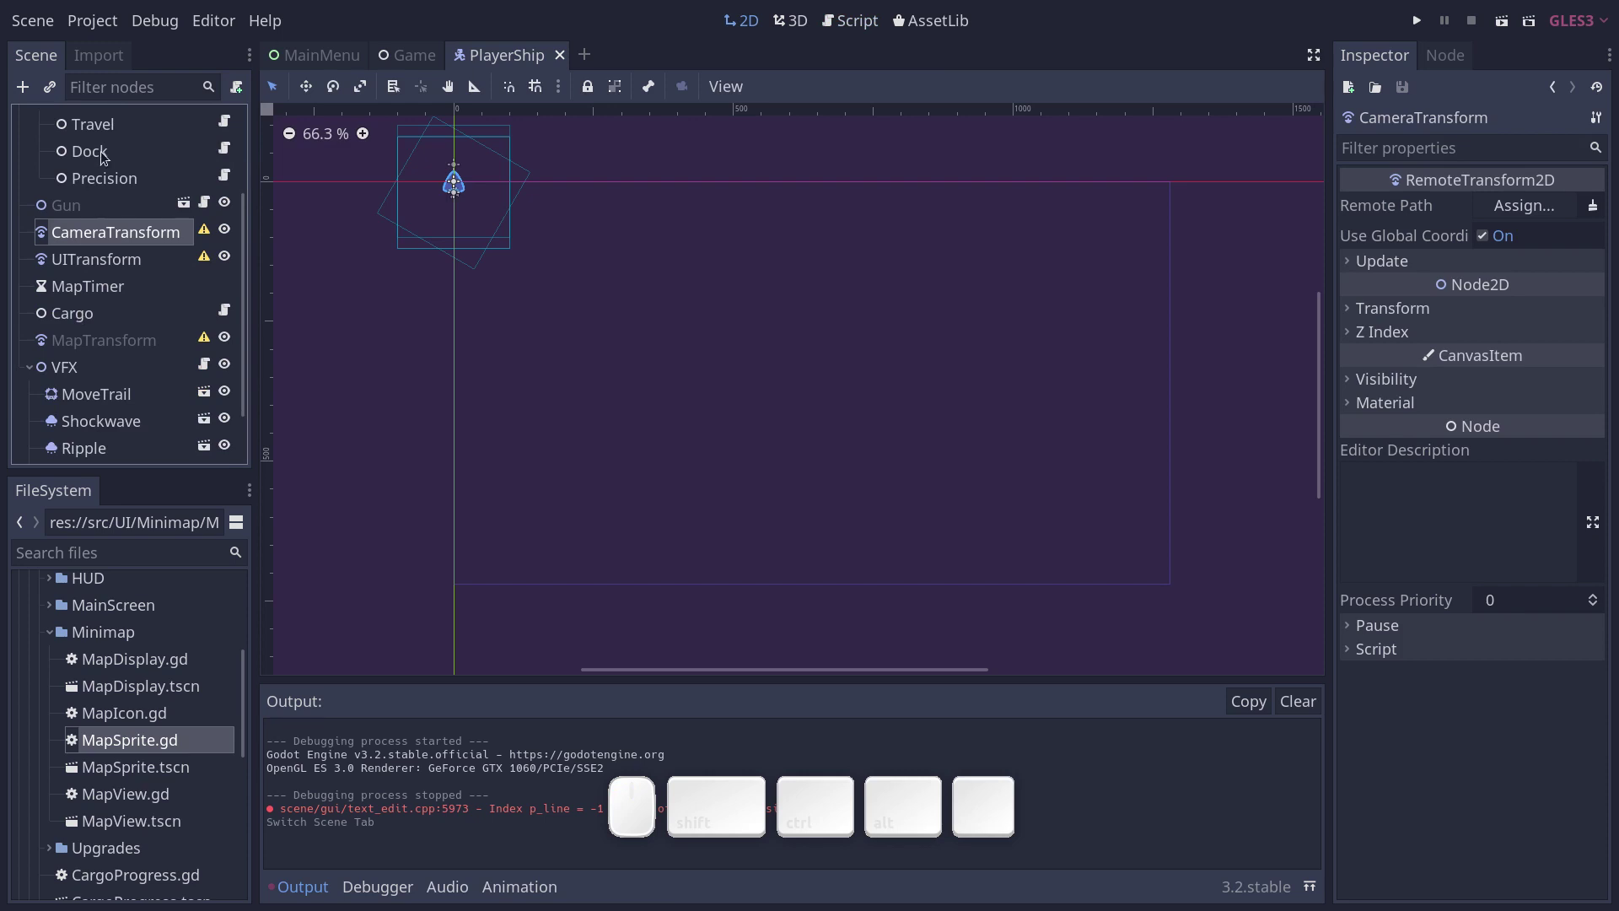
click(73, 343)
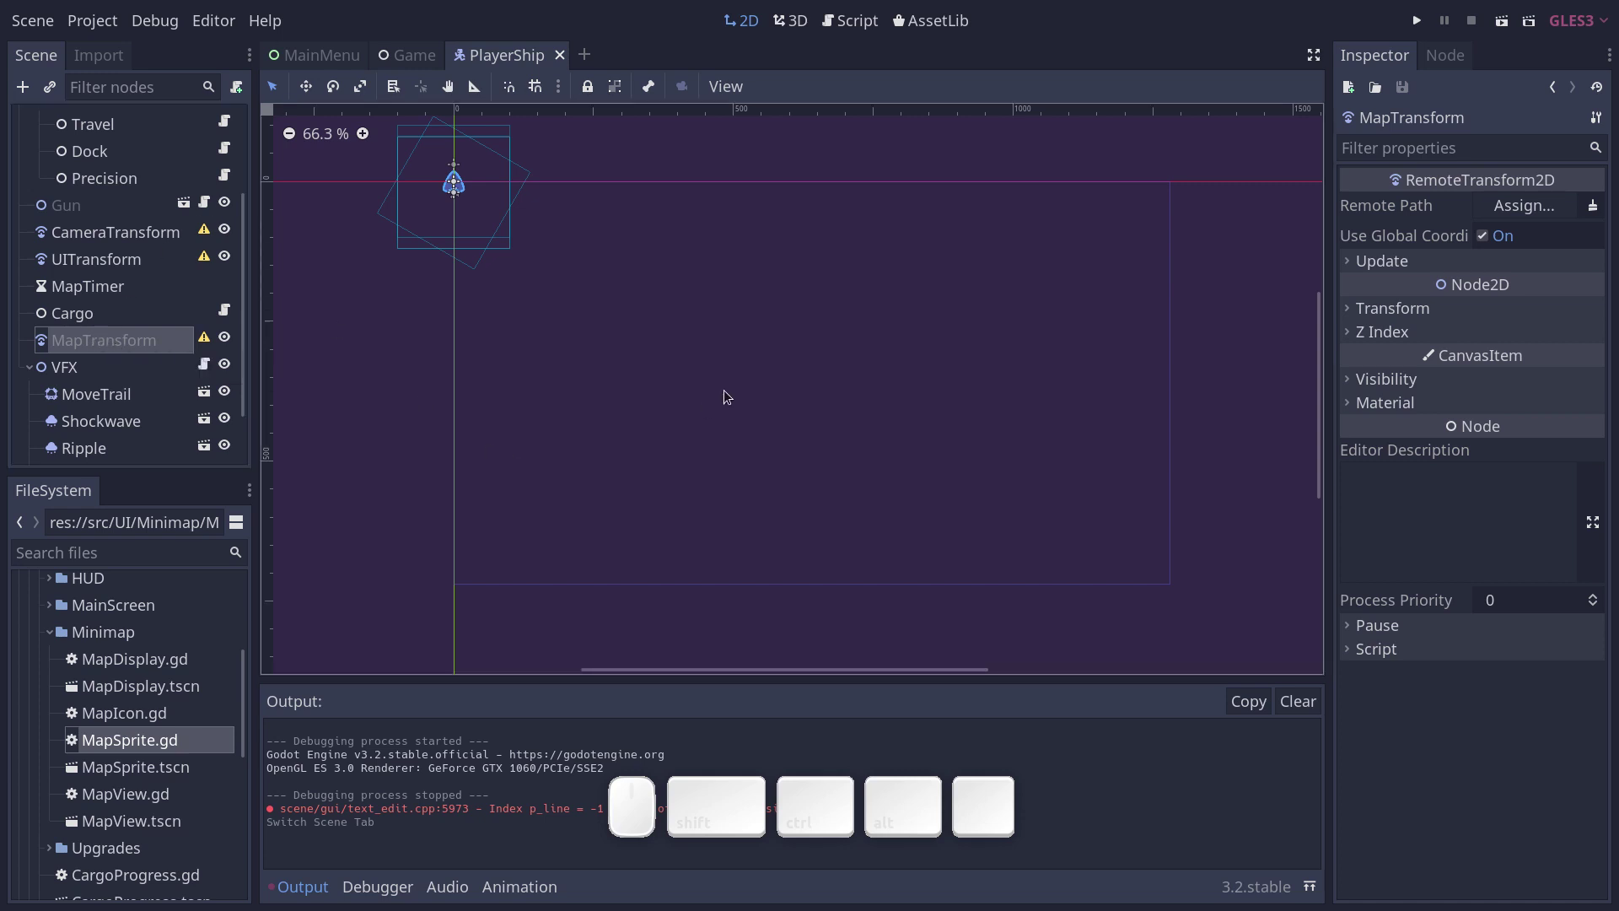
Open PlayerShip.gd with F3 and scroll through its map-related code.
key(F3)
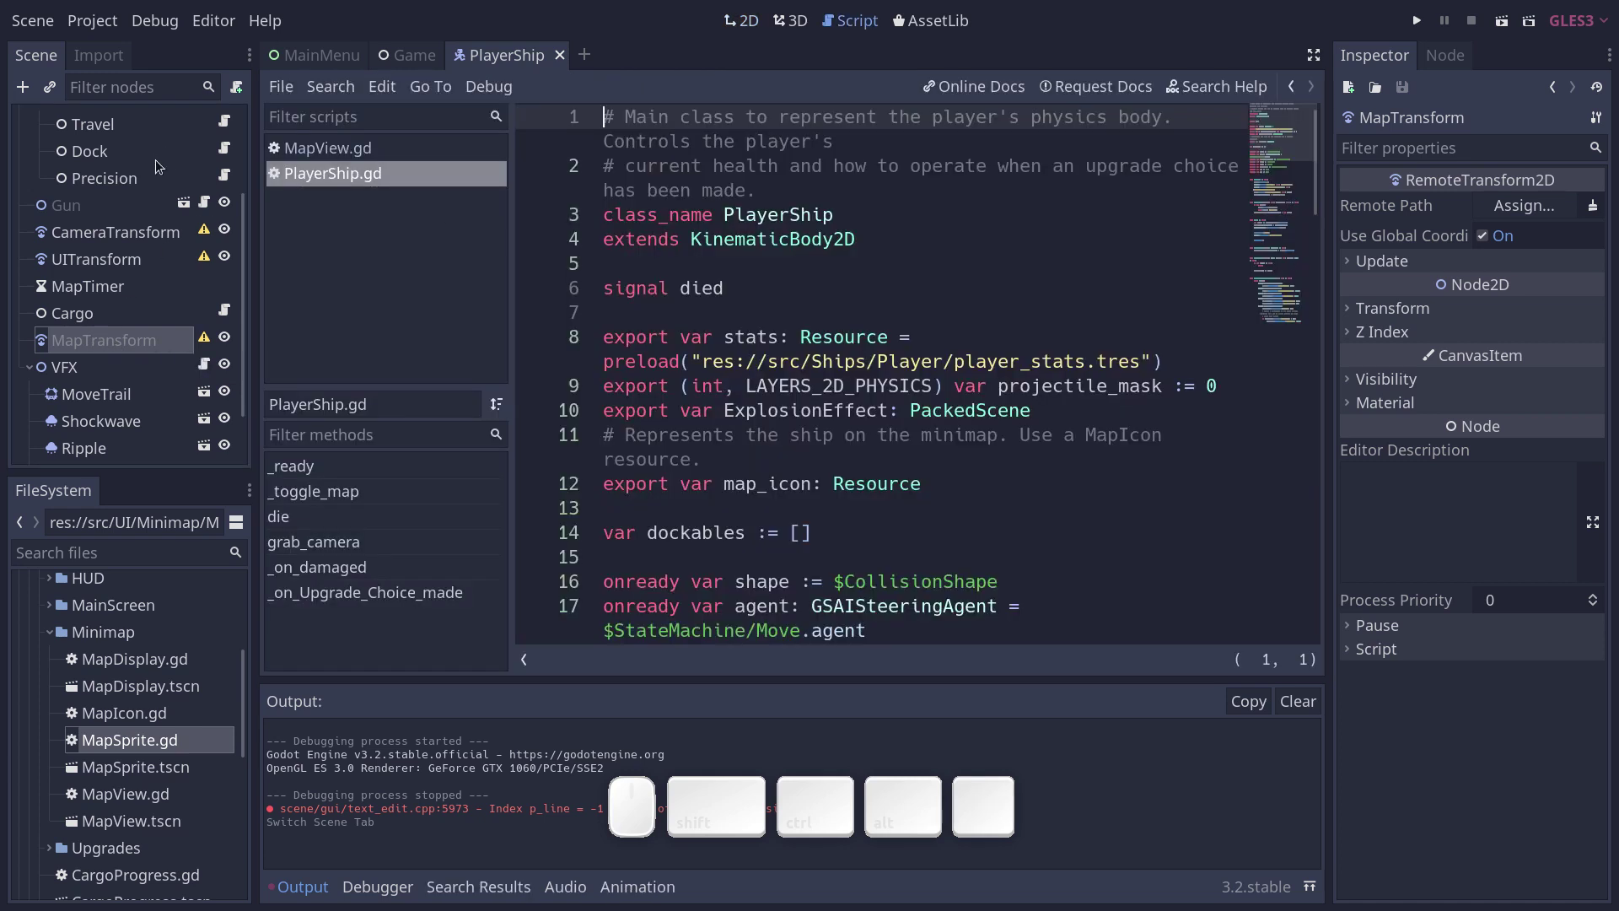
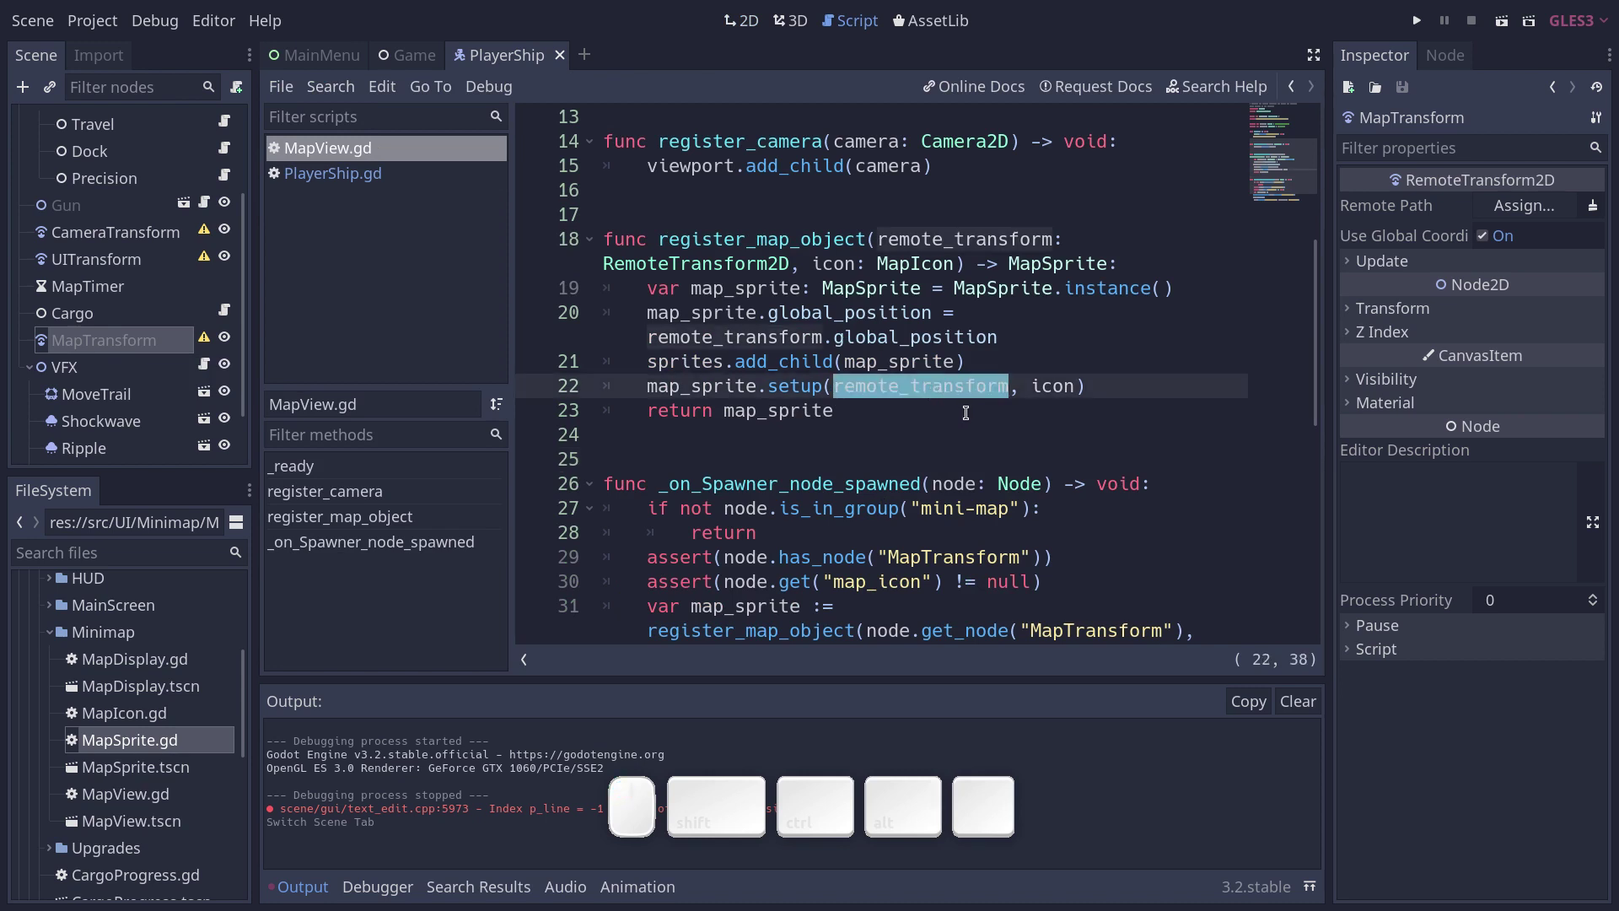
scroll(down, 3)
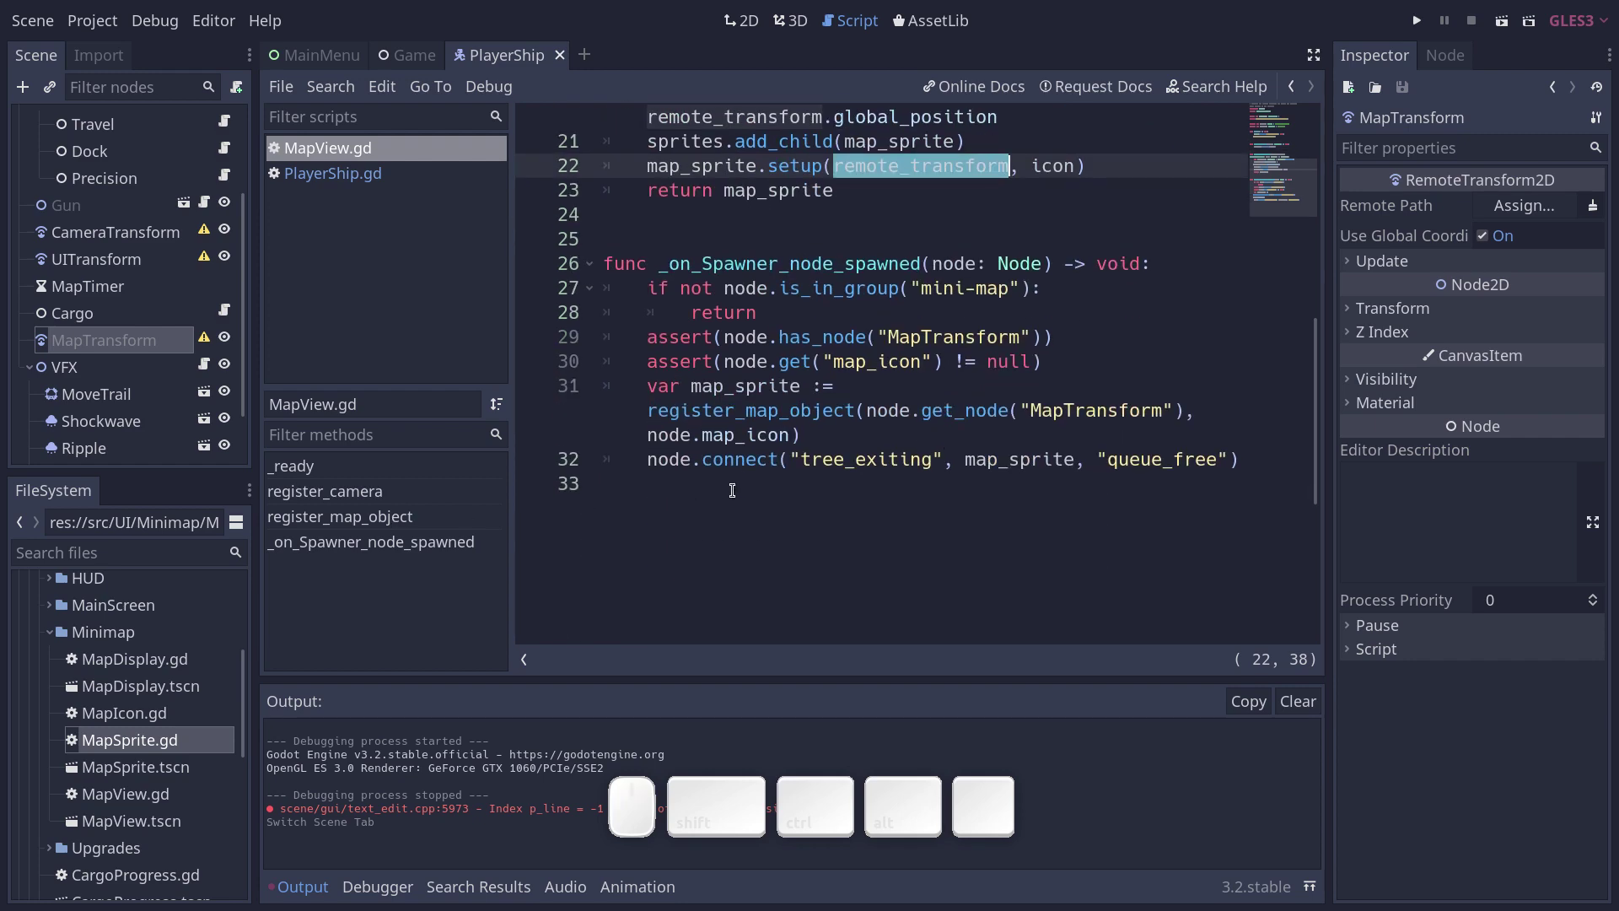
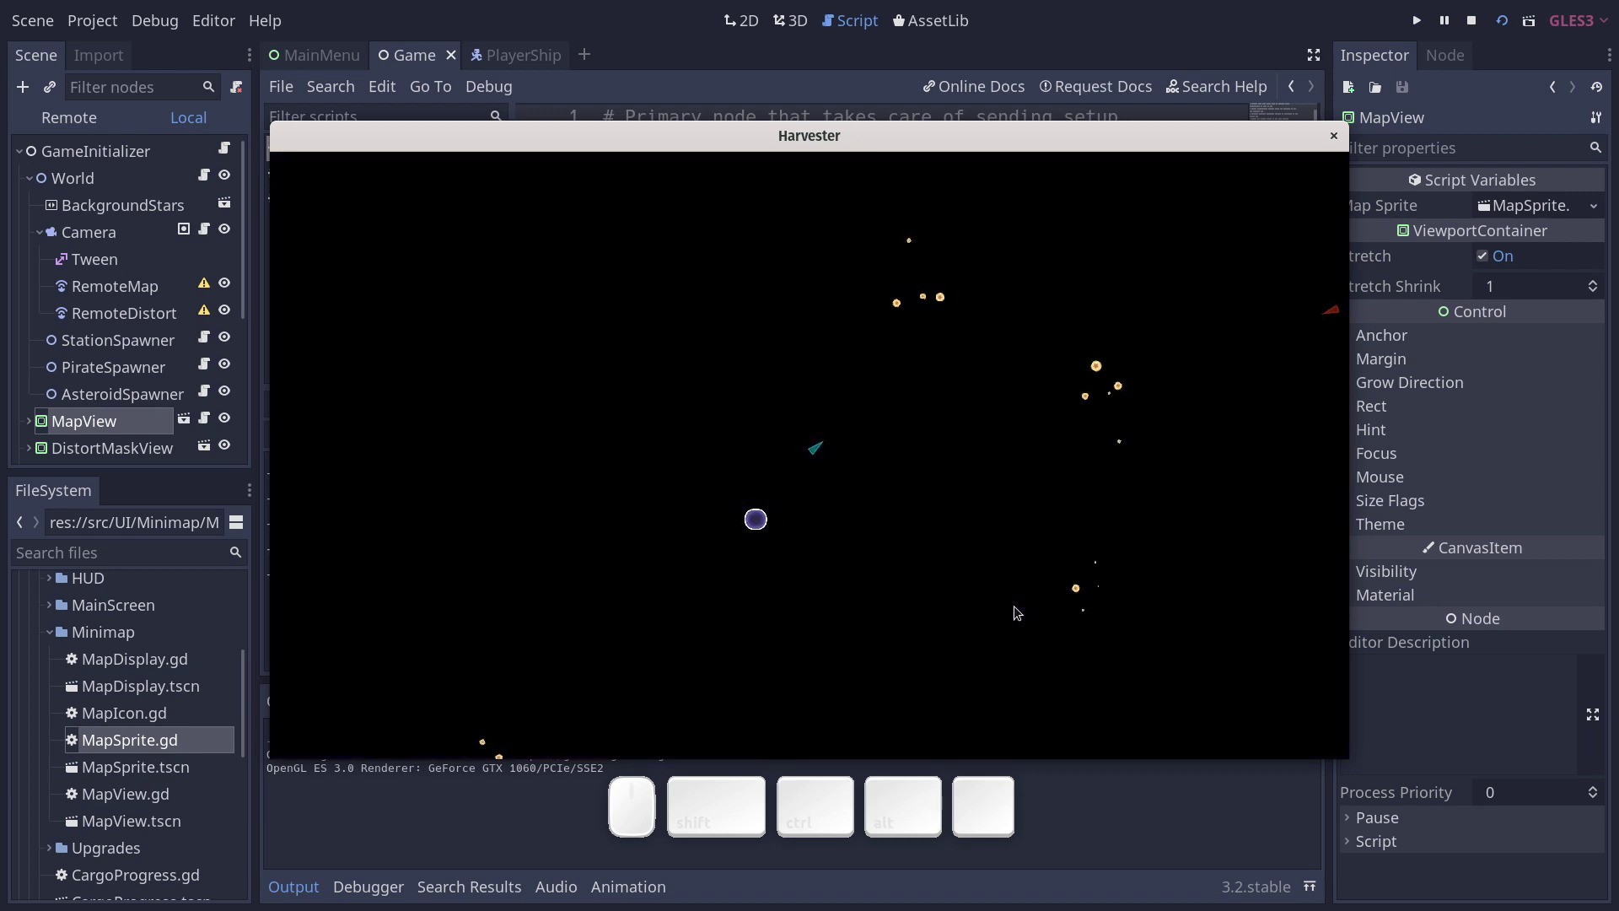
Fly the ship around with WASD/E, toggling the minimap as you go.
key(a)
key(m)
key(d)
key(e)
key(a)
key(w)
key(e)
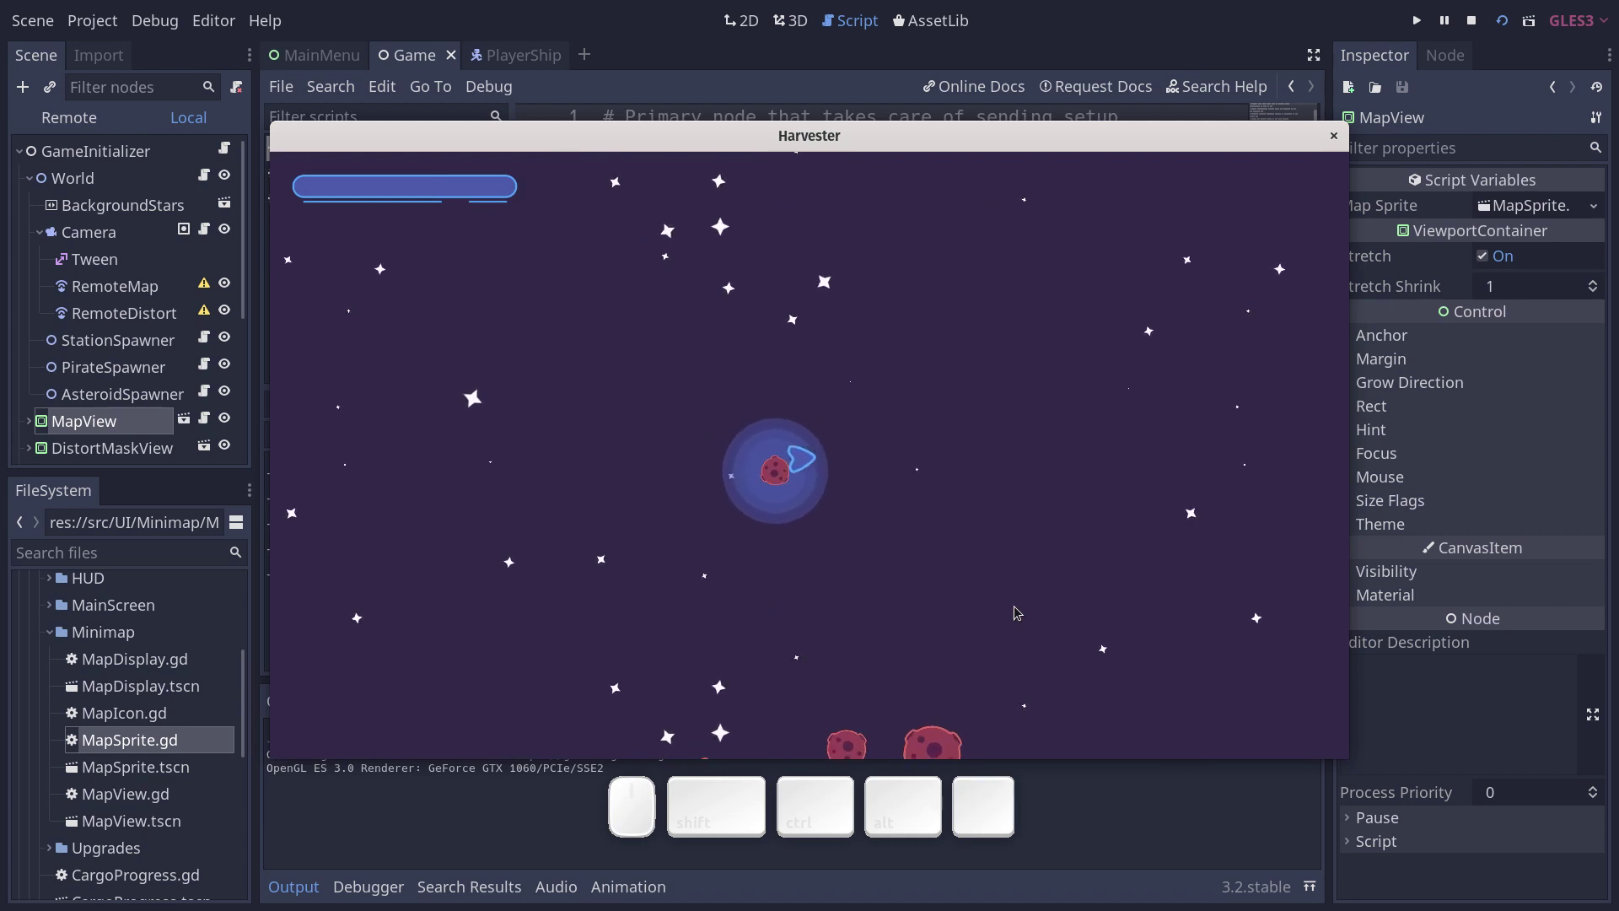
Switch into the black map overlay, back to the starfield, then stop the game with F8.
key(m)
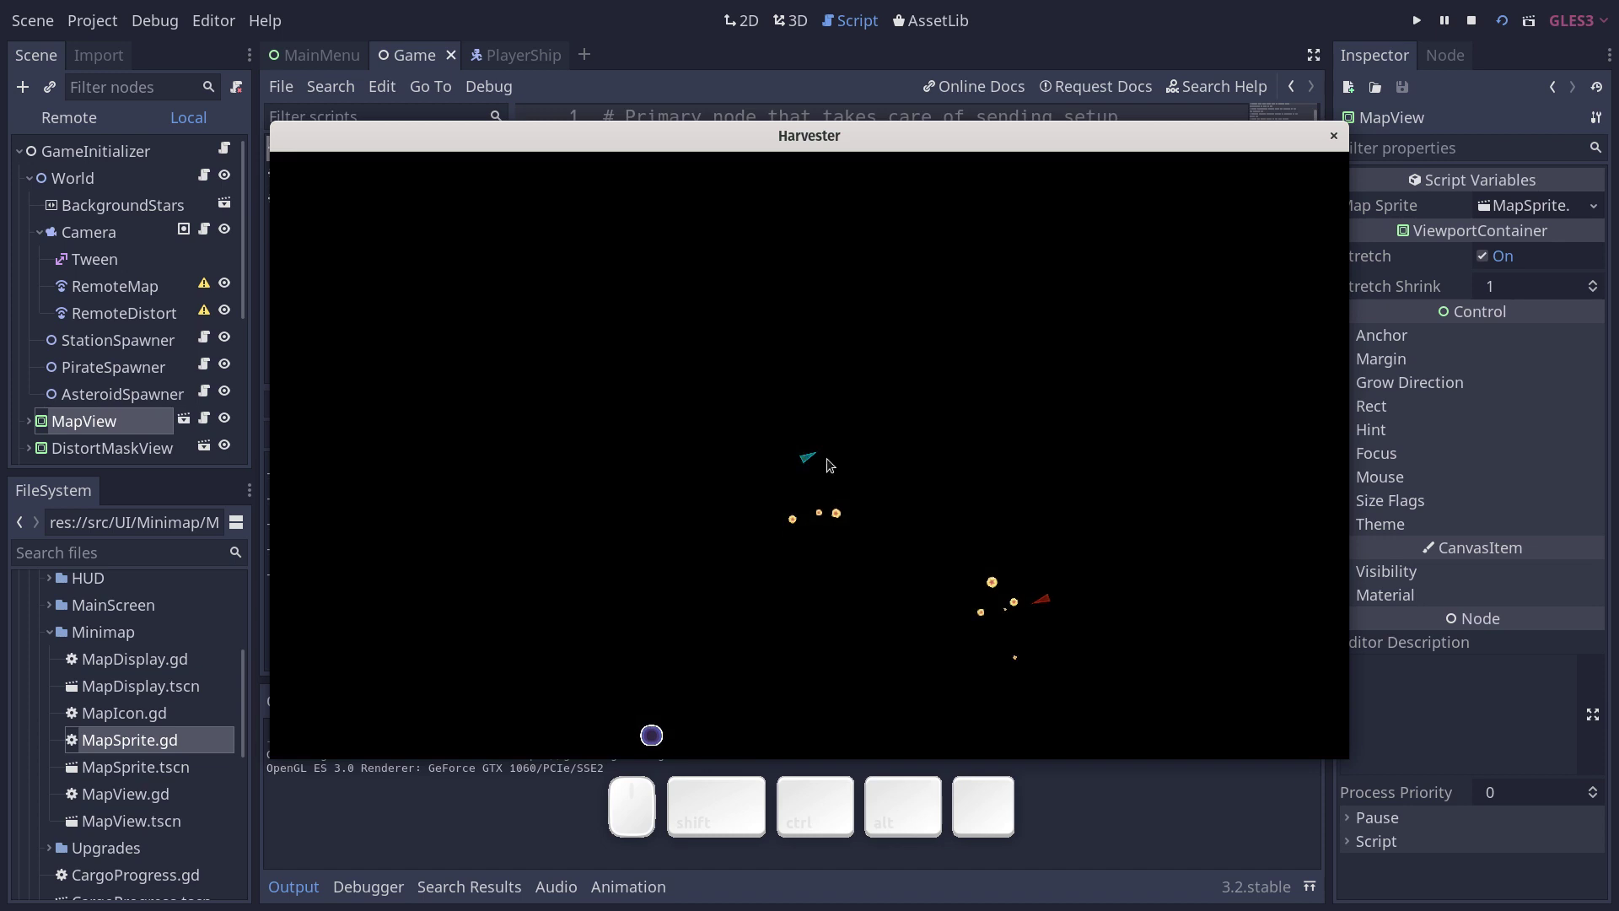
key(m)
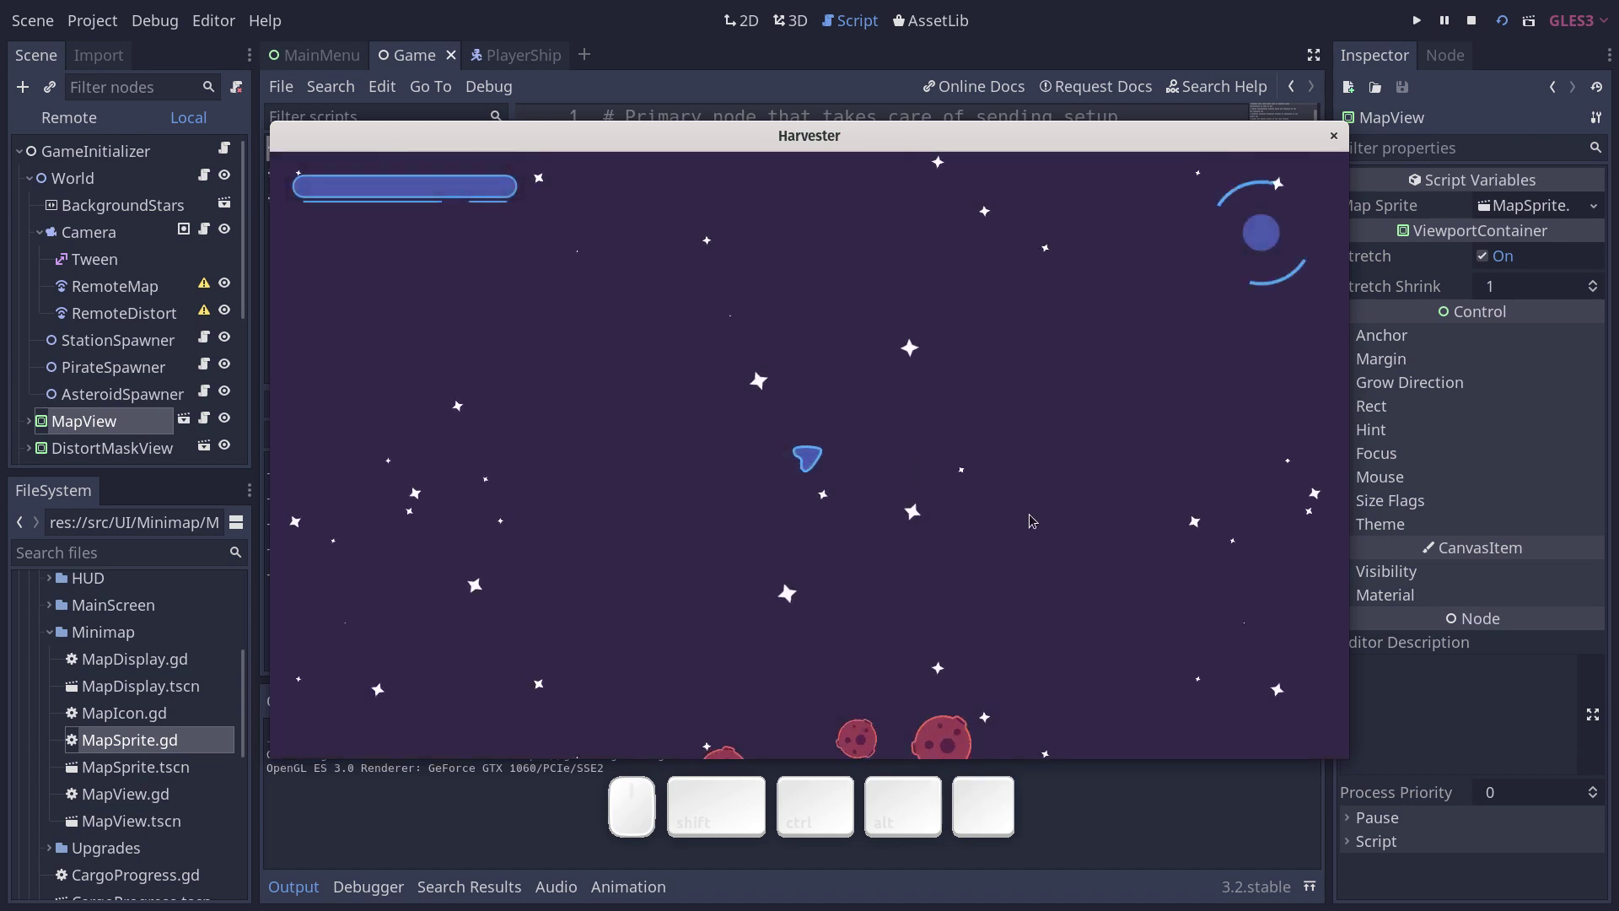
key(F8)
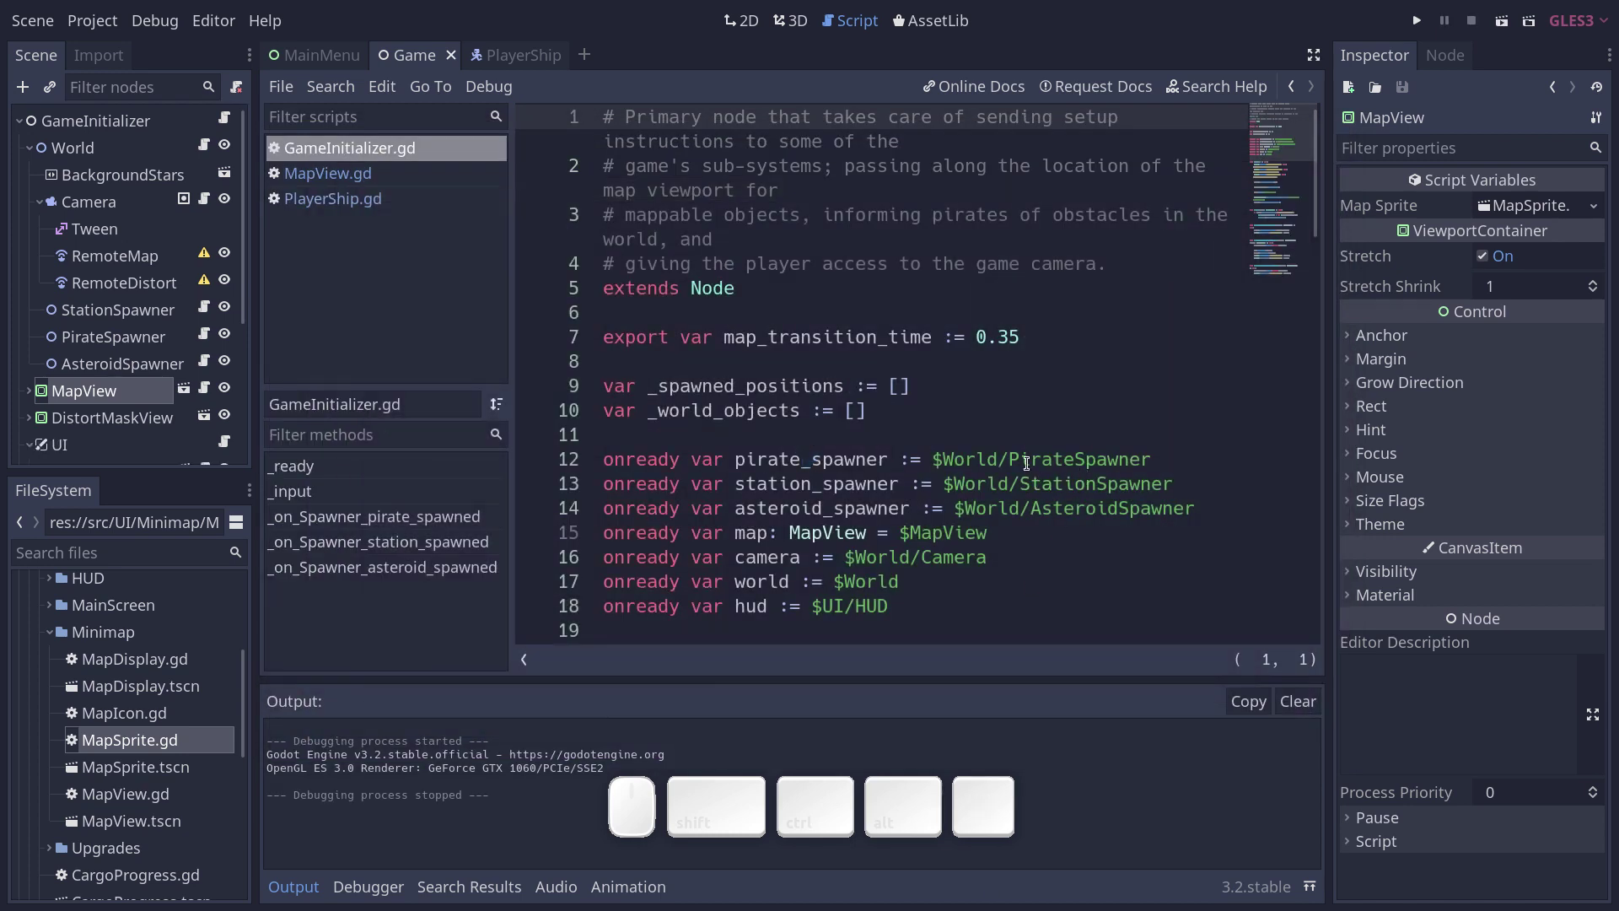
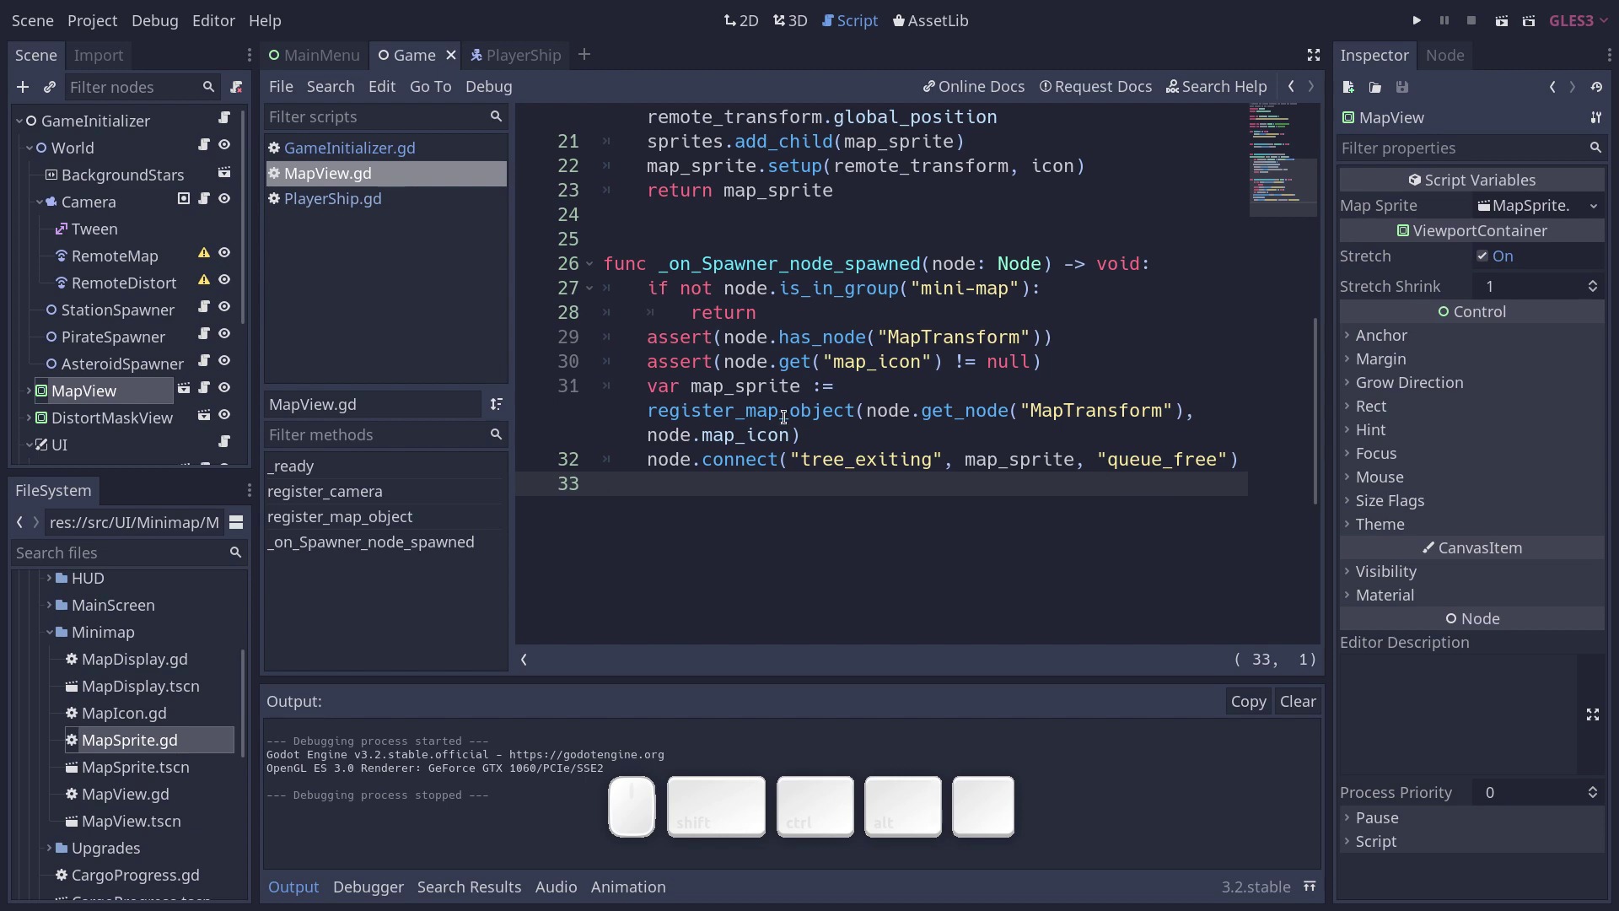
Scroll through MapView.gd, then expand MapView in the Scene dock and select its Viewport node.
scroll(up, 3)
scroll(up, 3)
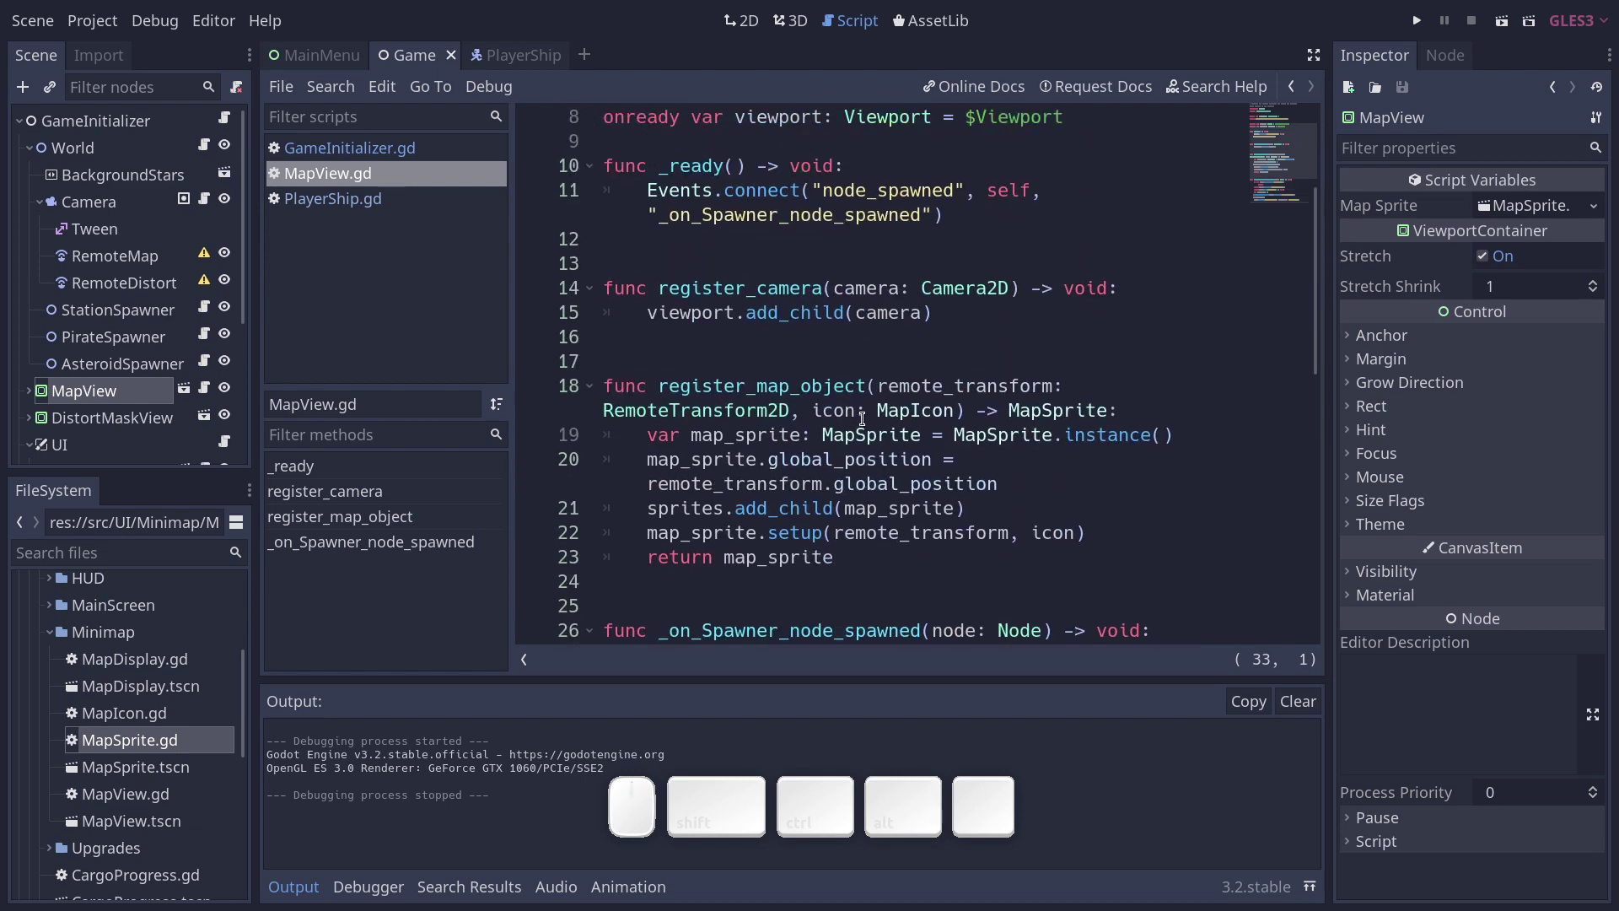
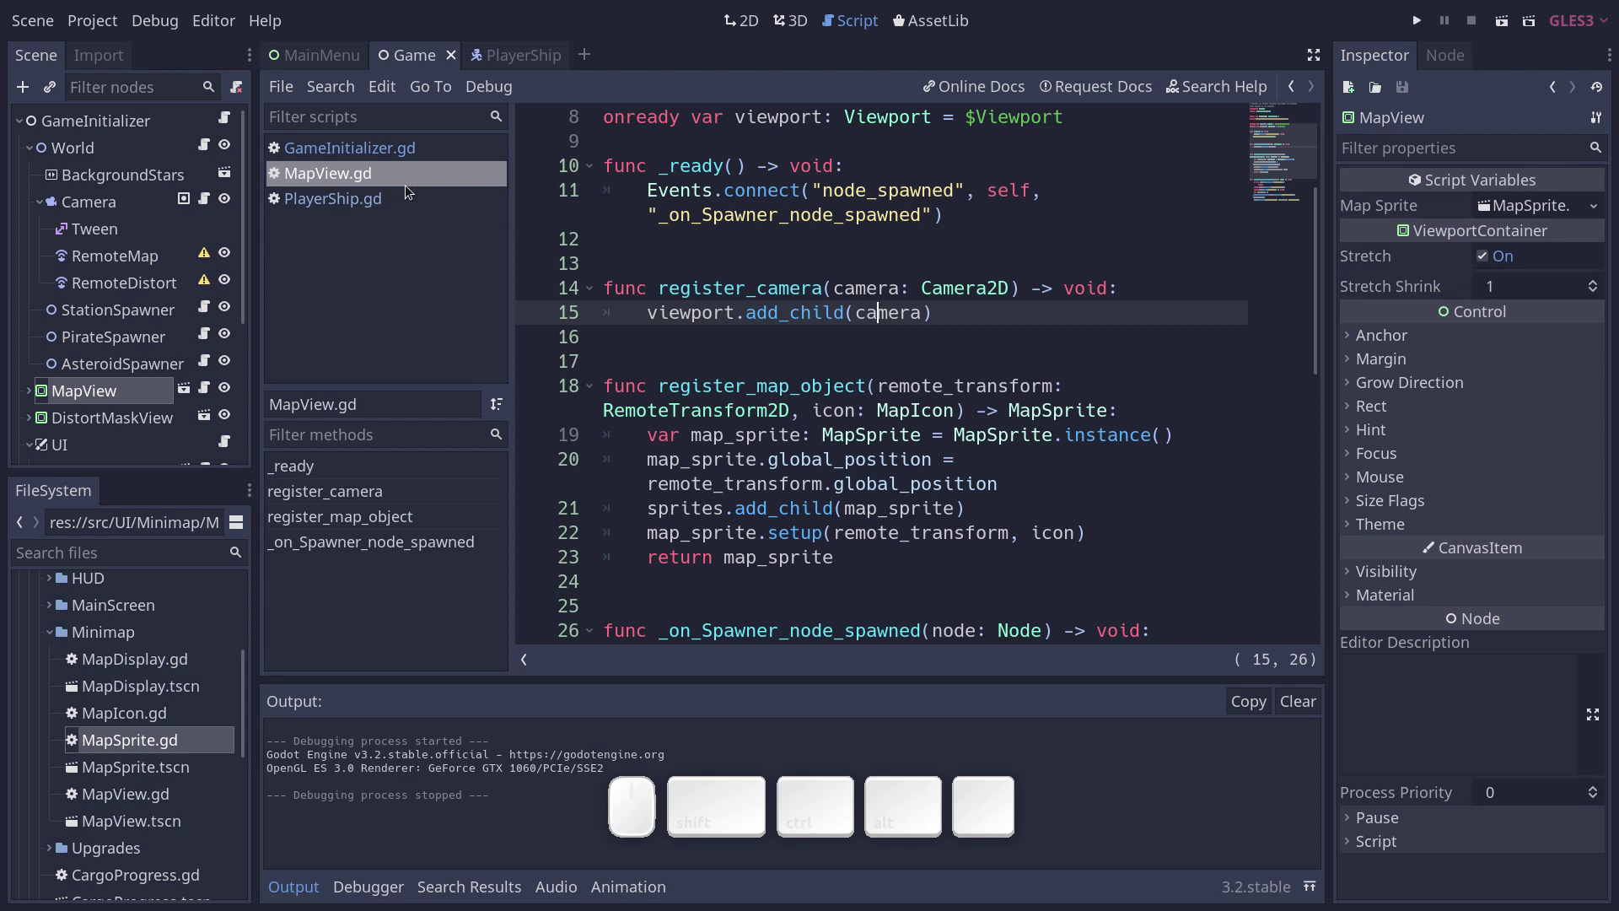
scroll(down, 3)
click(33, 336)
click(87, 383)
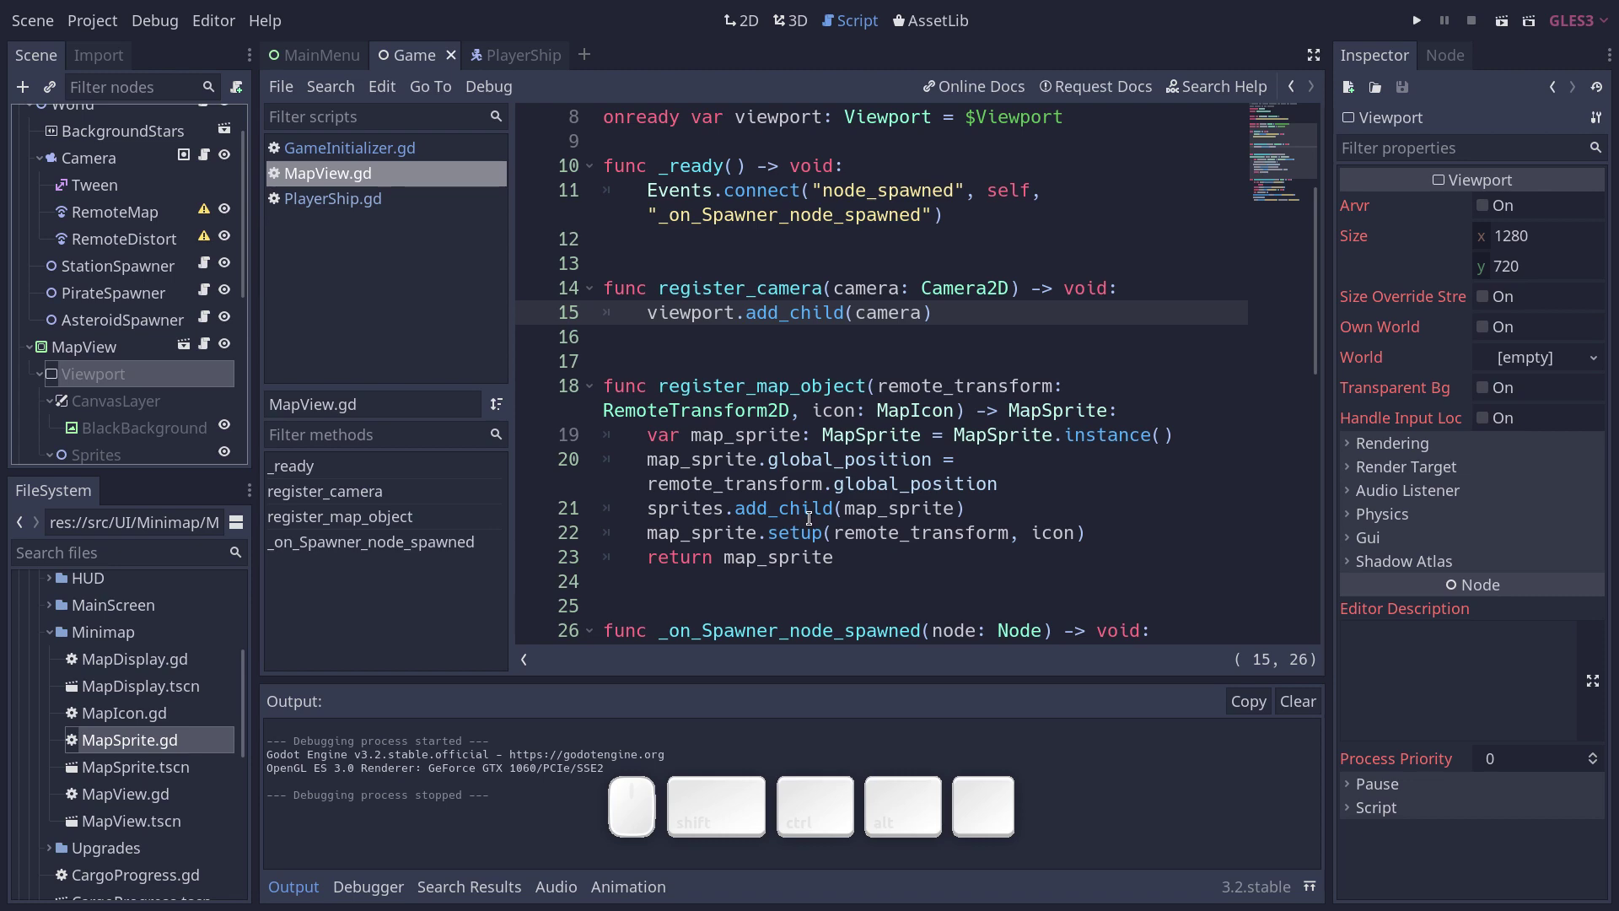
Run the Harvester game again and bring up its minimap overlay while steering.
key(F6)
key(m)
key(w)
key(a)
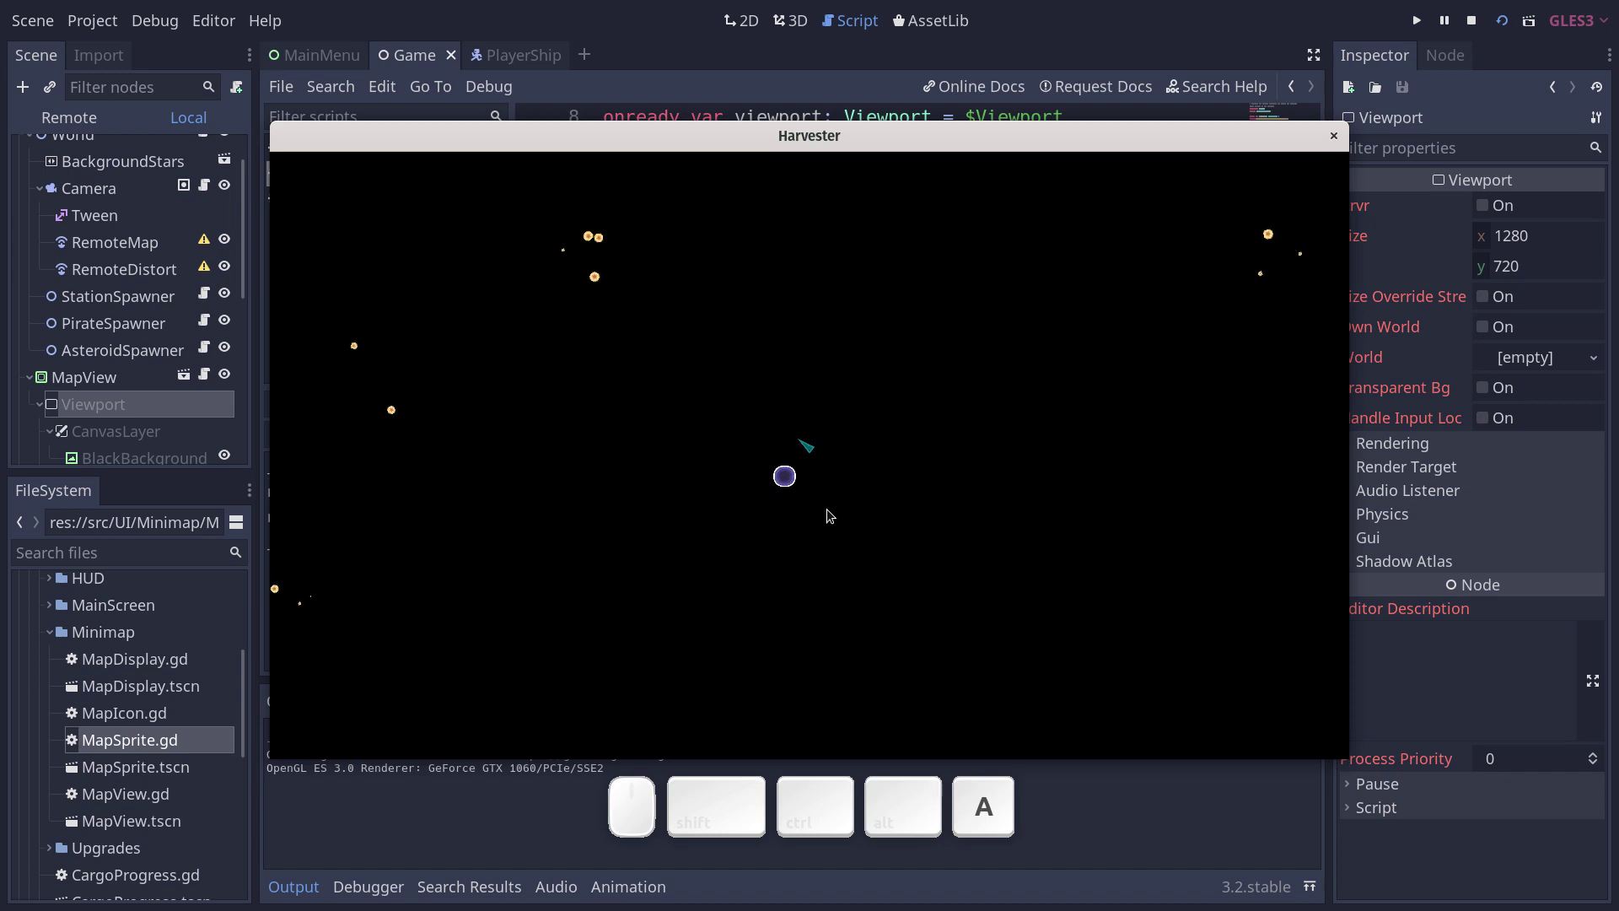
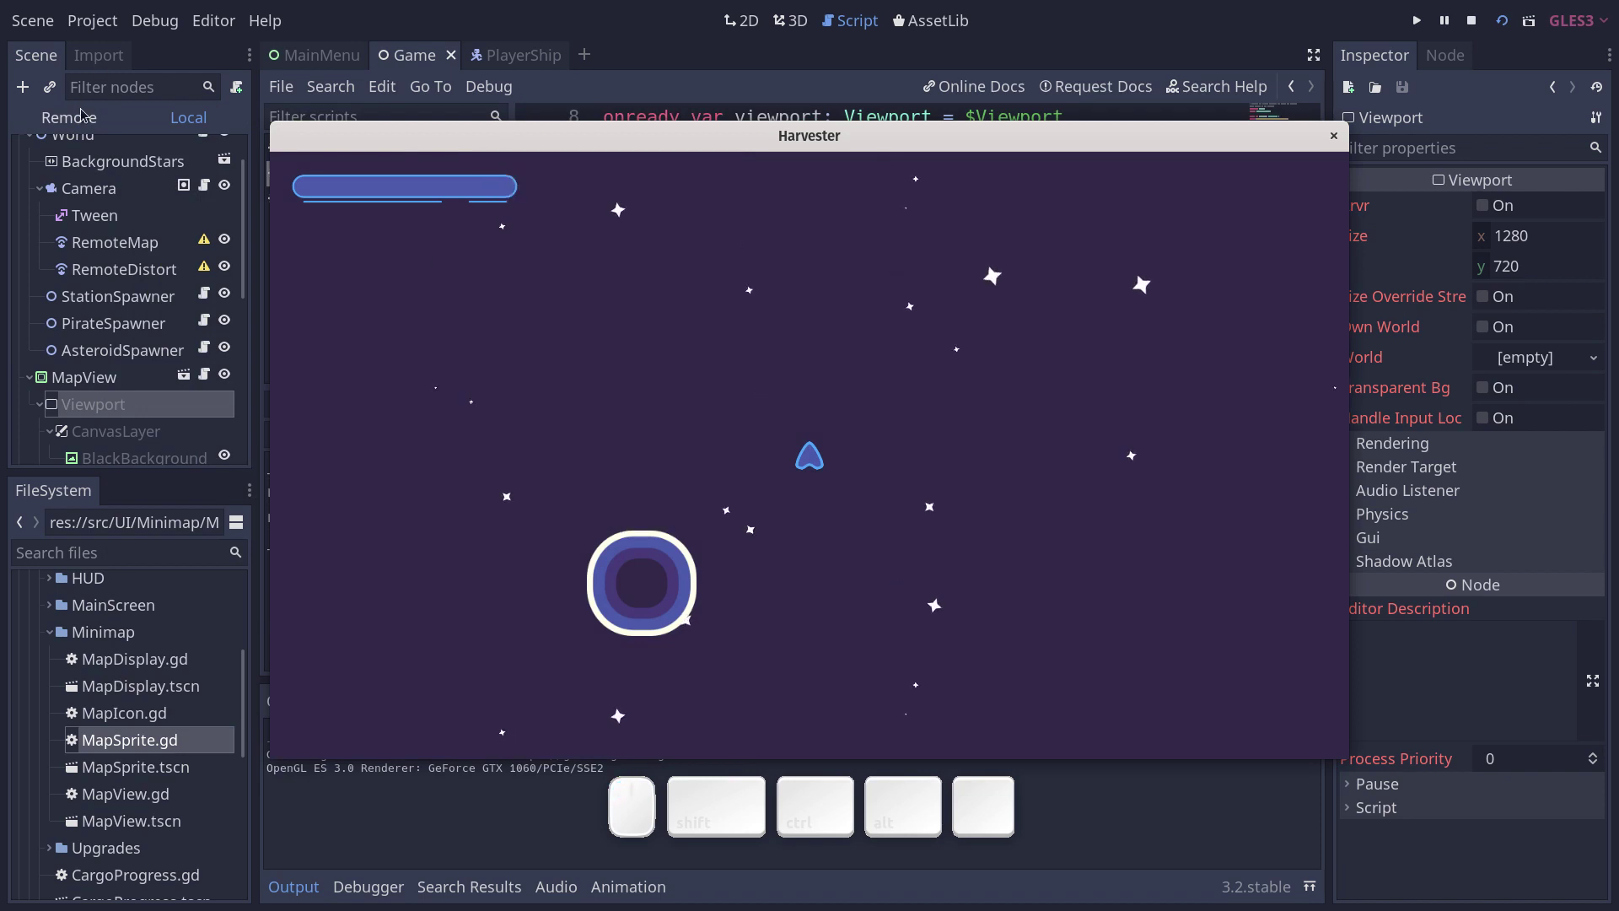
Show the Remote live scene tree and expand GameInitializer, World and AsteroidSpawner to see spawned asteroids.
click(78, 114)
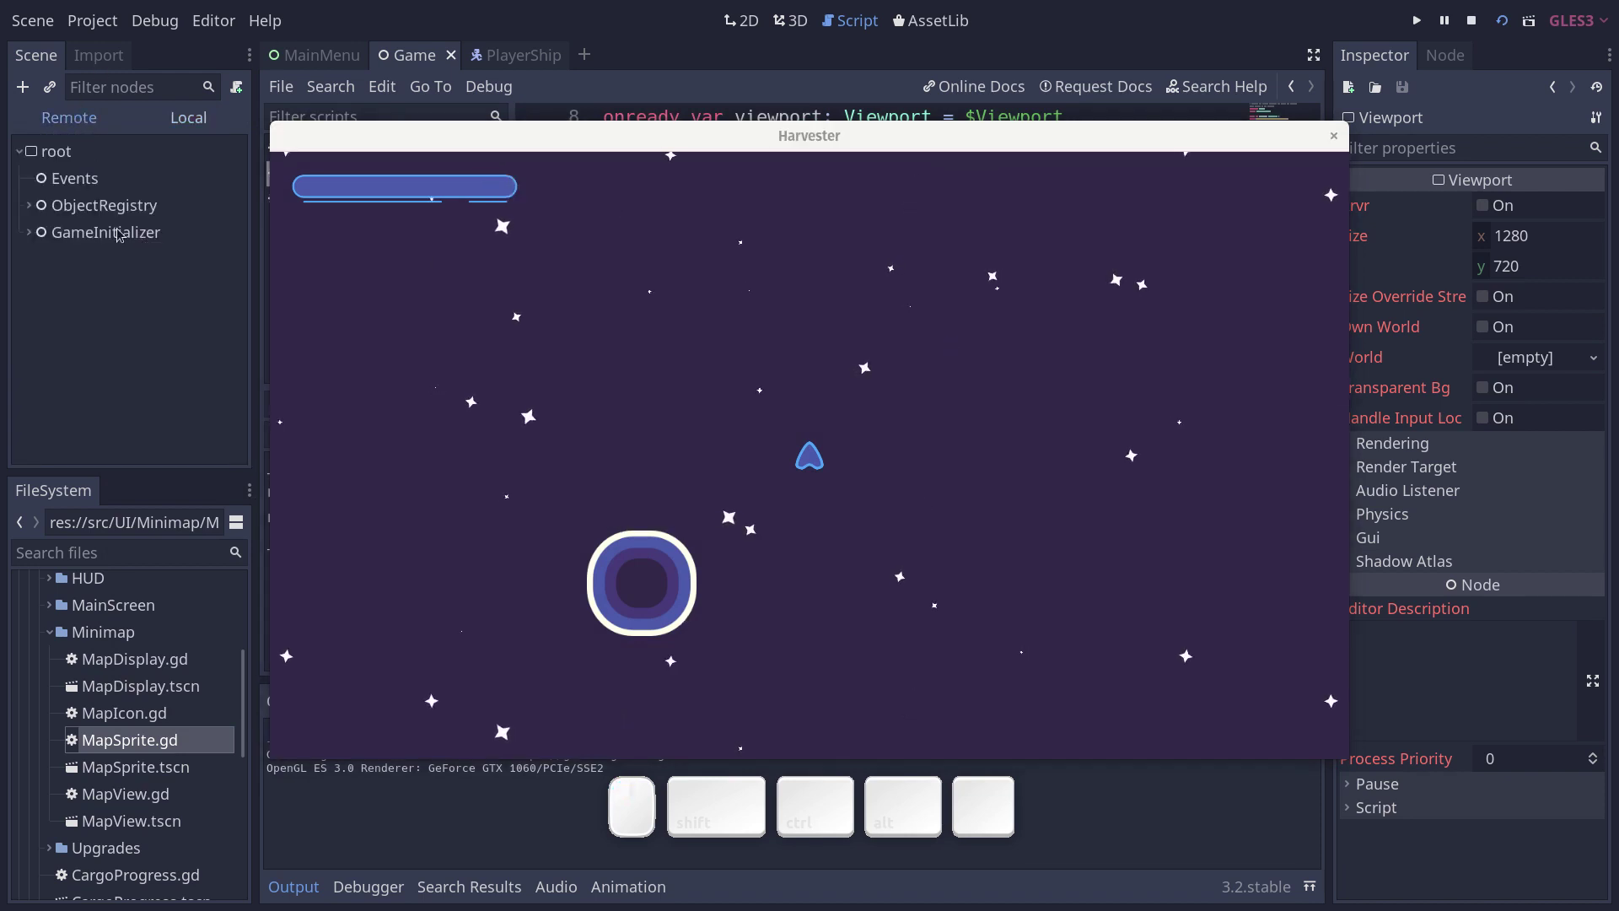
click(38, 227)
click(39, 259)
click(49, 391)
scroll(down, 3)
scroll(down, 3)
scroll(up, 3)
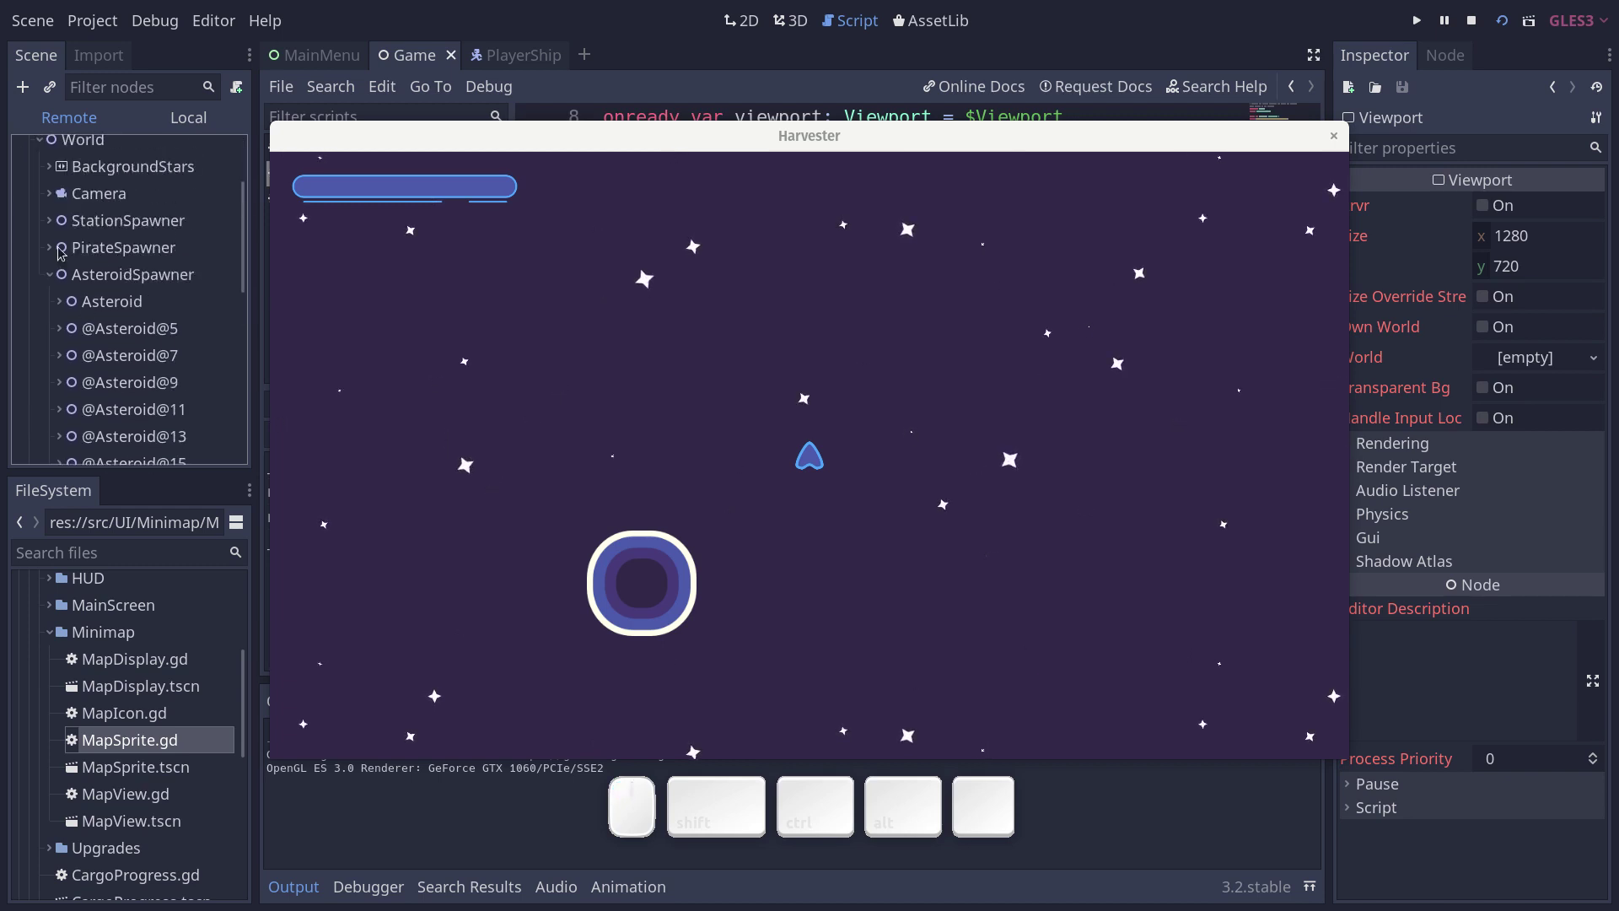
Expand StationSpawner to see its ship and station, collapse the spawners and select StationSpawner.
click(53, 247)
click(53, 246)
click(52, 221)
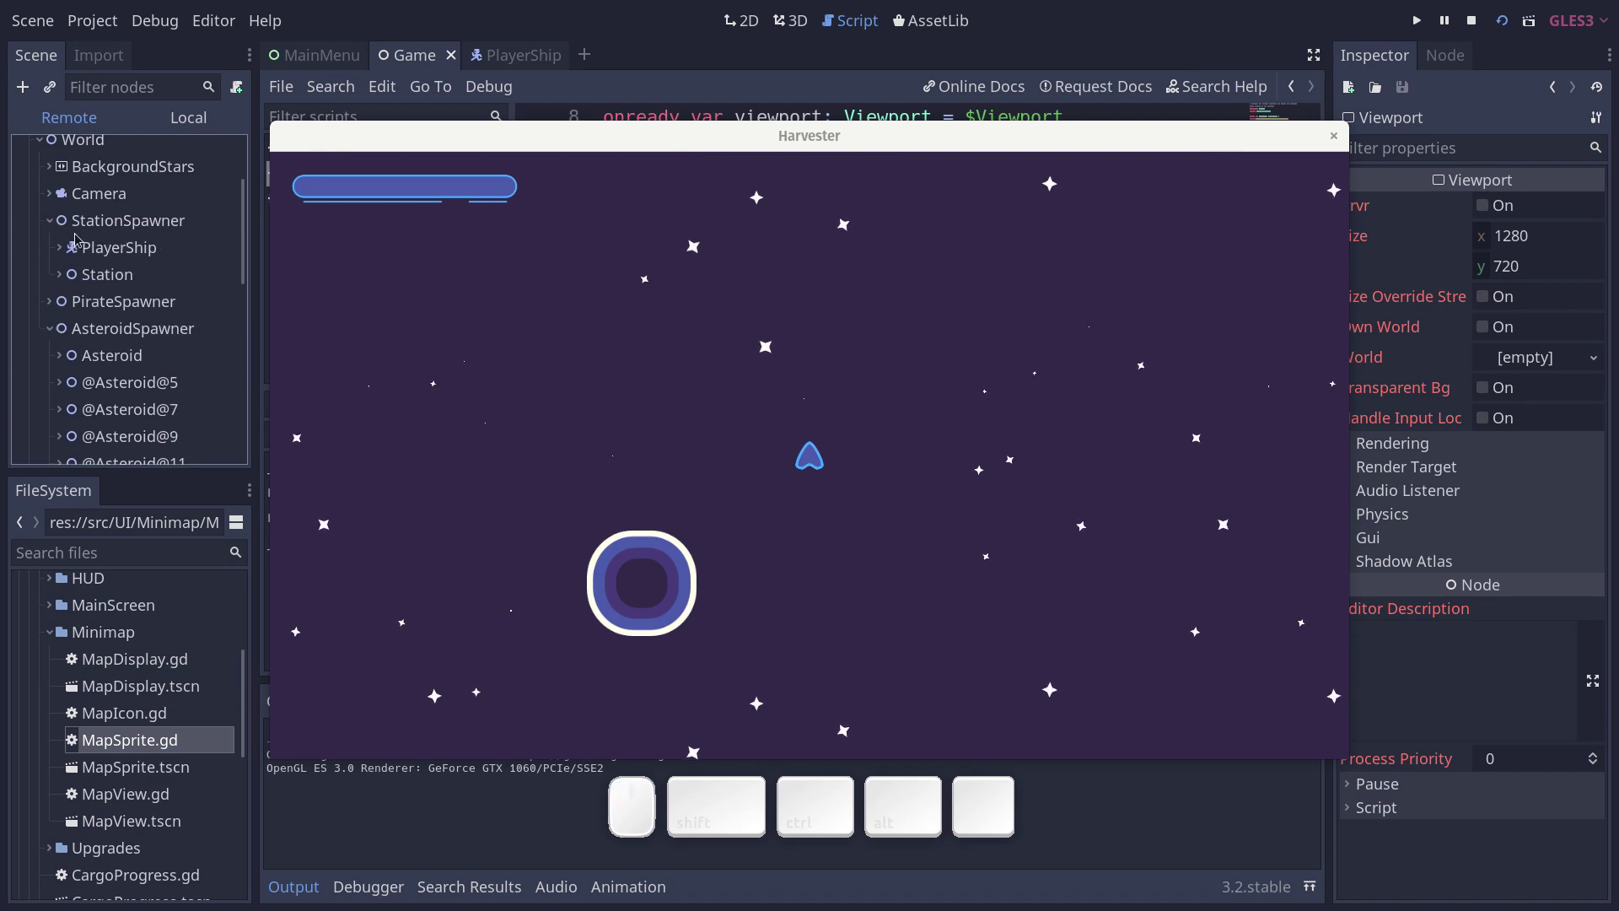
click(98, 244)
click(105, 269)
click(59, 218)
click(55, 223)
click(55, 272)
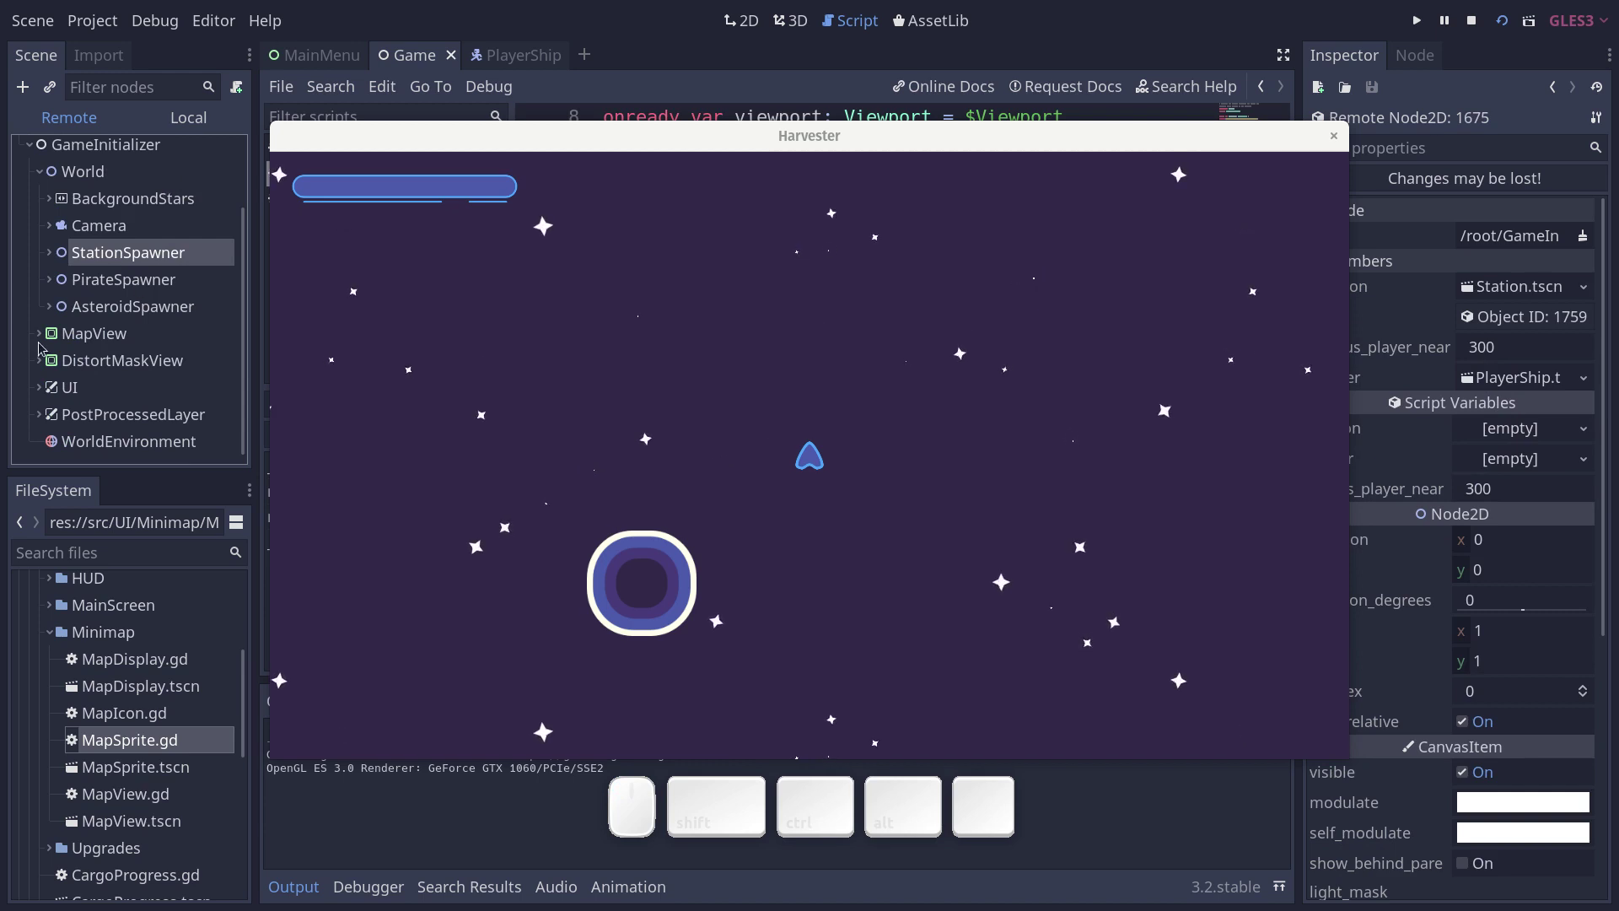
Expand the live MapView, inspect its Viewport and list the MapSprite icons under Sprites.
click(41, 337)
double_click(59, 357)
click(50, 355)
click(65, 412)
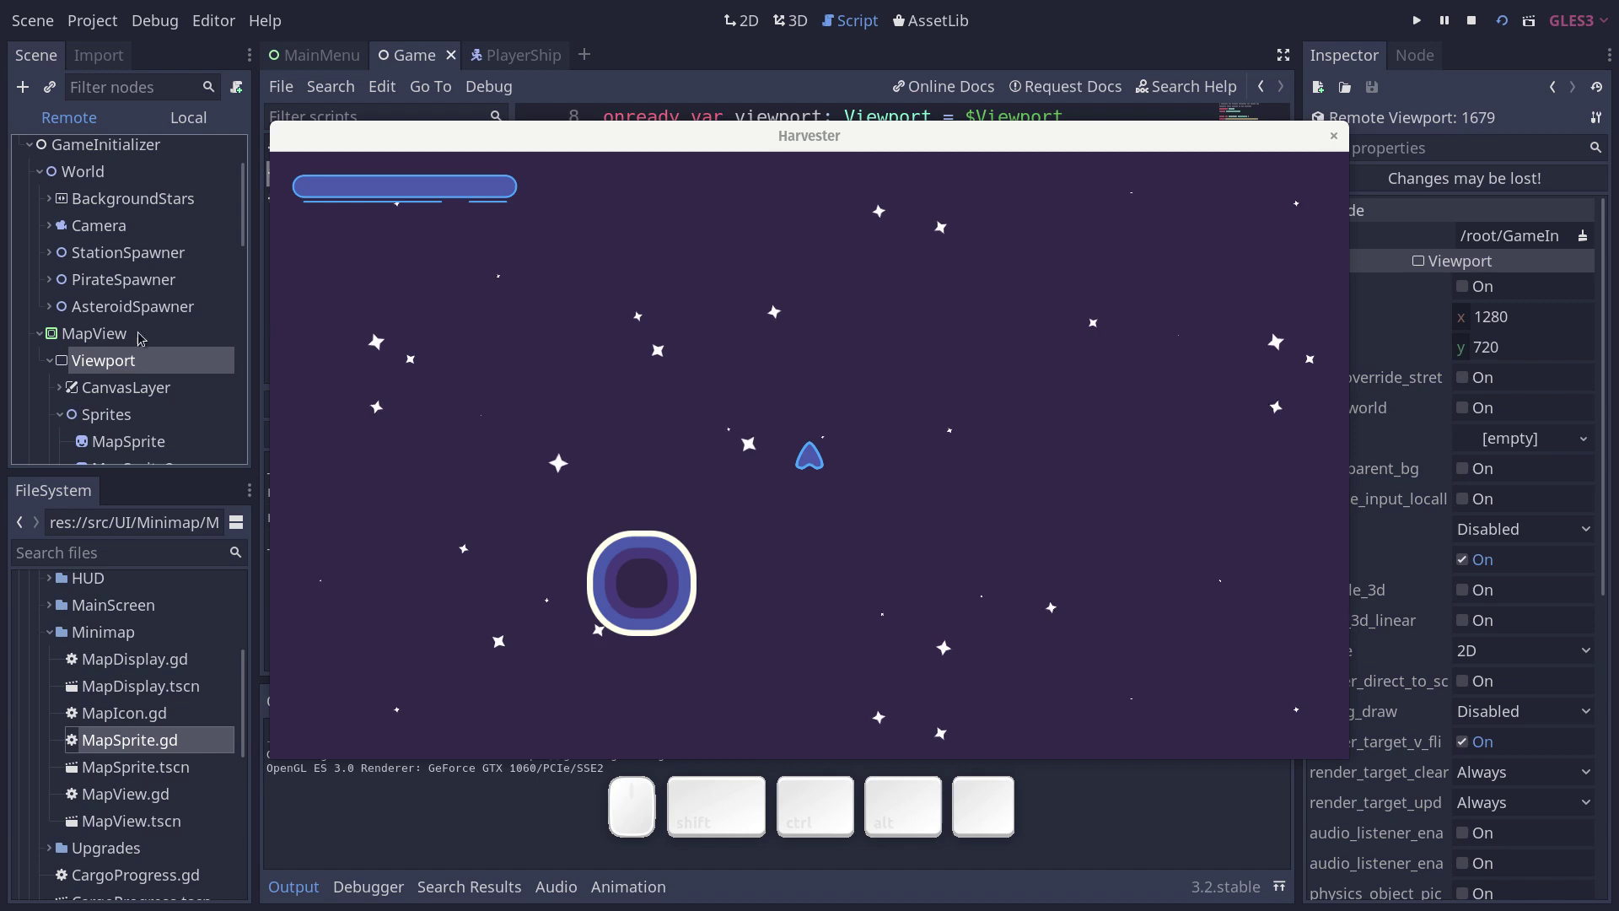
scroll(down, 3)
scroll(down, 3)
scroll(down, 3)
scroll(up, 3)
Back in the game, fly in the minimap view, then return to the normal starfield view.
click(668, 509)
key(m)
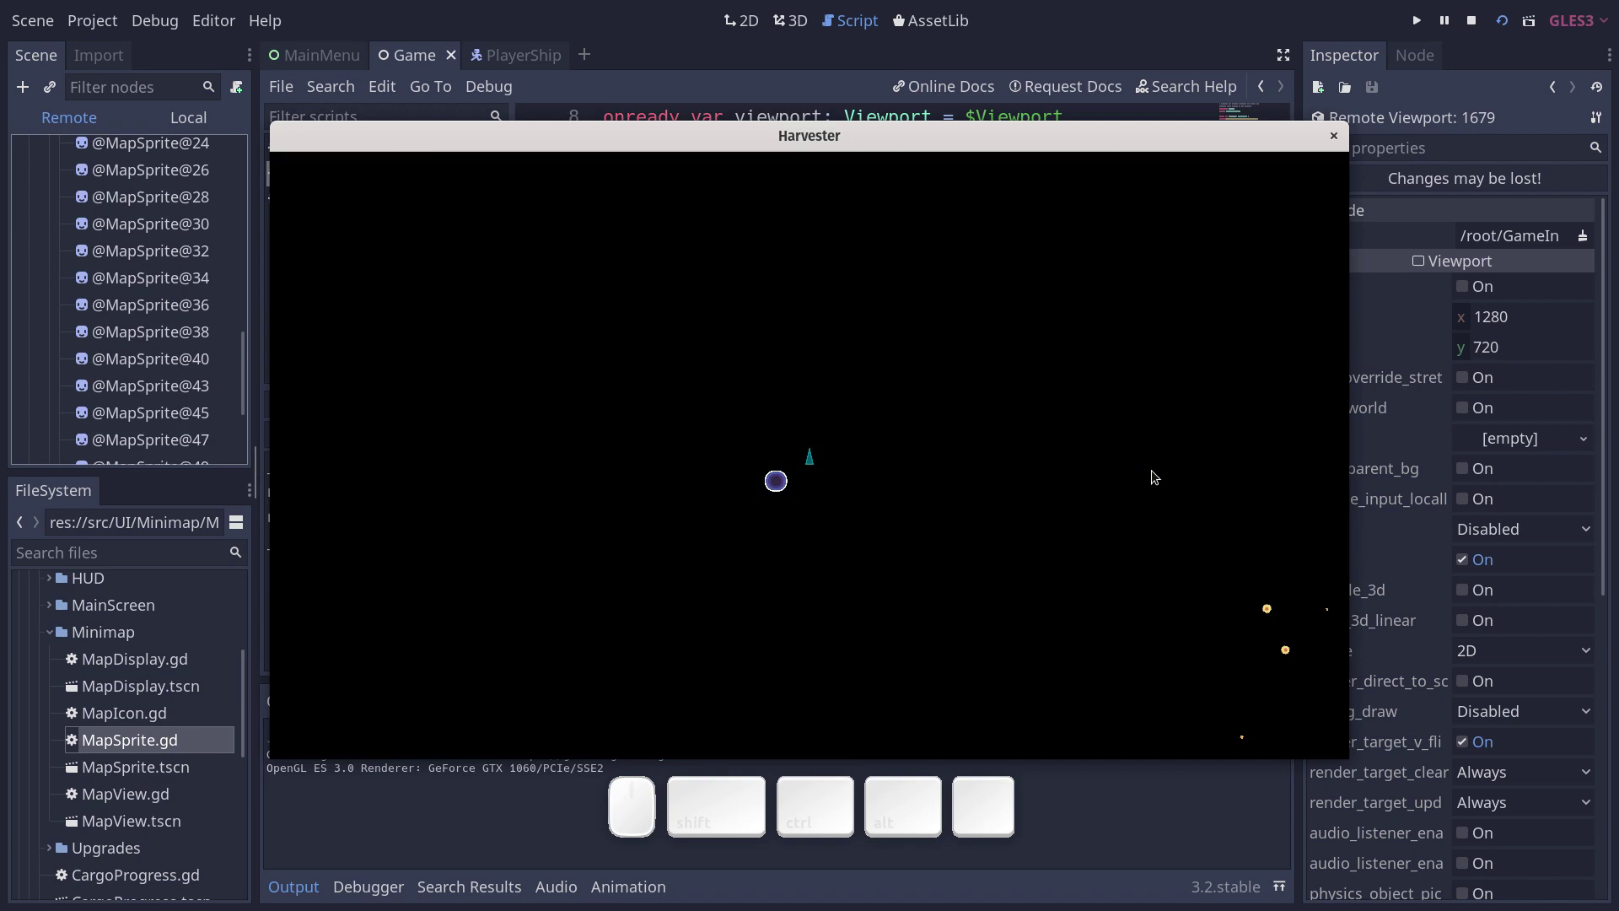
key(d)
key(w)
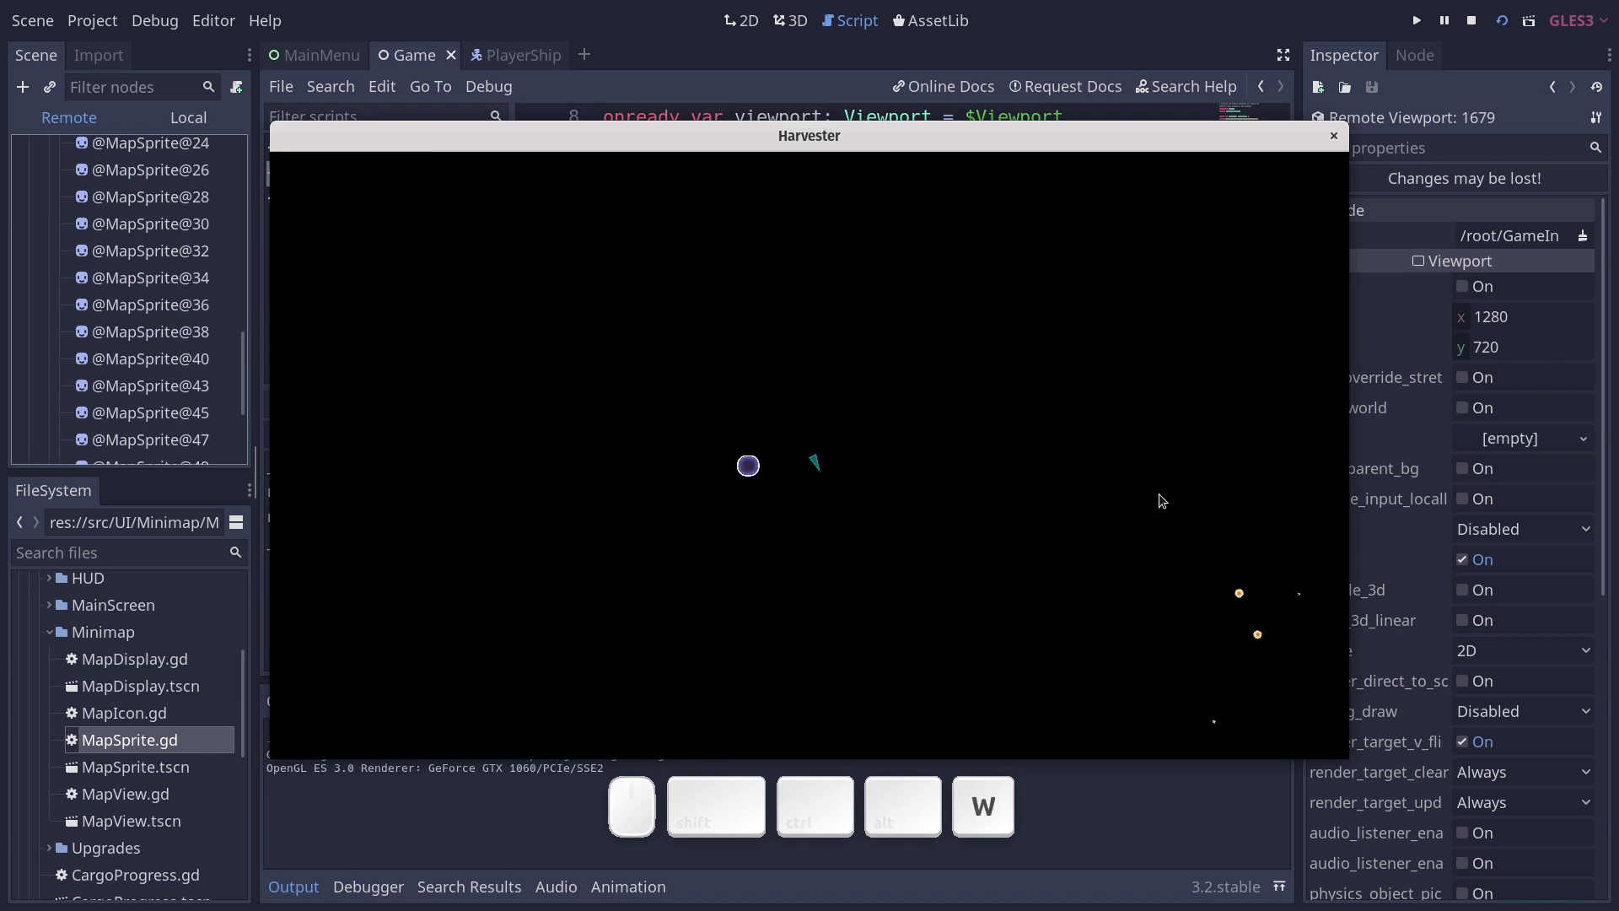
key(a)
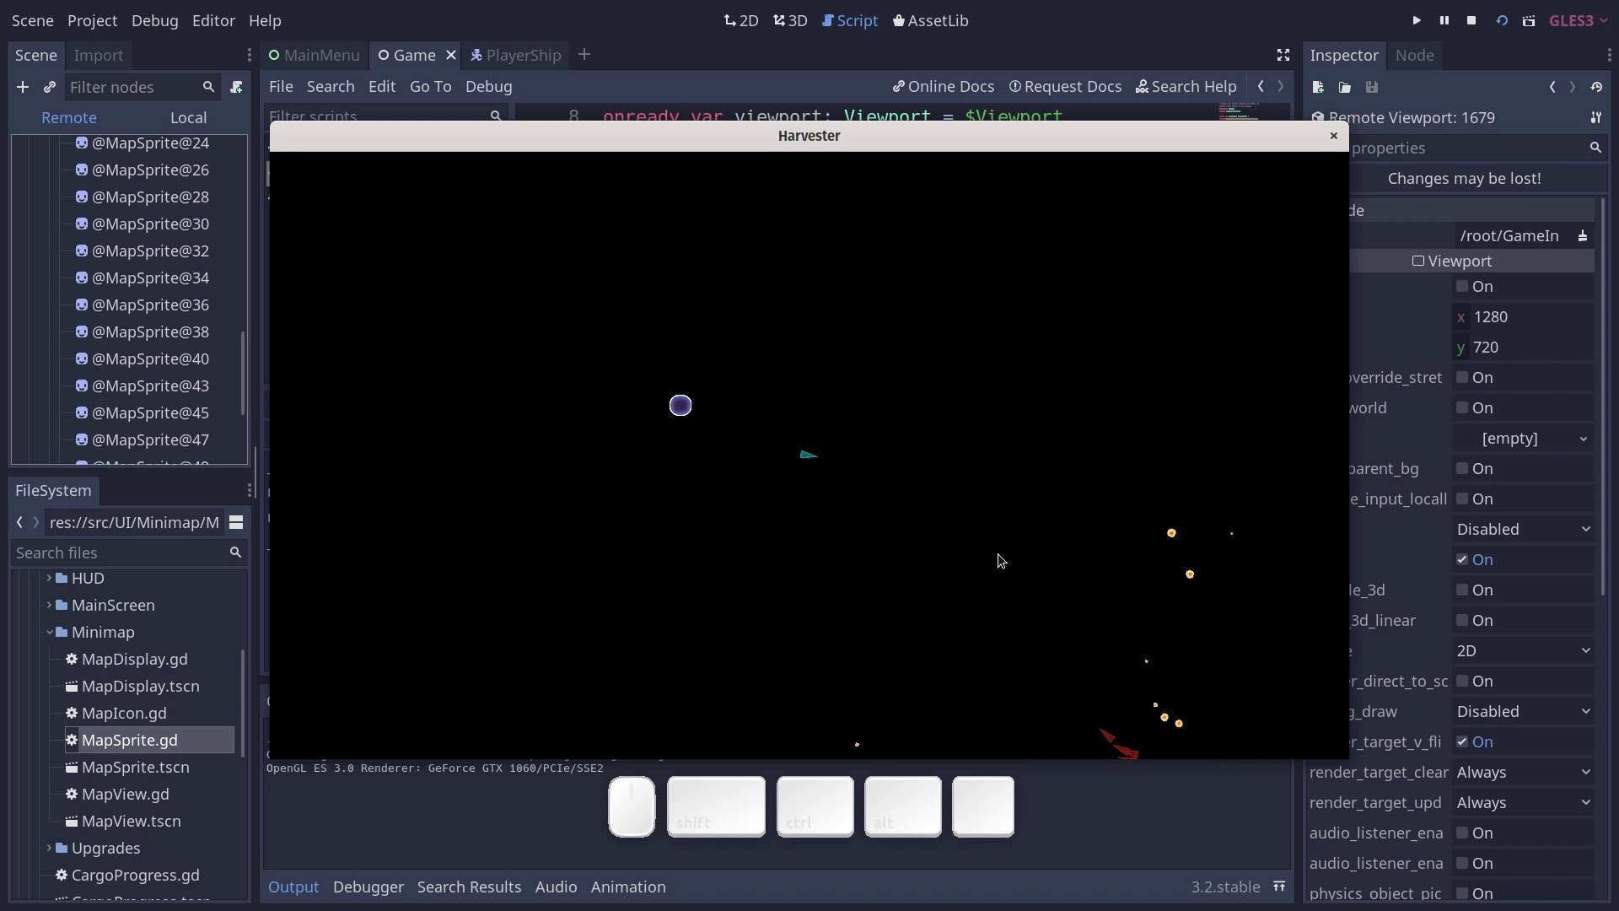
key(m)
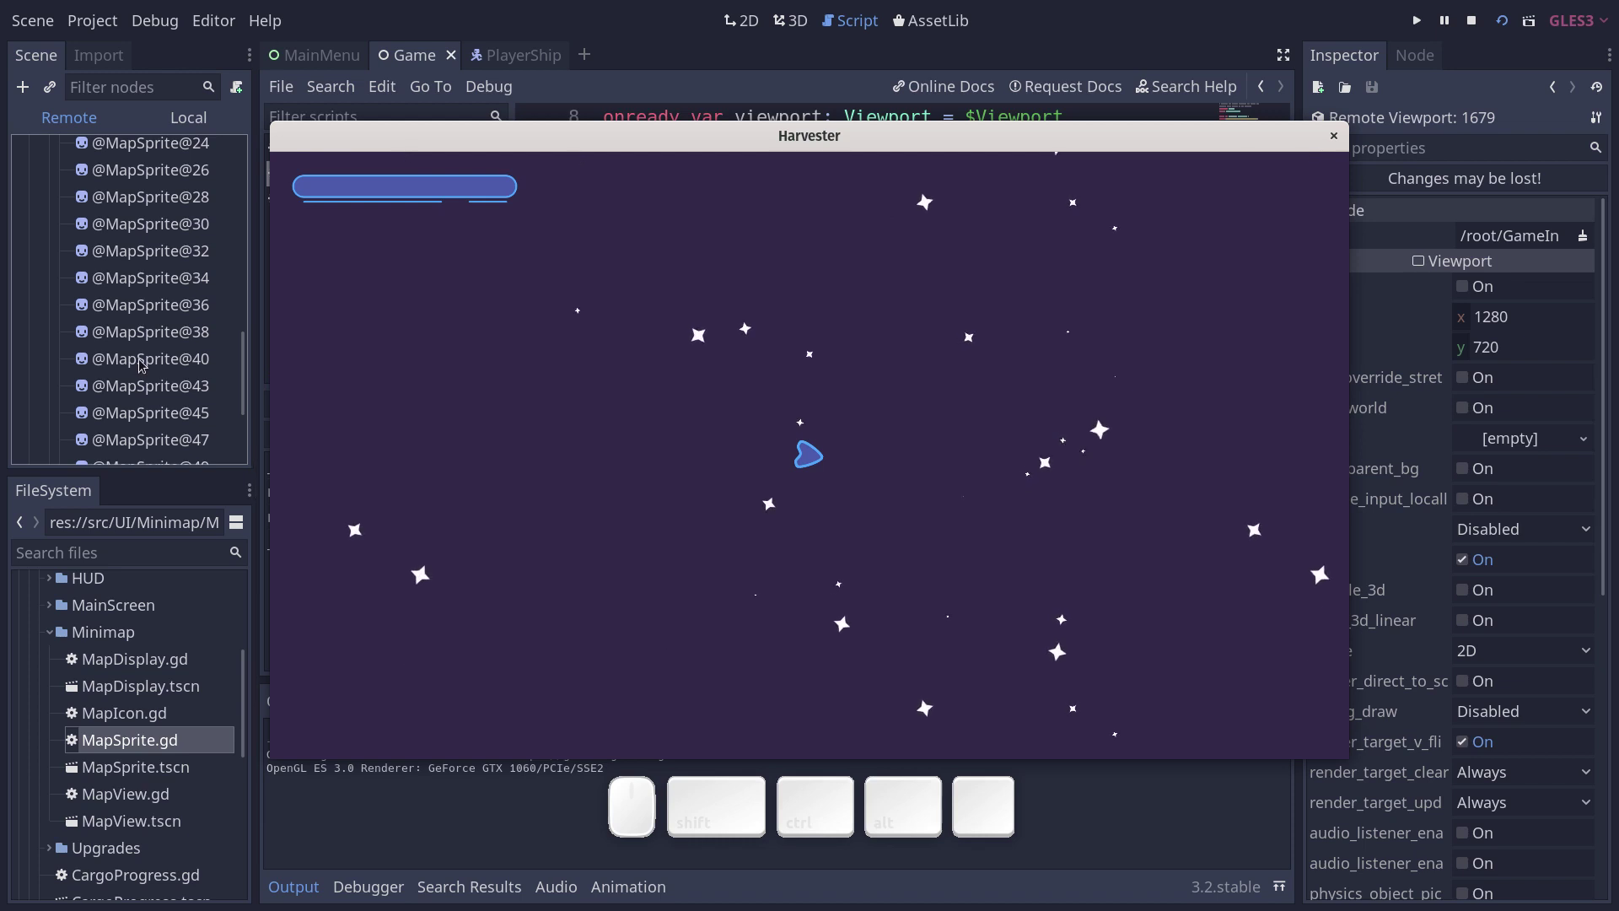
scroll(up, 3)
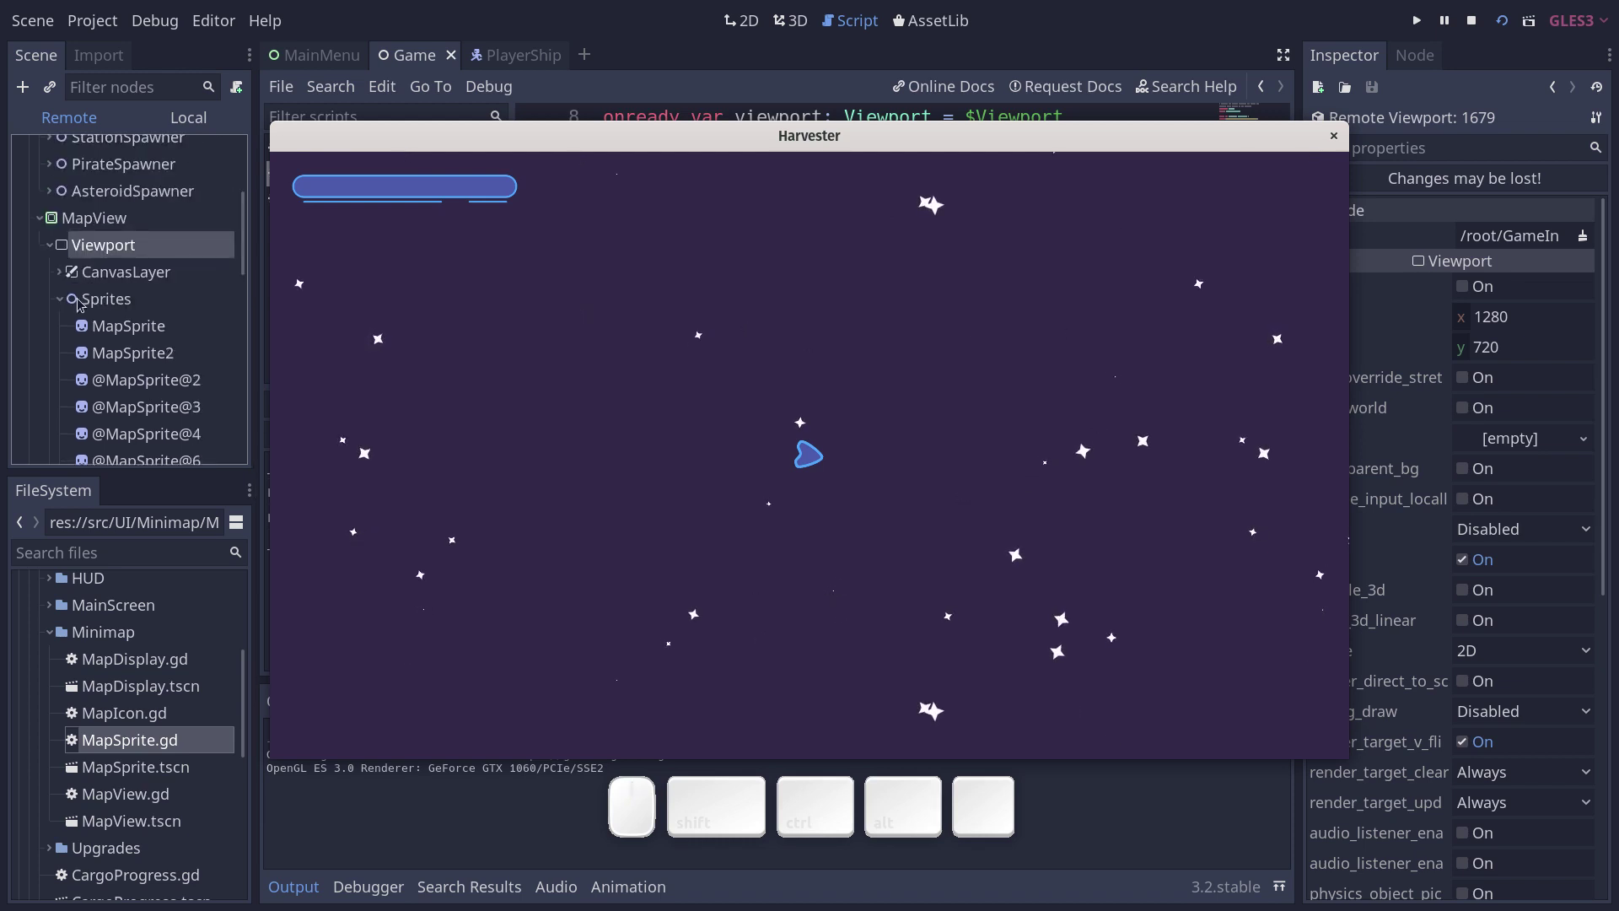
Select the live minimap Camera node and flip the game into the map view and back.
click(67, 293)
click(87, 326)
click(61, 328)
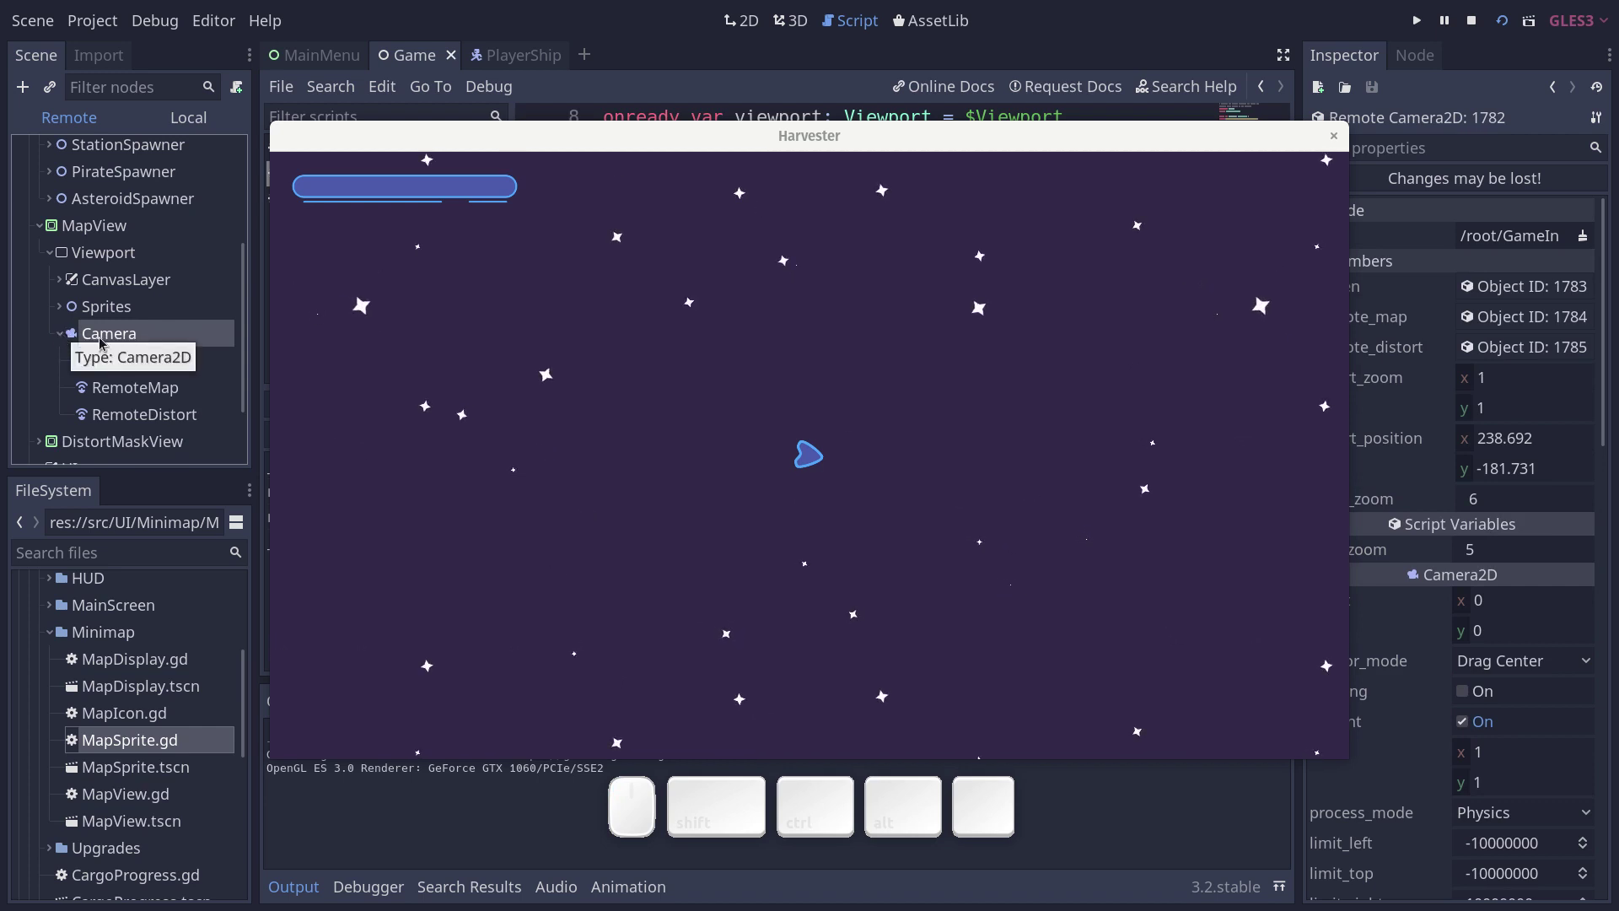
click(785, 400)
key(m)
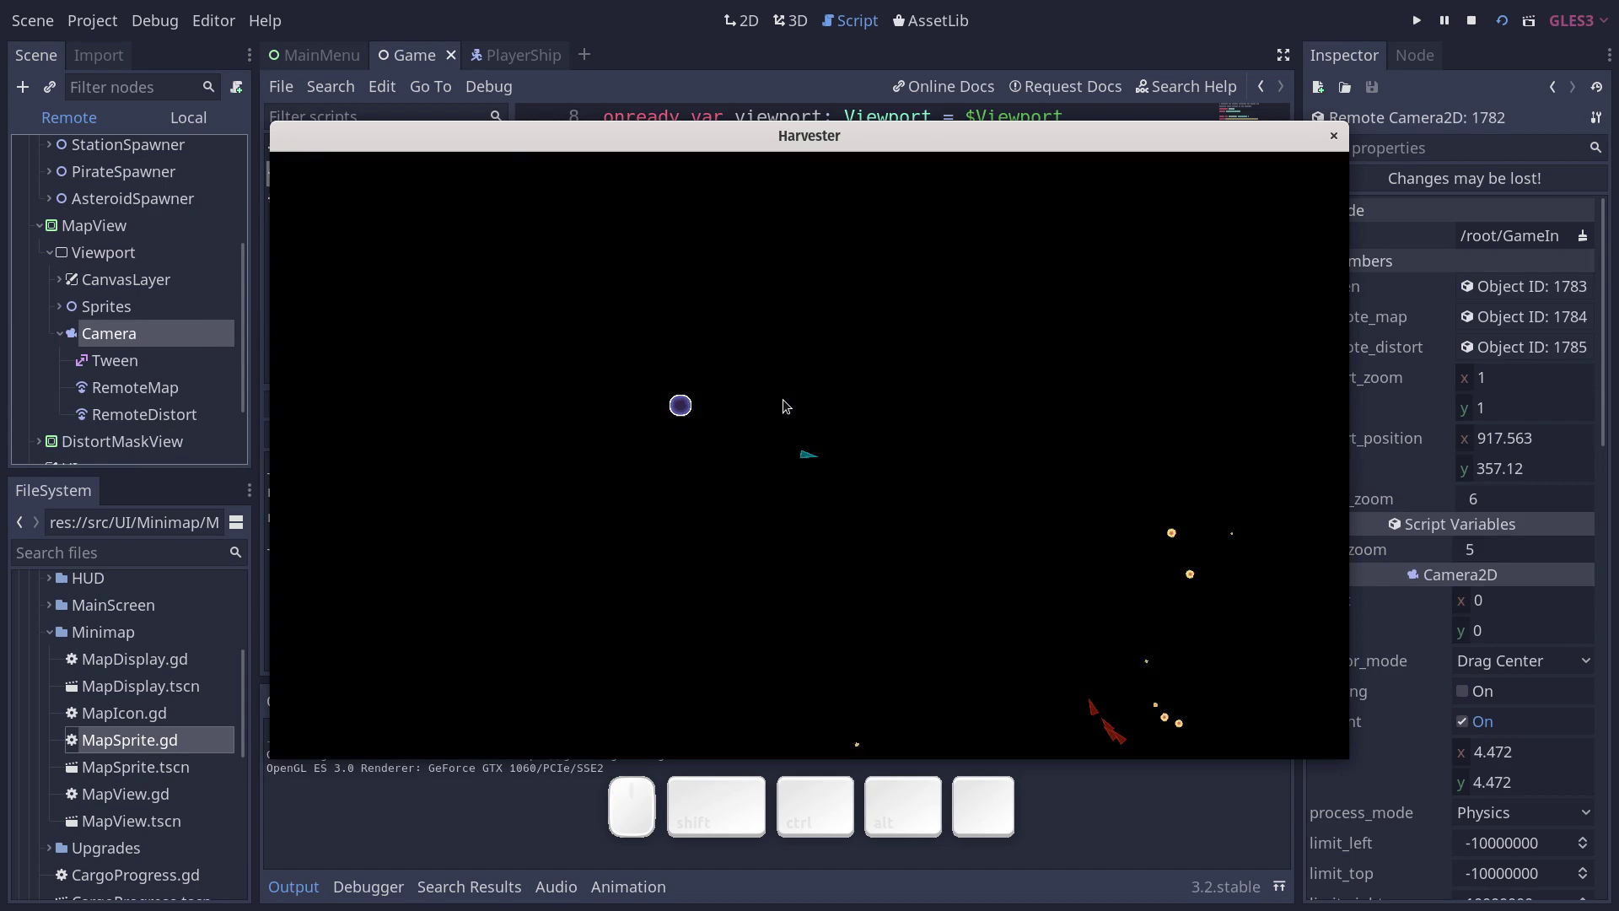
key(m)
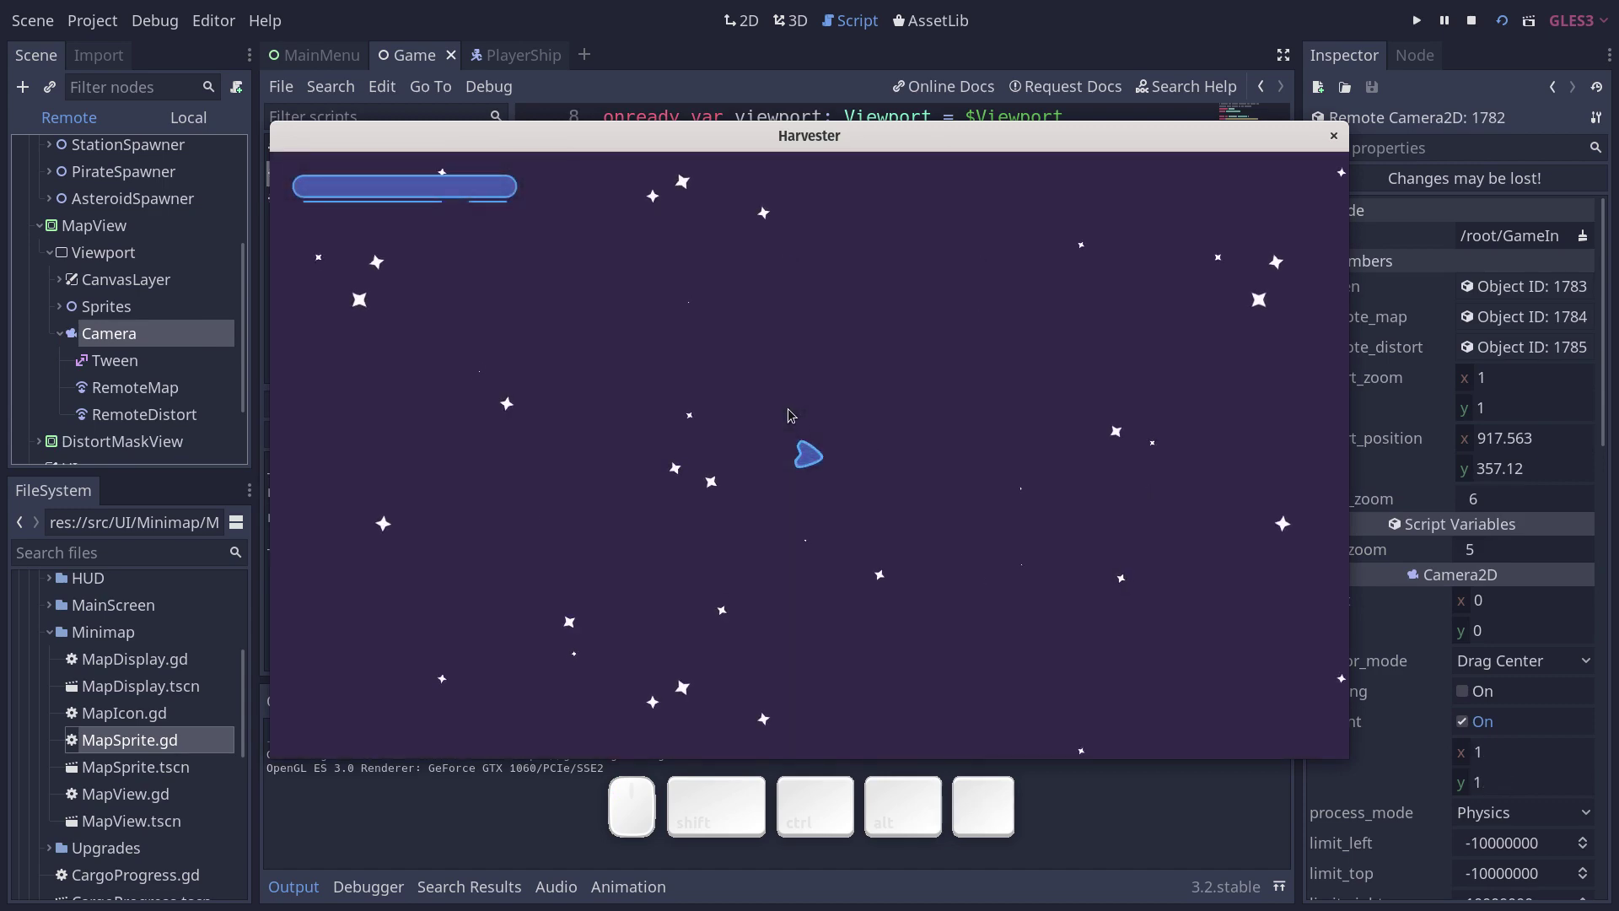
Toggle the map key repeatedly while the ship flies in the running game.
key(m)
key(m)
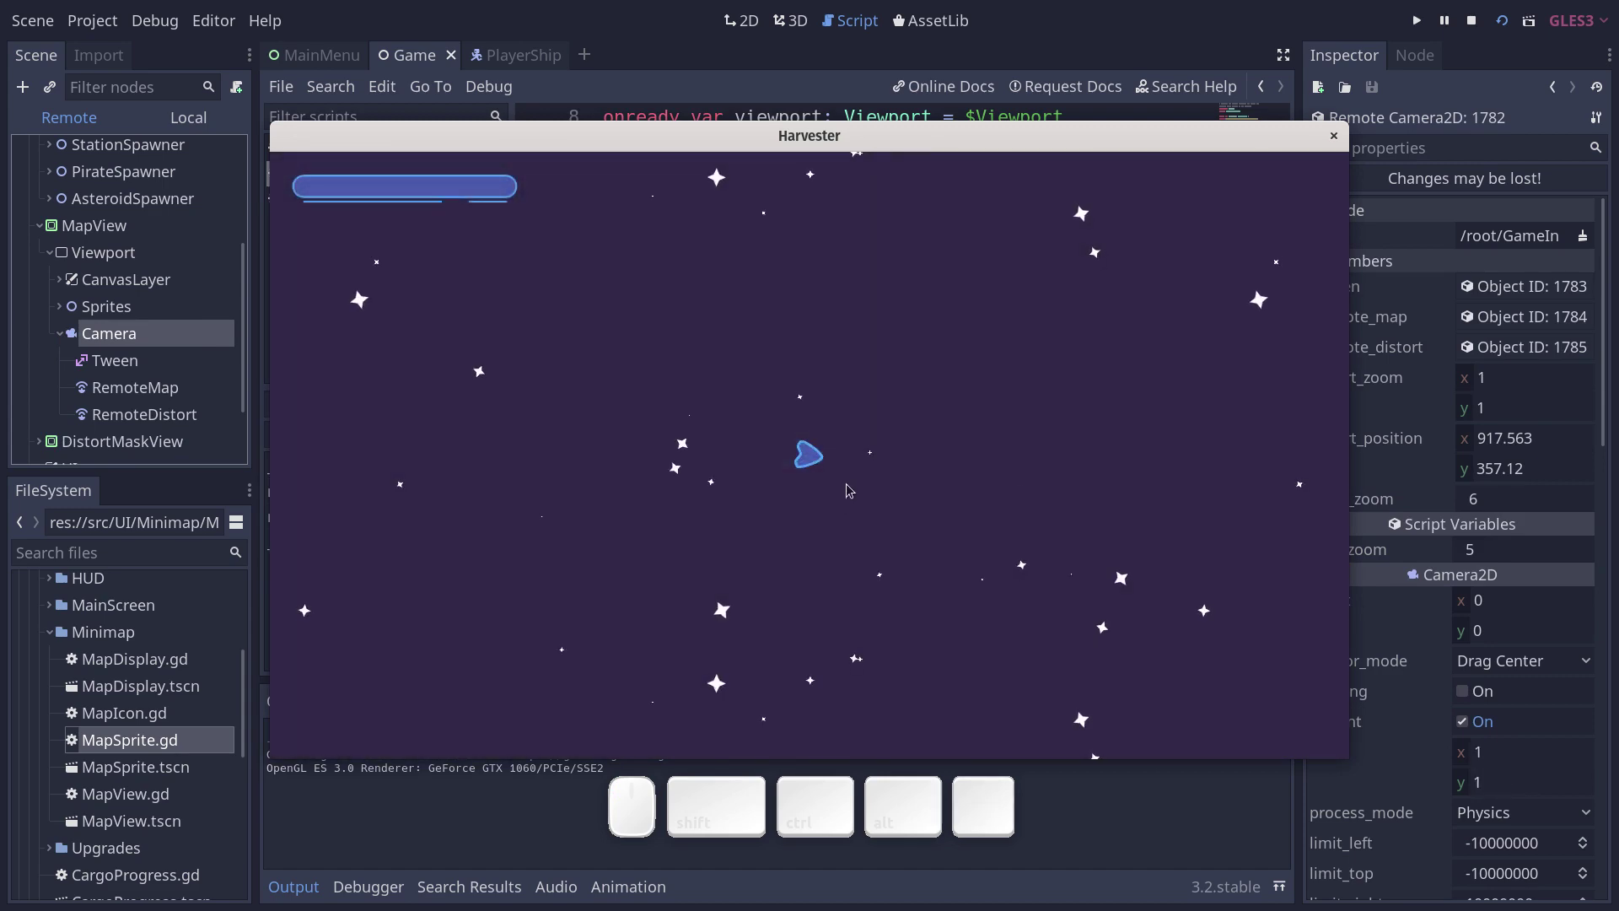
key(m)
key(m)
key(m)
key(m)
Inspect the running game's Camera and Tween nodes in the remote tree.
click(150, 363)
click(139, 397)
click(142, 407)
click(142, 370)
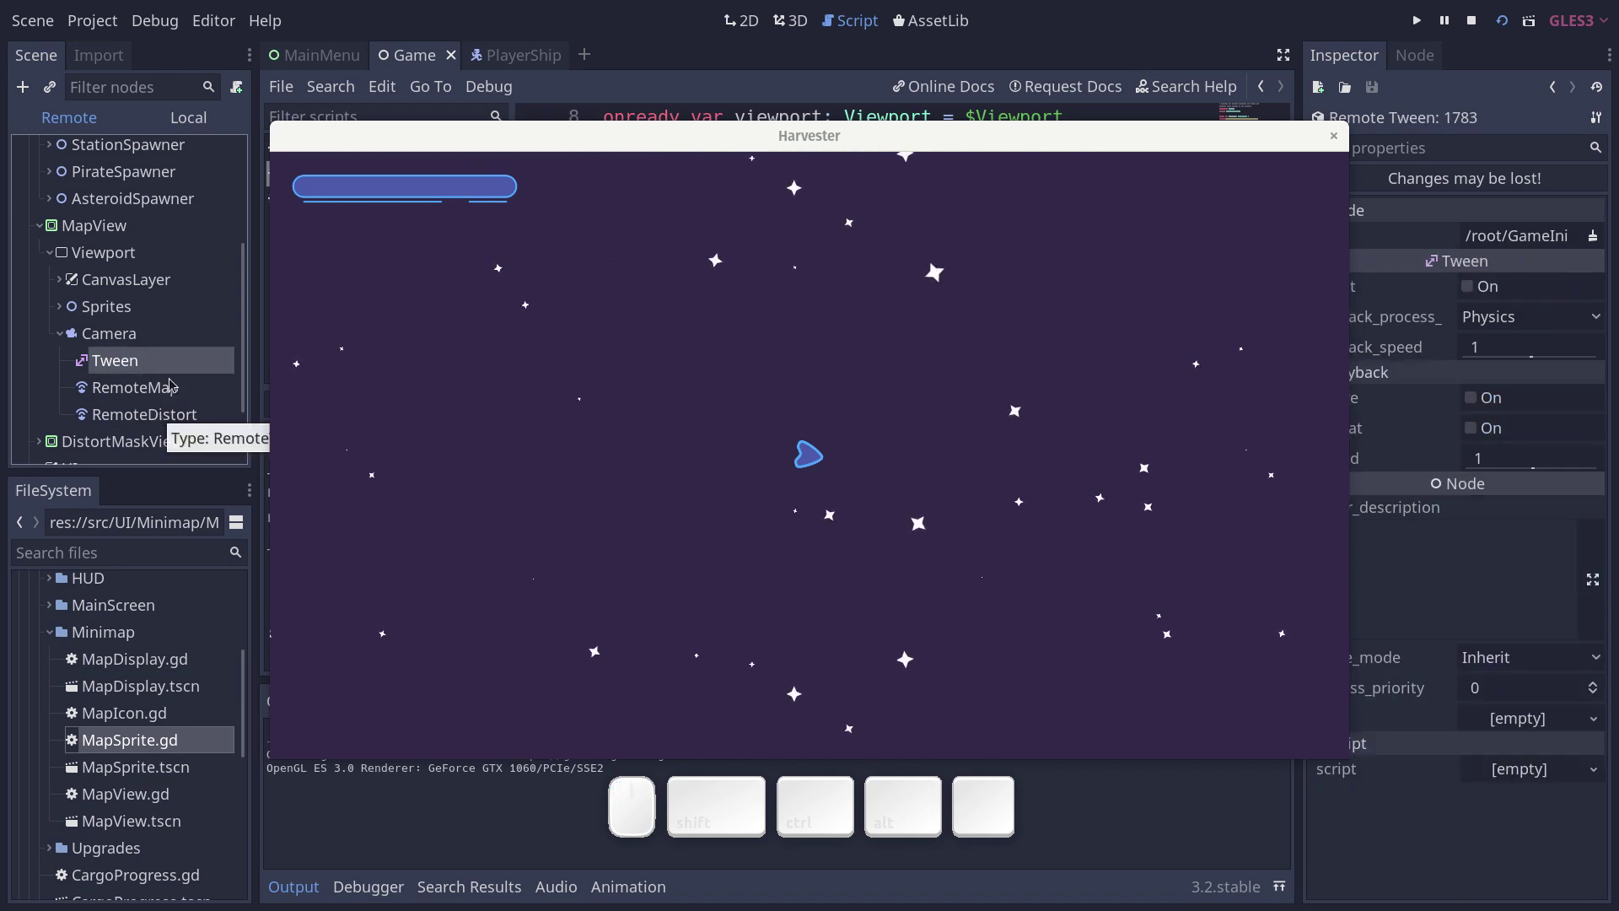
click(172, 355)
click(168, 411)
click(169, 367)
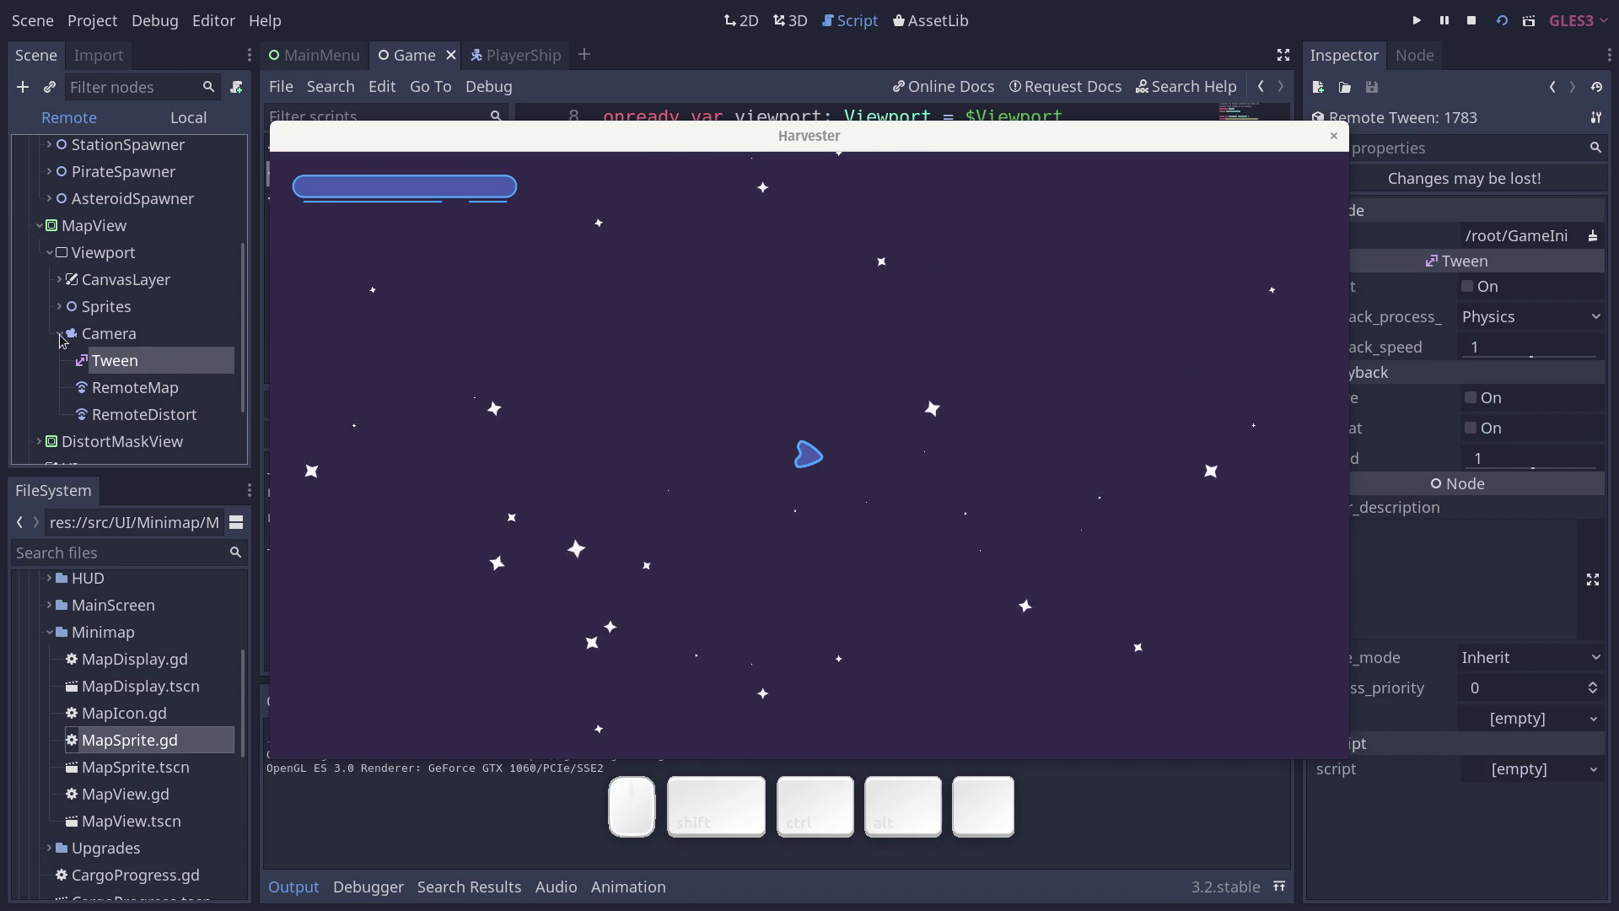
Inspect the live MapView node while toggling the map, then expand CanvasLayer to reveal BlackBackground.
key(m)
click(806, 378)
key(m)
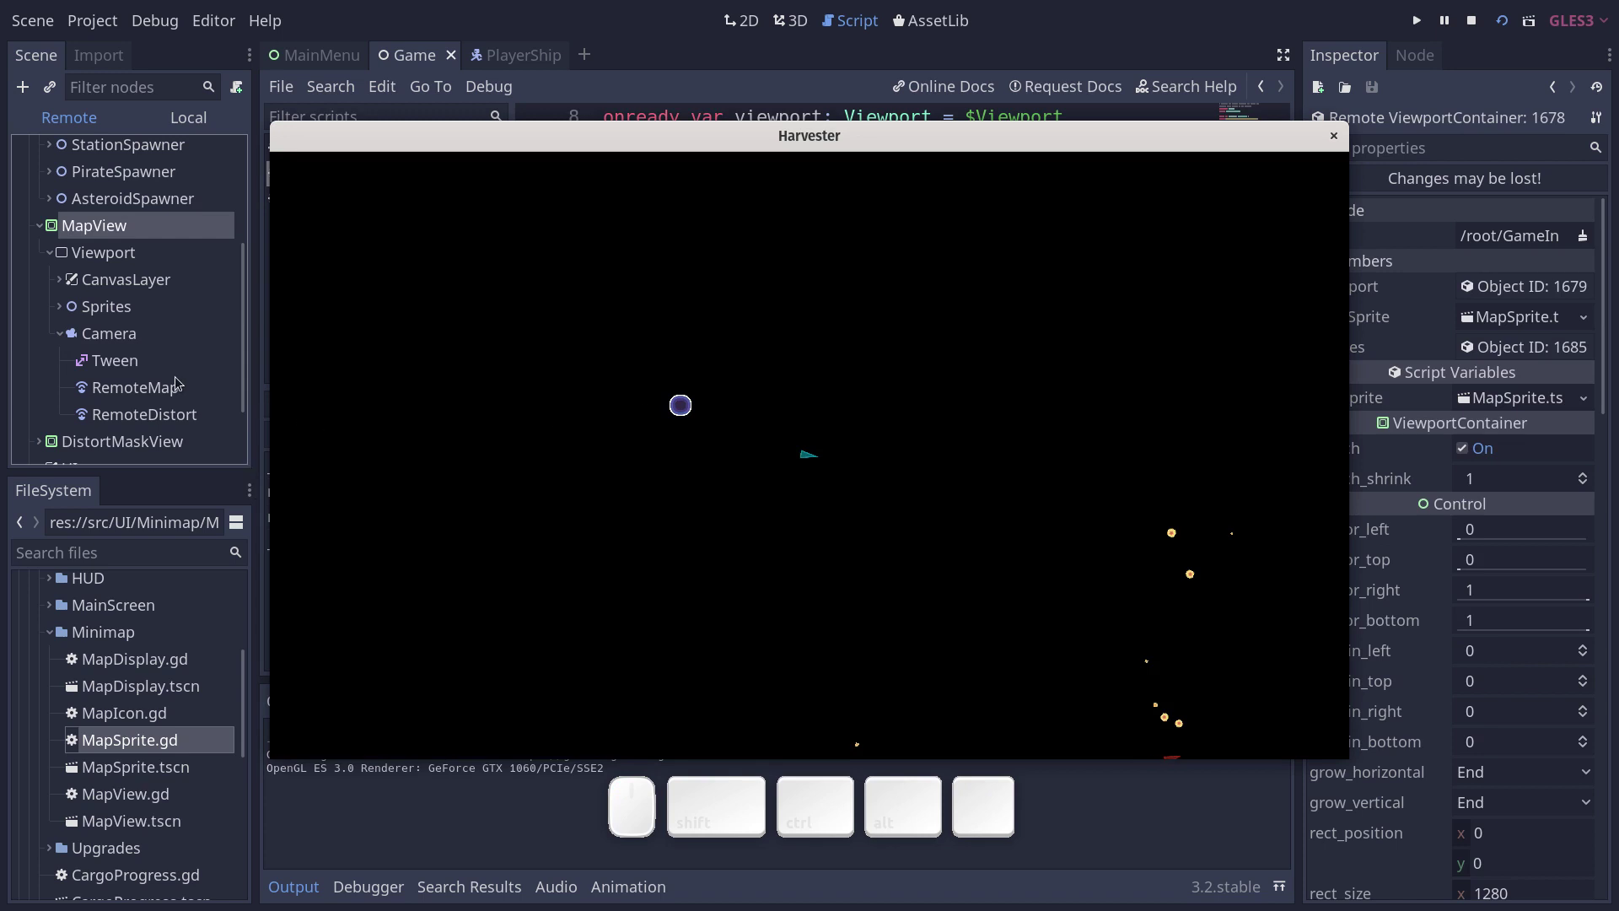
click(844, 433)
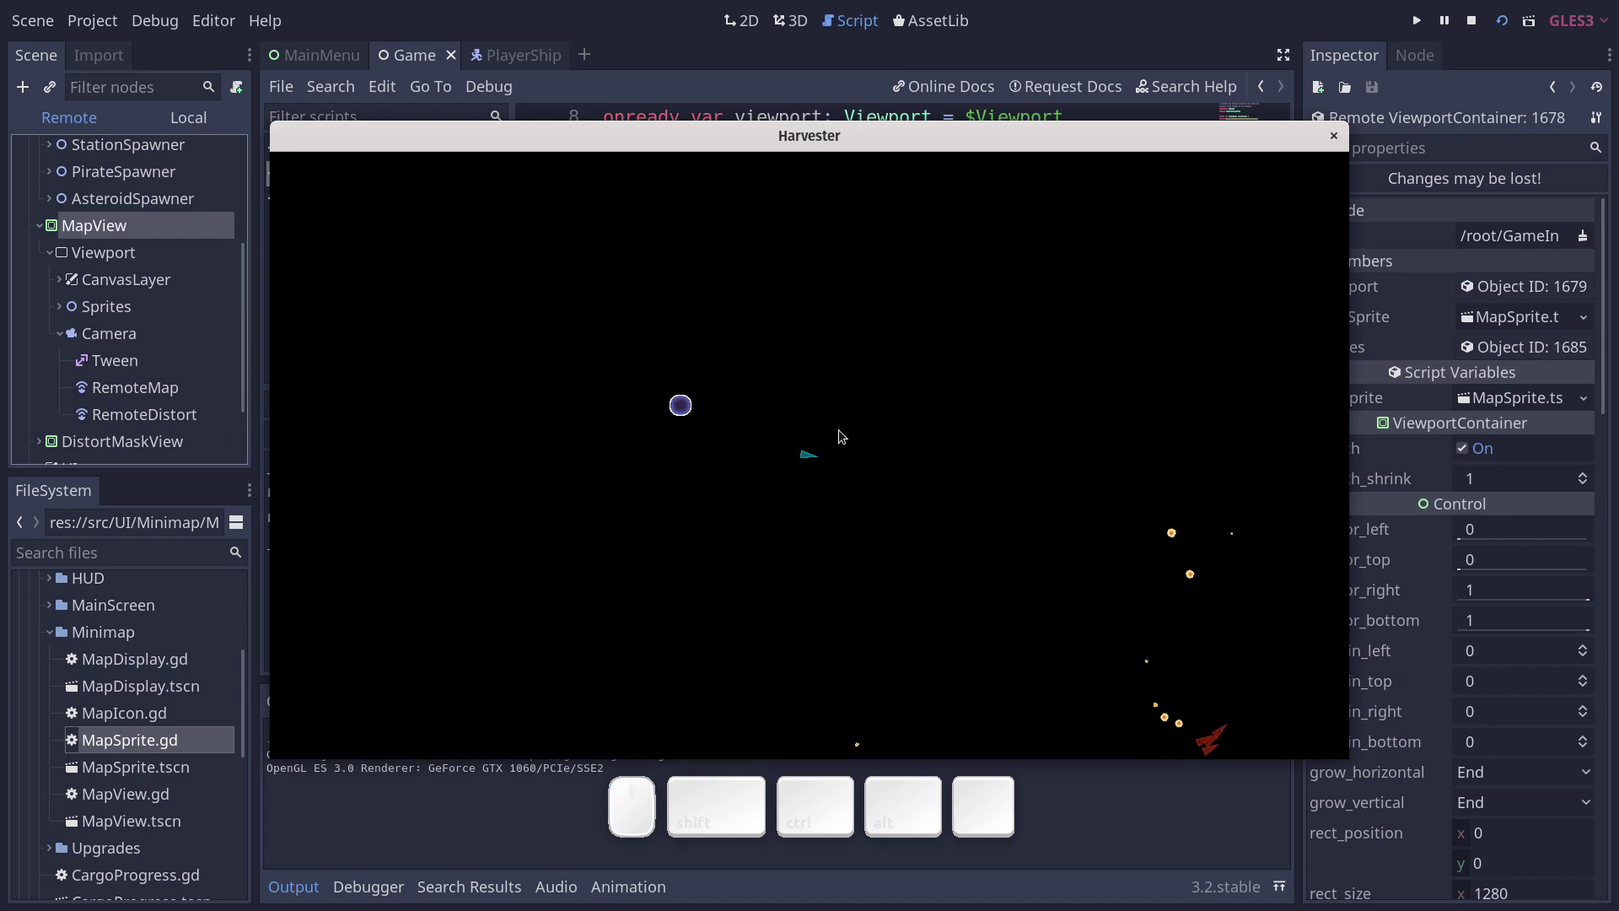
key(m)
click(62, 279)
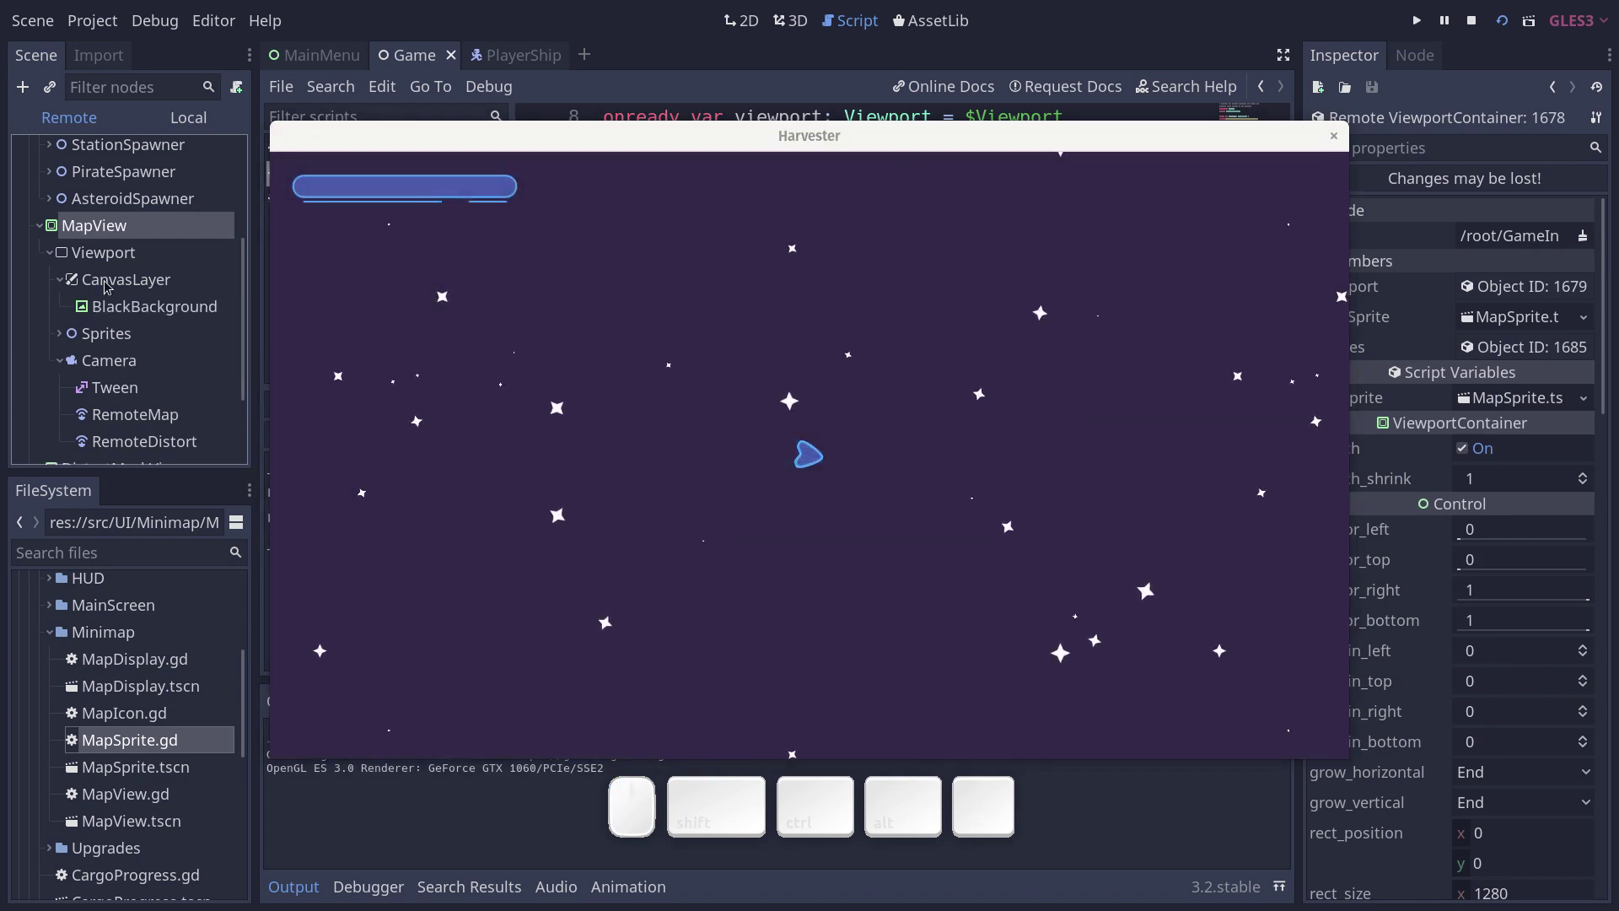
Stop the game and open MapView.tscn for editing, tidying its node tree.
key(F8)
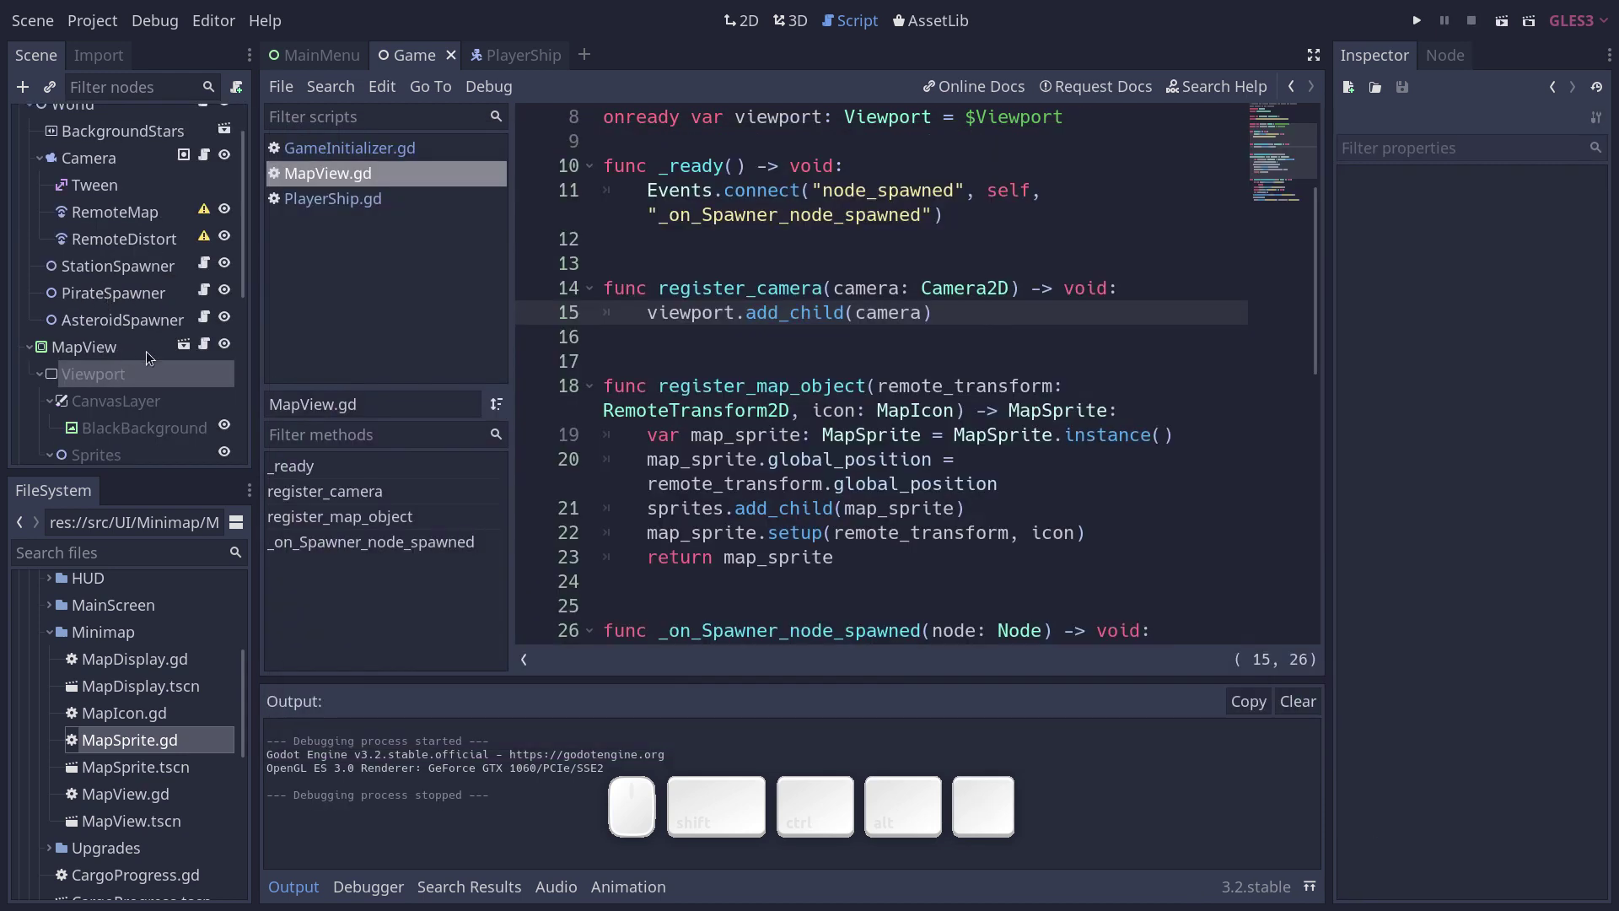
click(190, 337)
click(144, 260)
drag(141, 299, 138, 278)
key(shift+Delete)
click(122, 208)
click(144, 170)
Inspect BlackBackground and CanvasLayer (layer -100), then switch to the PlayerShip scene and bring up Quick Open Script.
click(150, 208)
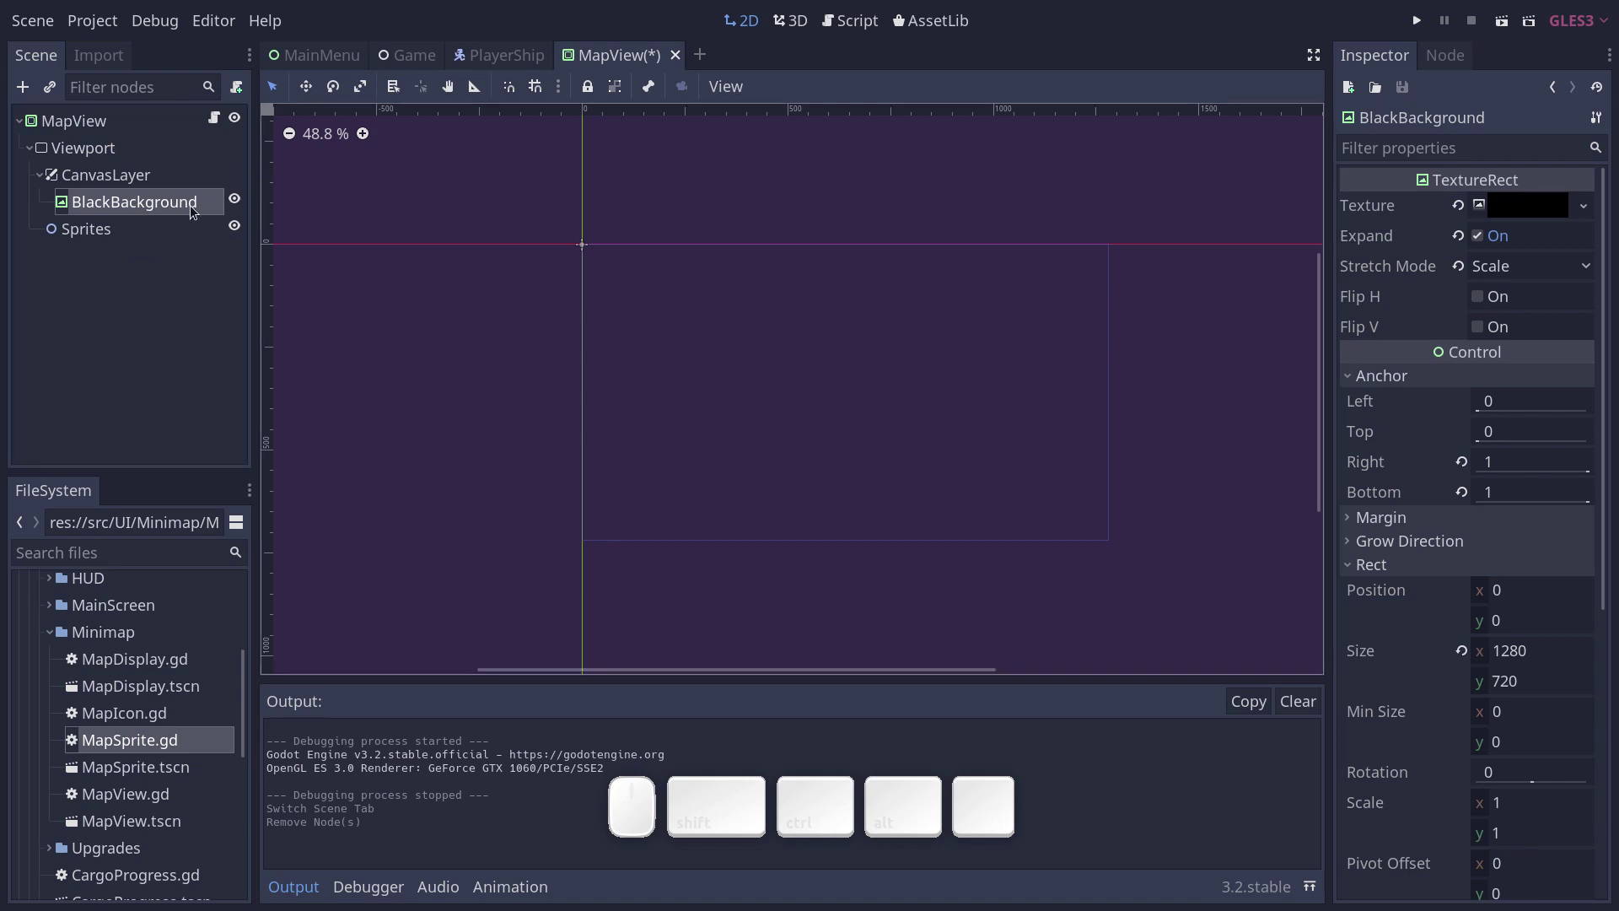
click(184, 178)
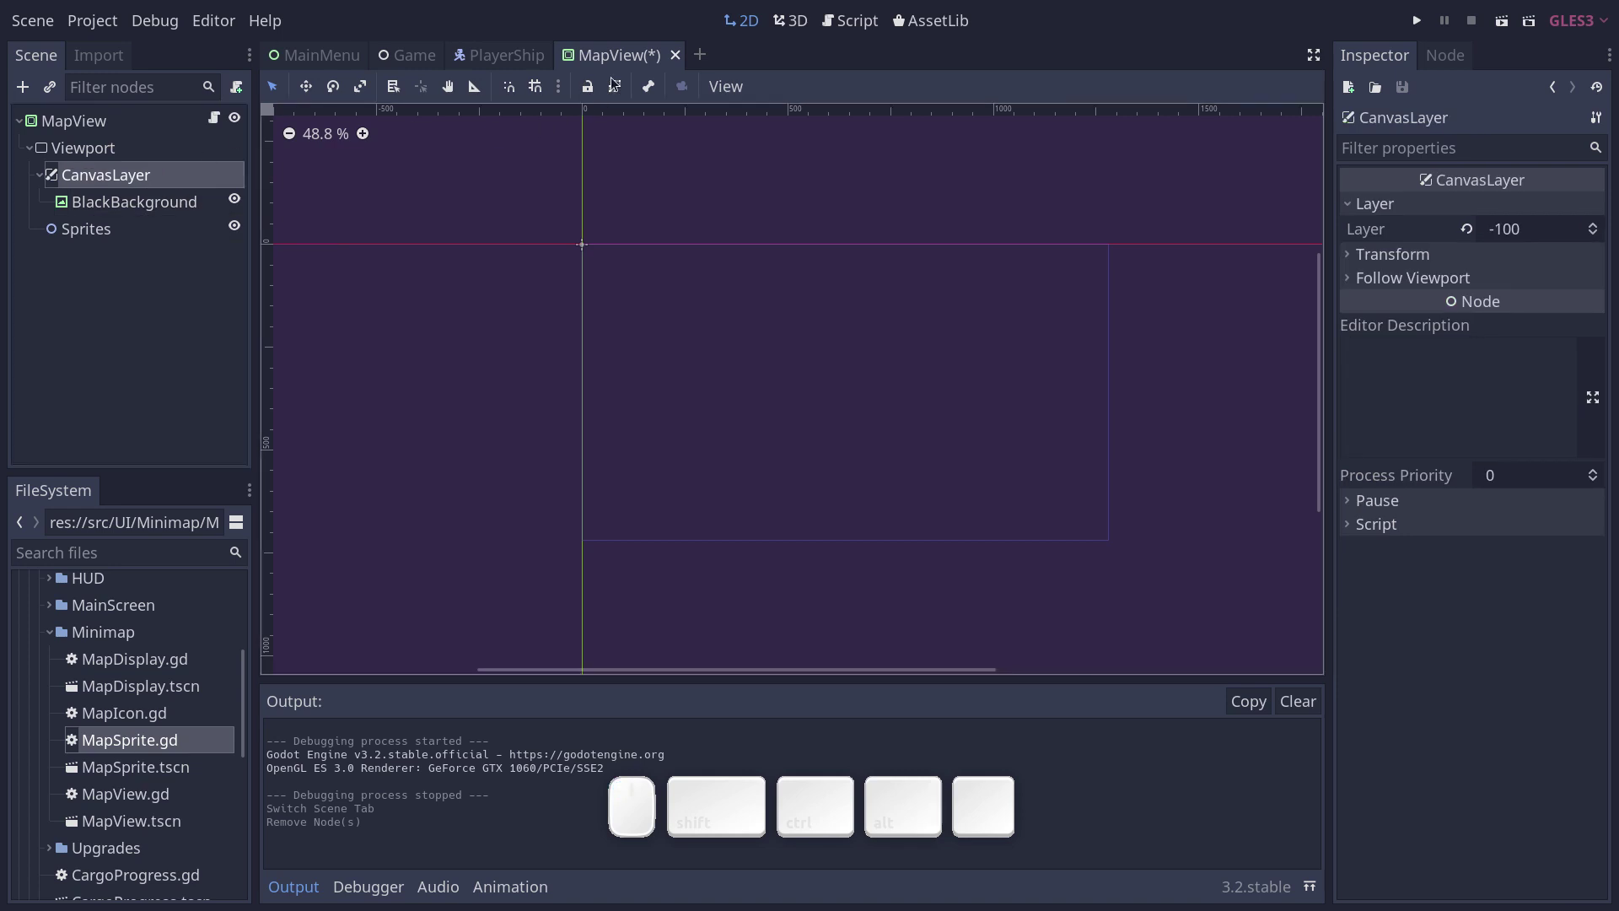
key(ctrl+s)
middle_click(609, 59)
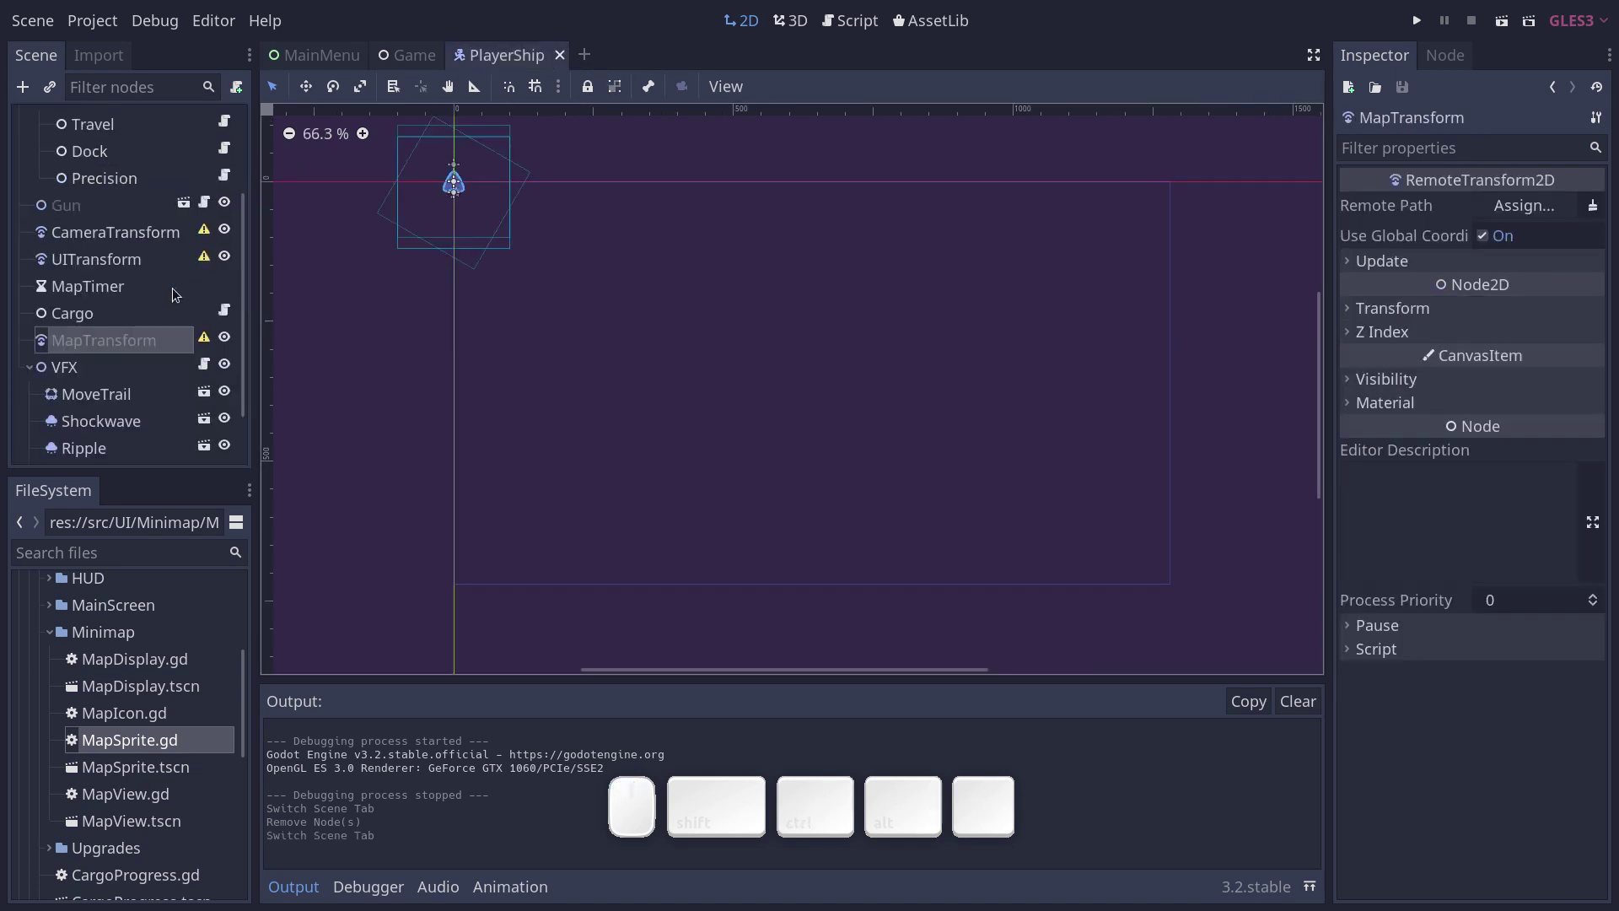
scroll(up, 3)
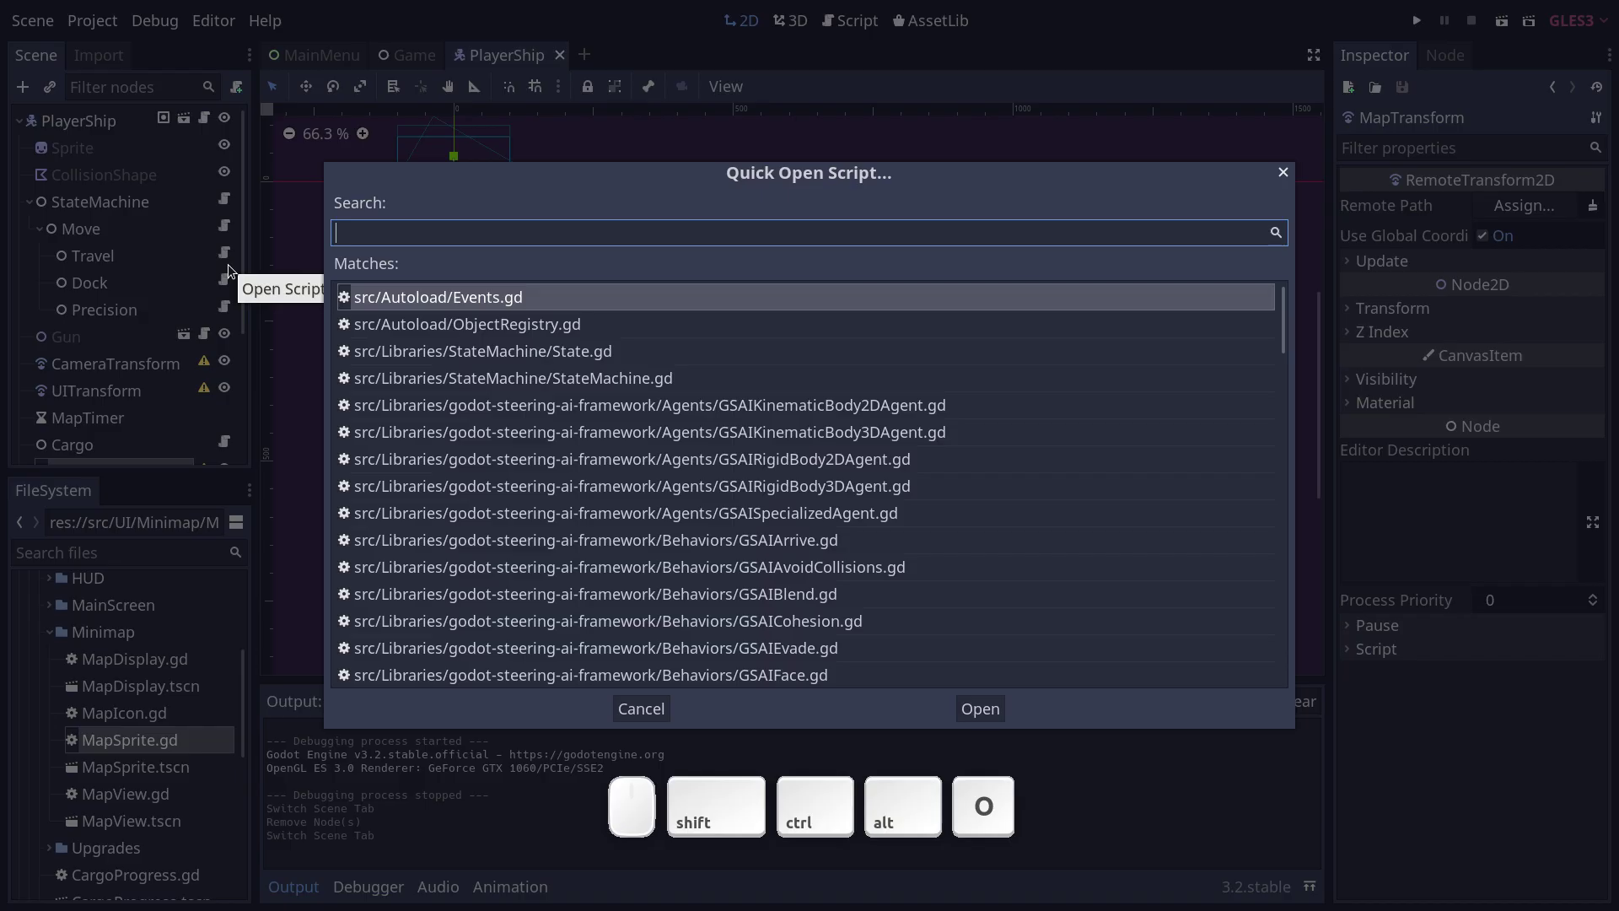
Open Events.gd, search all files for map_toggled and jump to its emitter in MapDisplay.gd.
key(ctrl+shift+alt+Return)
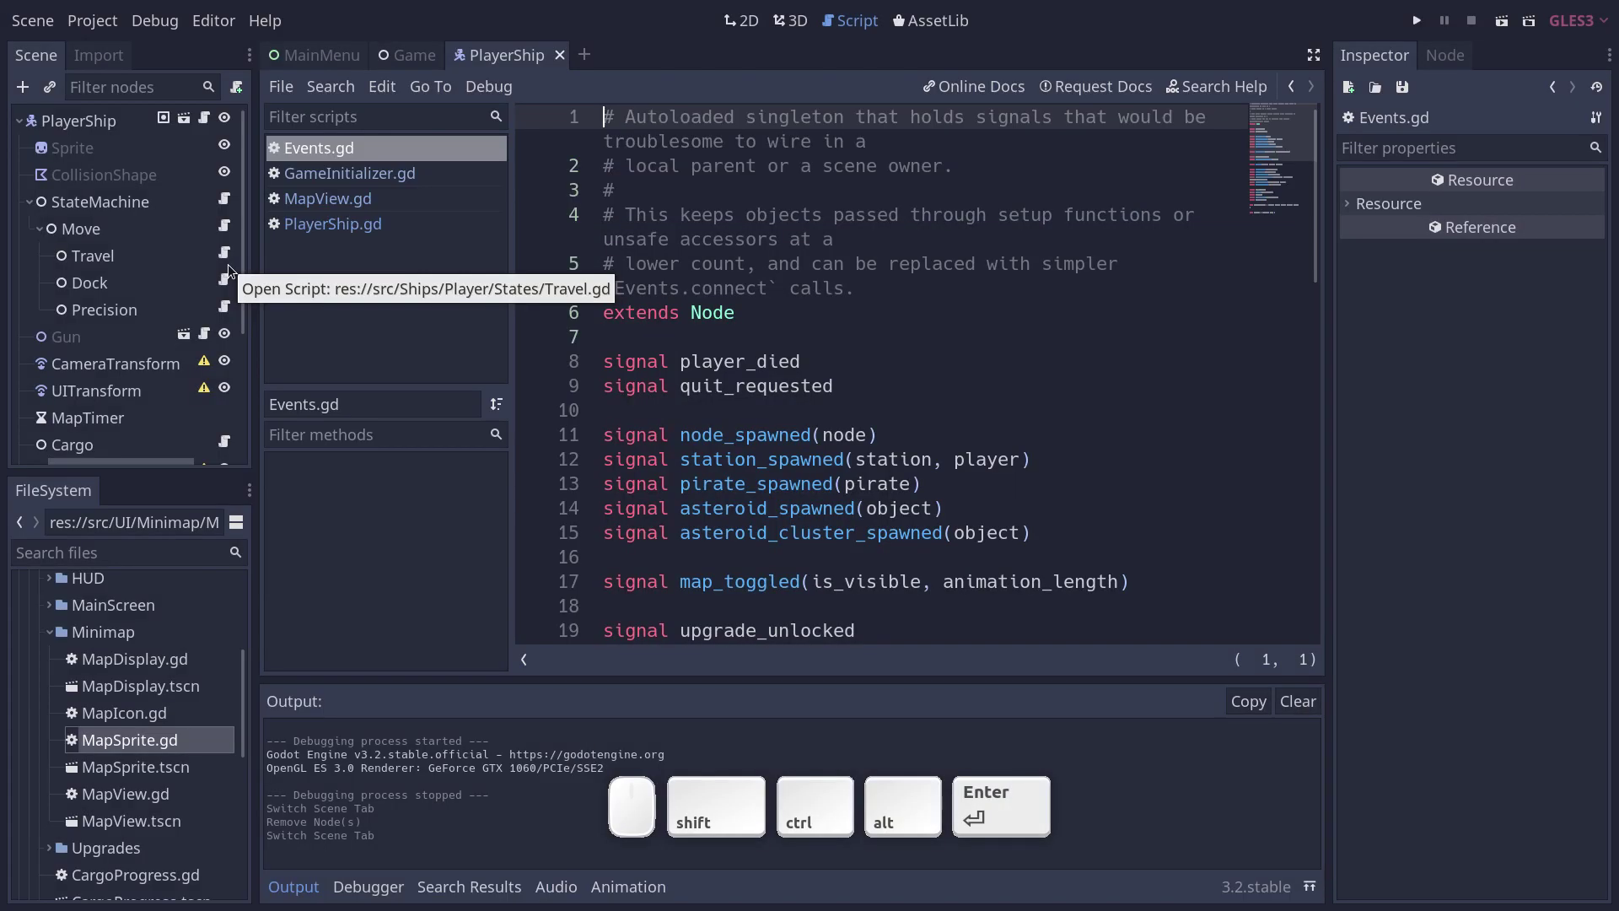
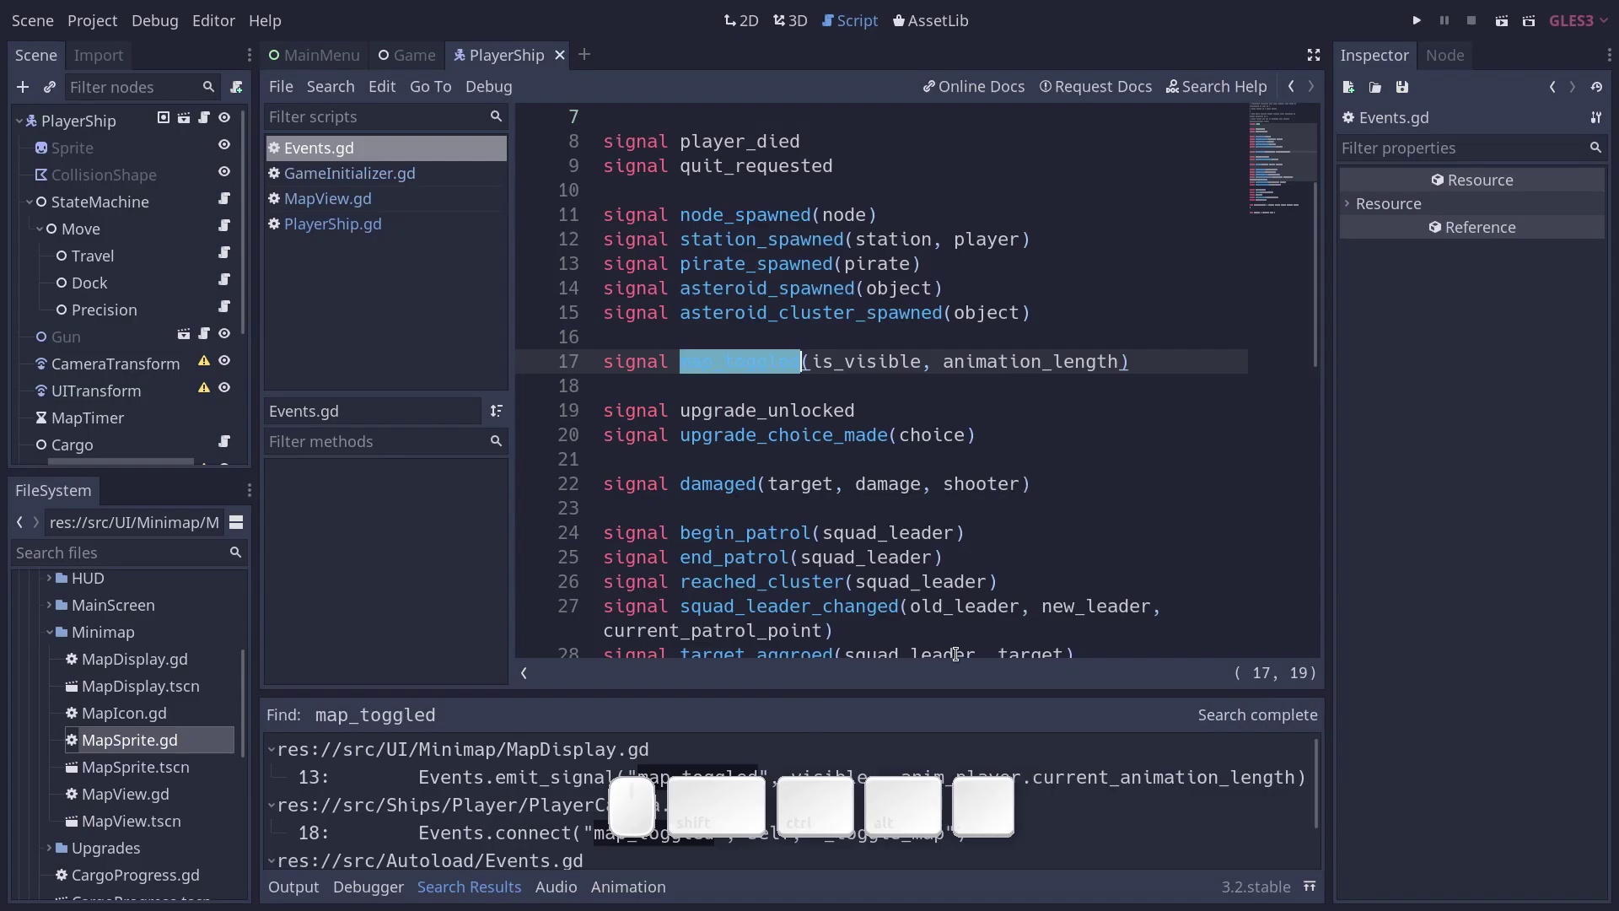
click(1315, 884)
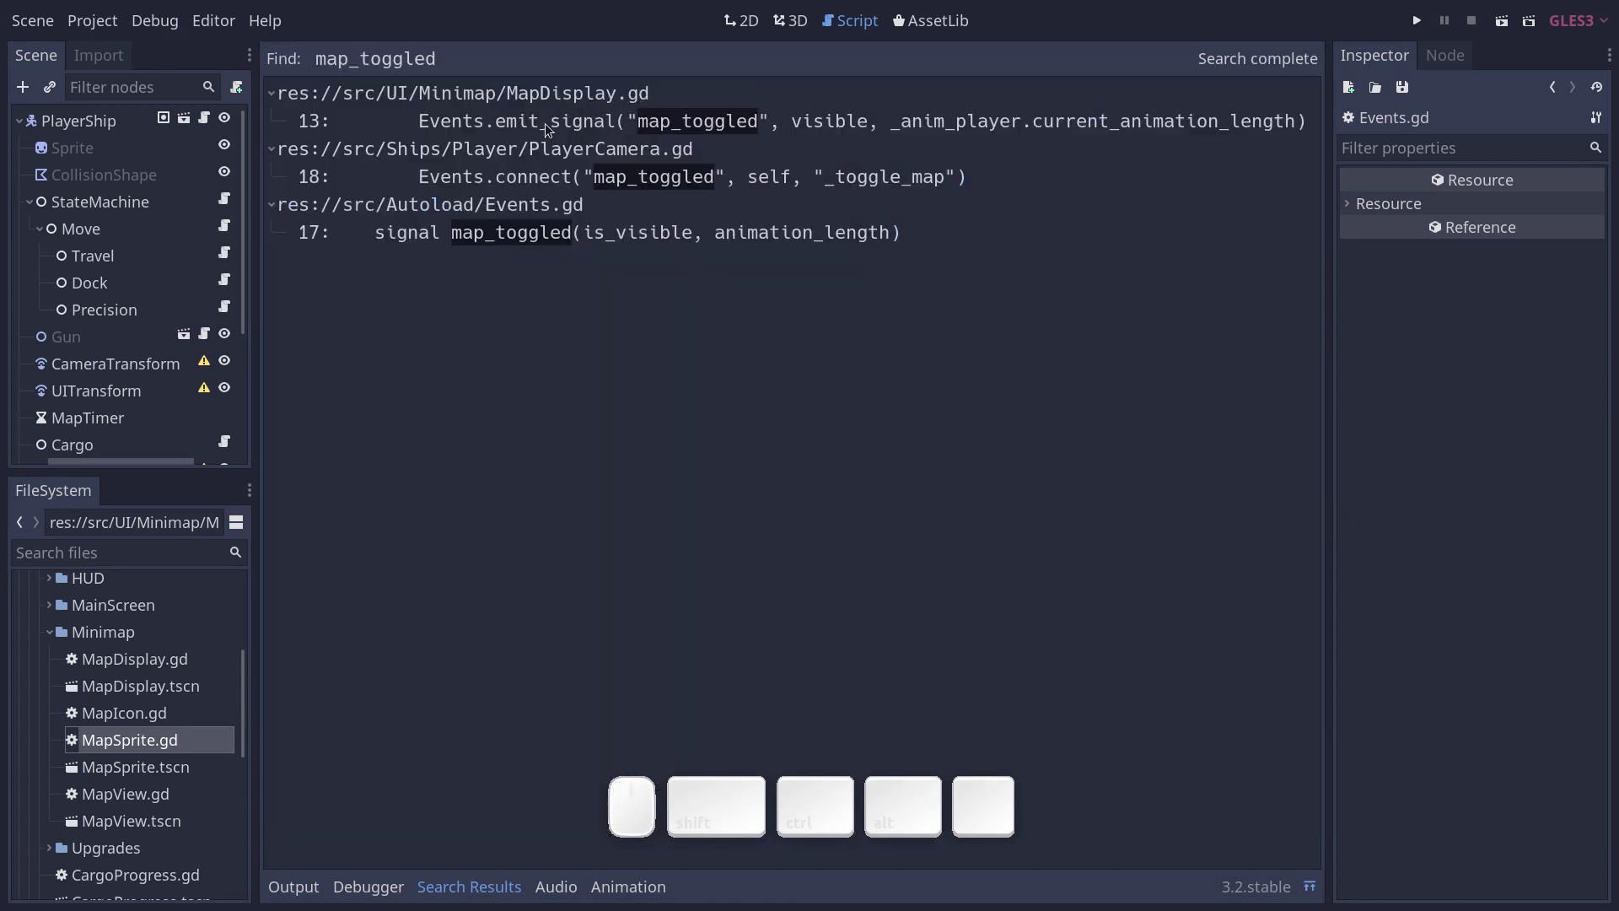
click(557, 120)
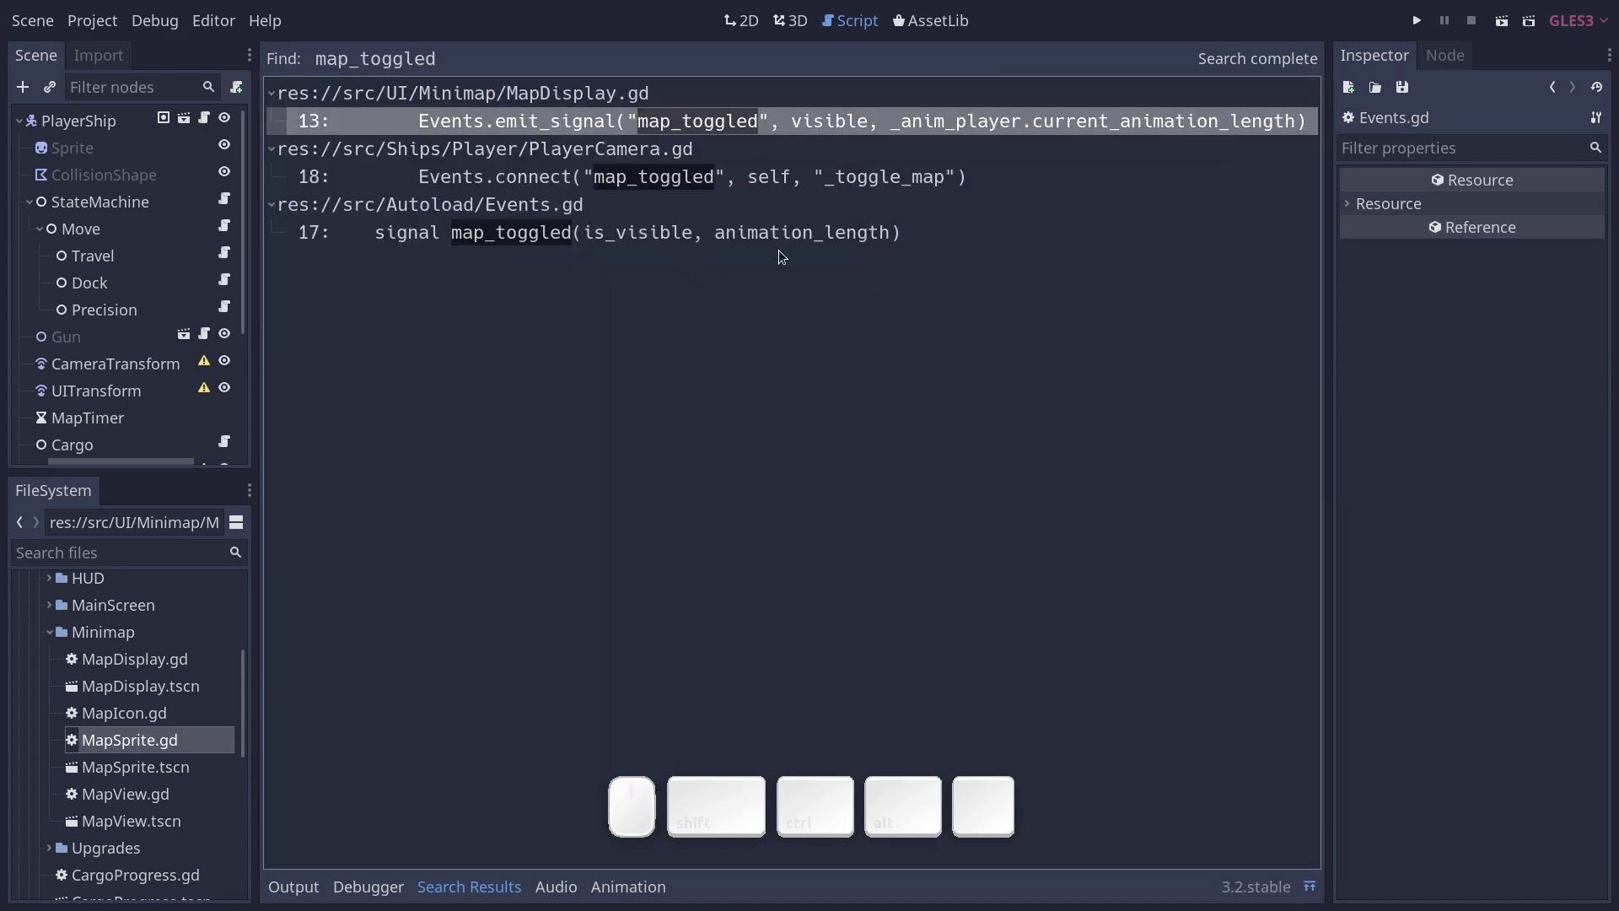
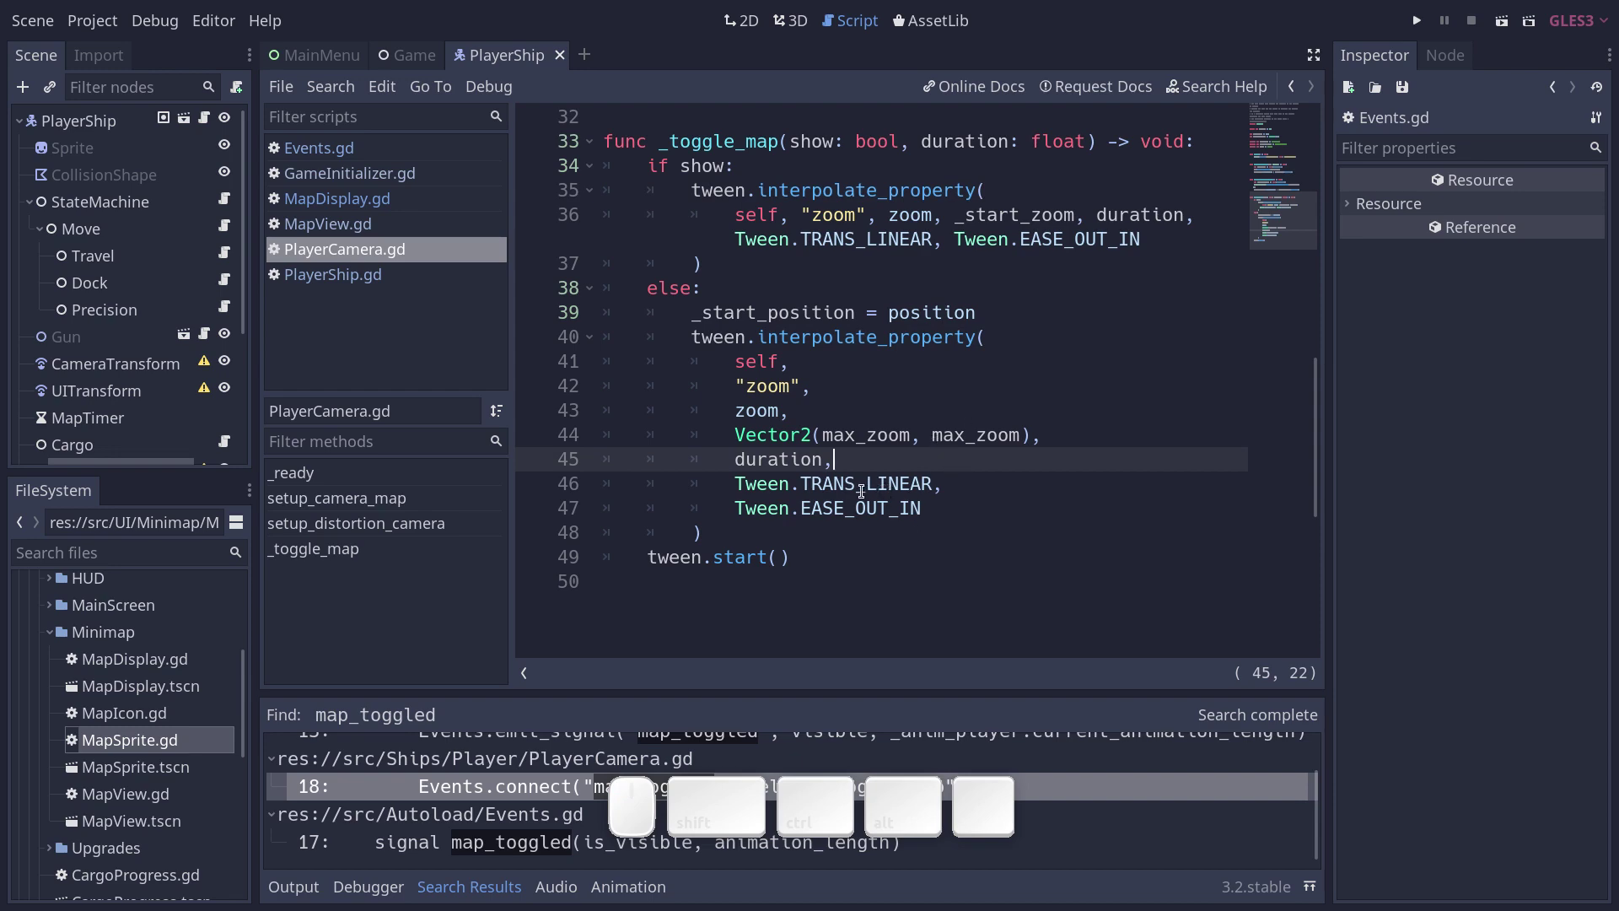
Switch to the Game scene, run it and fly the ship with WASD, toggling the map once.
click(401, 58)
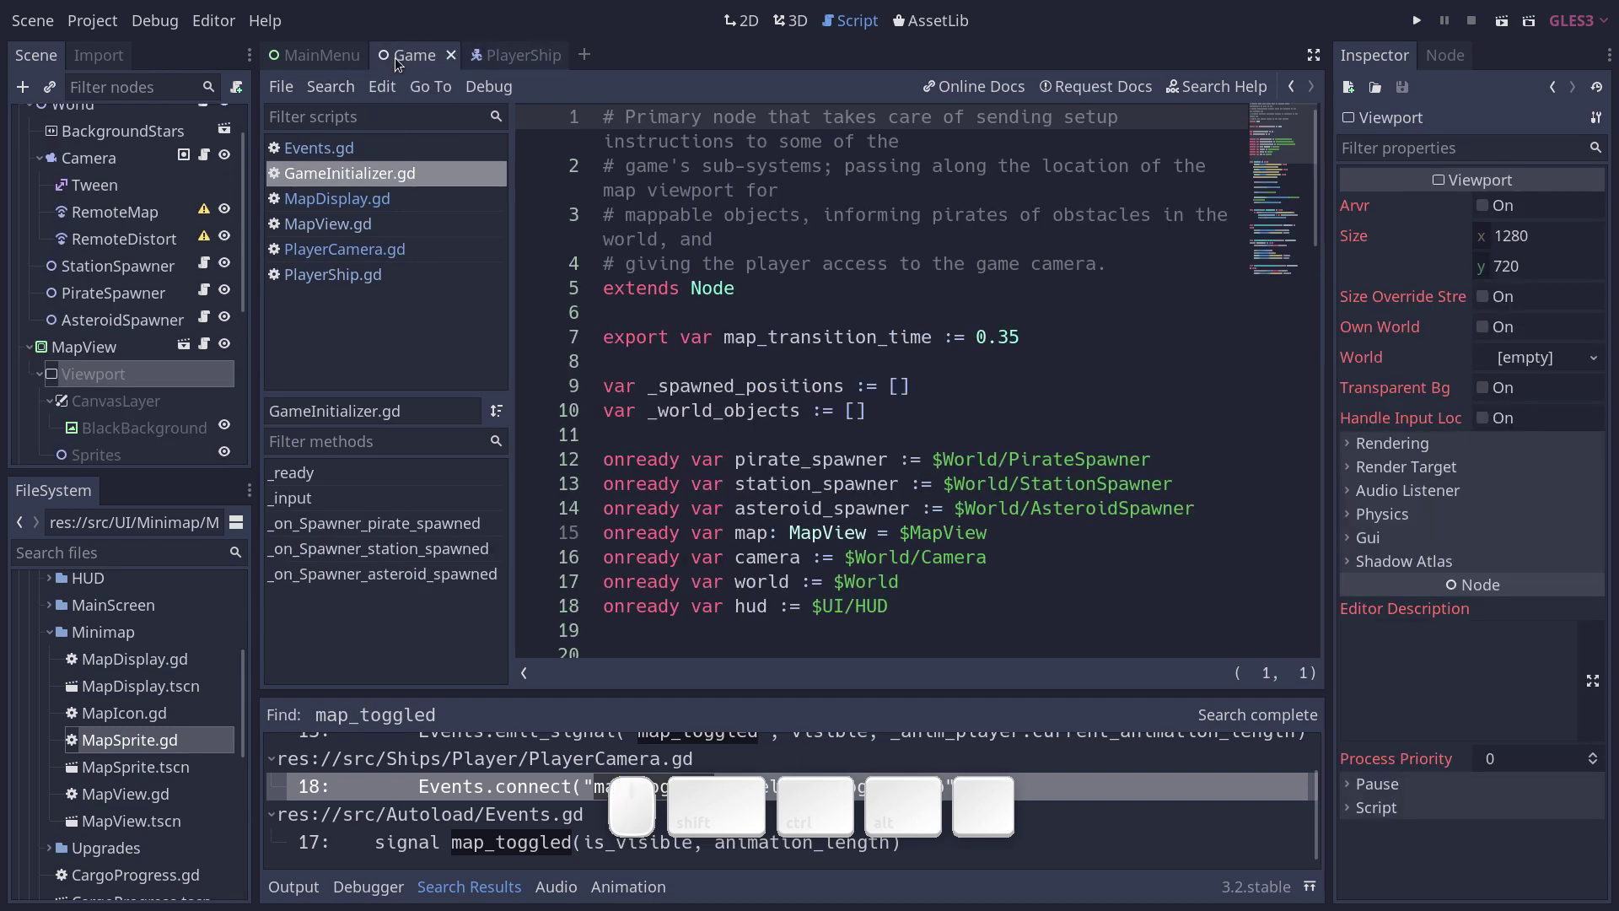
key(F6)
key(w)
key(d)
key(a)
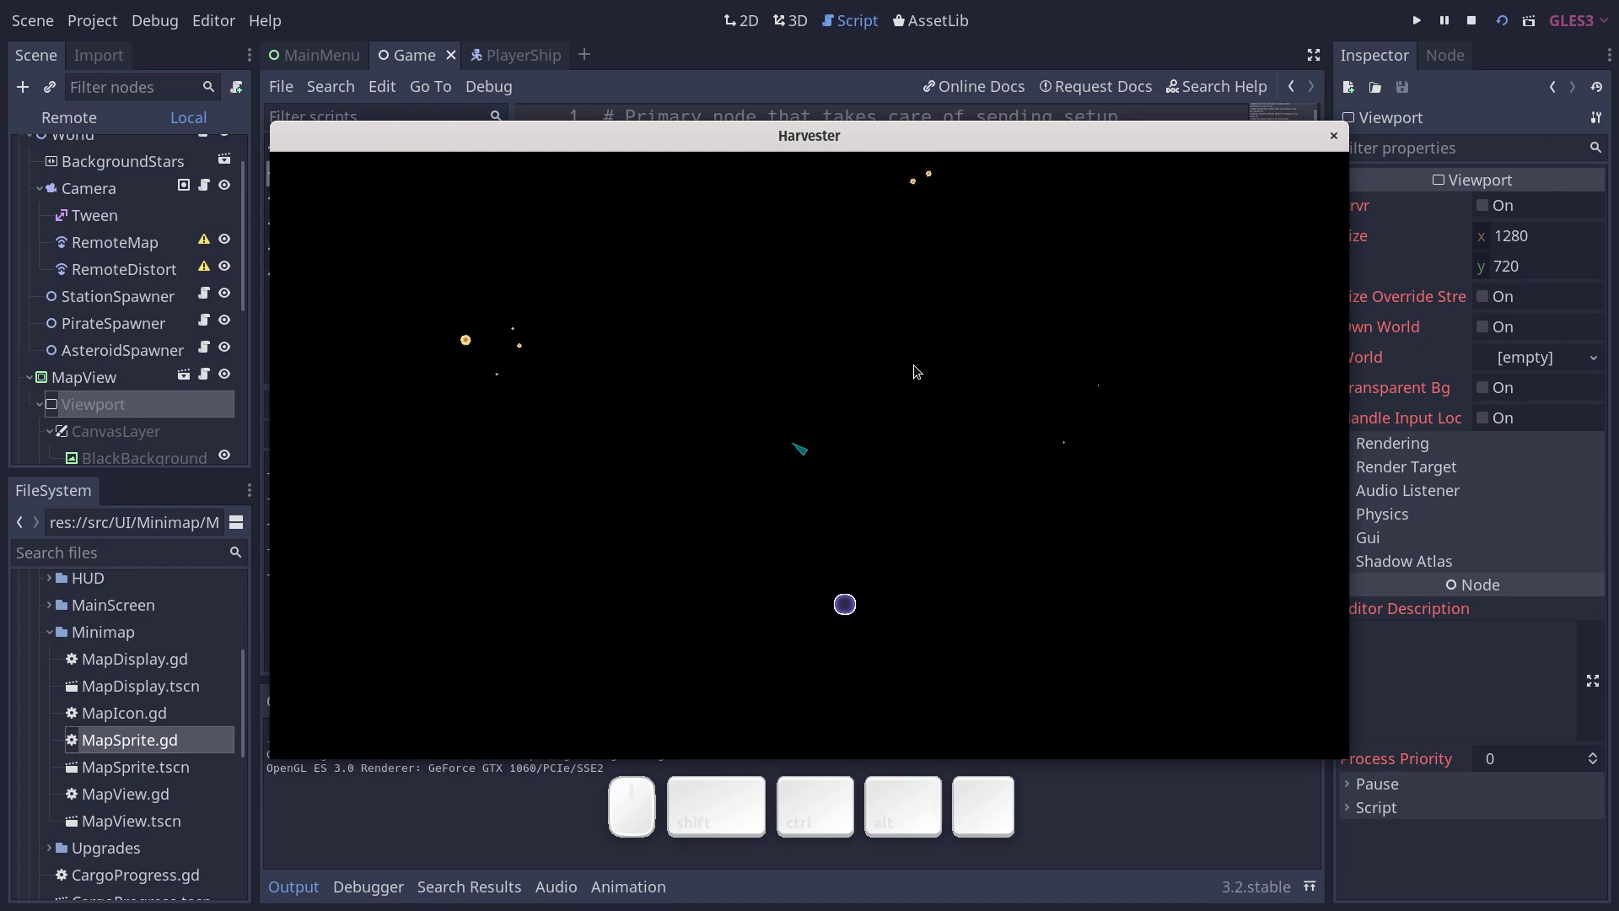
key(a)
key(d)
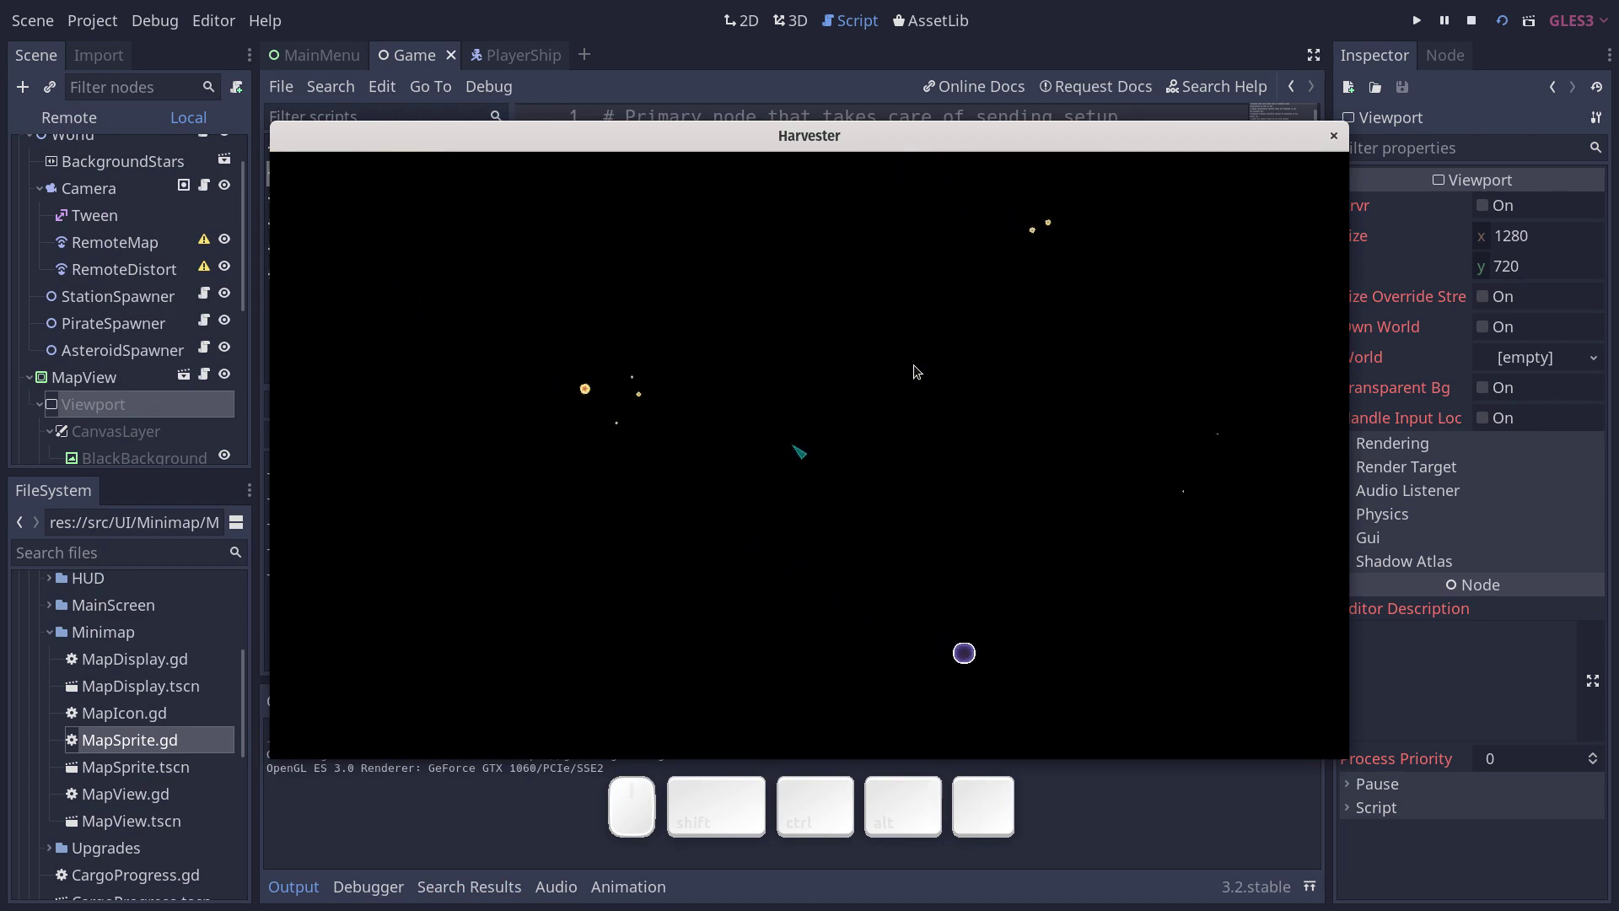
key(a)
key(m)
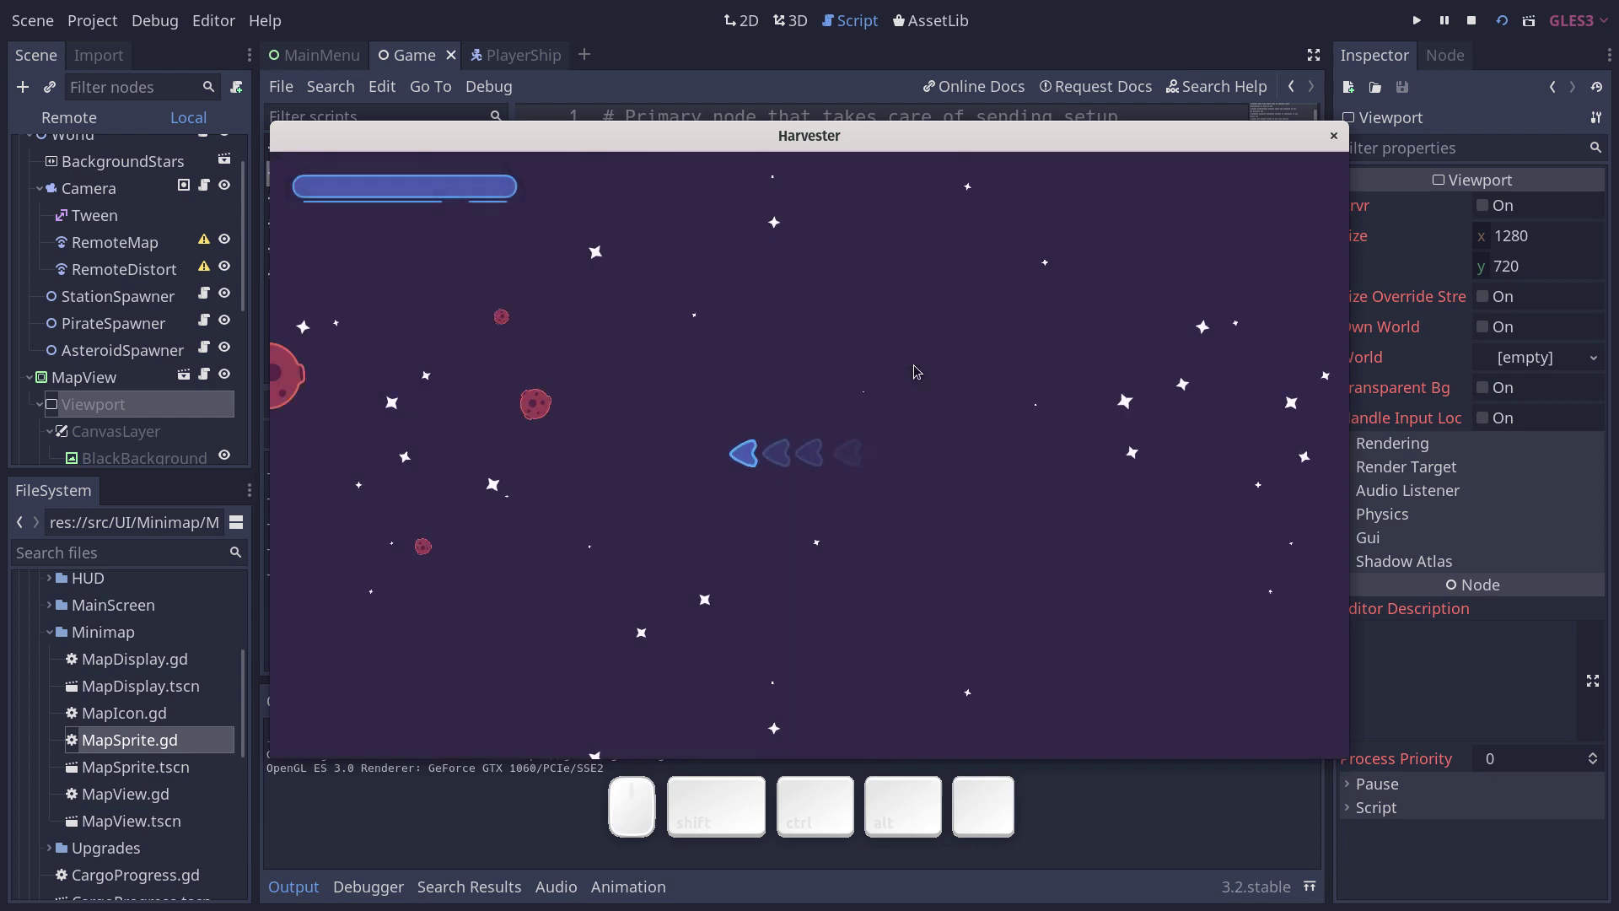
Steer the ship, switch to the map view, keep steering there, then return to the world view.
key(w)
key(e)
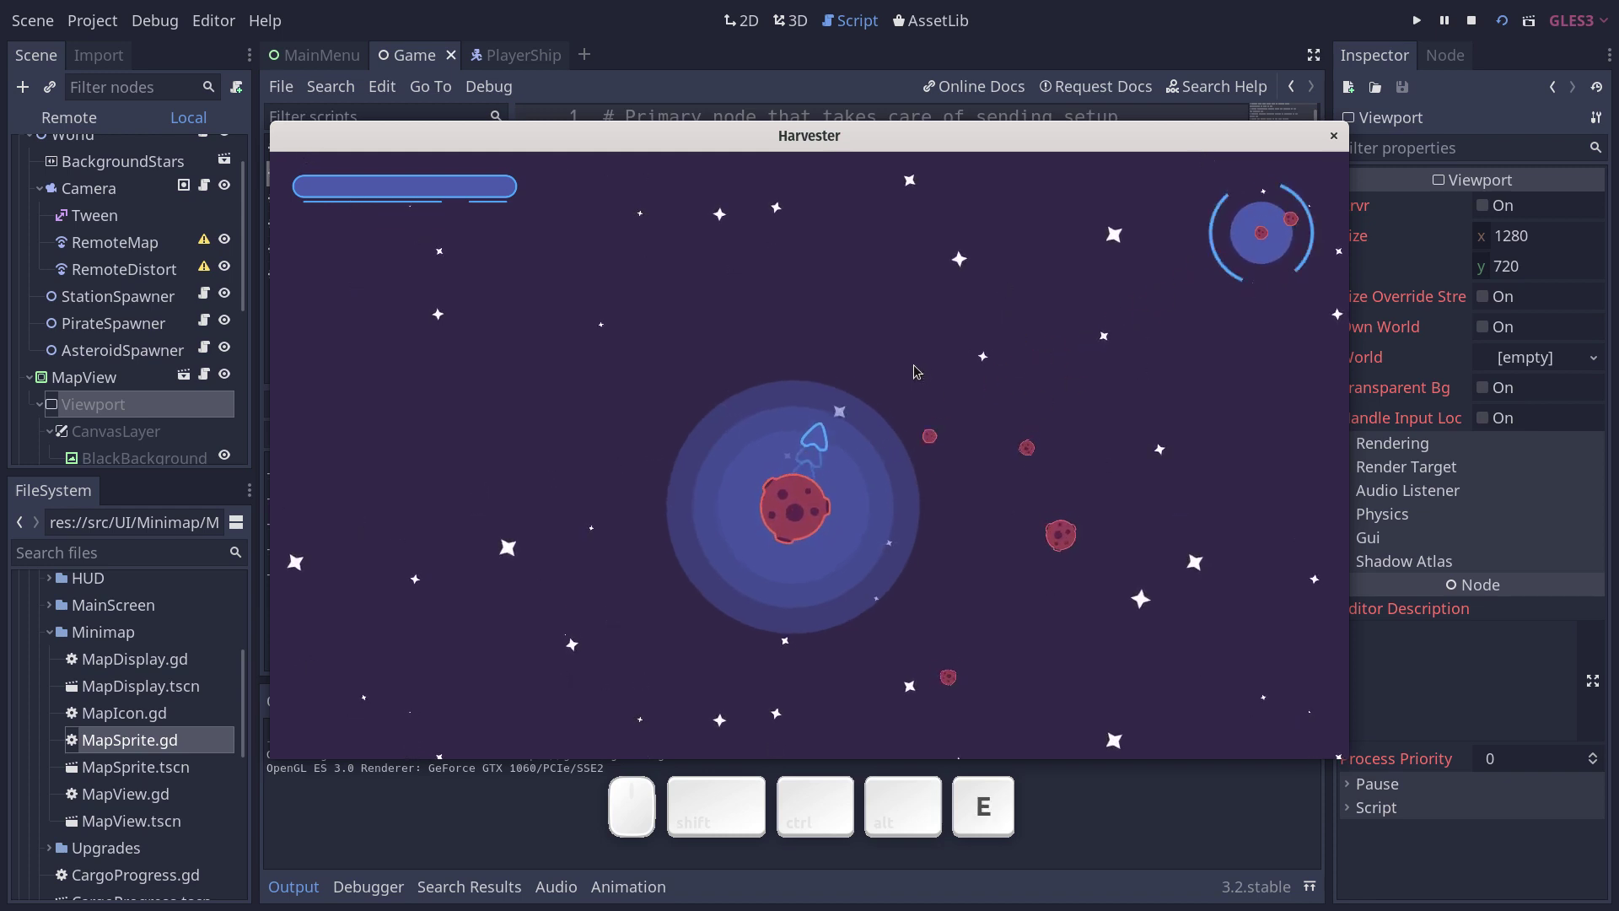
key(d)
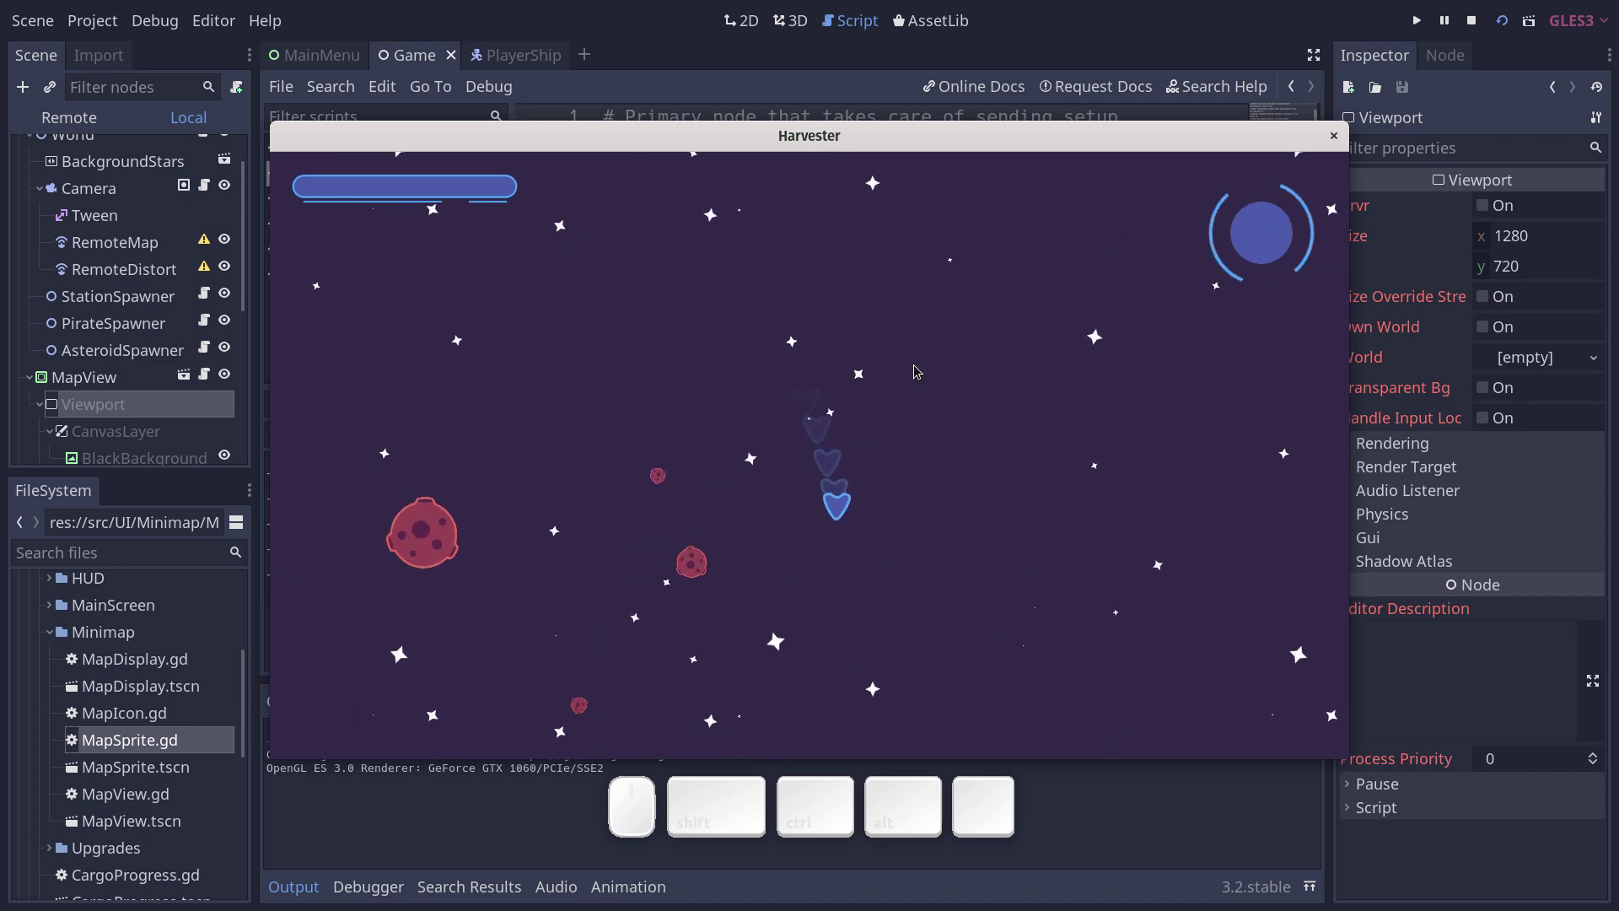
key(m)
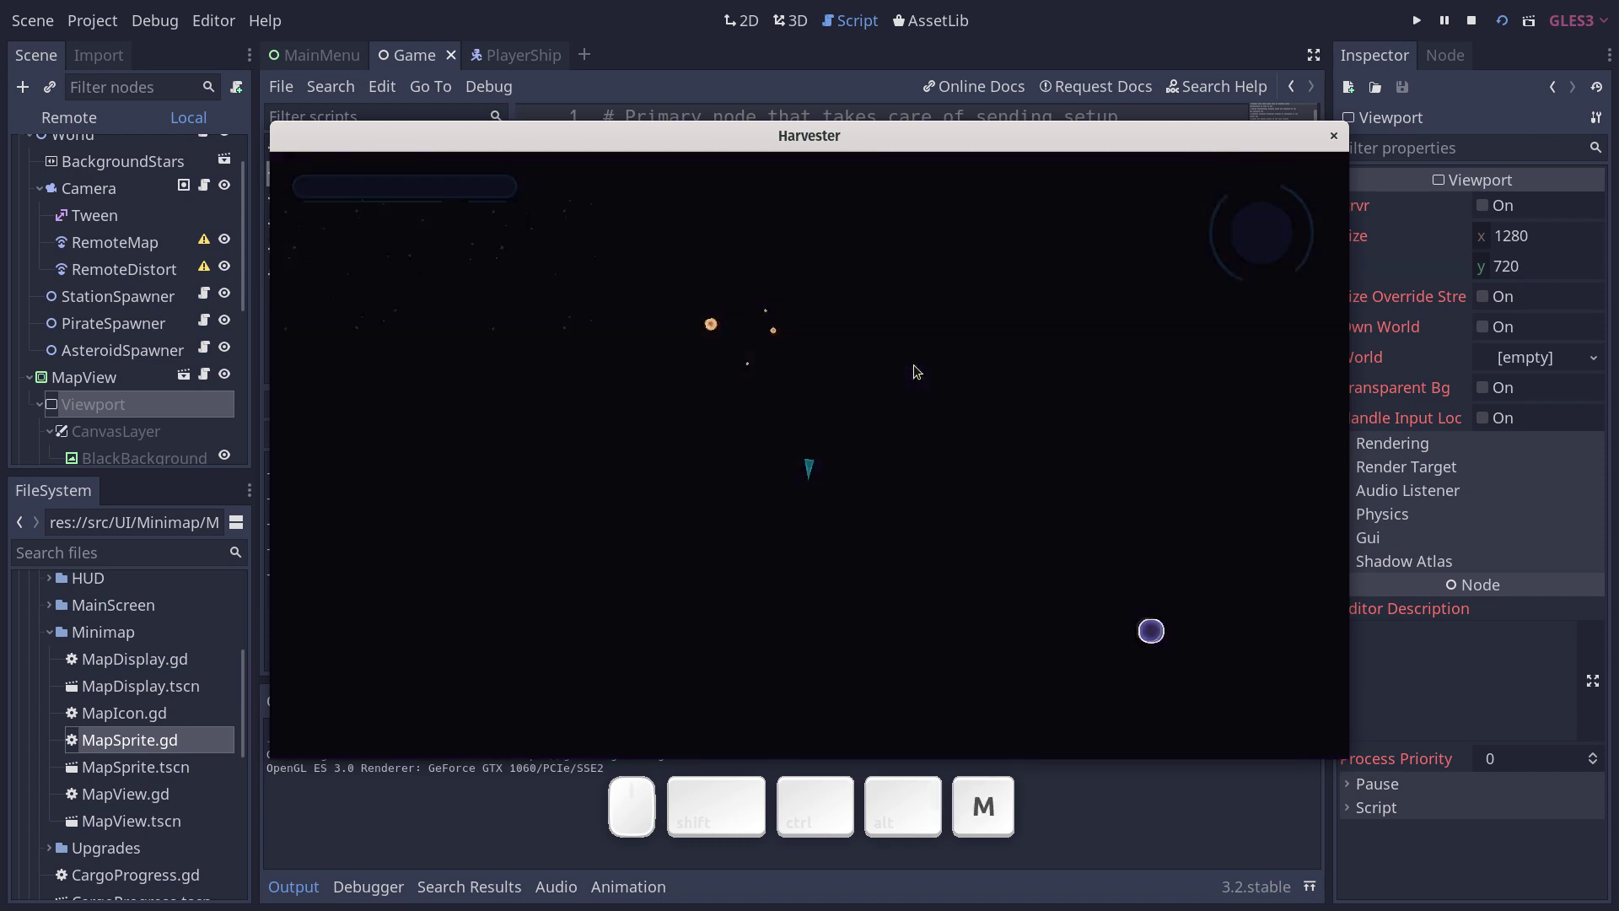
key(a)
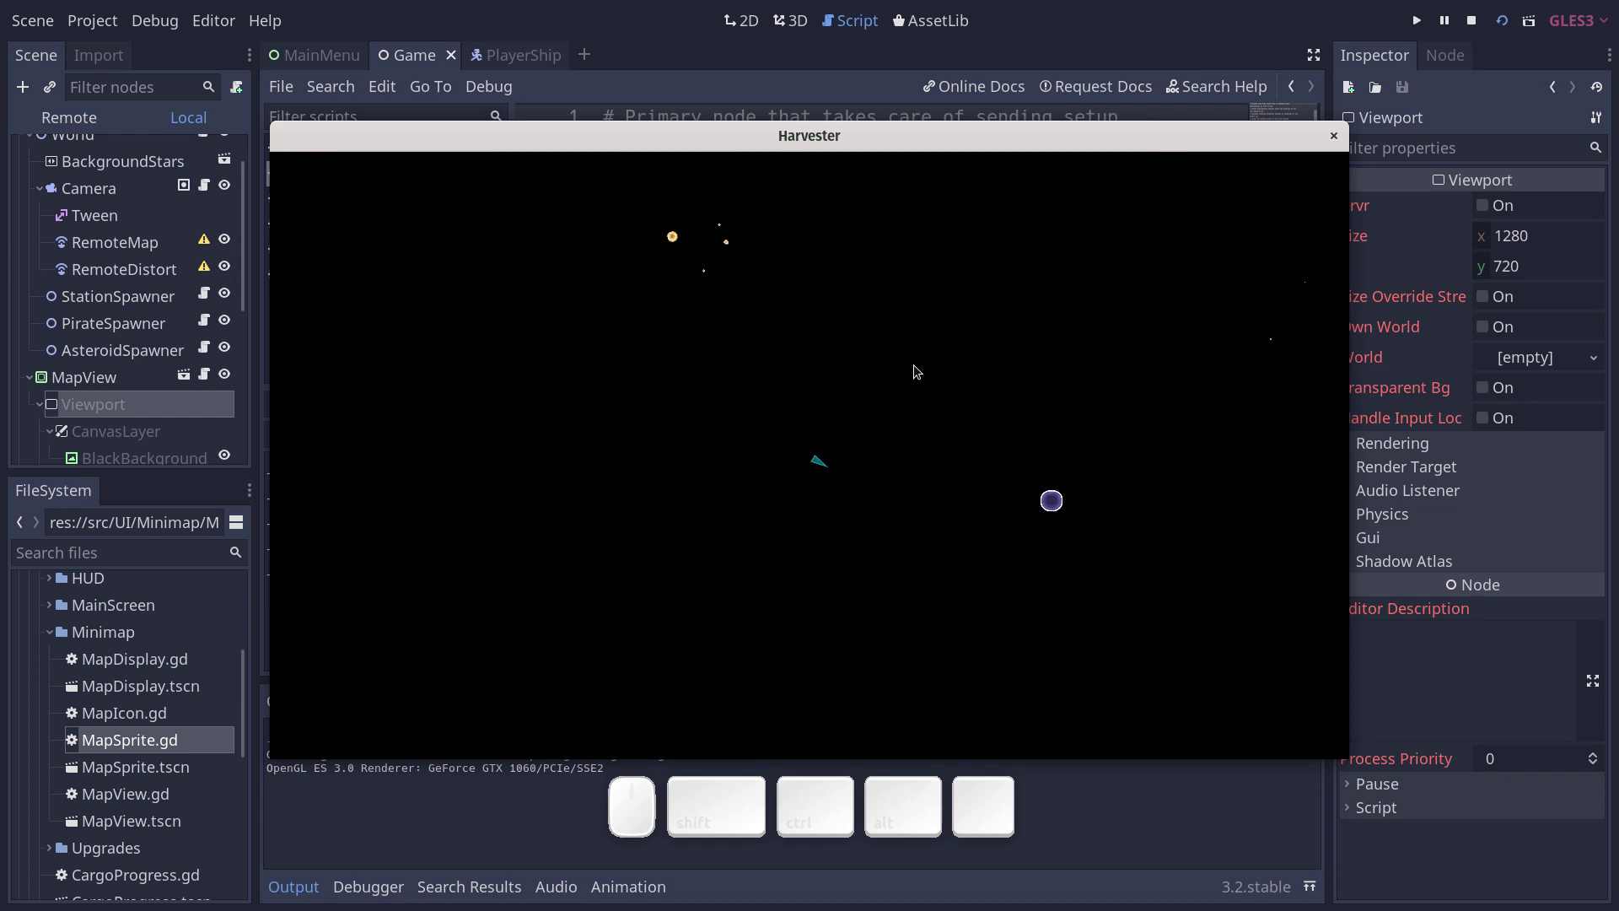
key(d)
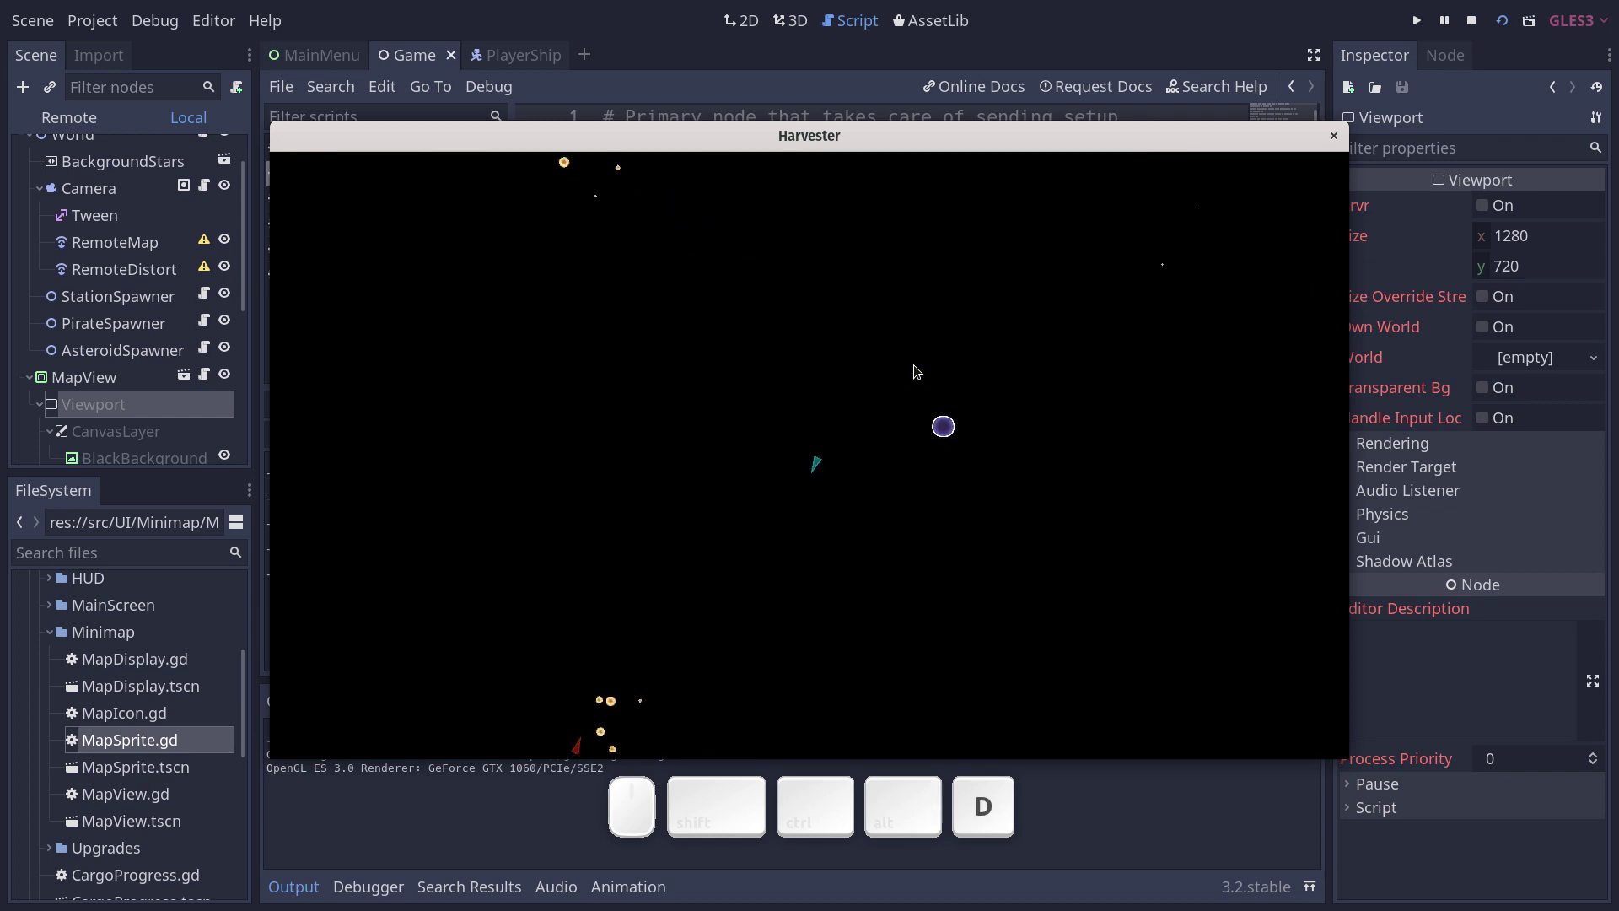
key(d)
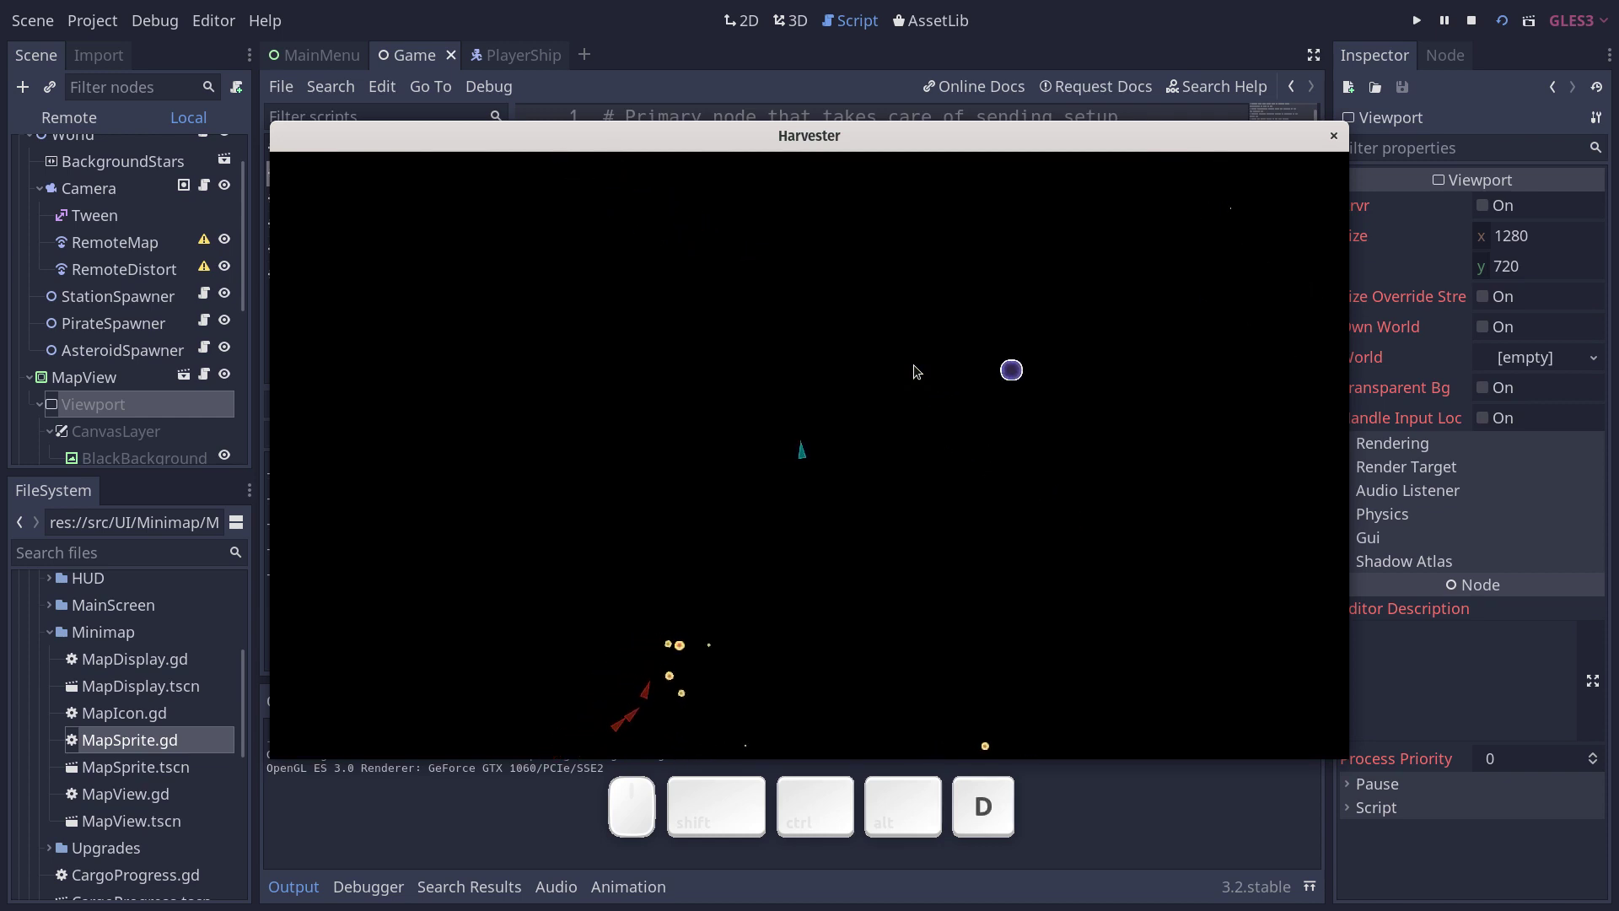
key(a)
Keep steering left and right and fire the ship's weapon with space.
key(d)
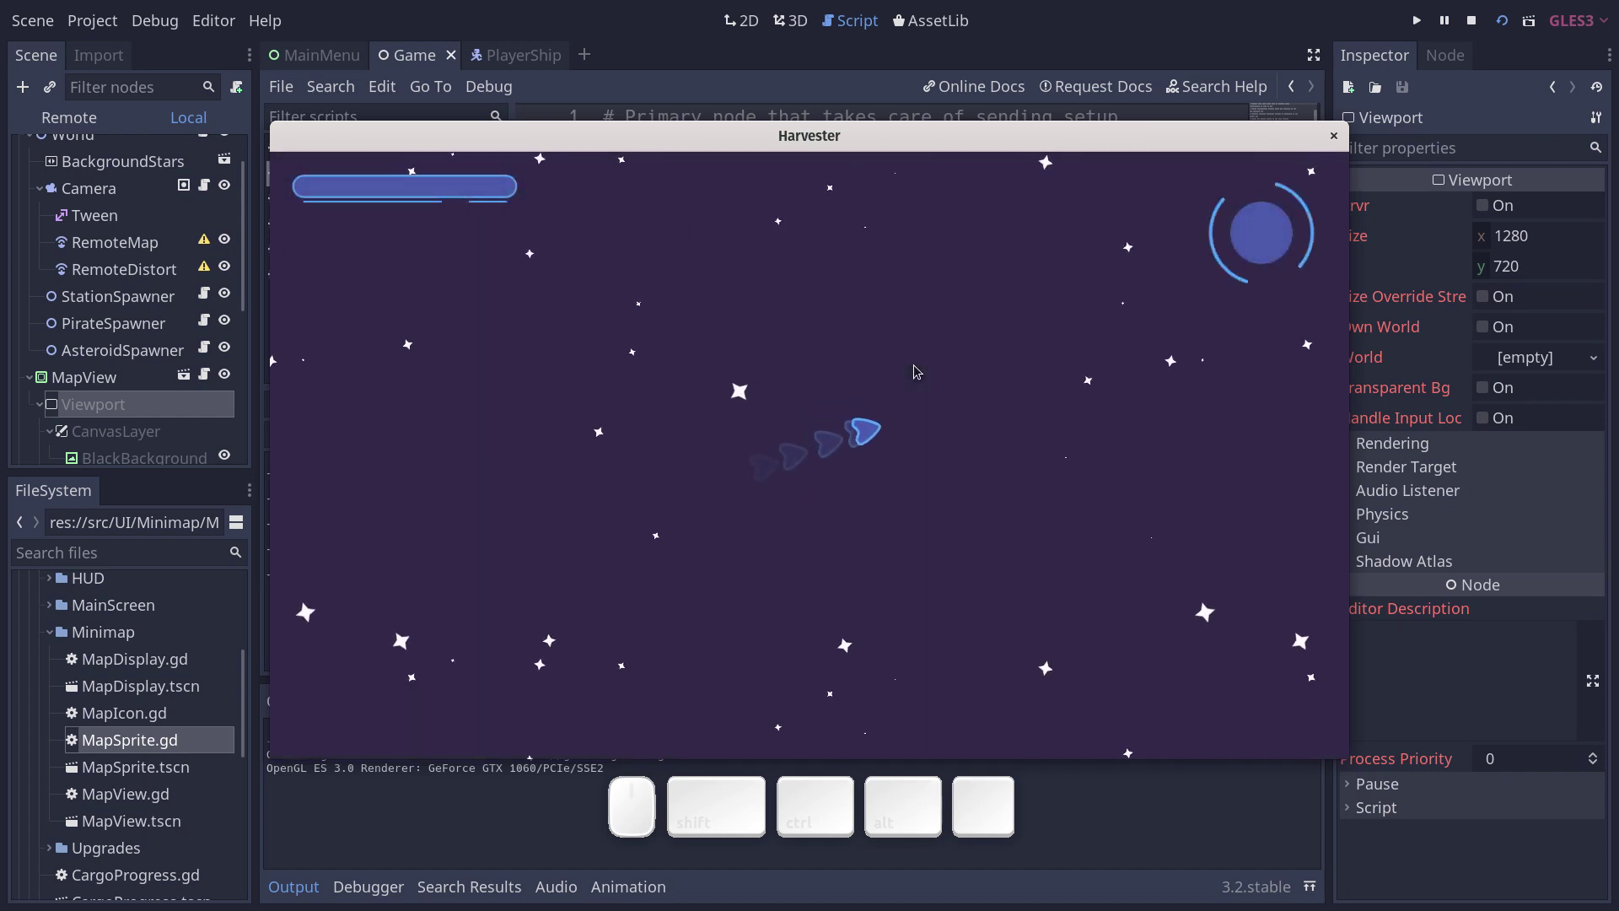
key(d)
key(a)
key(d)
key(space)
key(d)
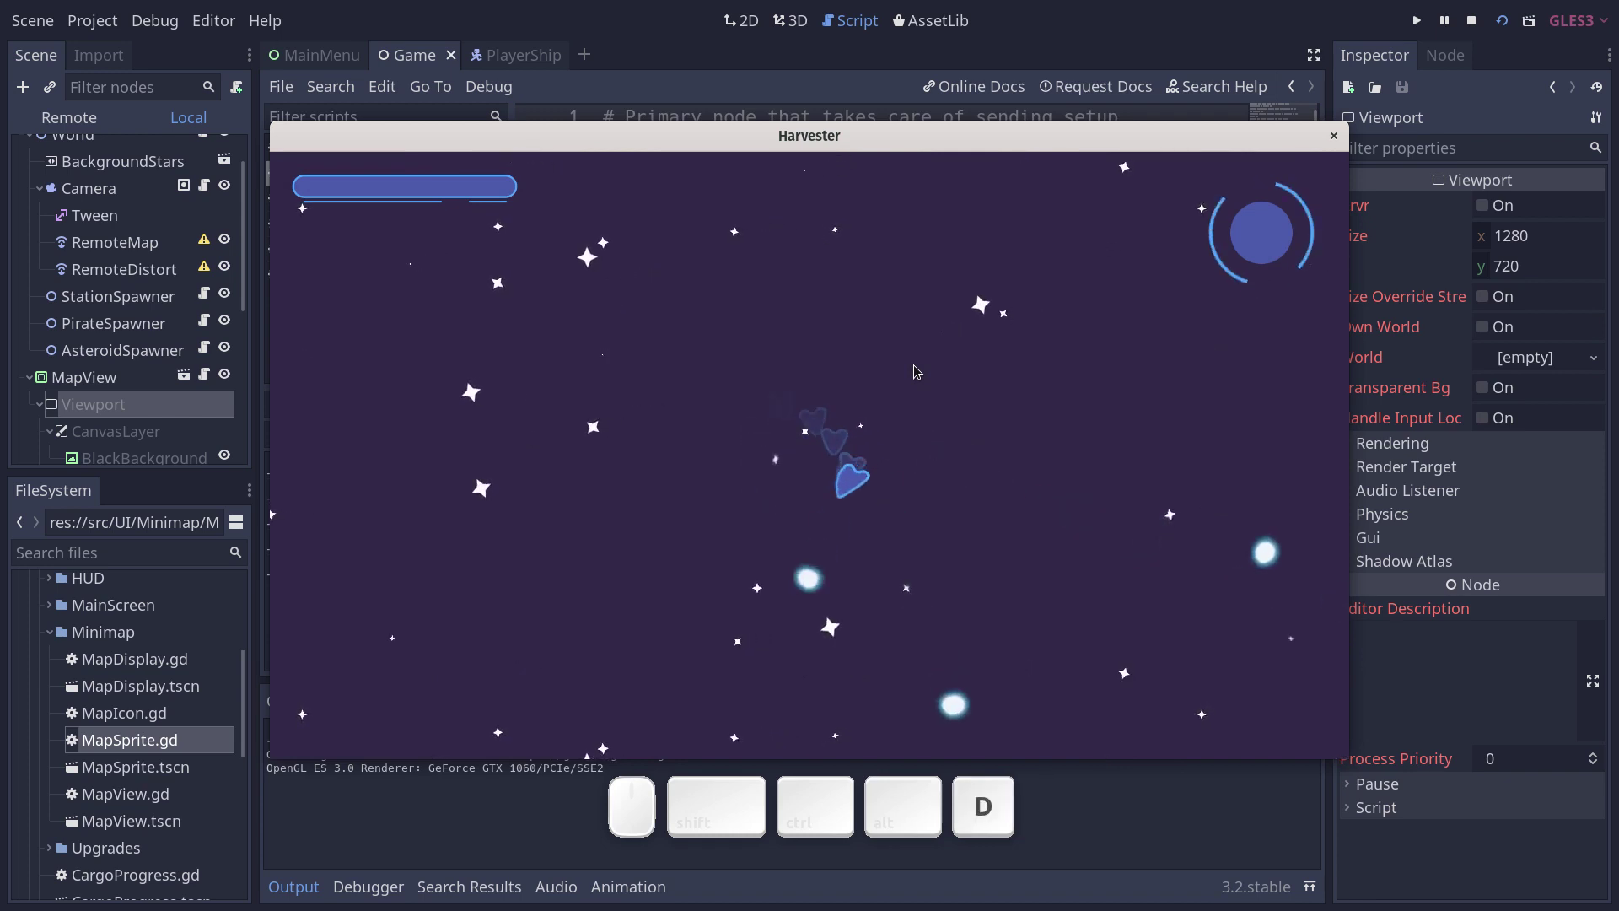
key(a)
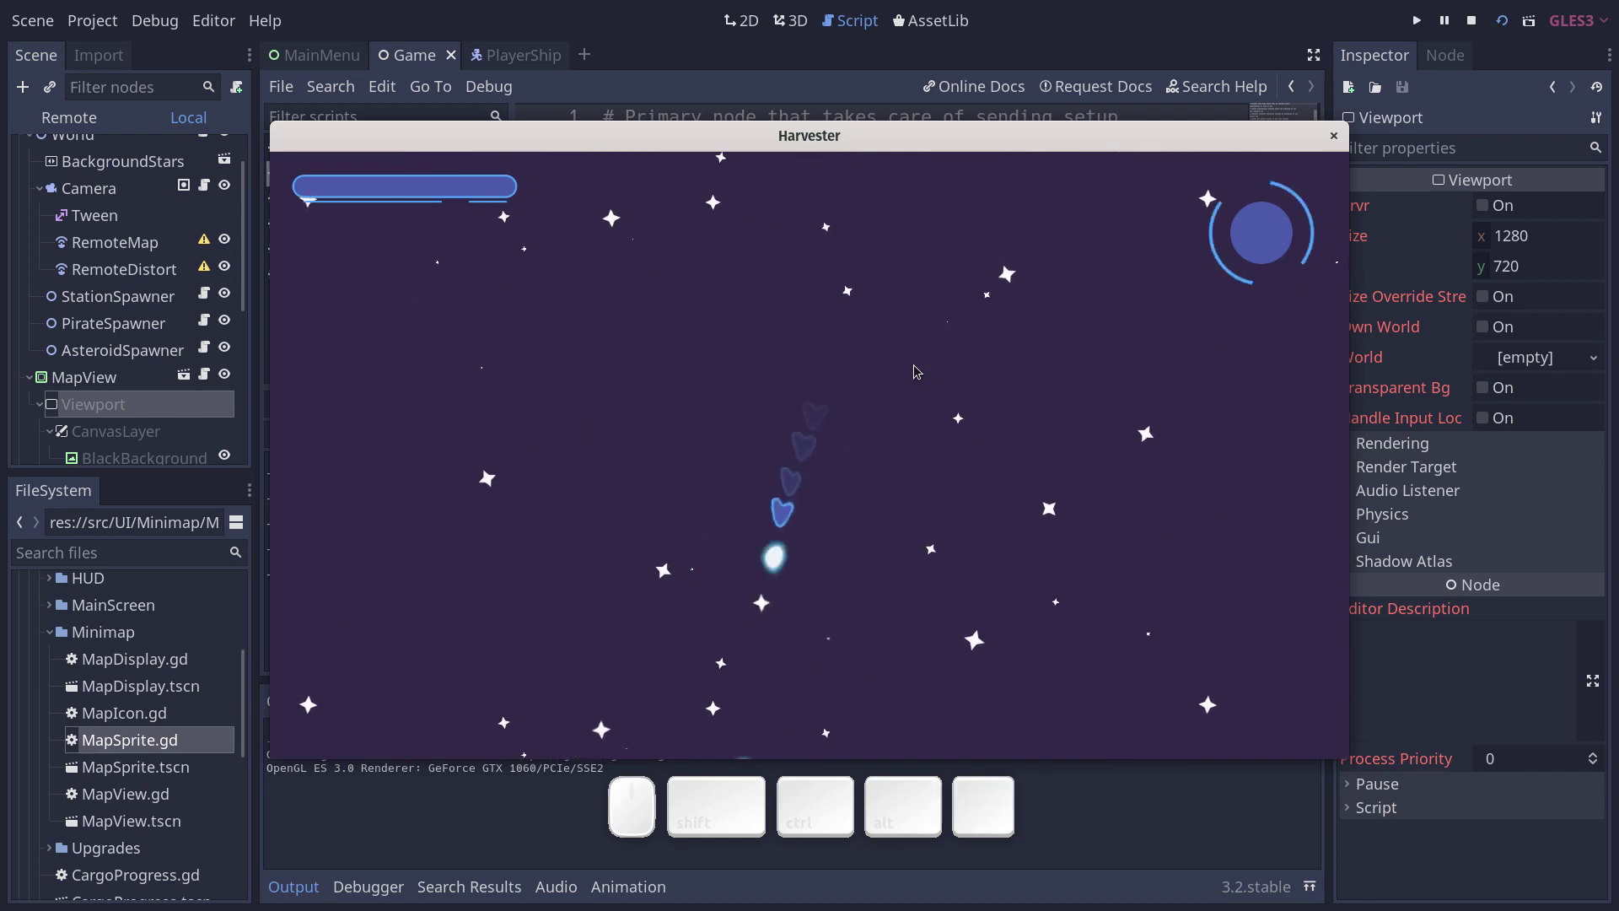